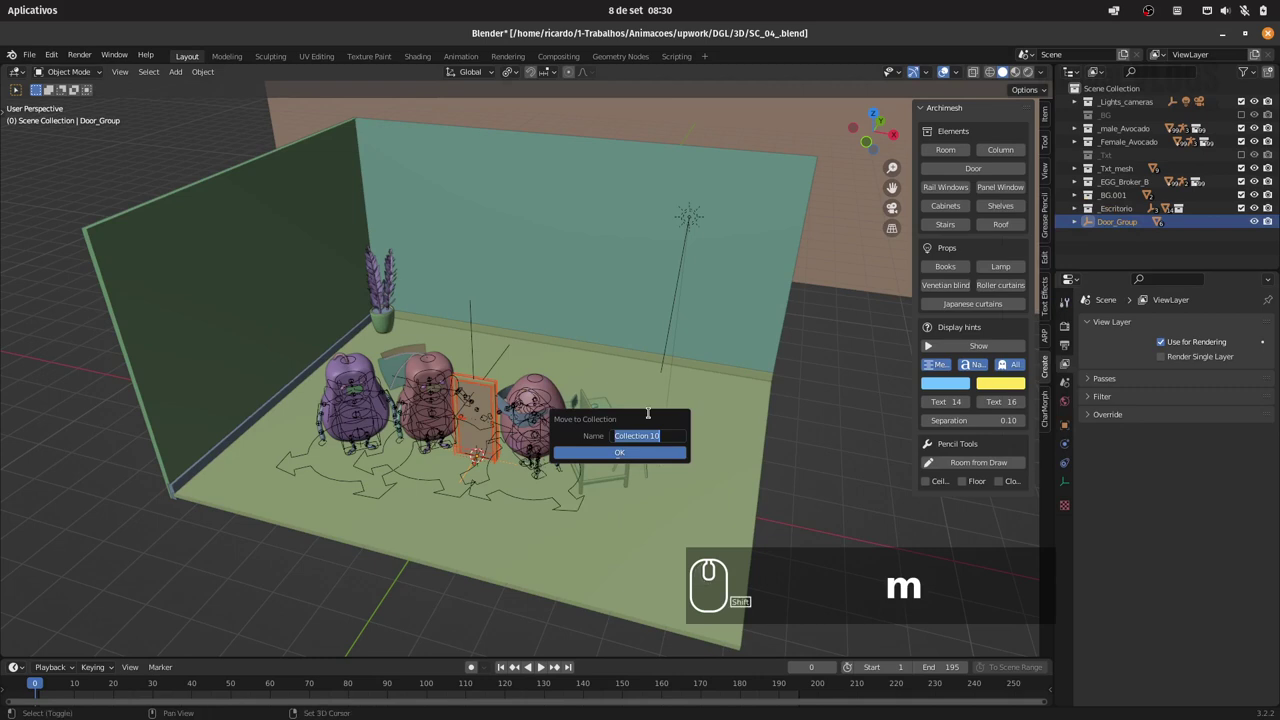
- Create the Porta_Door collection, lower the door, turn it 90° on Z and check it from the camera
text(porta_door)
key(Return)
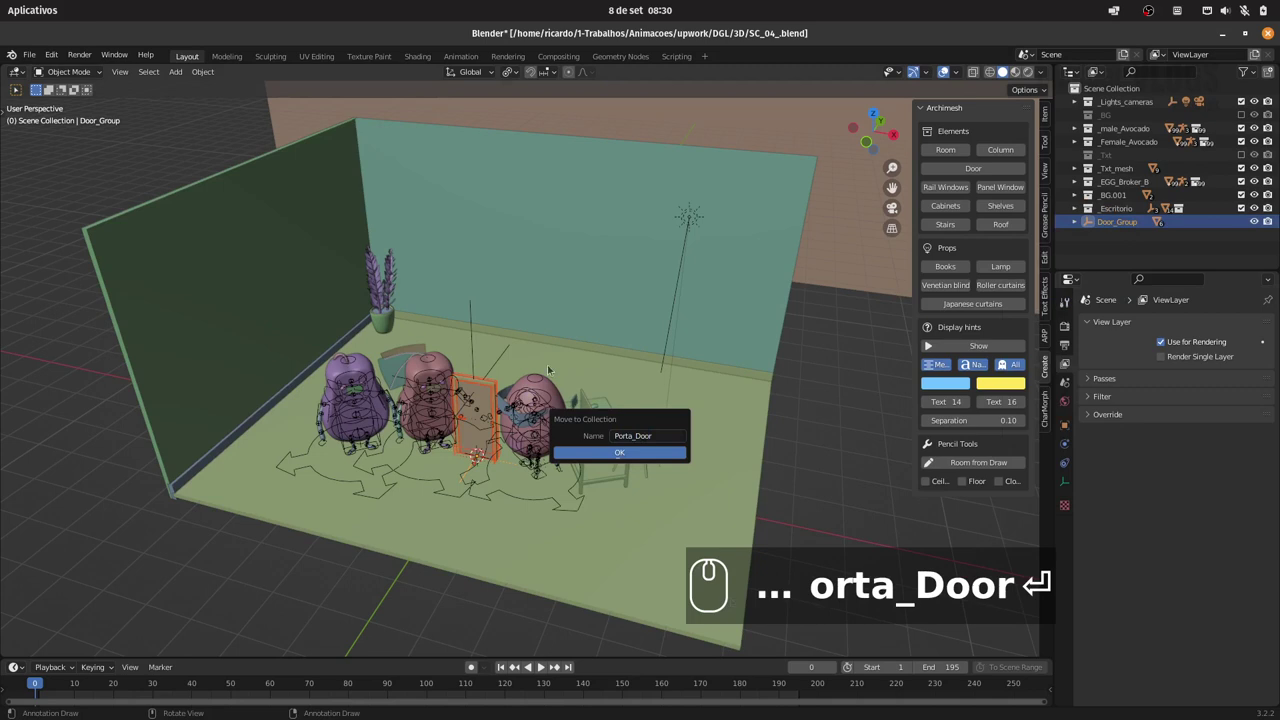
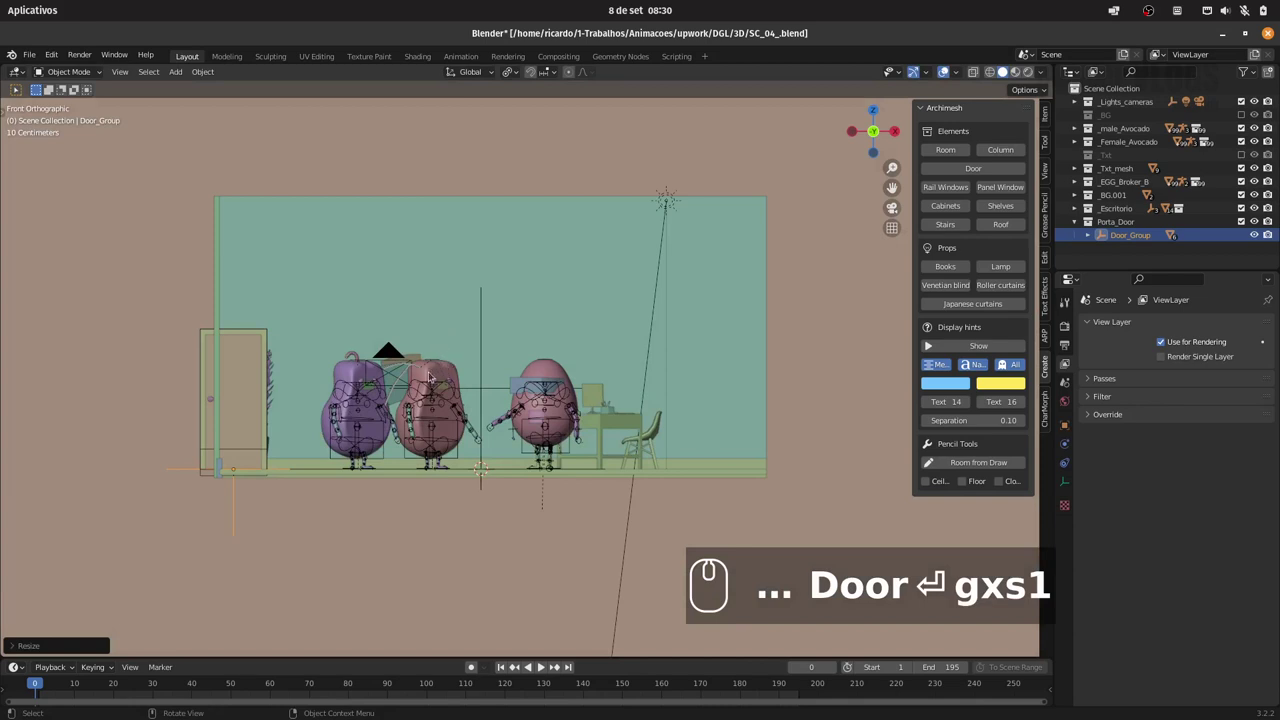
text(gz)
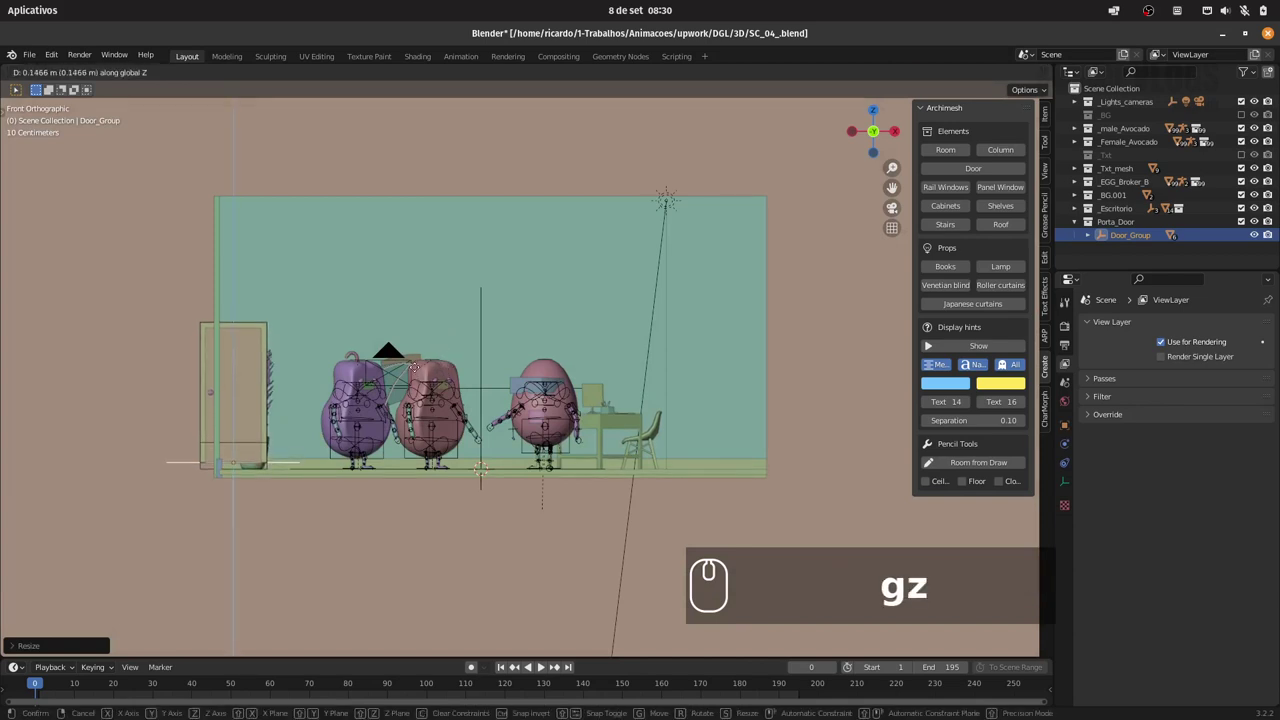
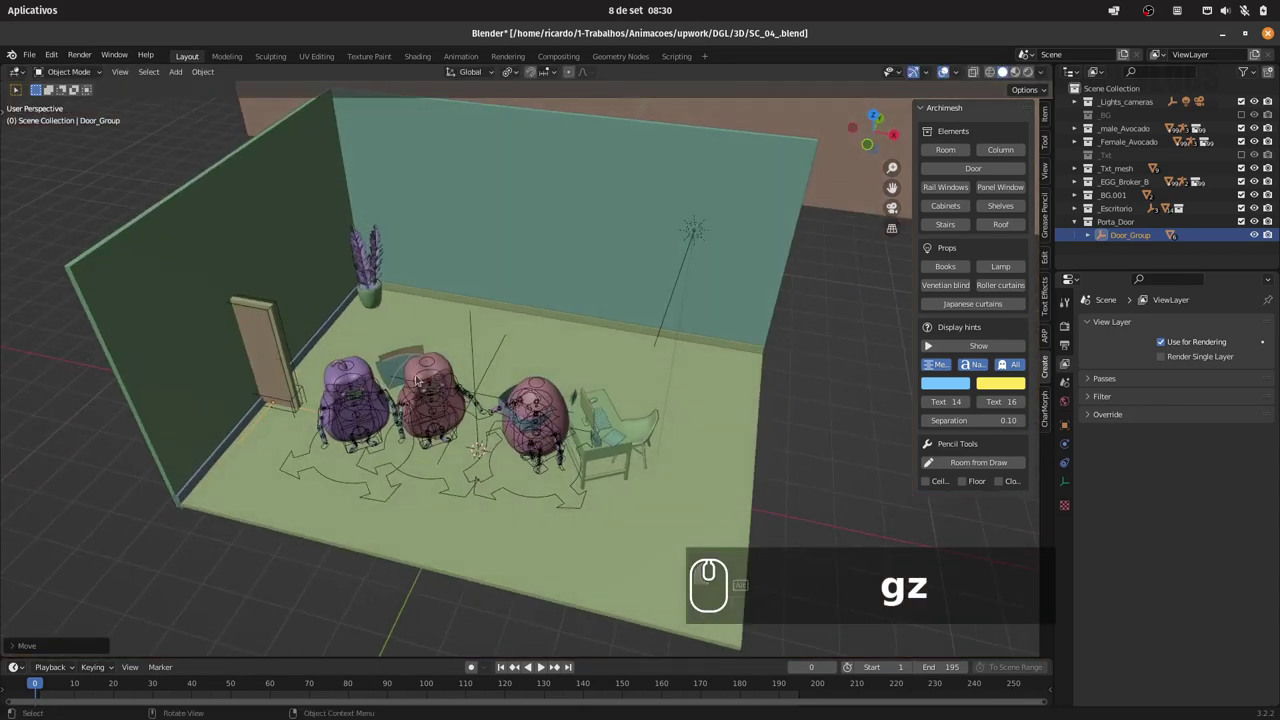
text(rz90)
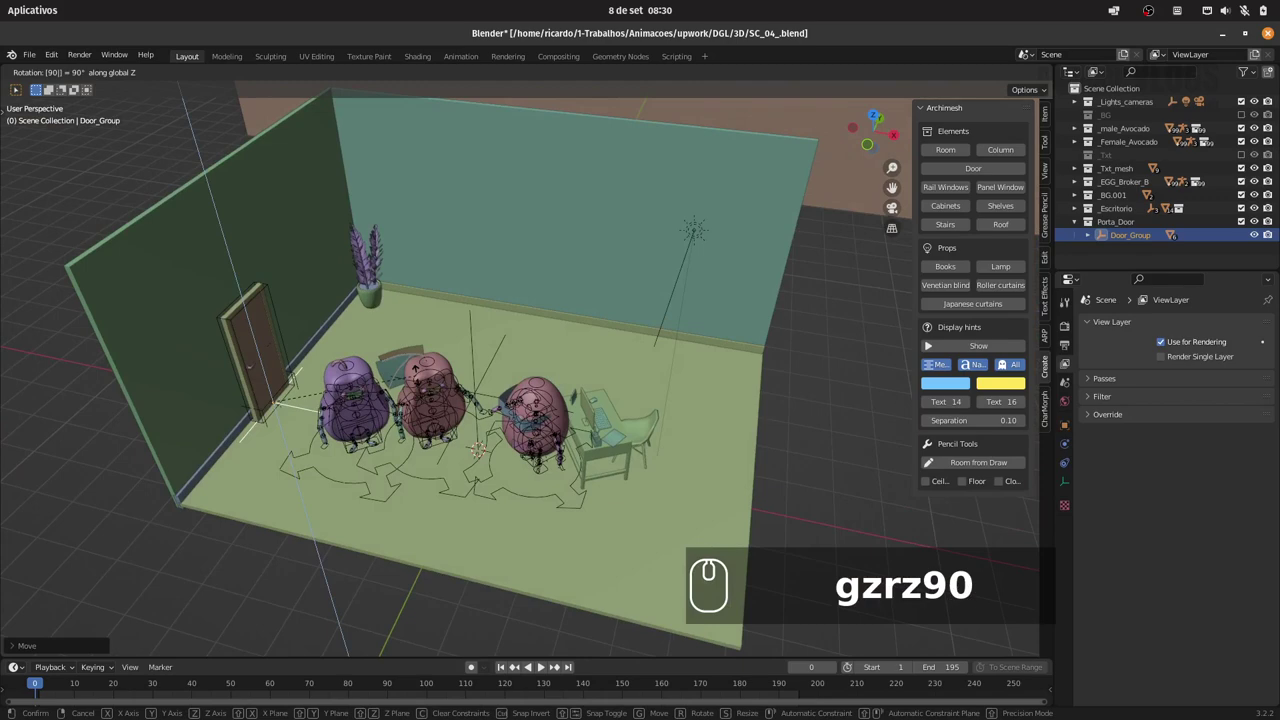
key(Return)
key(Return)
drag(324, 290, 319, 258)
text(0)
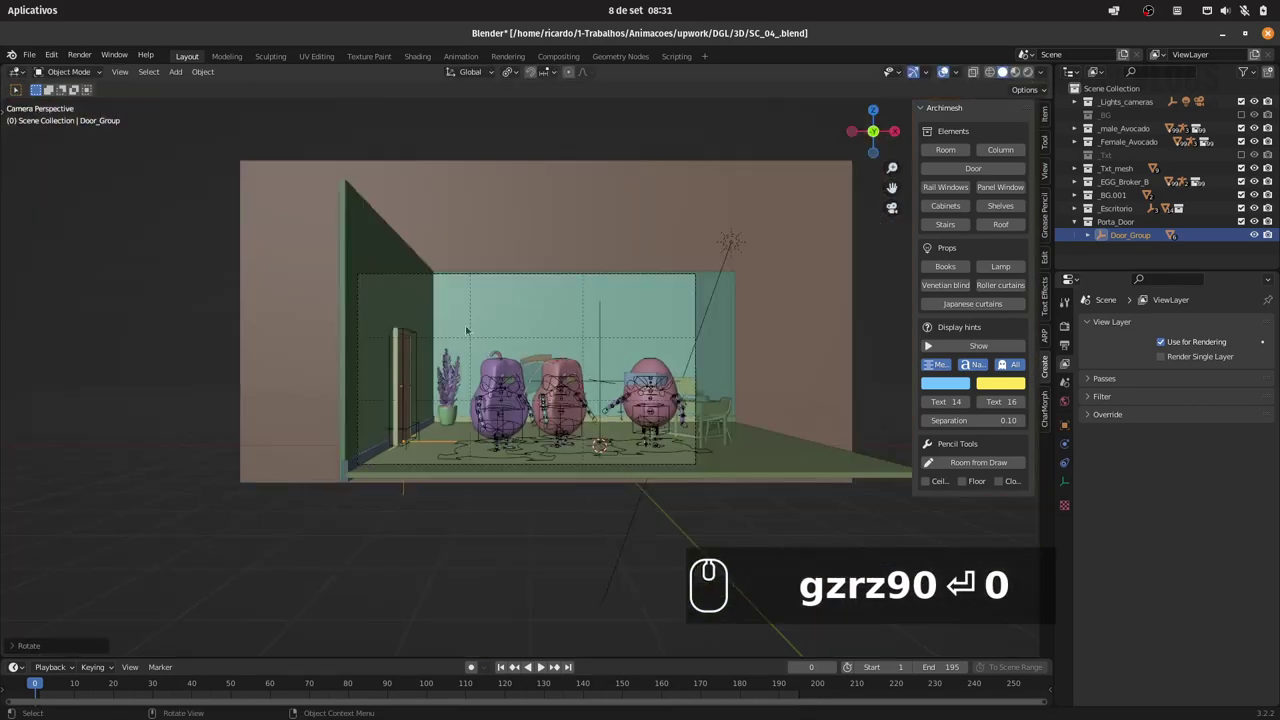
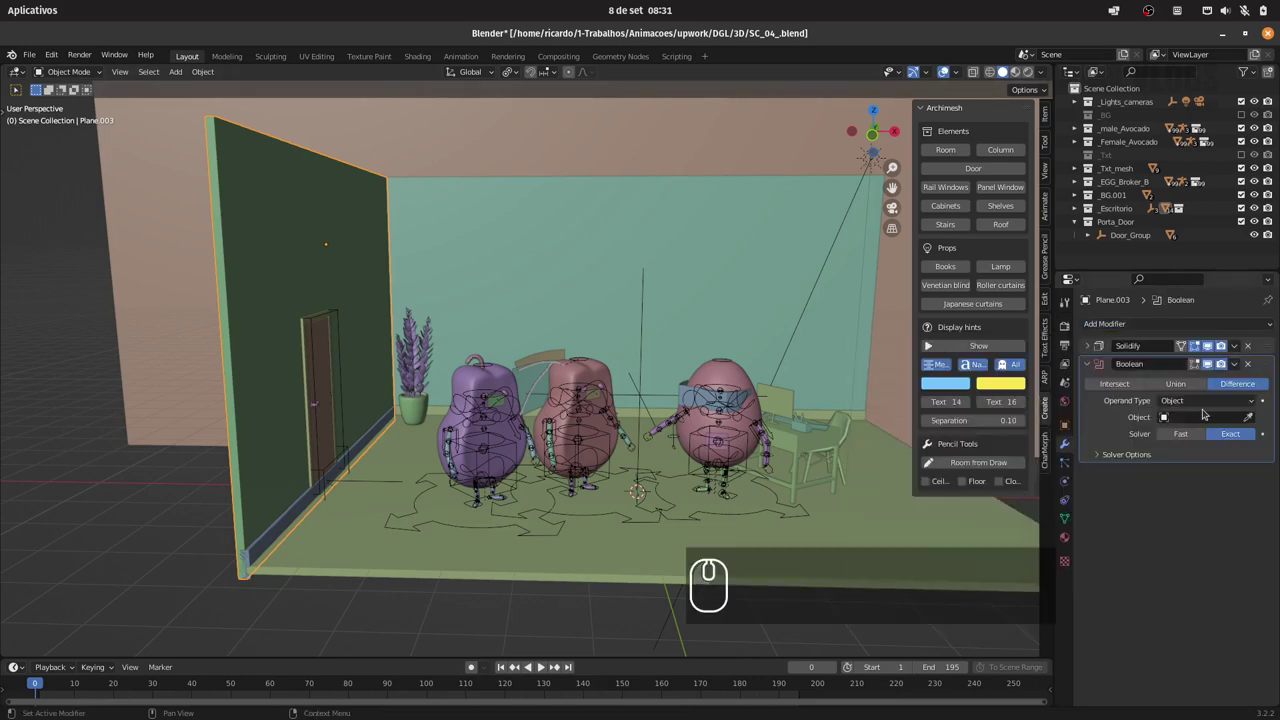
- Pick the door frame as the wall's Boolean difference cutter object
click(1251, 419)
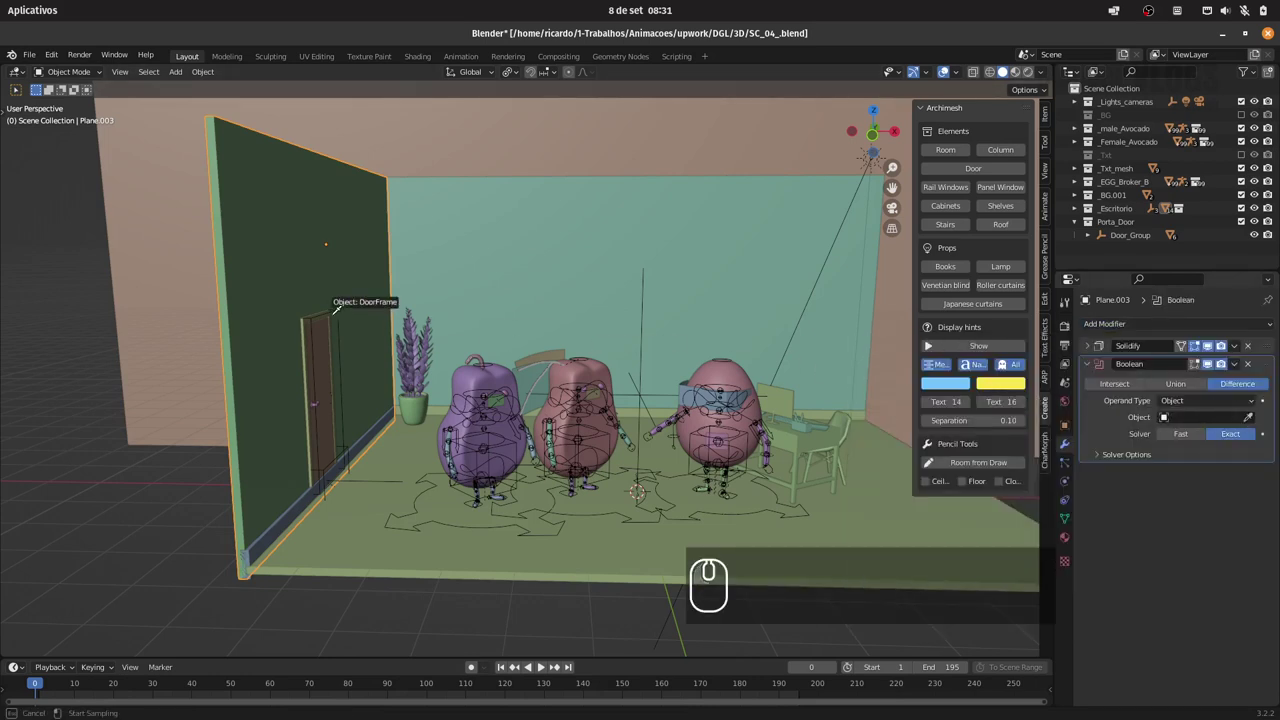
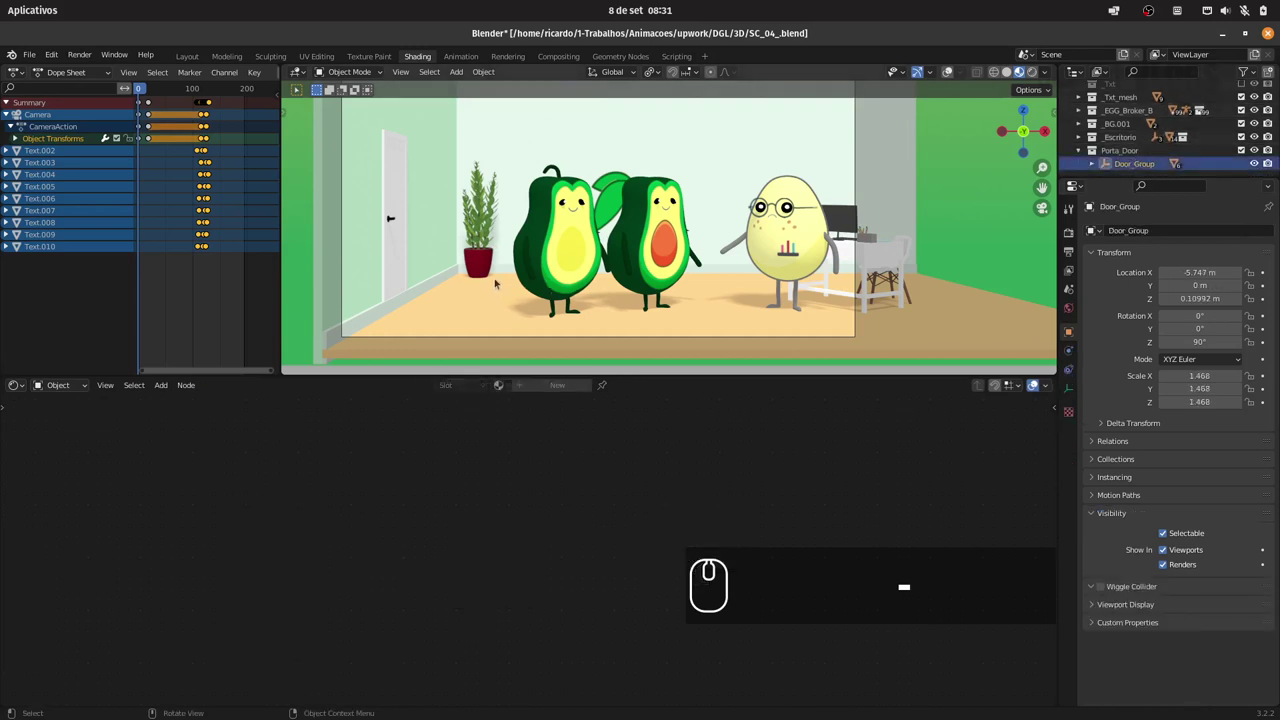
- Shift the door group along X, lower it slightly and start scaling it up
text(gx)
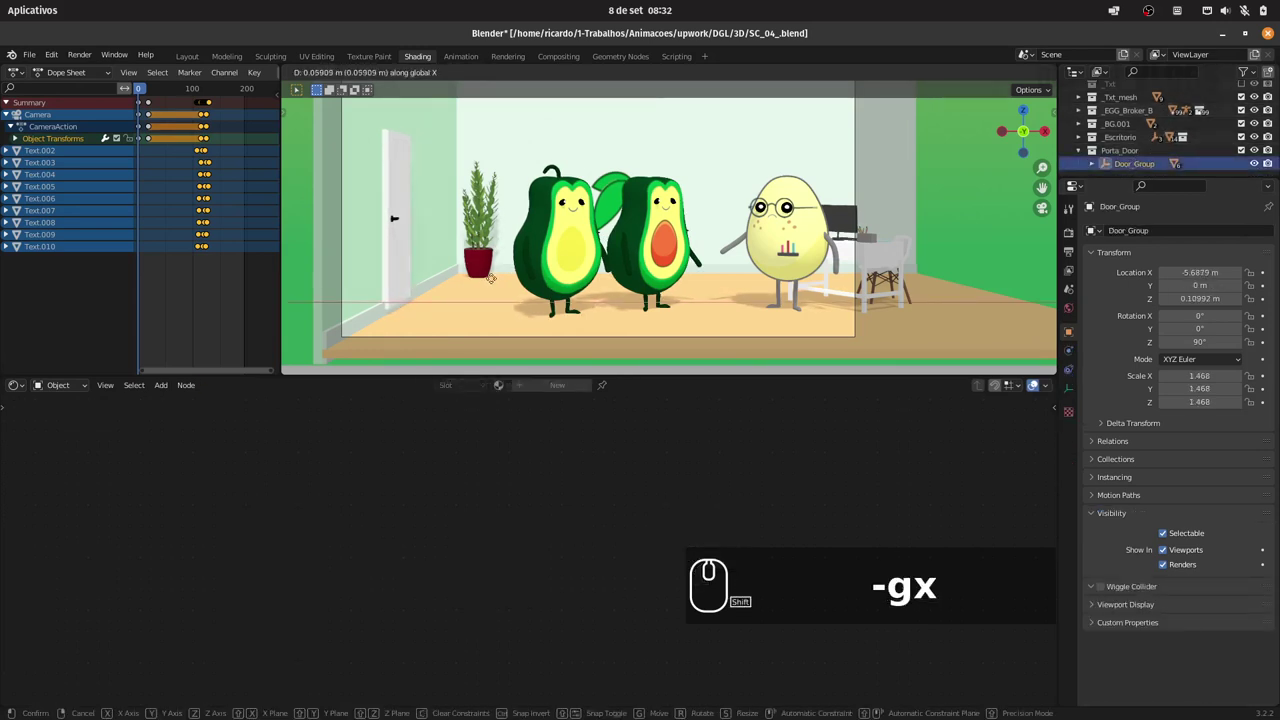
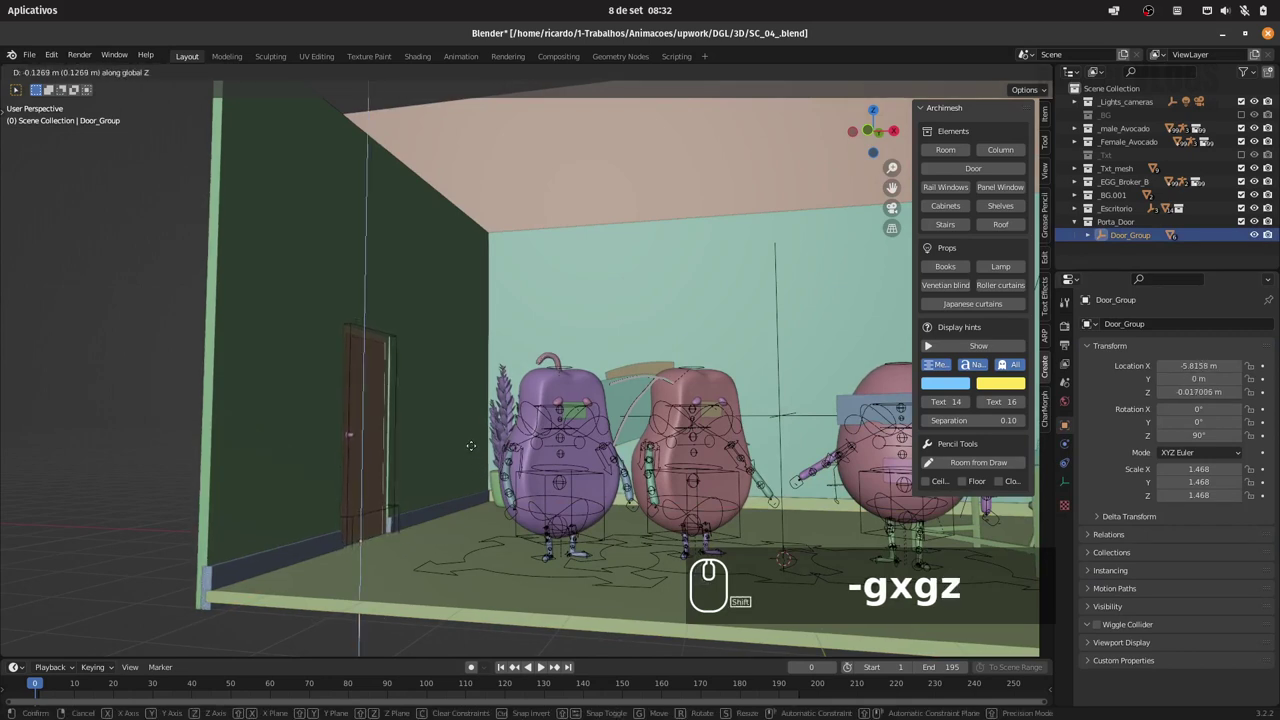
drag(467, 456, 458, 431)
click(449, 430)
text(s)
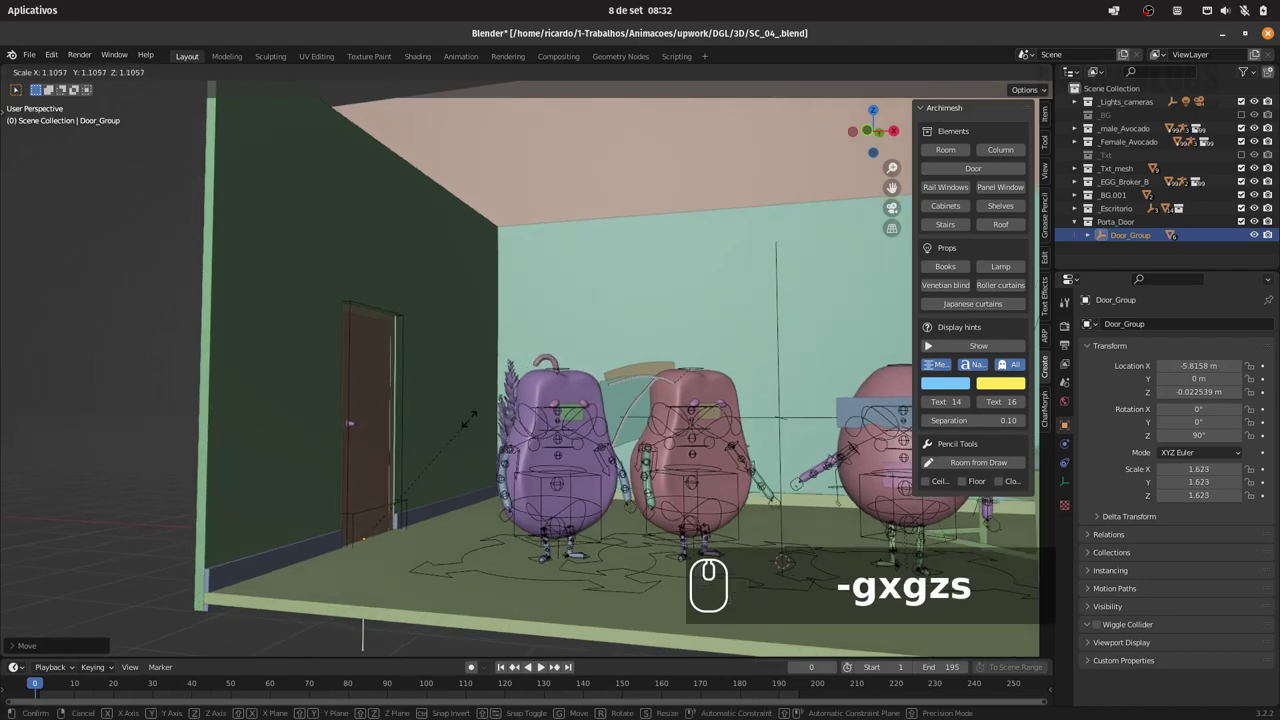
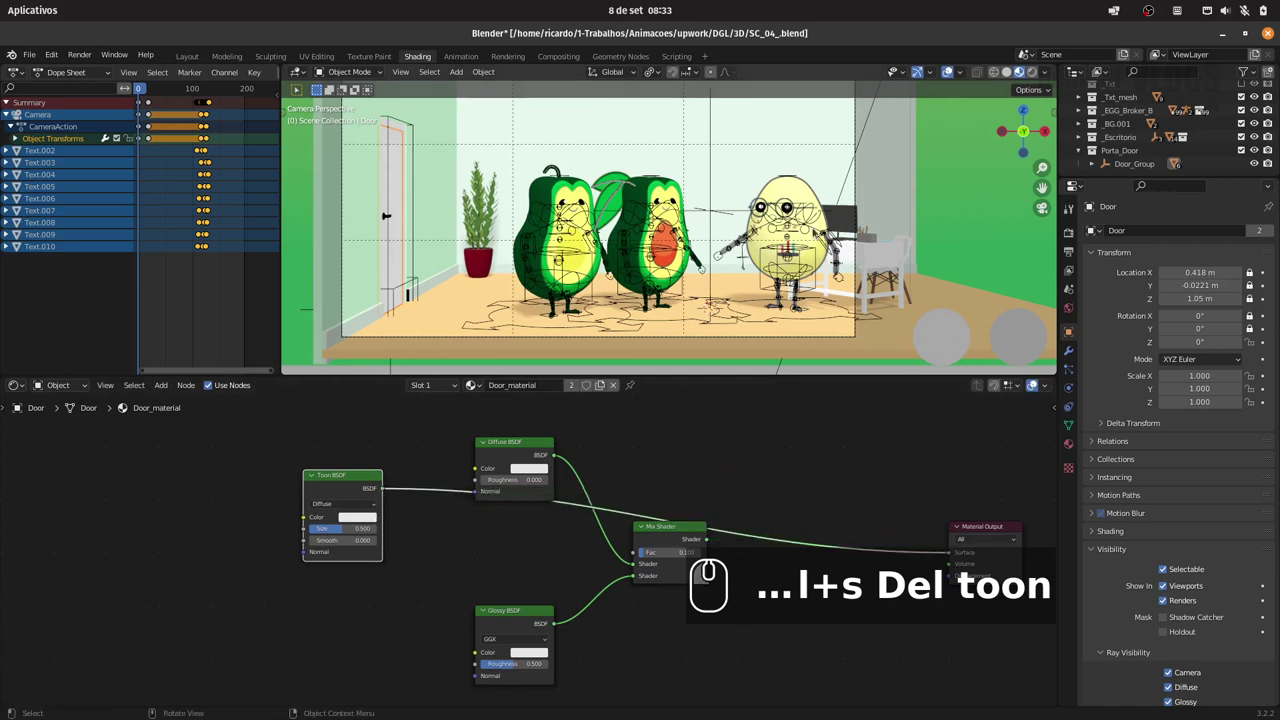
- Switch to rendered preview and move the Diffuse, Glossy and Mix nodes aside from the Toon BSDF
click(1033, 75)
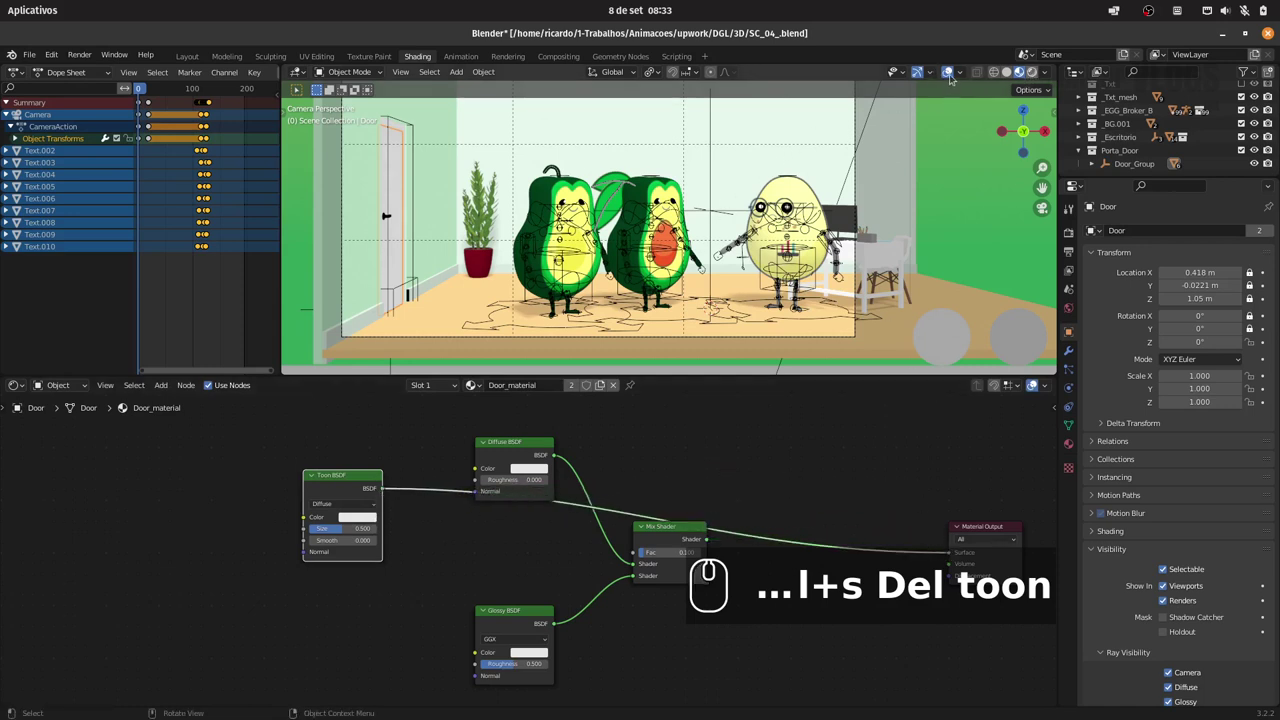
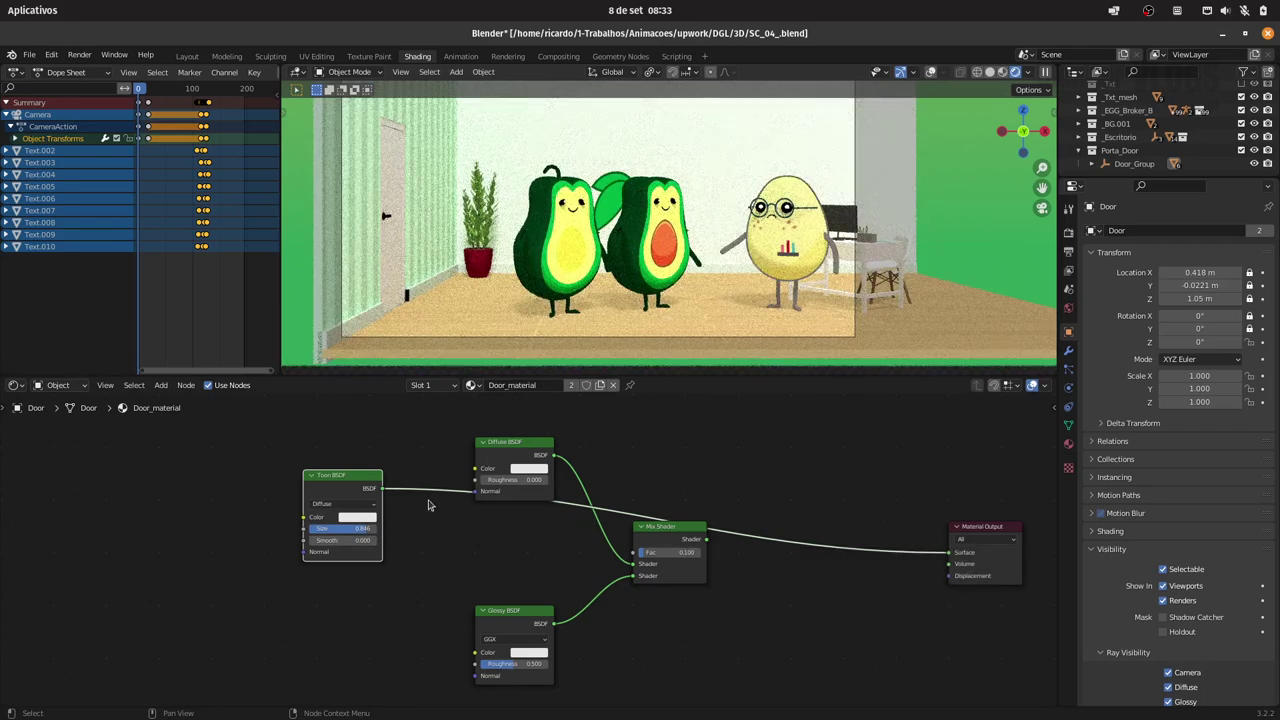
click(509, 446)
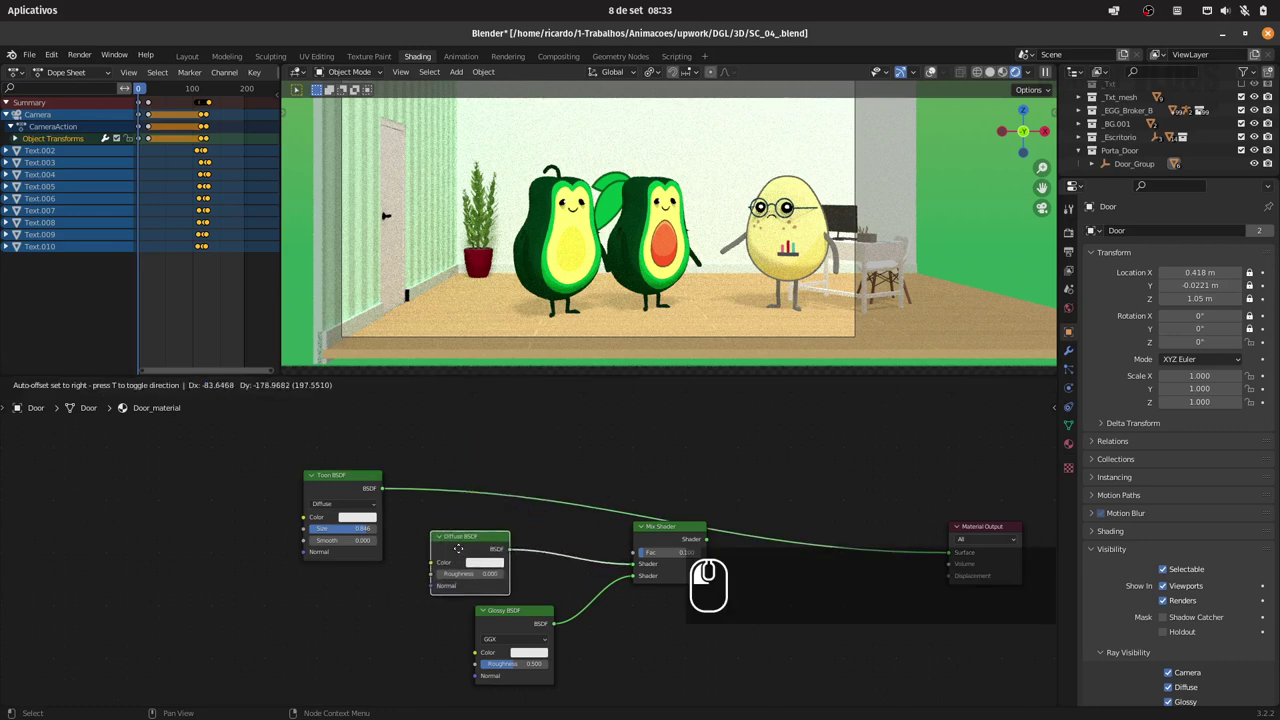
drag(442, 509, 646, 630)
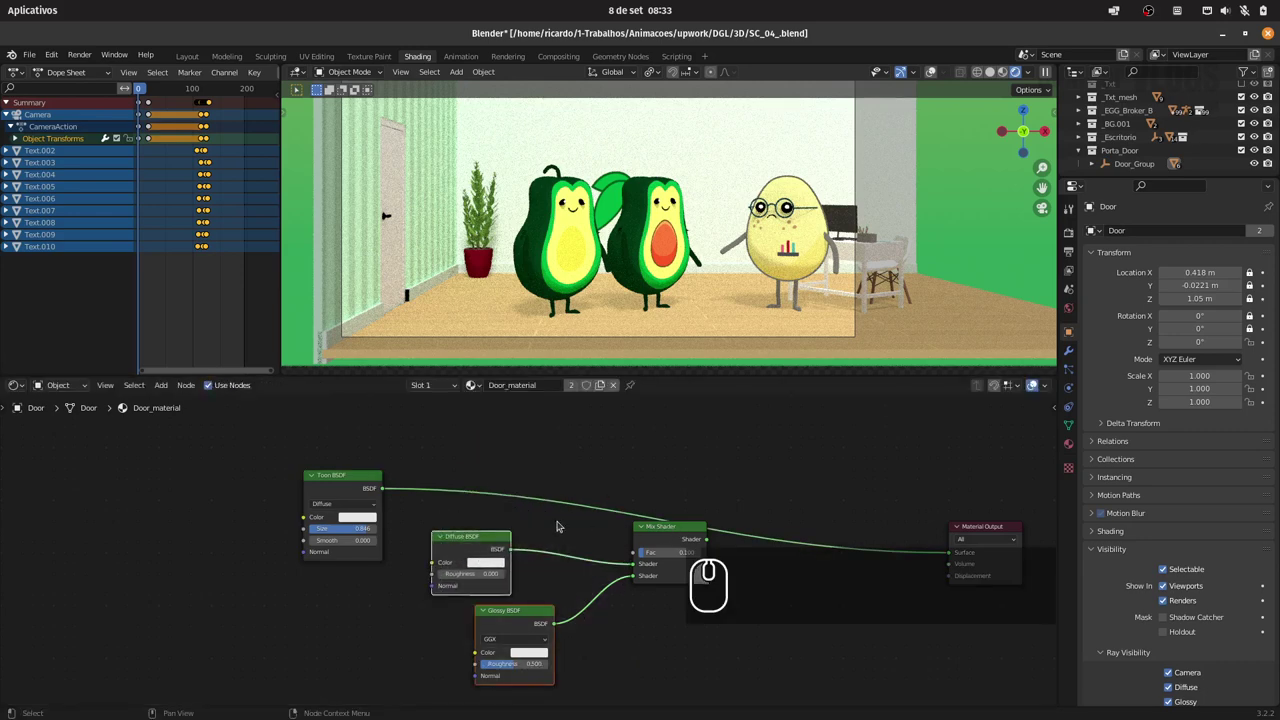
drag(452, 461, 661, 601)
click(661, 533)
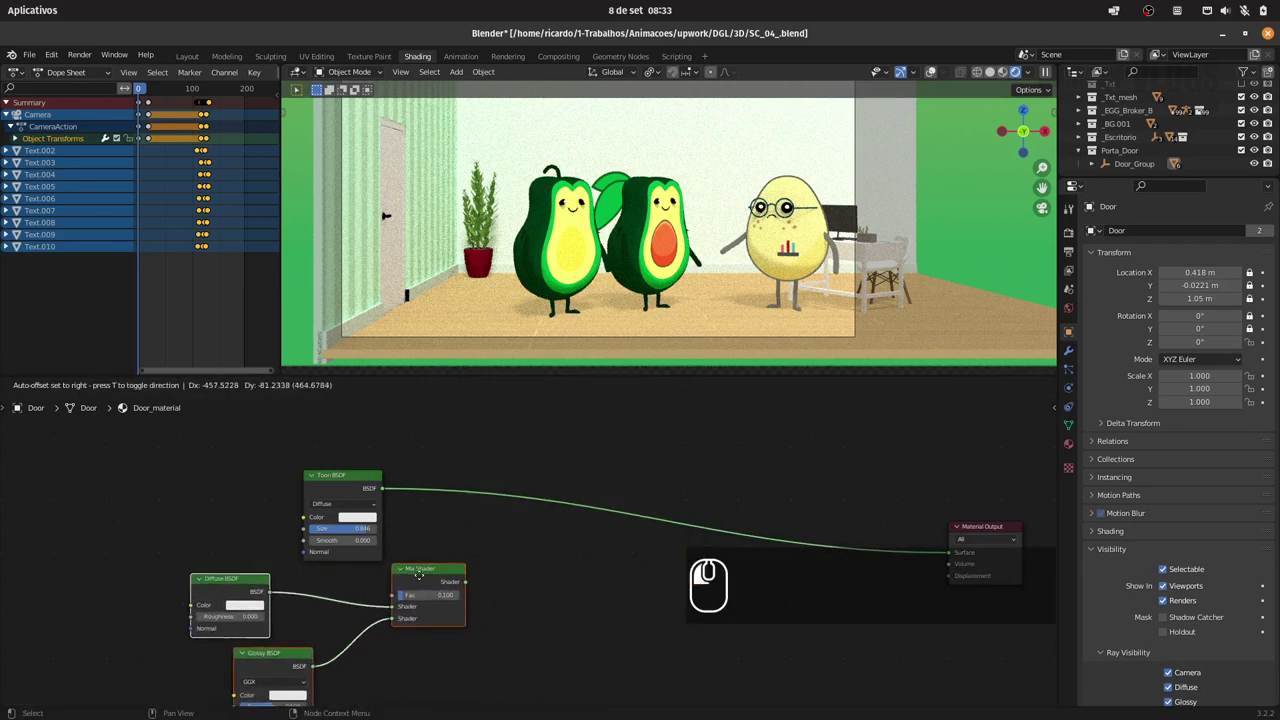
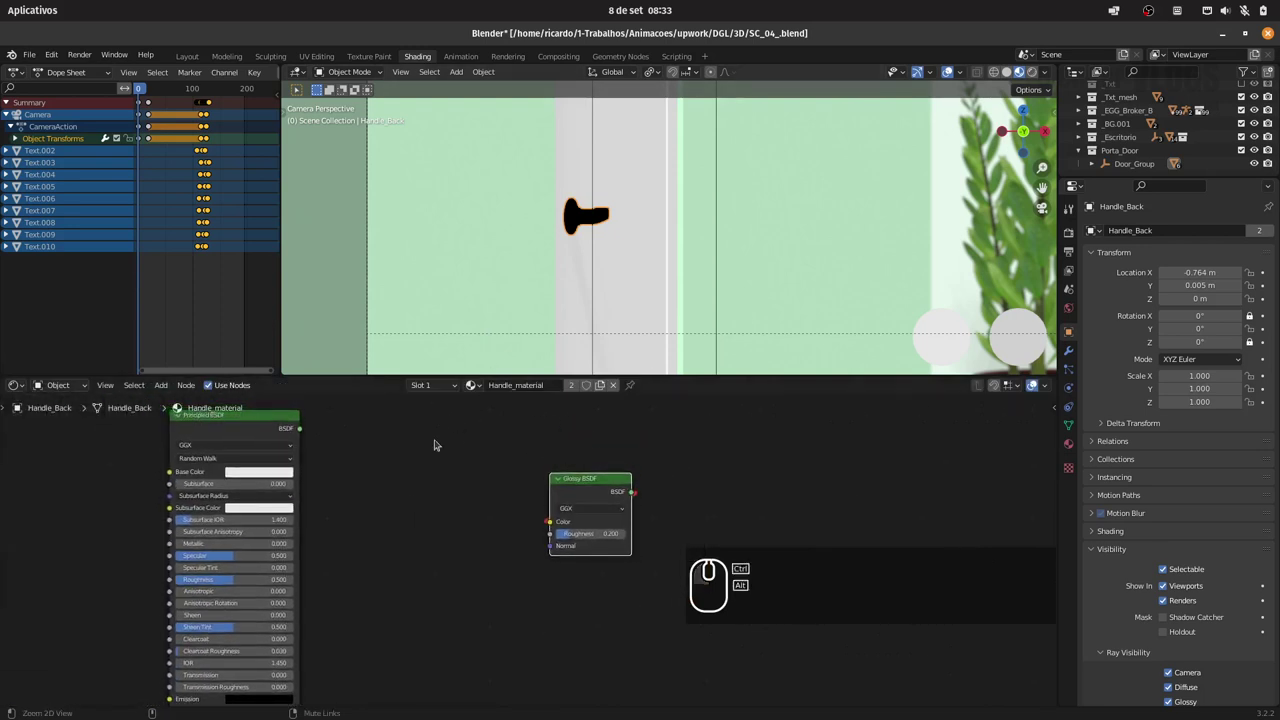
- Delete the handle material's existing shader nodes
drag(440, 460, 426, 385)
click(432, 388)
drag(480, 491, 551, 495)
click(582, 487)
drag(153, 452, 589, 565)
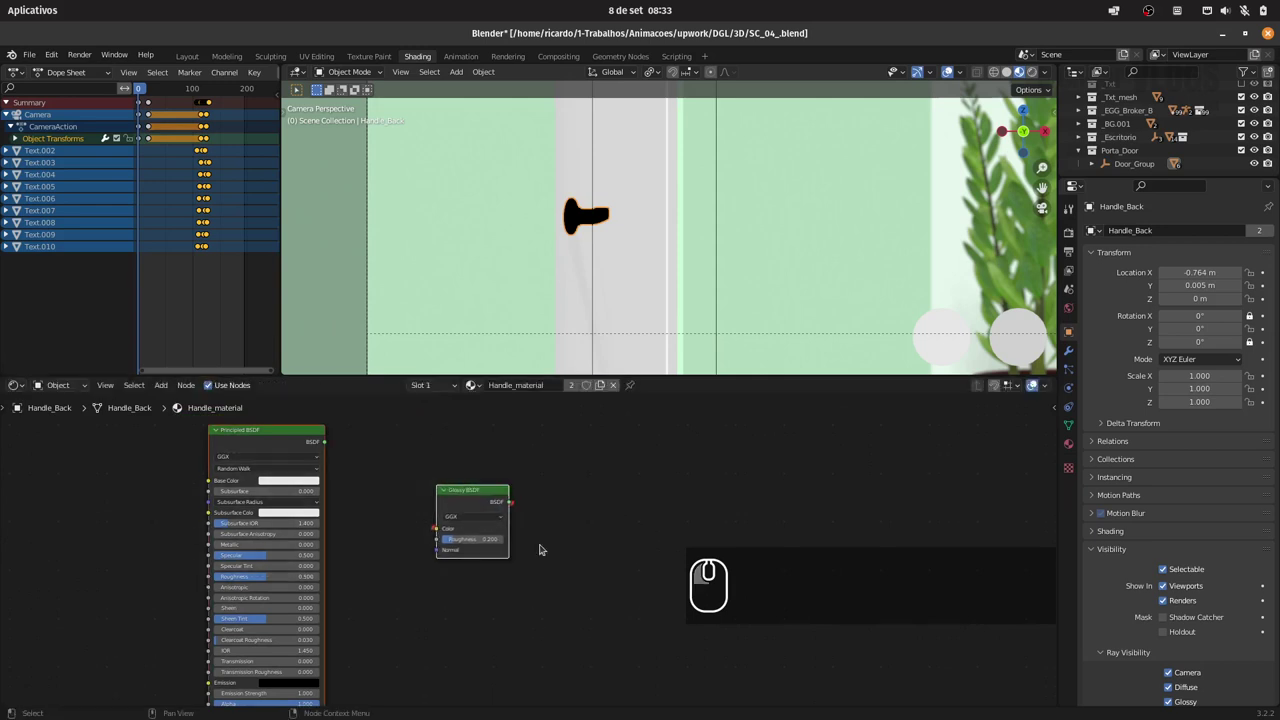
key(Delete)
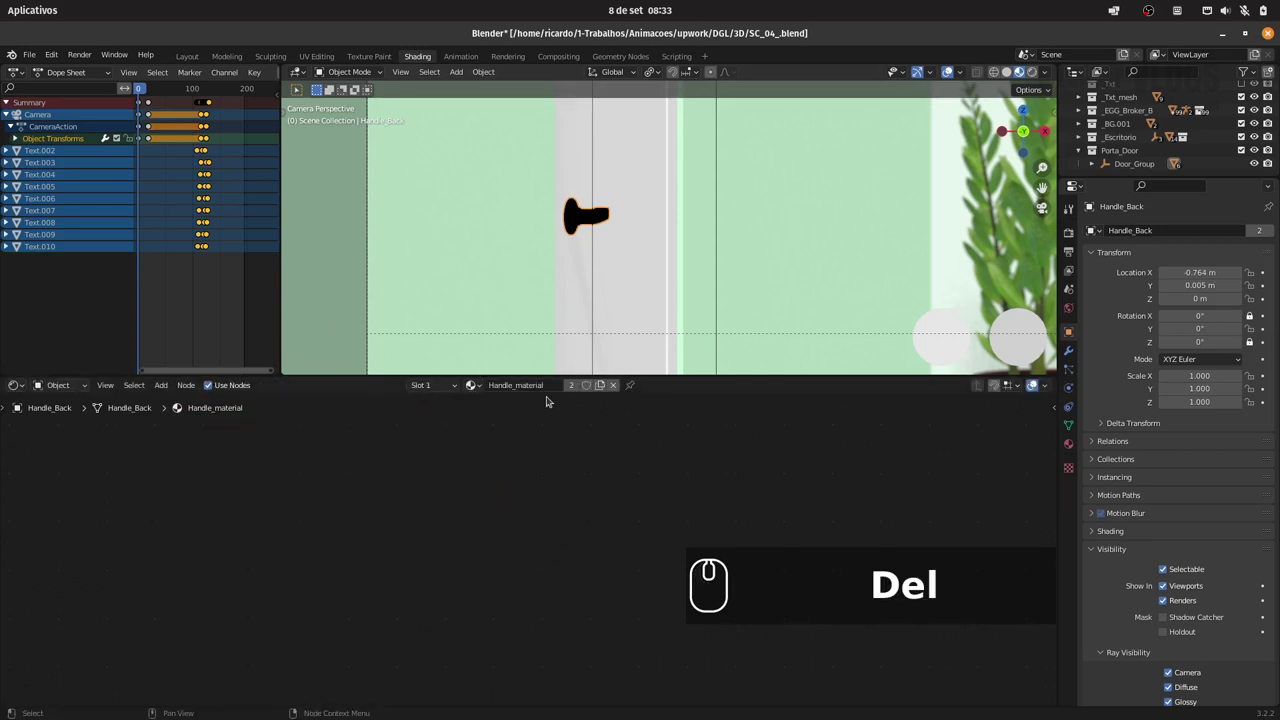
- Add a Material Output and a green Toon BSDF to the handle, then start a new collection for the door
click(156, 386)
click(159, 402)
click(109, 414)
text(out)
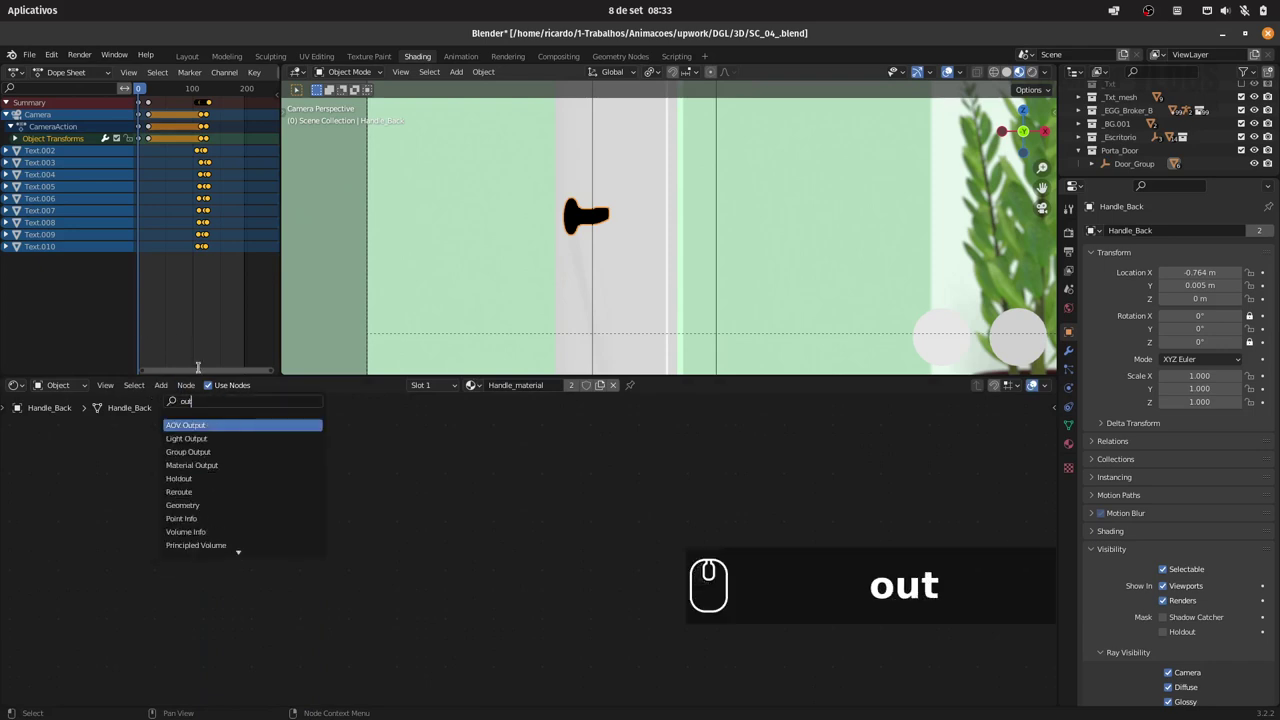
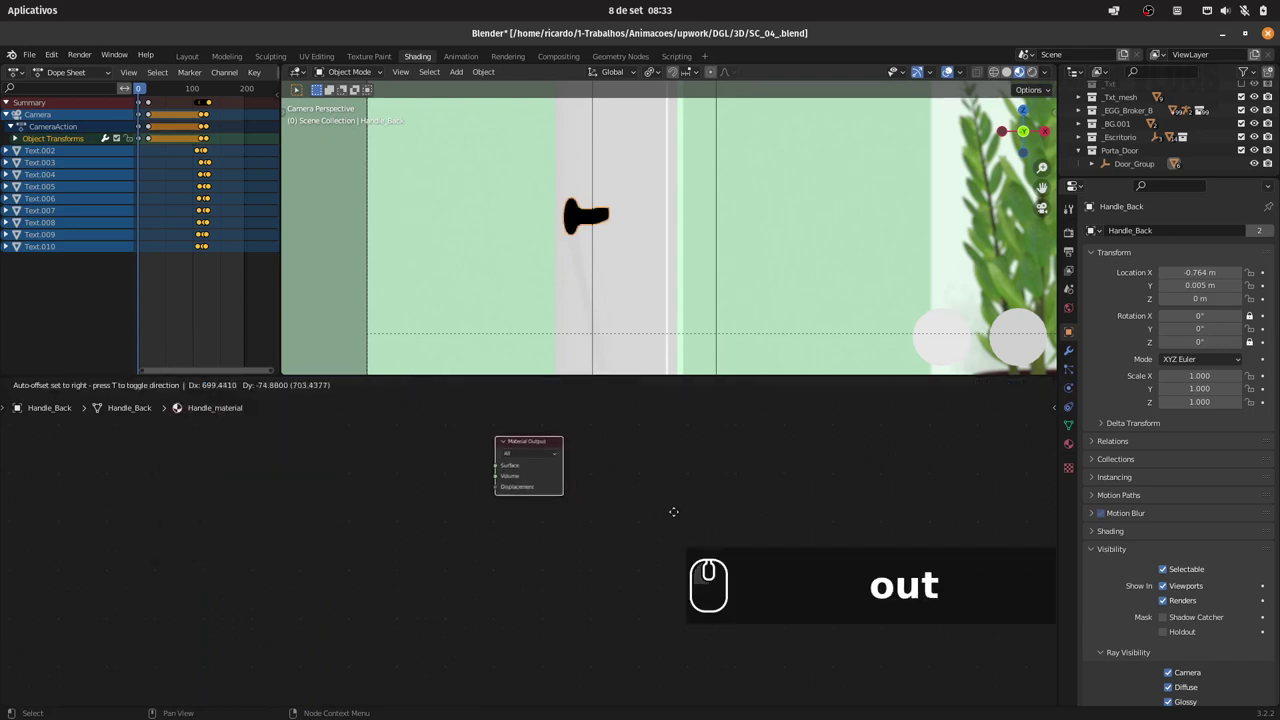
click(808, 552)
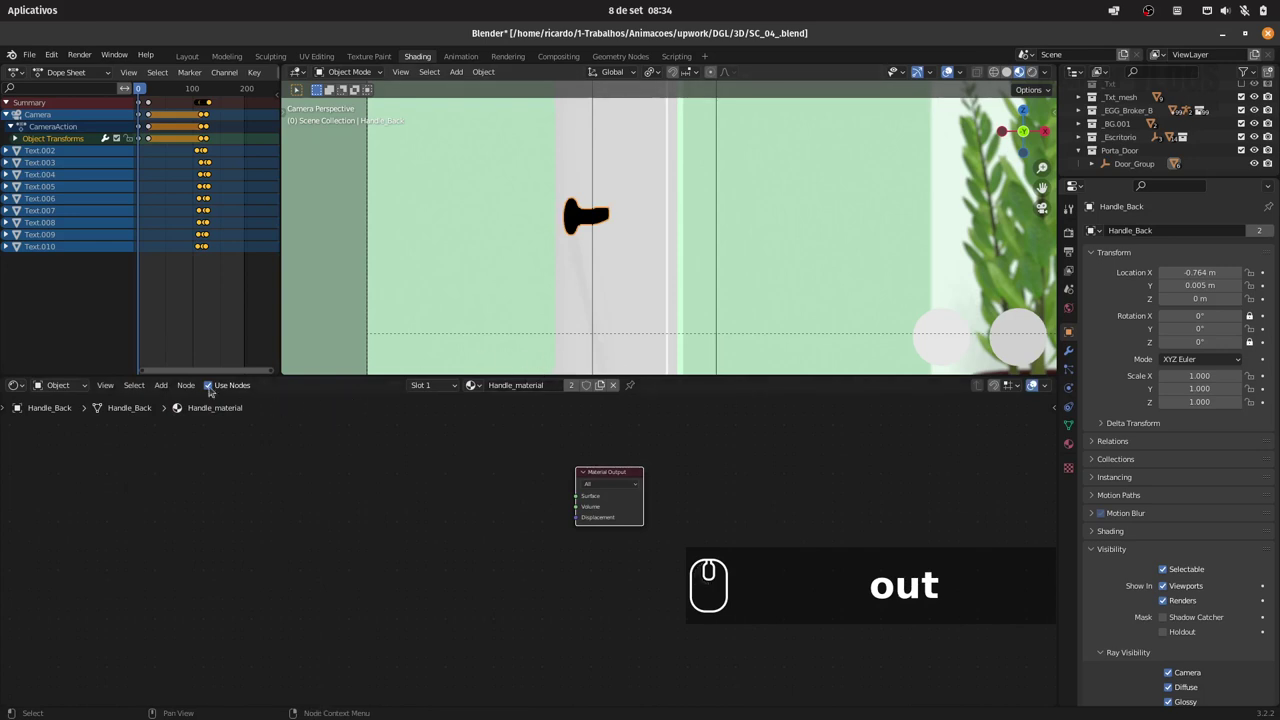
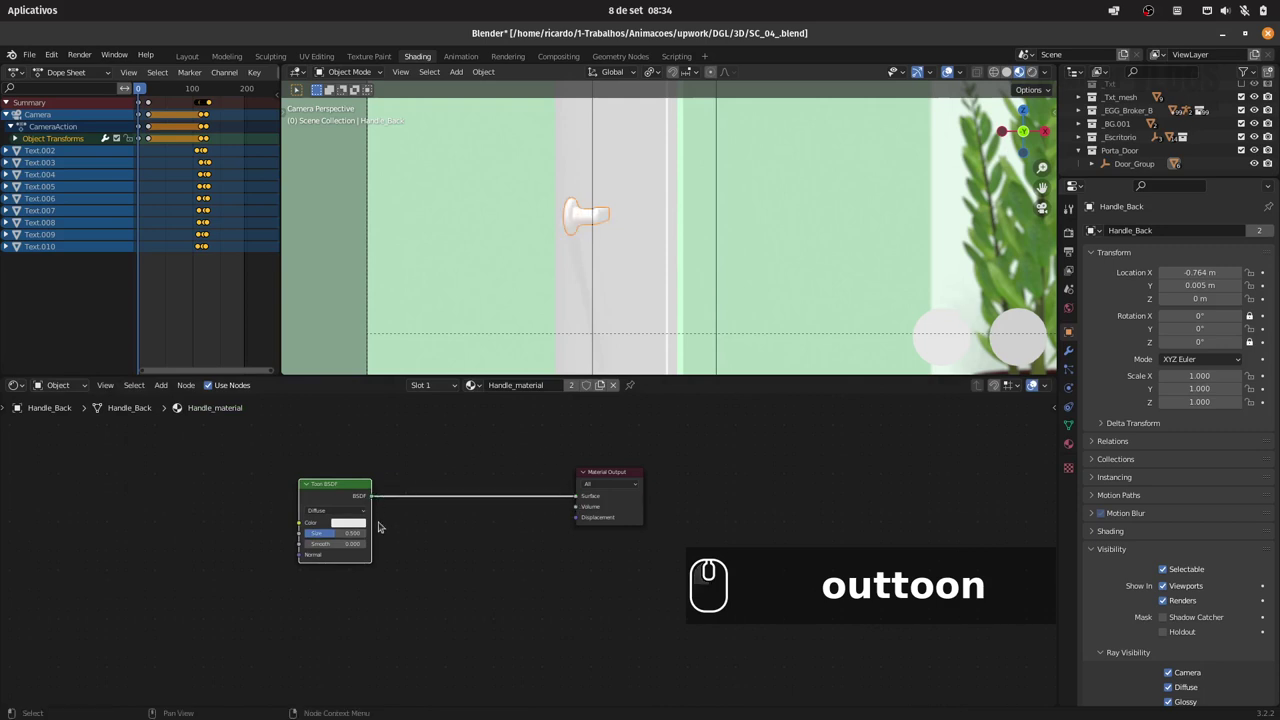
click(357, 522)
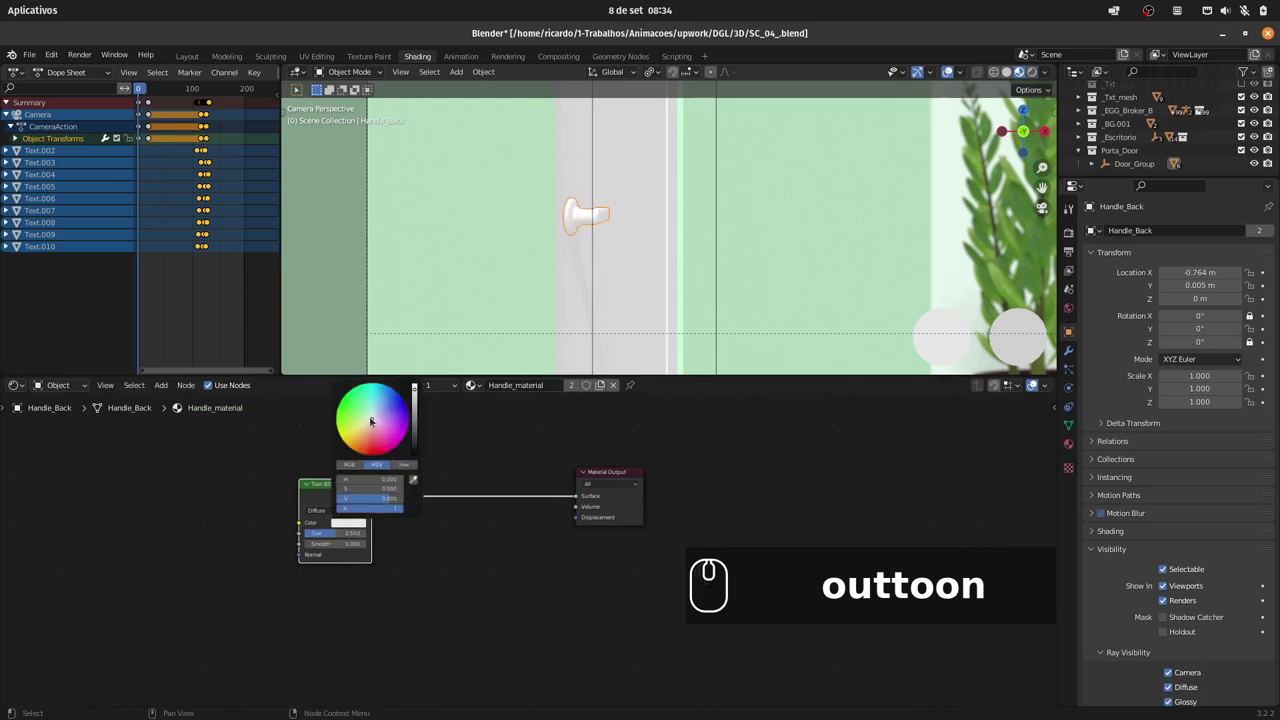
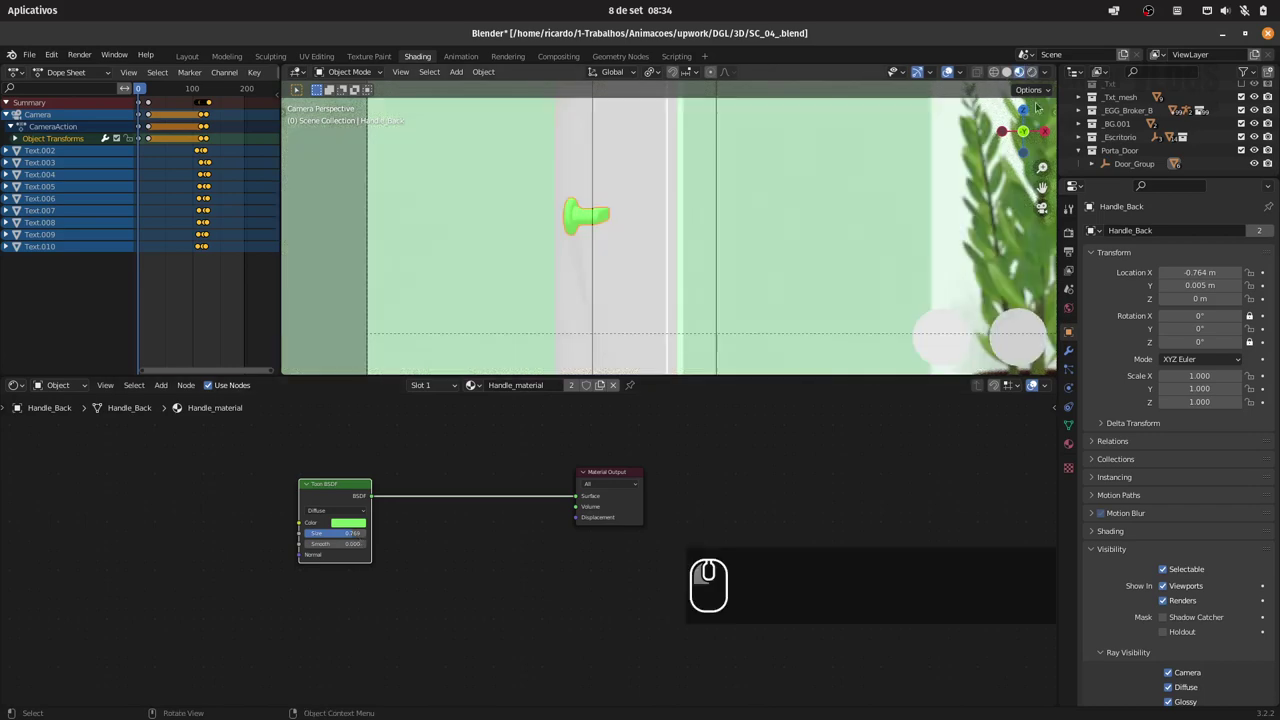
click(1125, 150)
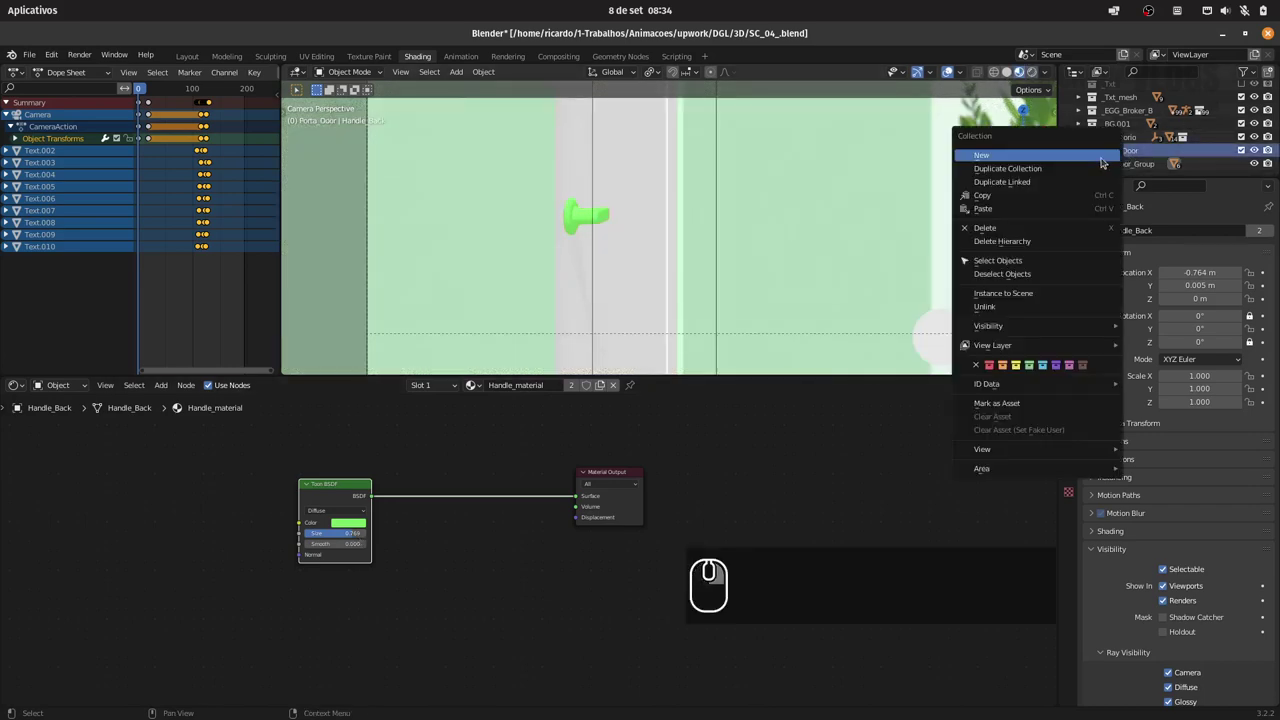
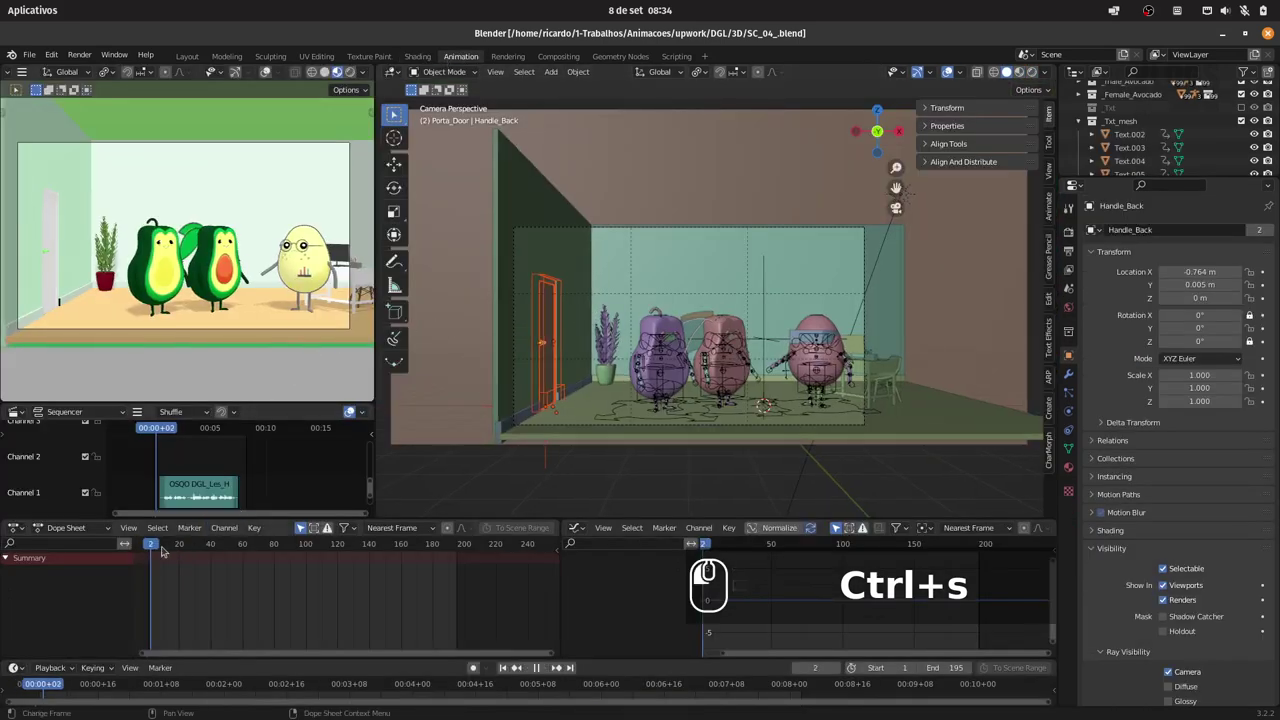
- Select the door's baseboard control for rotation keying and save SC_04_.blend
drag(197, 529, 574, 314)
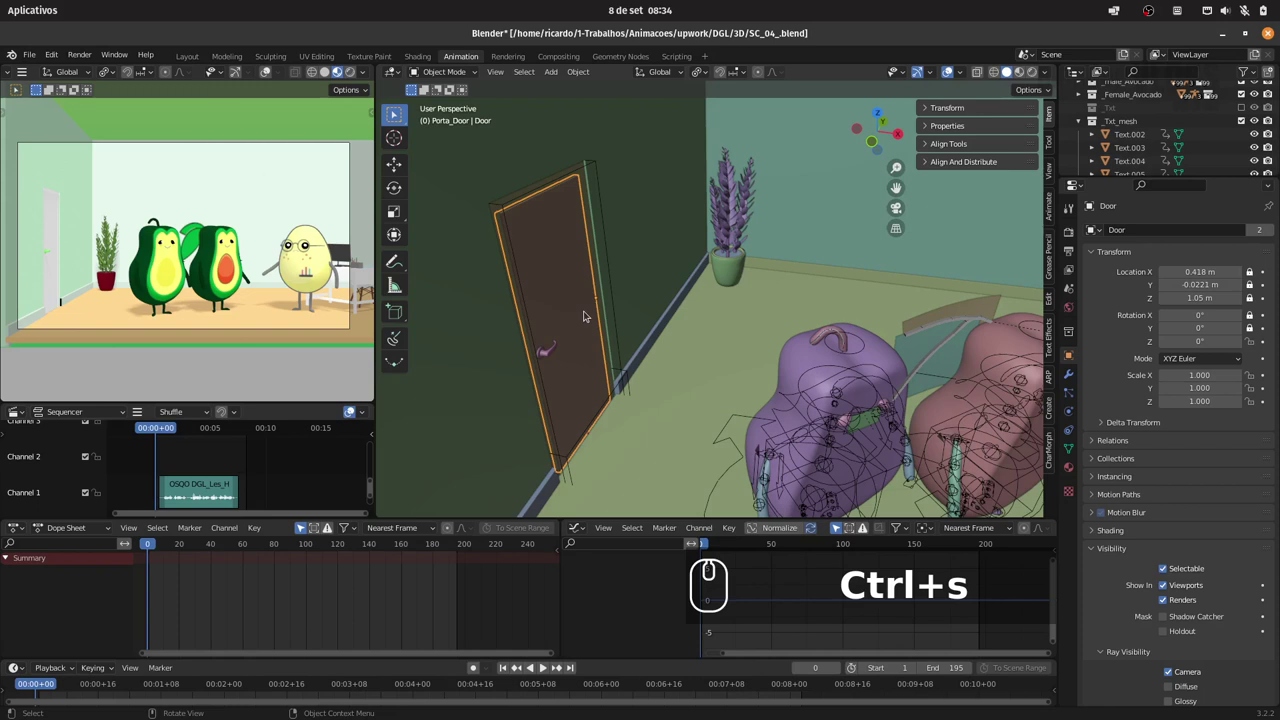
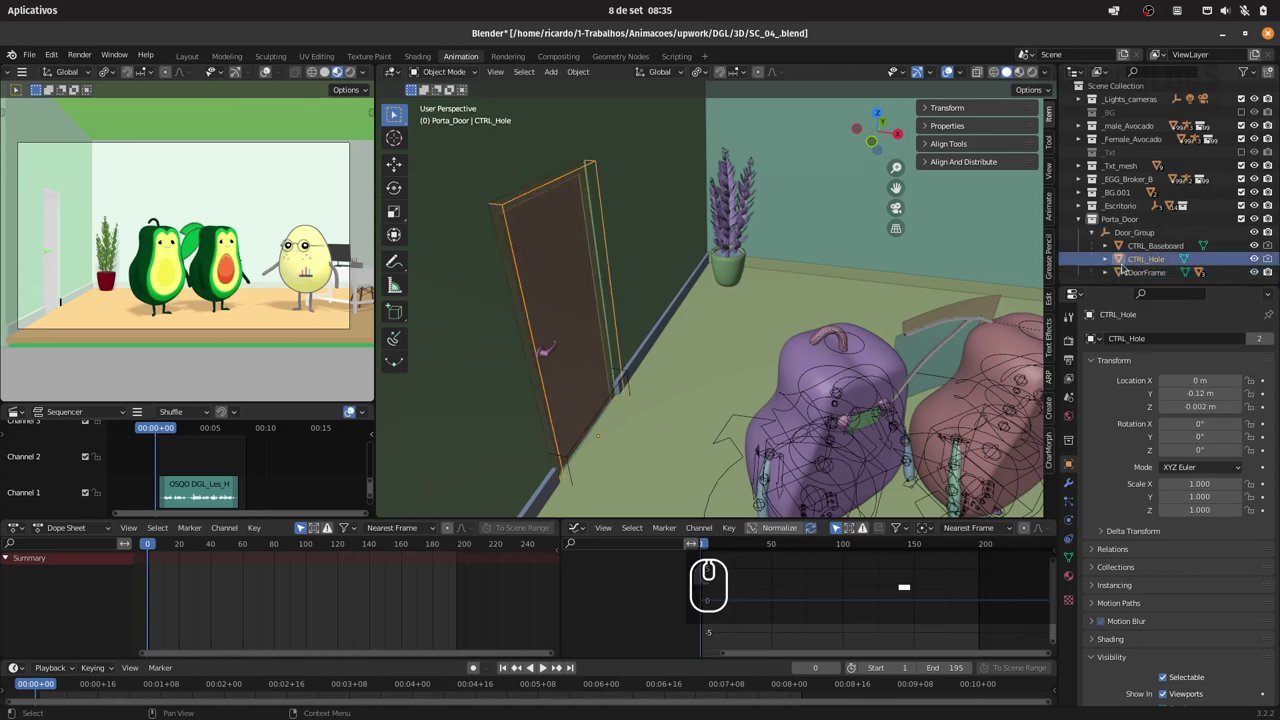
click(1157, 244)
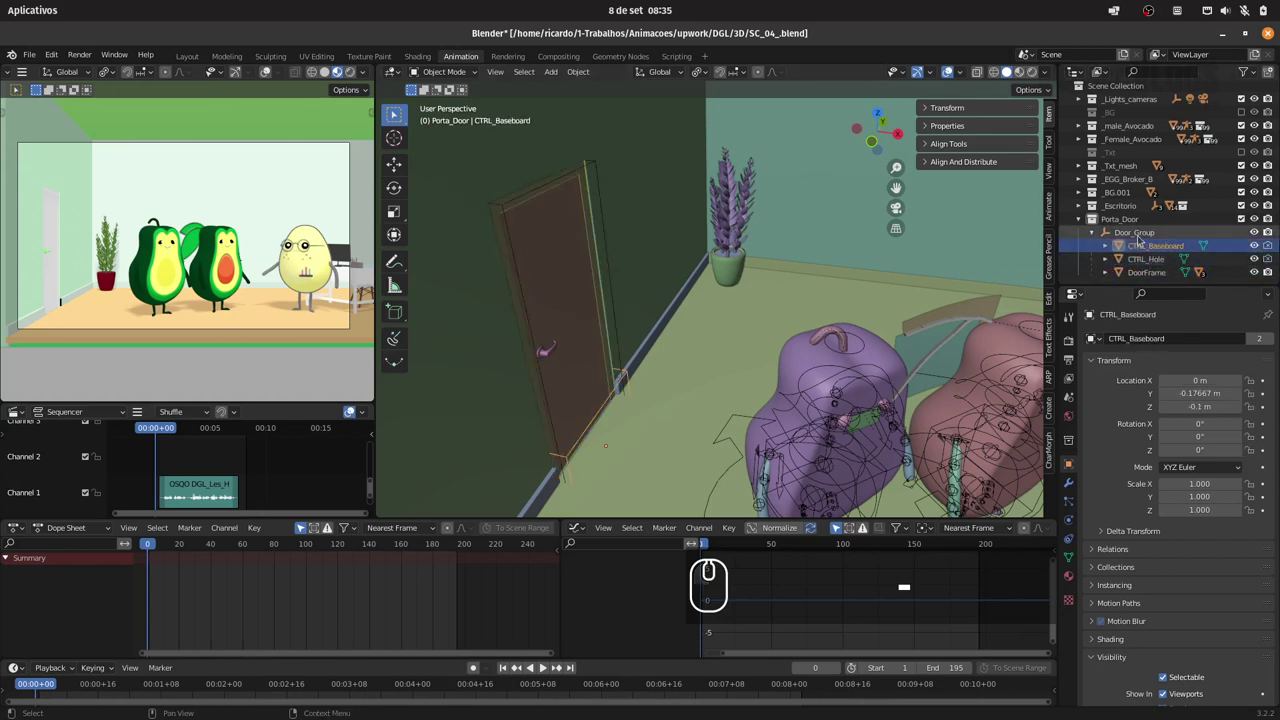
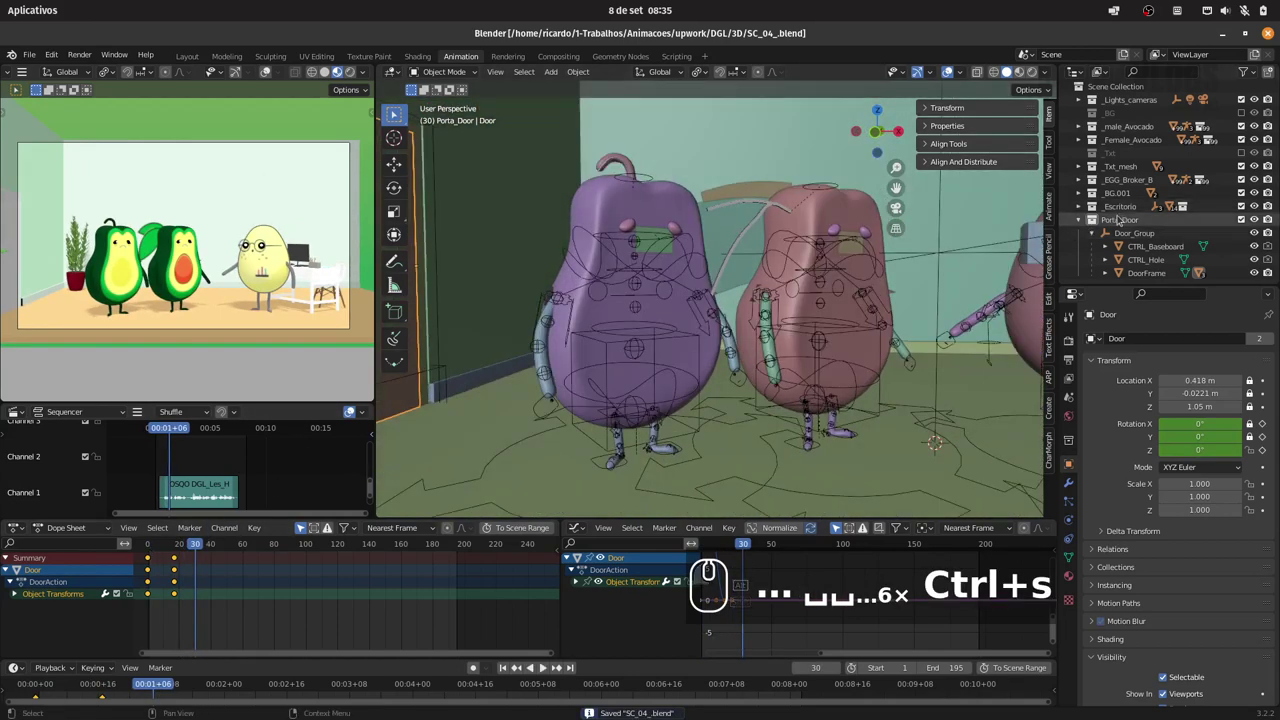
key(-)
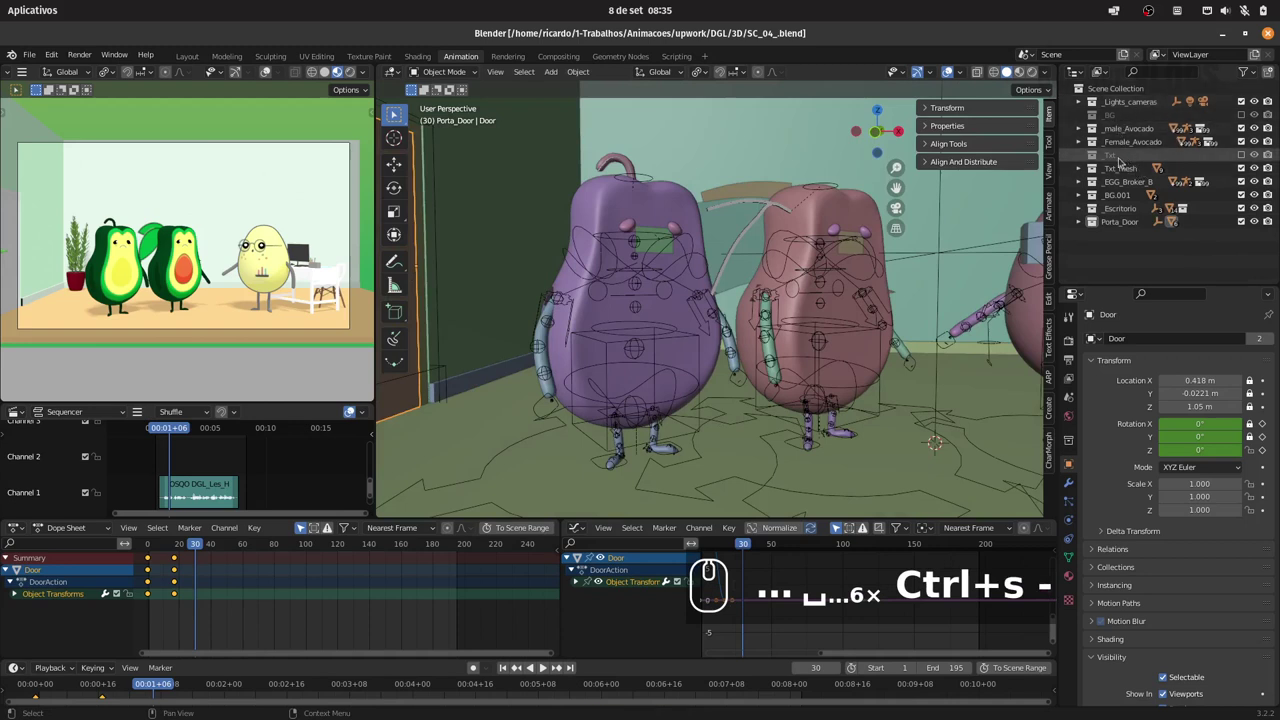
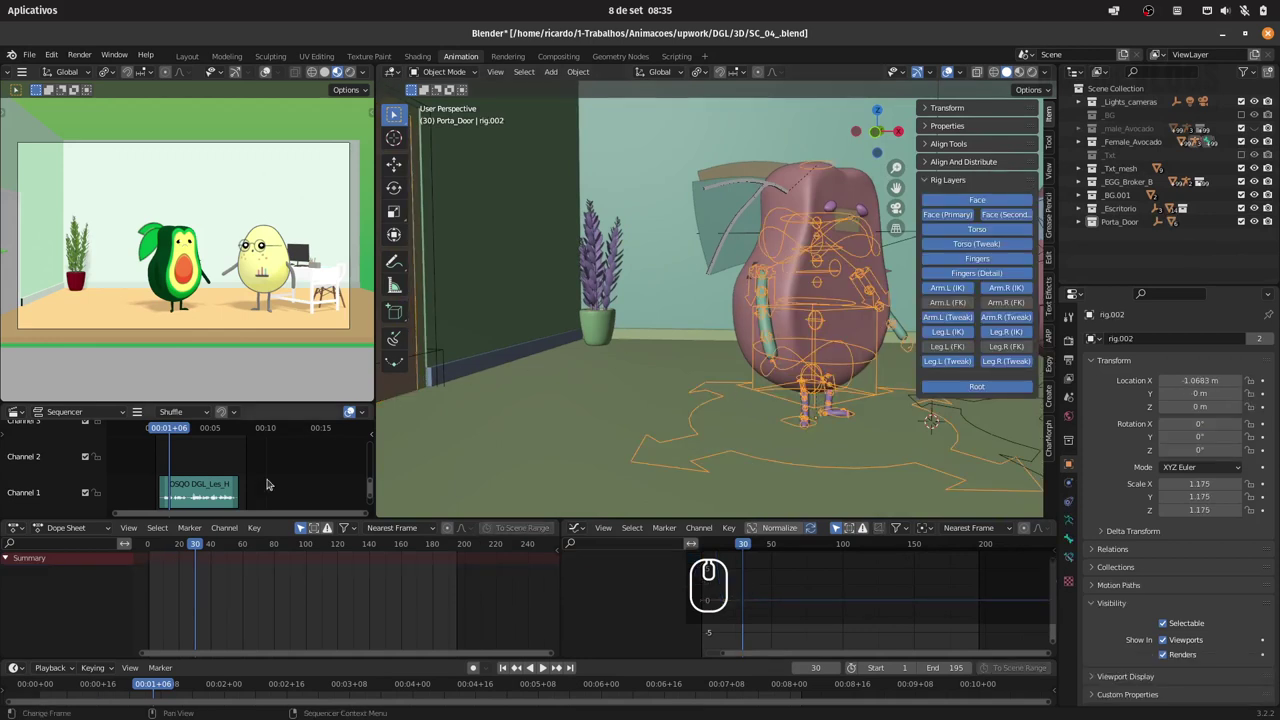
- Scrub between frames 27 and 19, reselect all rig bones and return to frame 30
drag(185, 545, 191, 544)
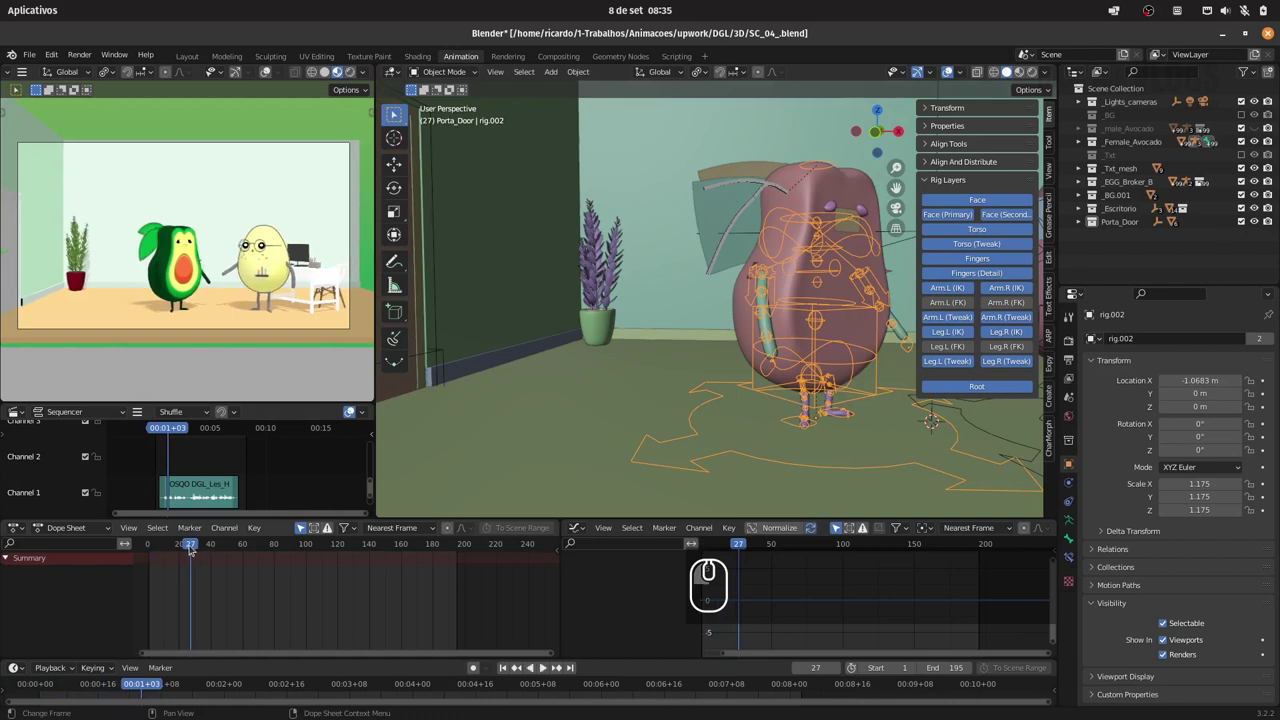
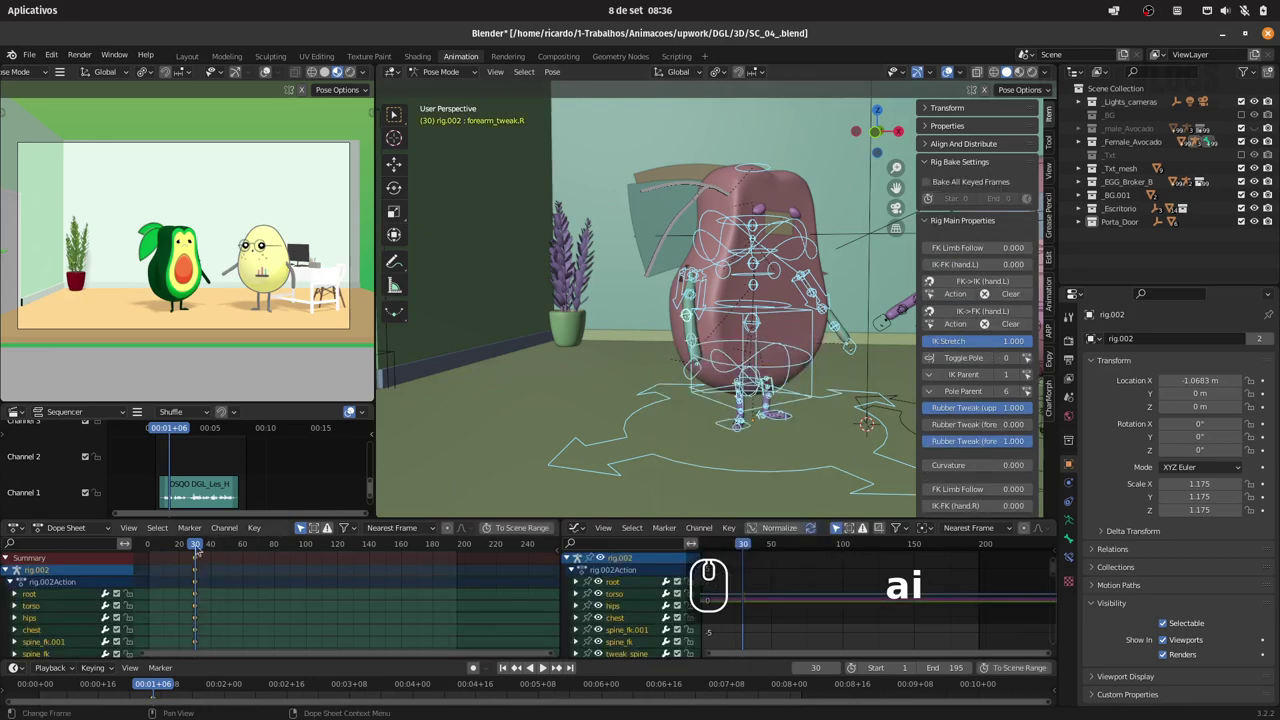
drag(196, 544, 191, 545)
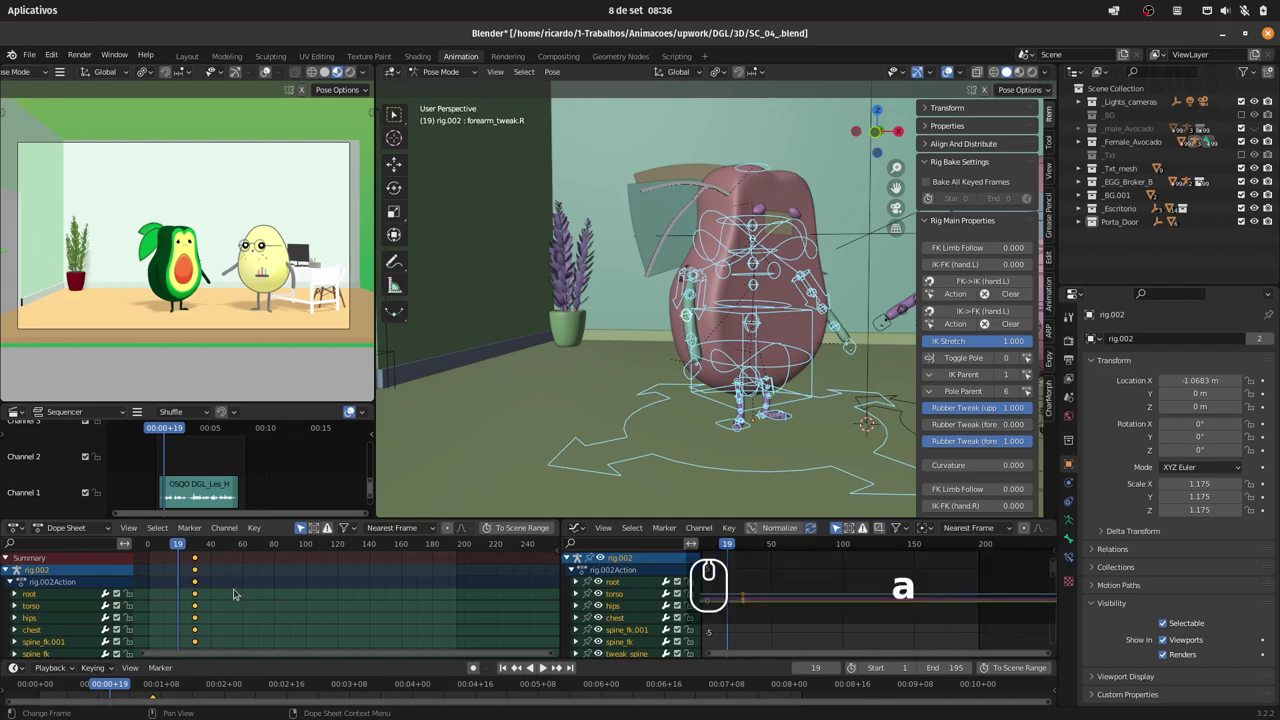
key(Delete)
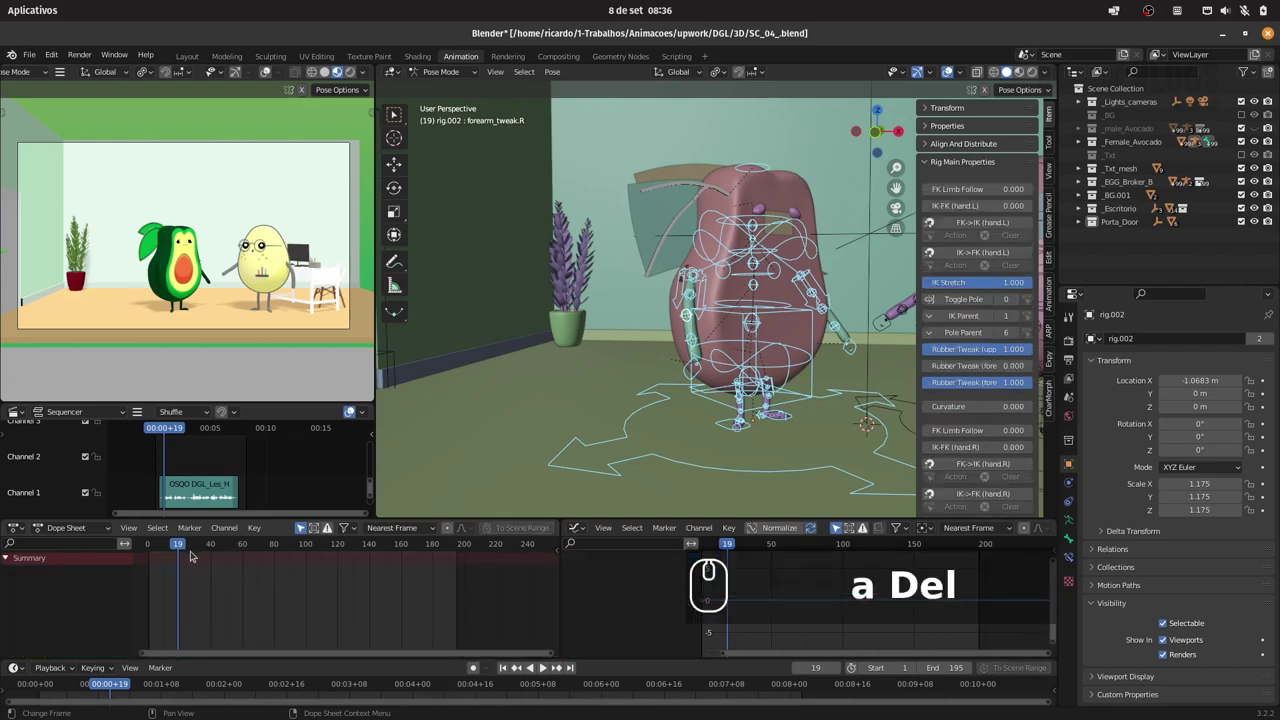
key(ctrl+z)
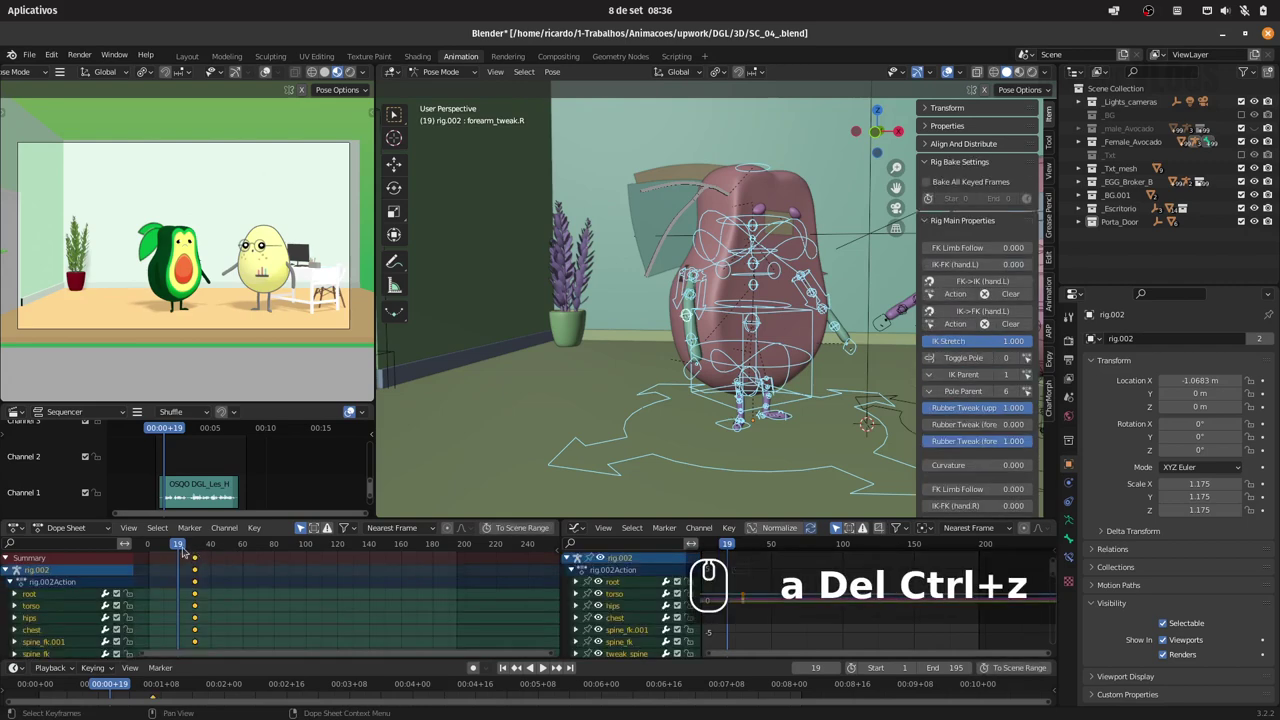
click(185, 549)
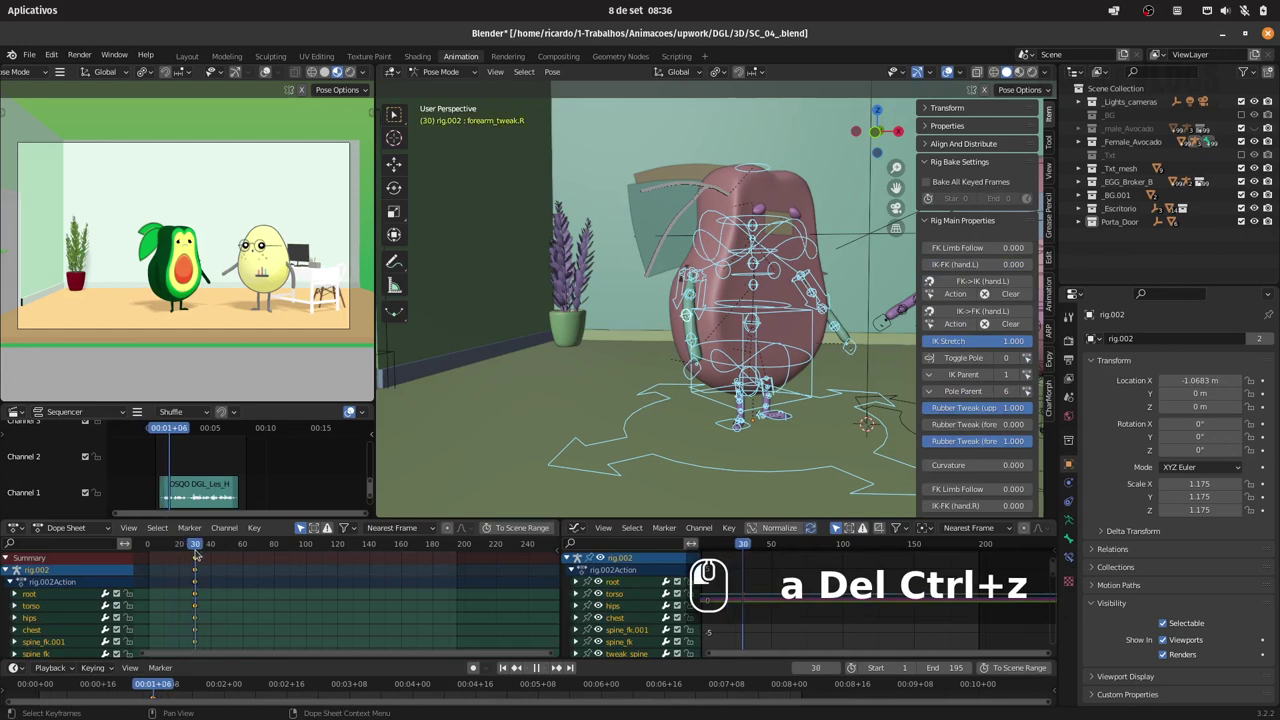
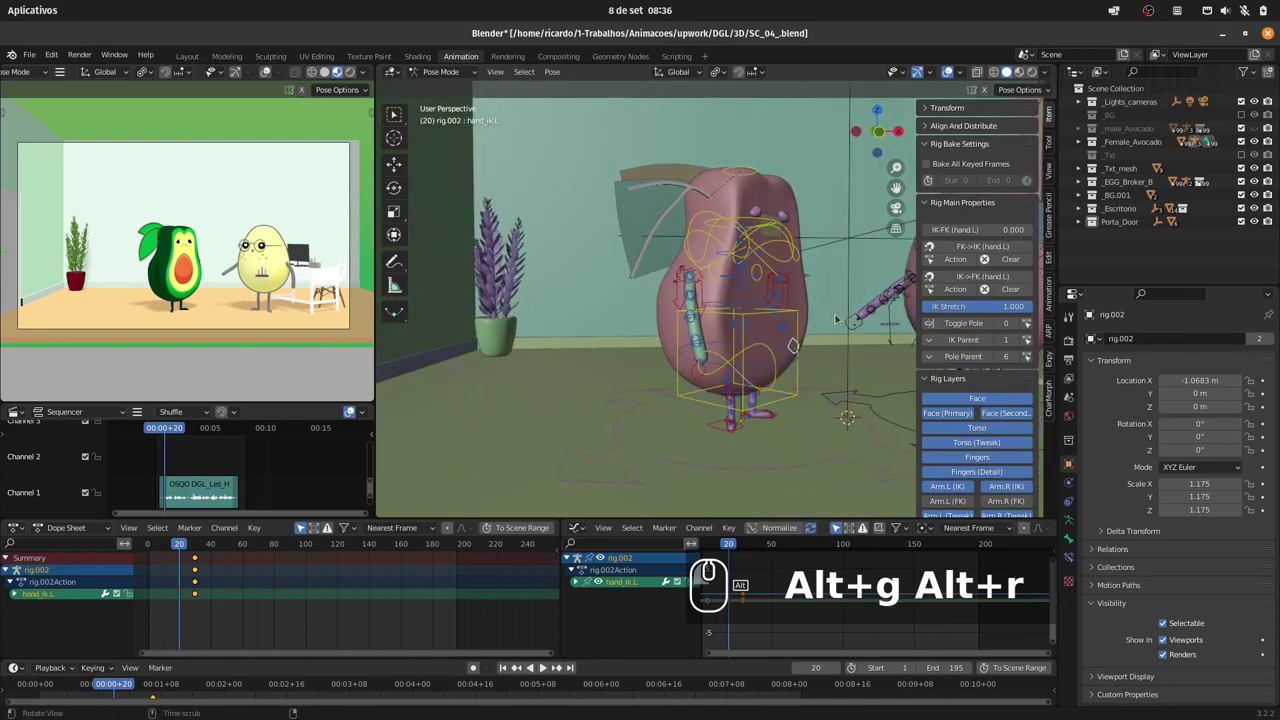
- Preview the left hand motion from frame 7 and select every bone of the rig again
drag(857, 314, 684, 236)
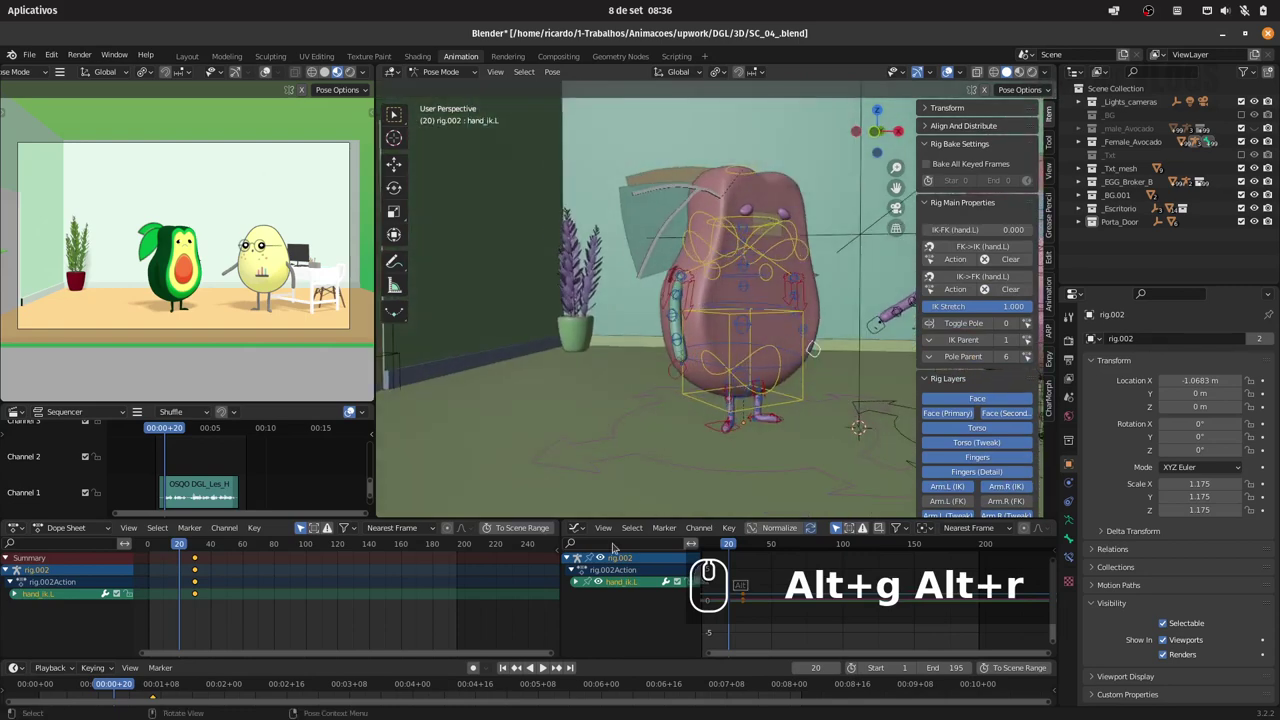
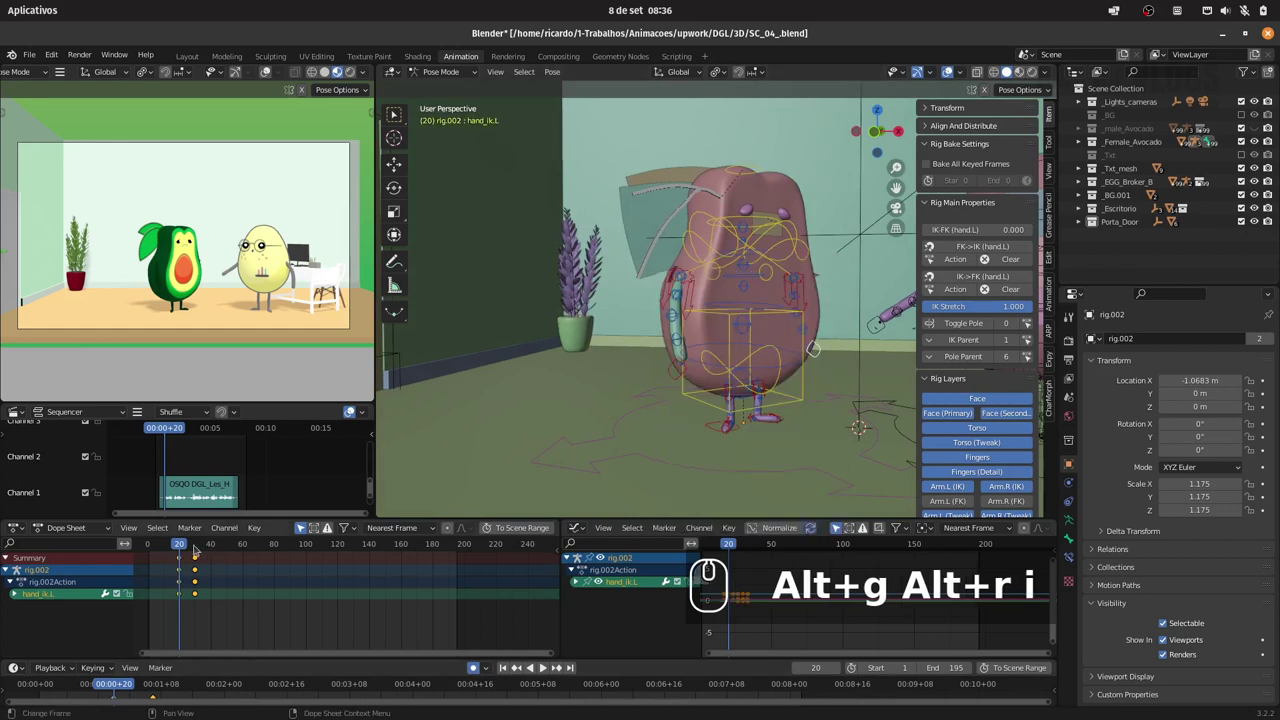
drag(179, 544, 190, 561)
drag(166, 618, 248, 550)
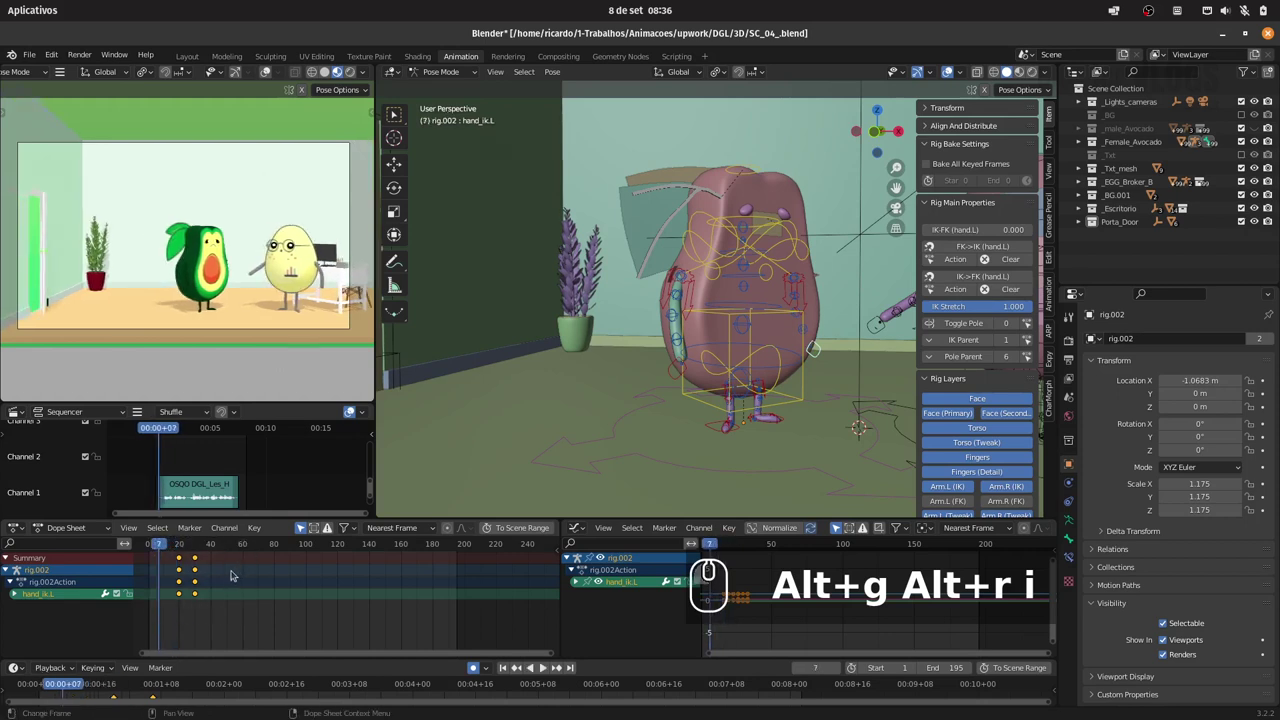
key(g)
key(Escape)
key(a)
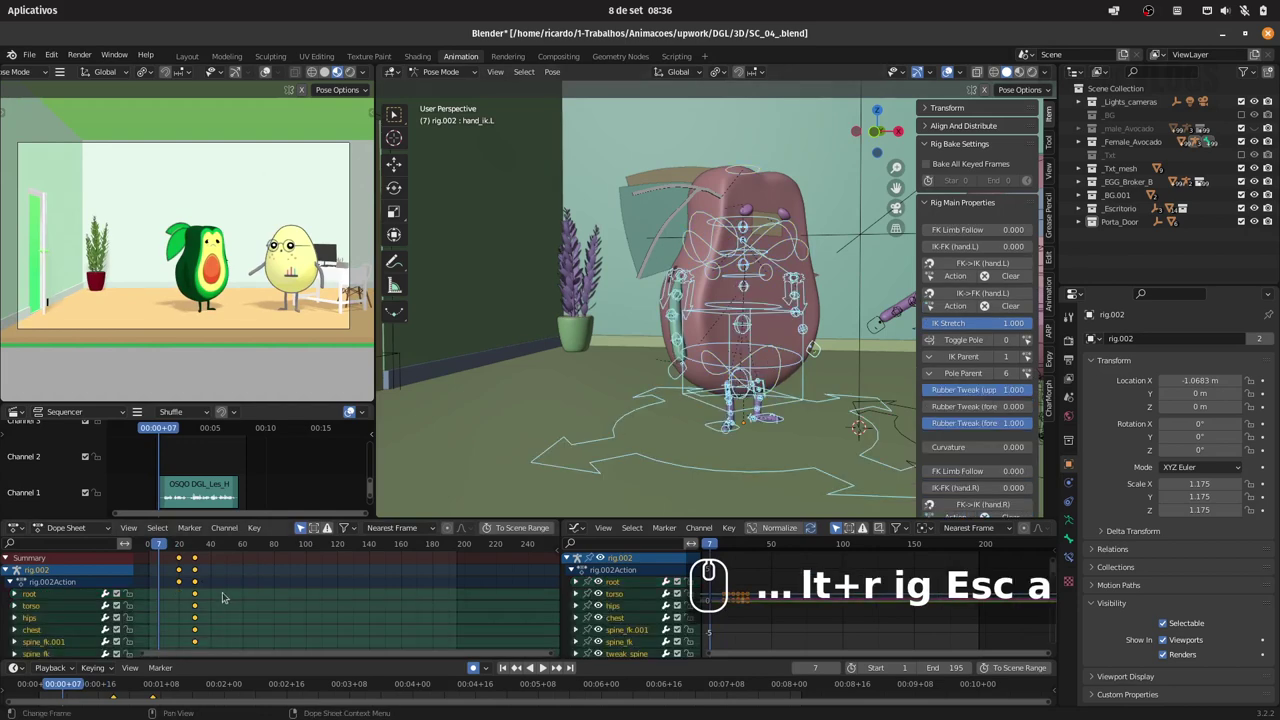
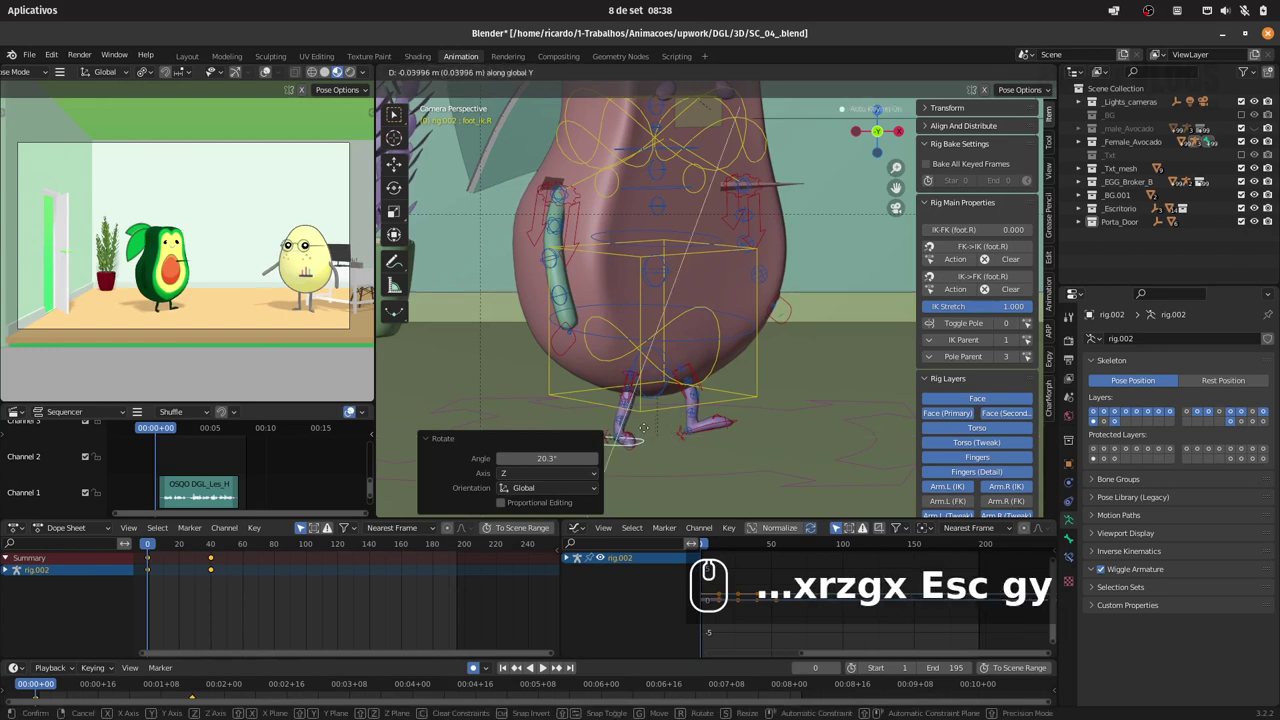
- Confirm the right foot IK adjustment at frame 0
key(Escape)
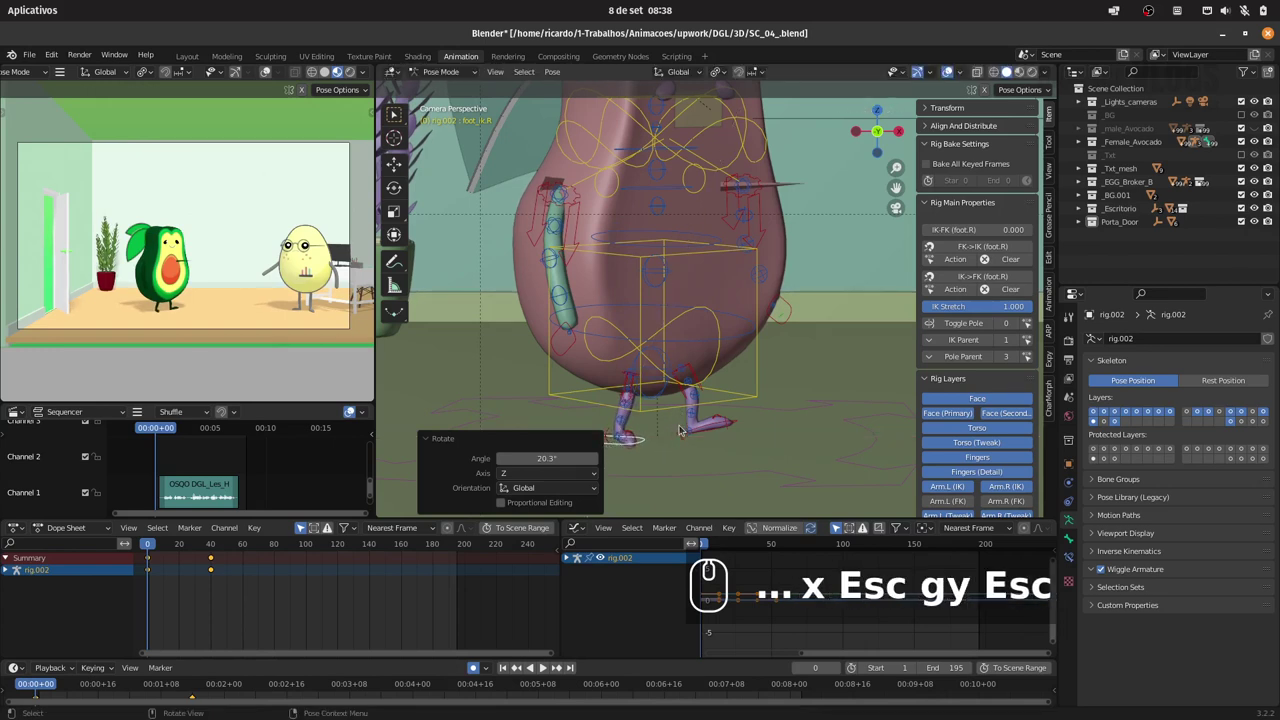
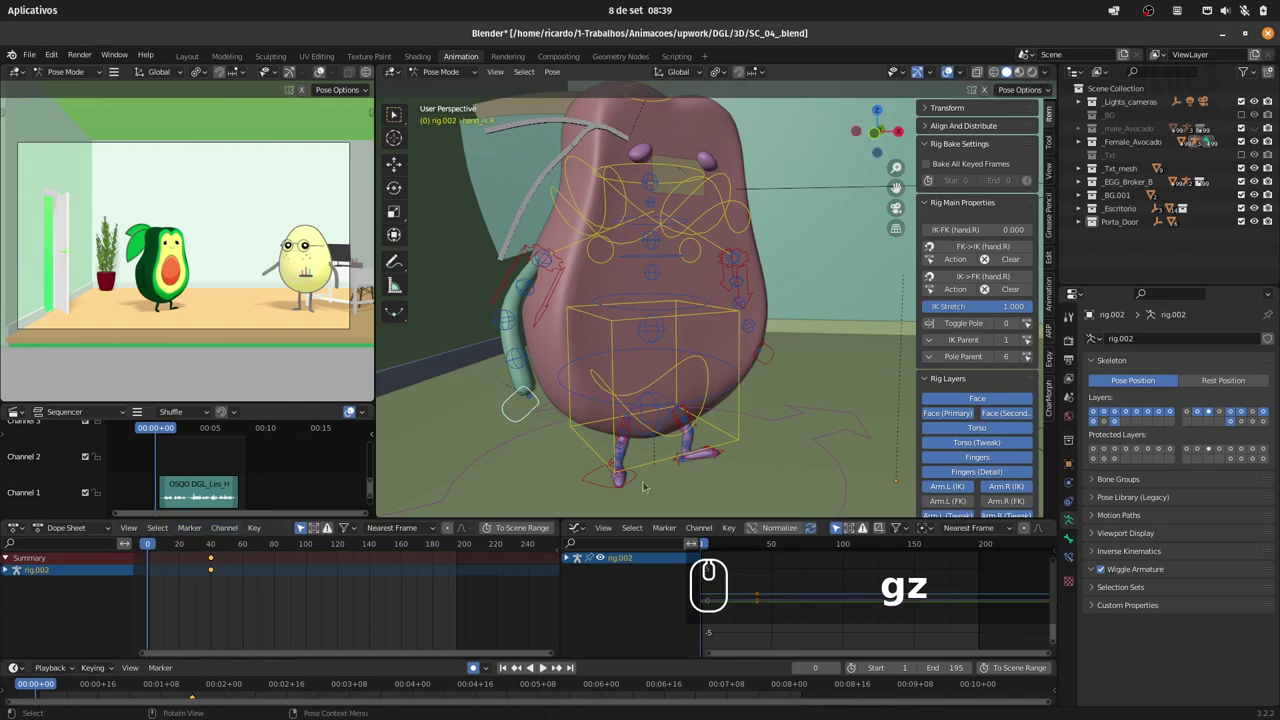
- Copy the feet pose, duplicate its keyframes and place them at frame 10
click(605, 487)
drag(148, 546, 164, 546)
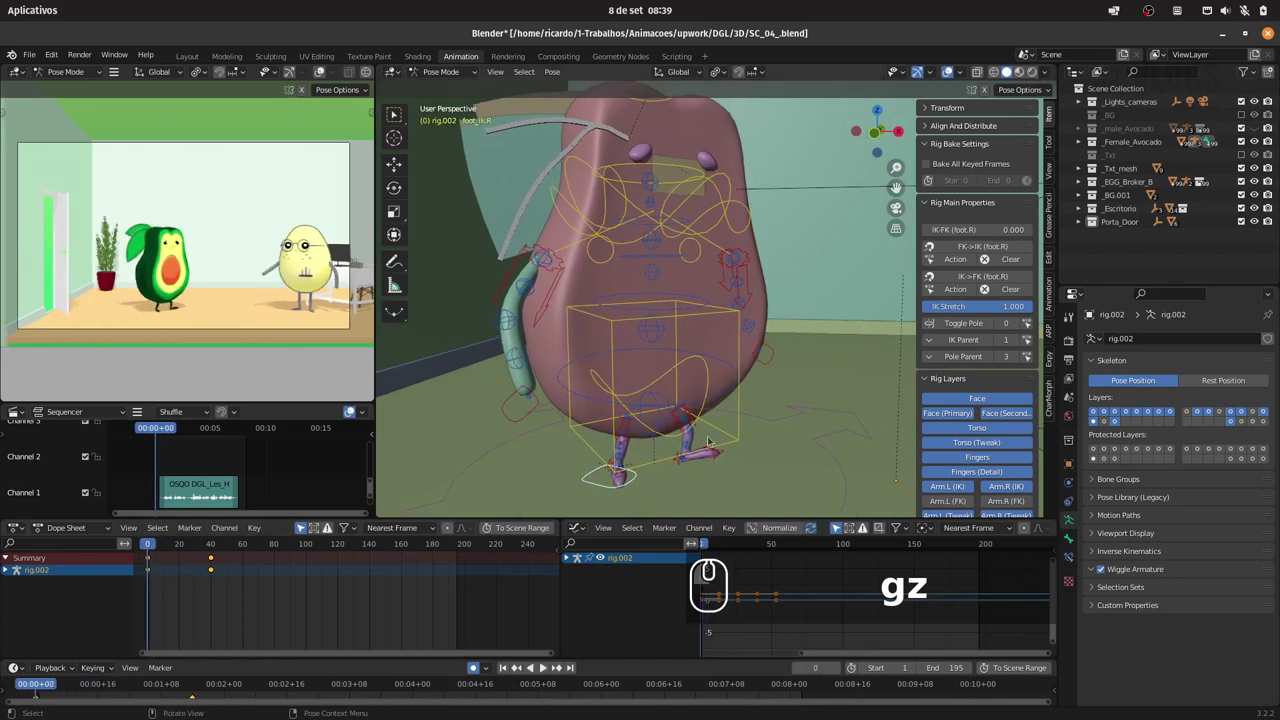
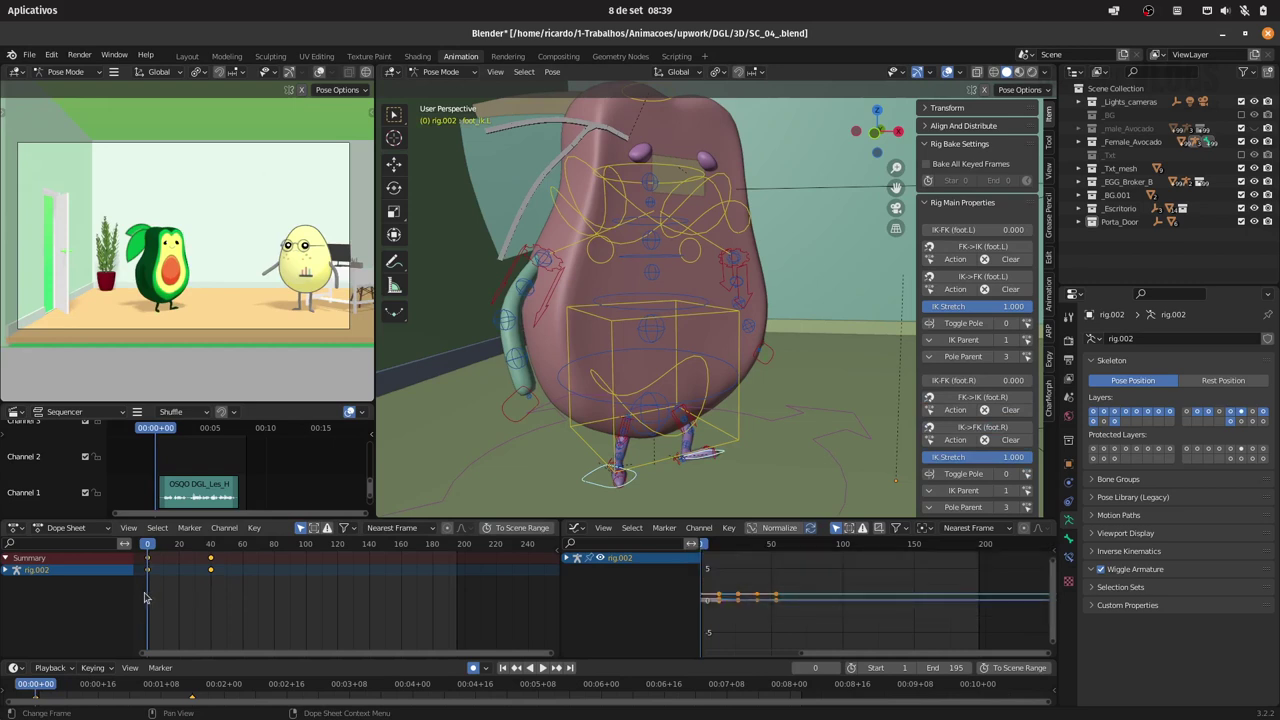
key(ctrl+c)
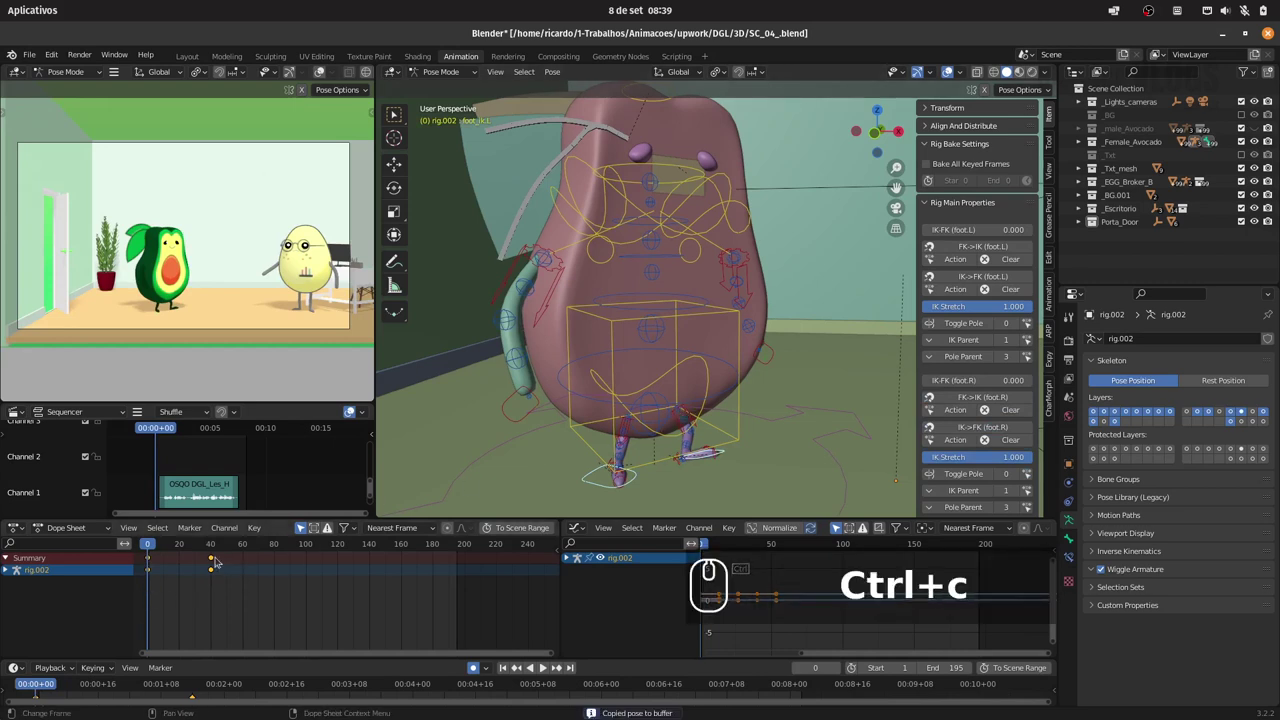
drag(149, 545, 768, 403)
key(ctrl+v)
drag(504, 484, 189, 539)
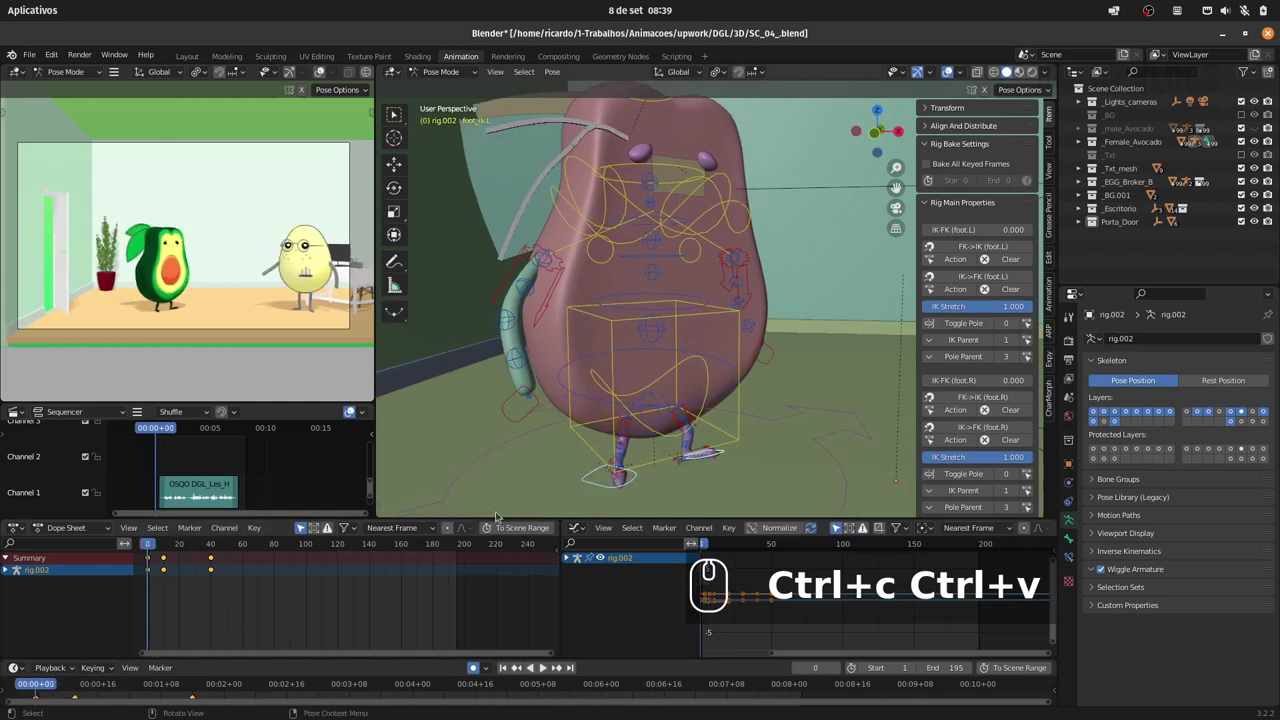
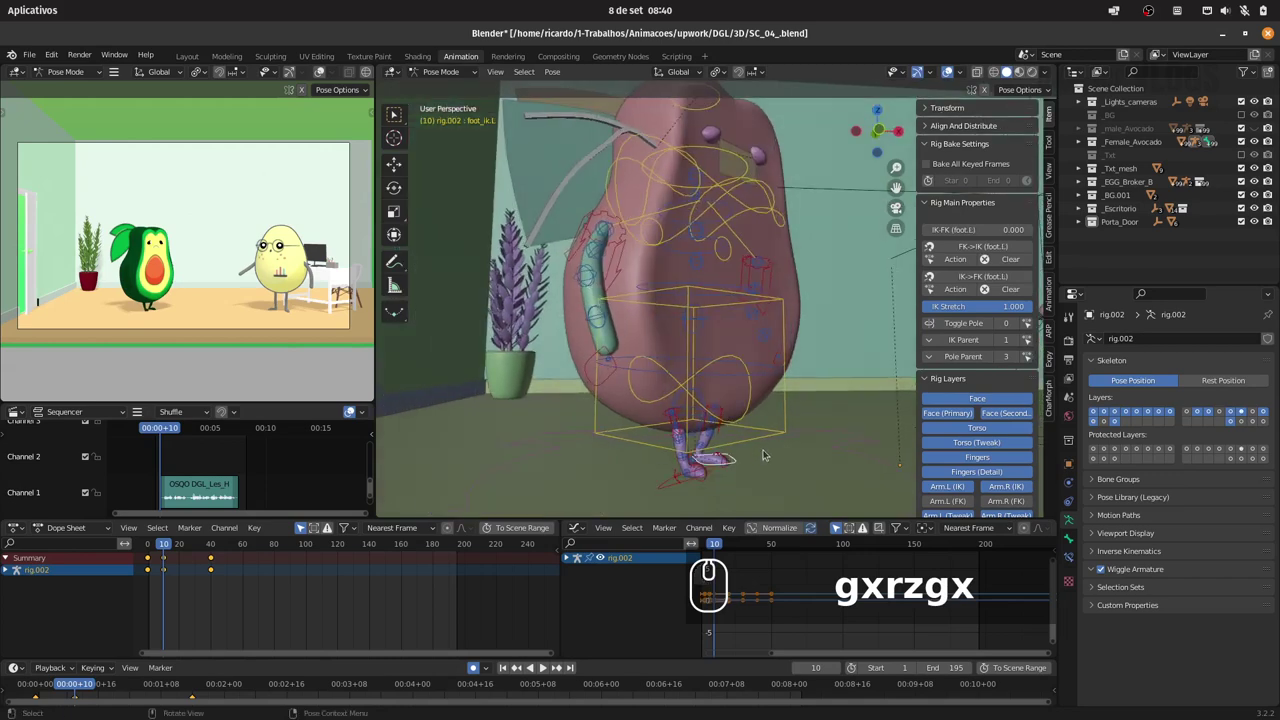
- Slide the selected foot IK control sideways along X for the egg's first step around frame 10
text(gx)
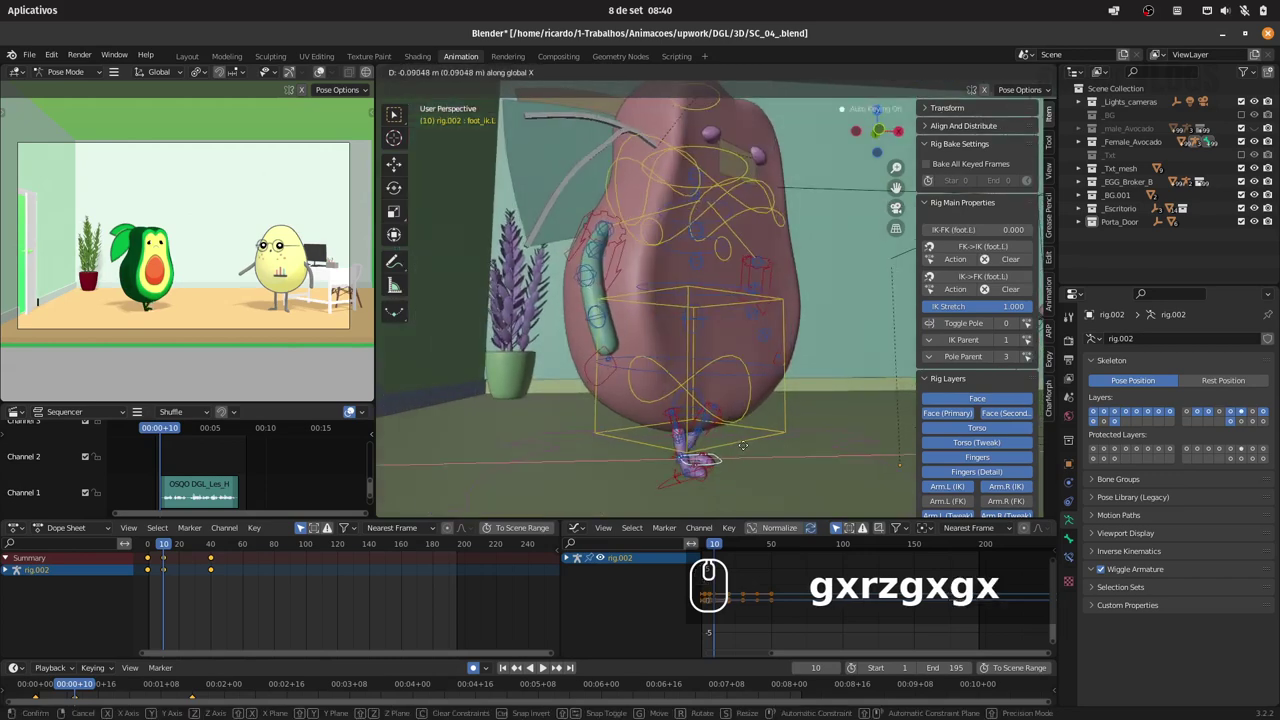
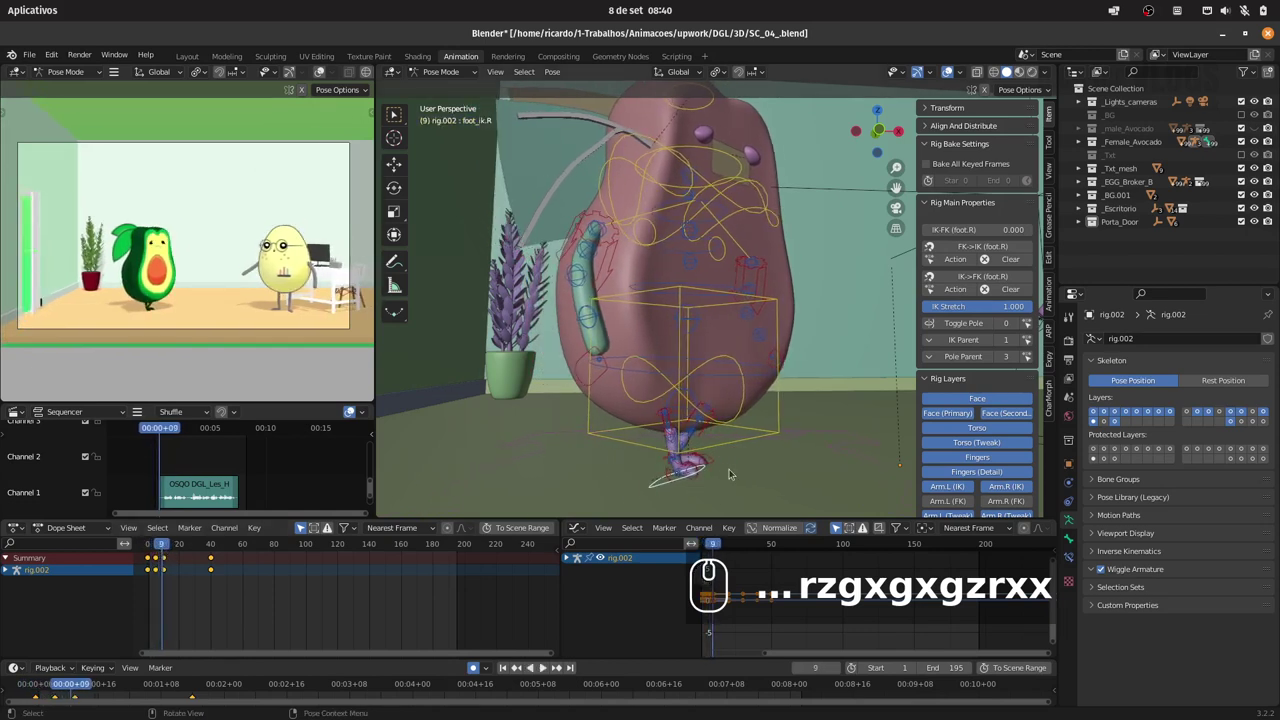
- Select the left foot control, pick its Dope Sheet keys and duplicate them about 5 frames later
click(719, 459)
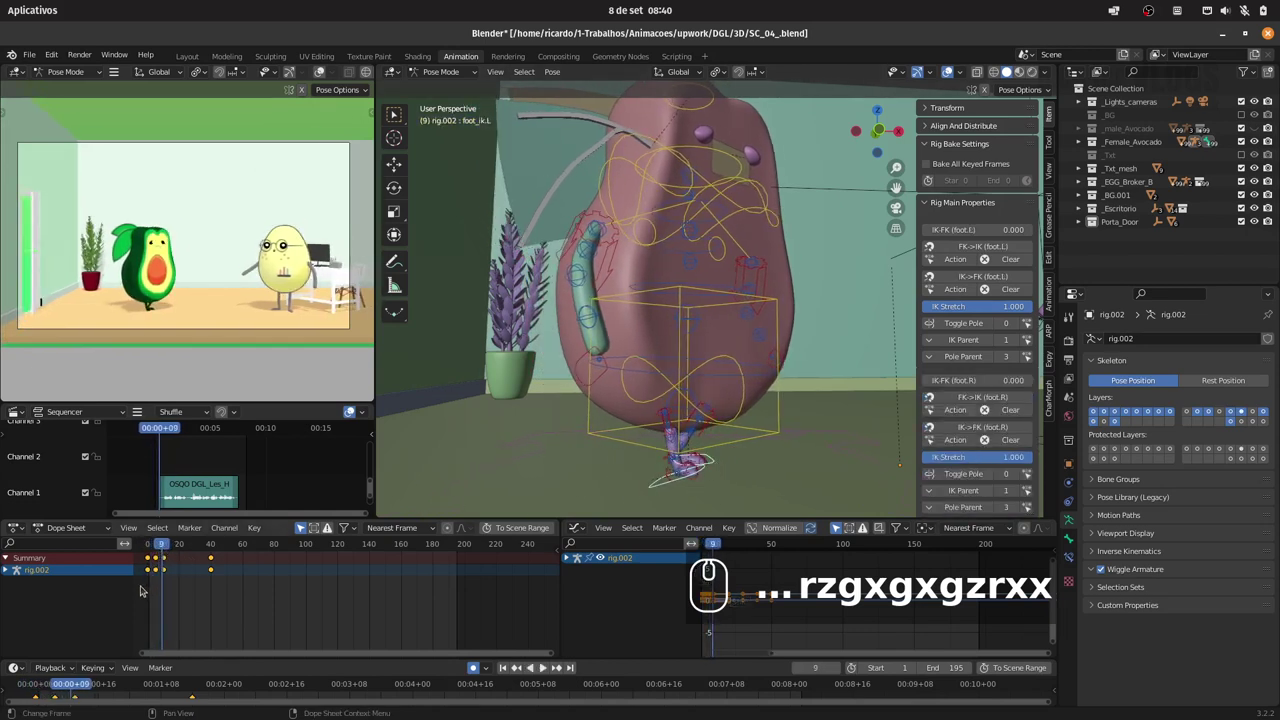
click(136, 589)
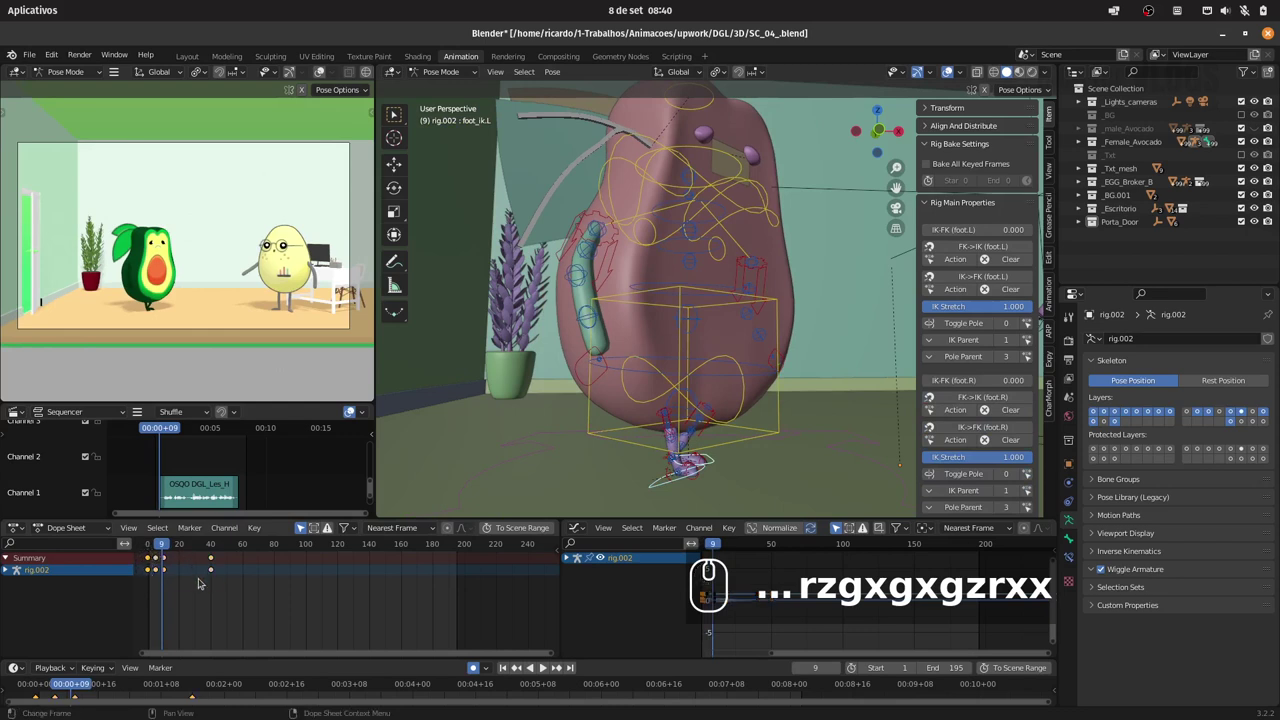
text(d)
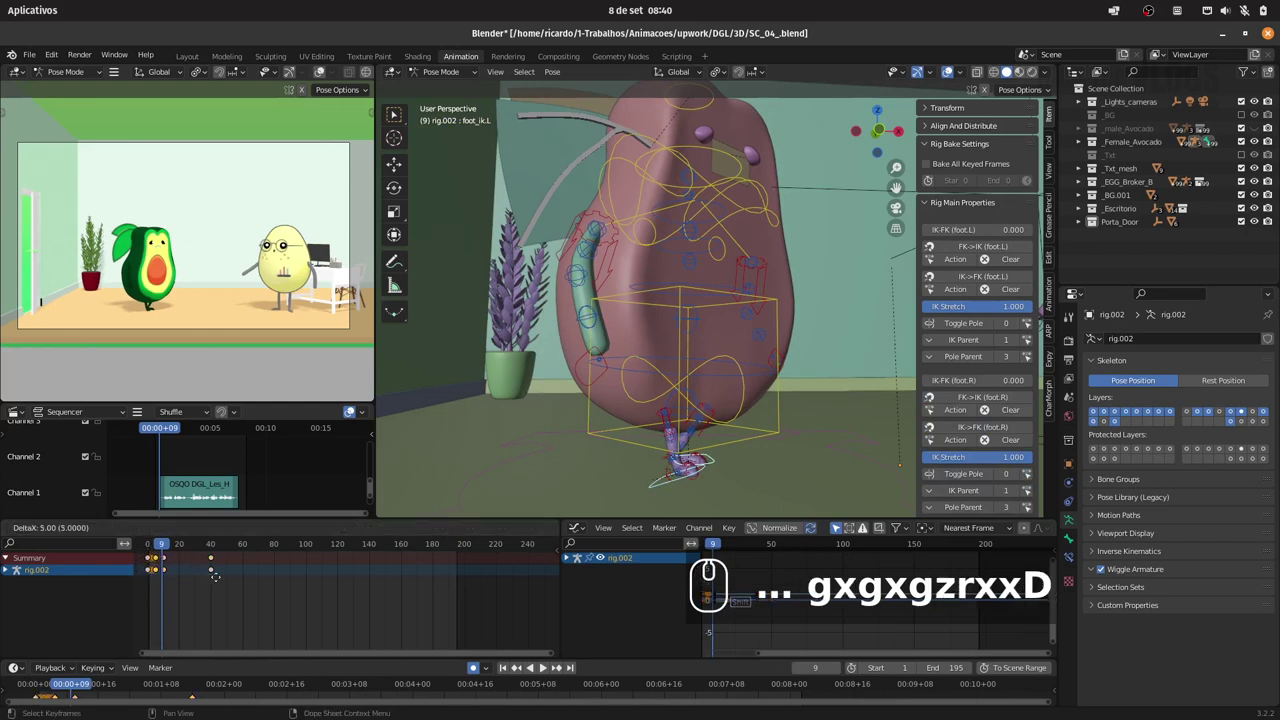
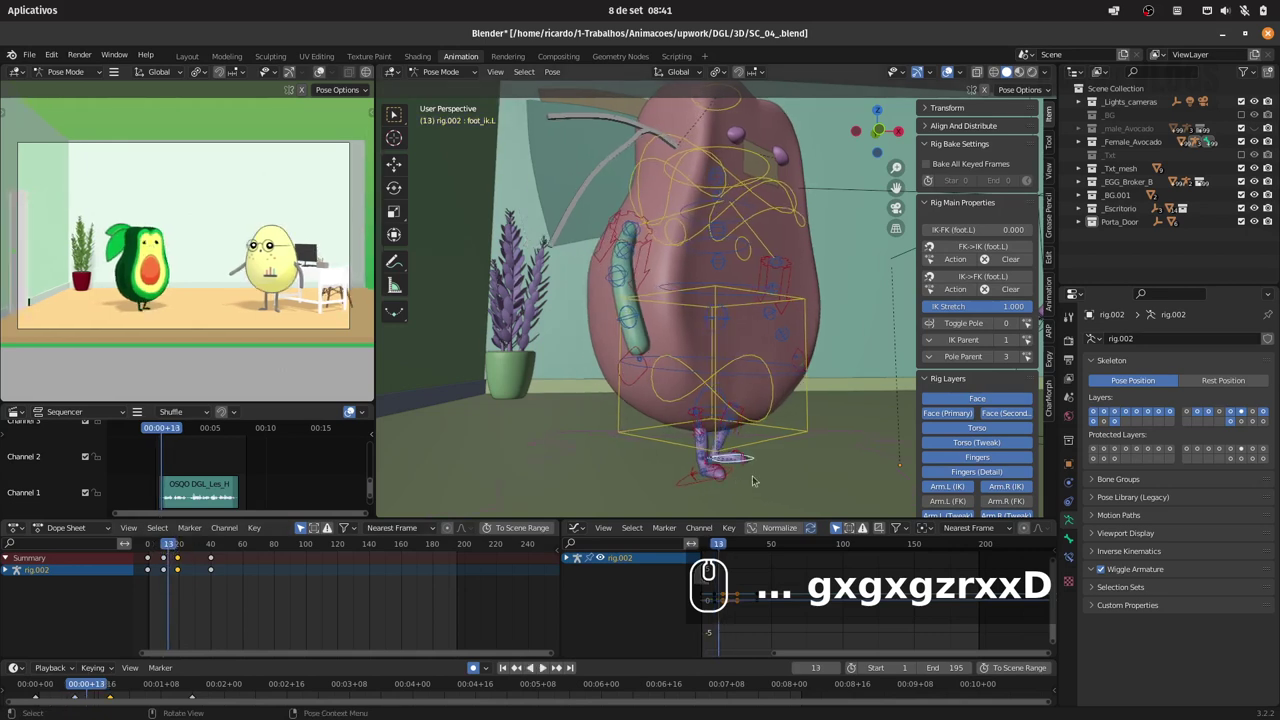
- Advance a few frames and move the right foot forward and along Z into the next step pose
key(Right)
key(Right)
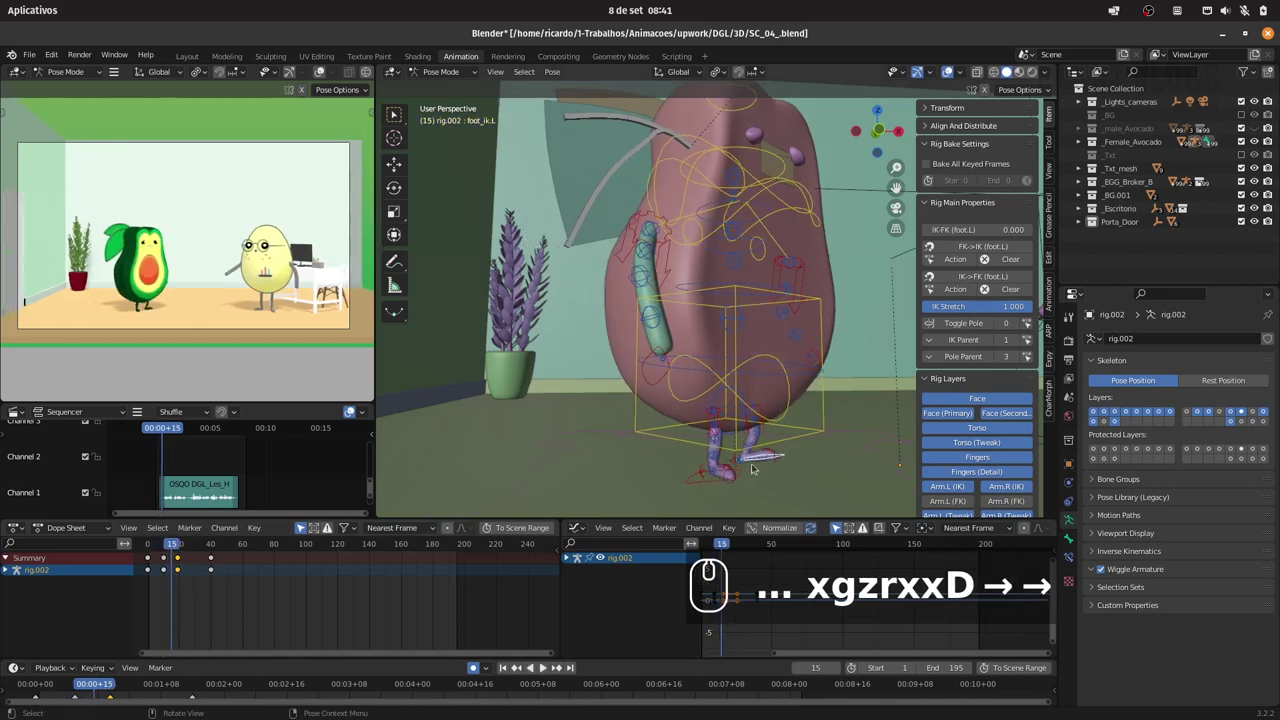
key(g)
text(→ → gz)
drag(752, 446, 175, 539)
drag(160, 544, 170, 544)
drag(152, 542, 167, 571)
- Shift the step keyframes later in the Dope Sheet and replay the walk from frame 0 to about 40
double_click(163, 577)
click(200, 580)
key(d)
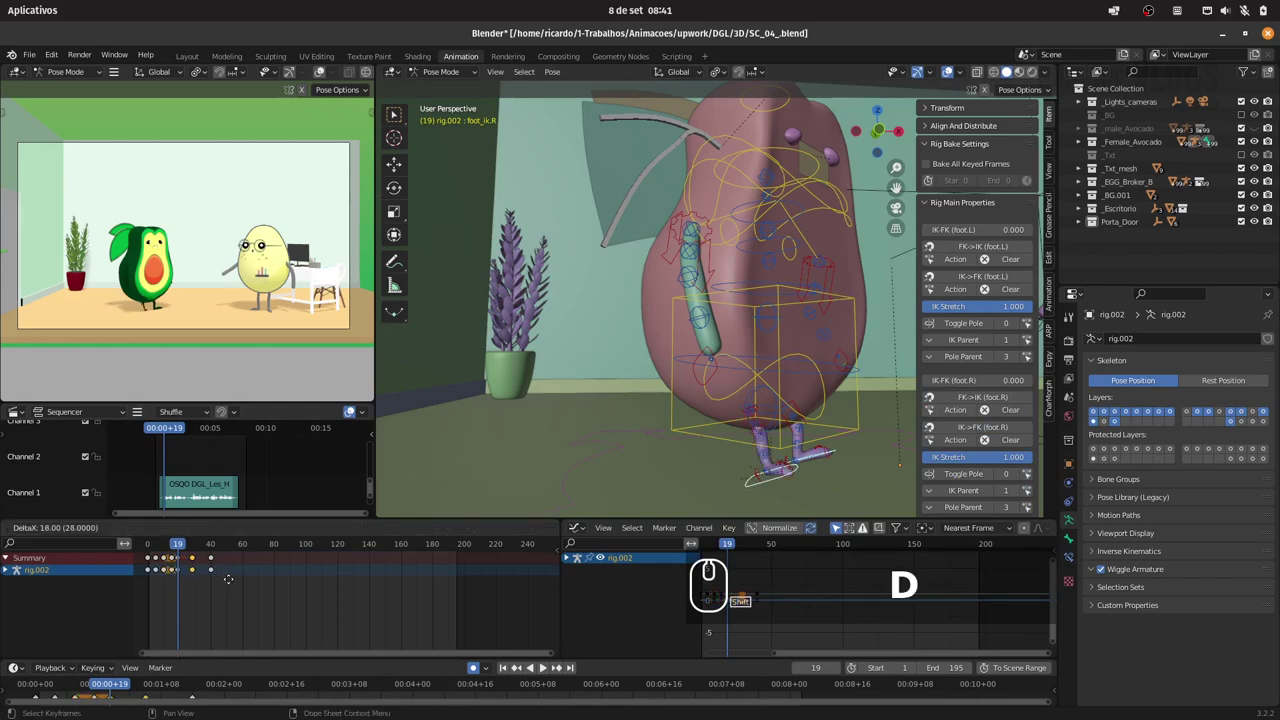
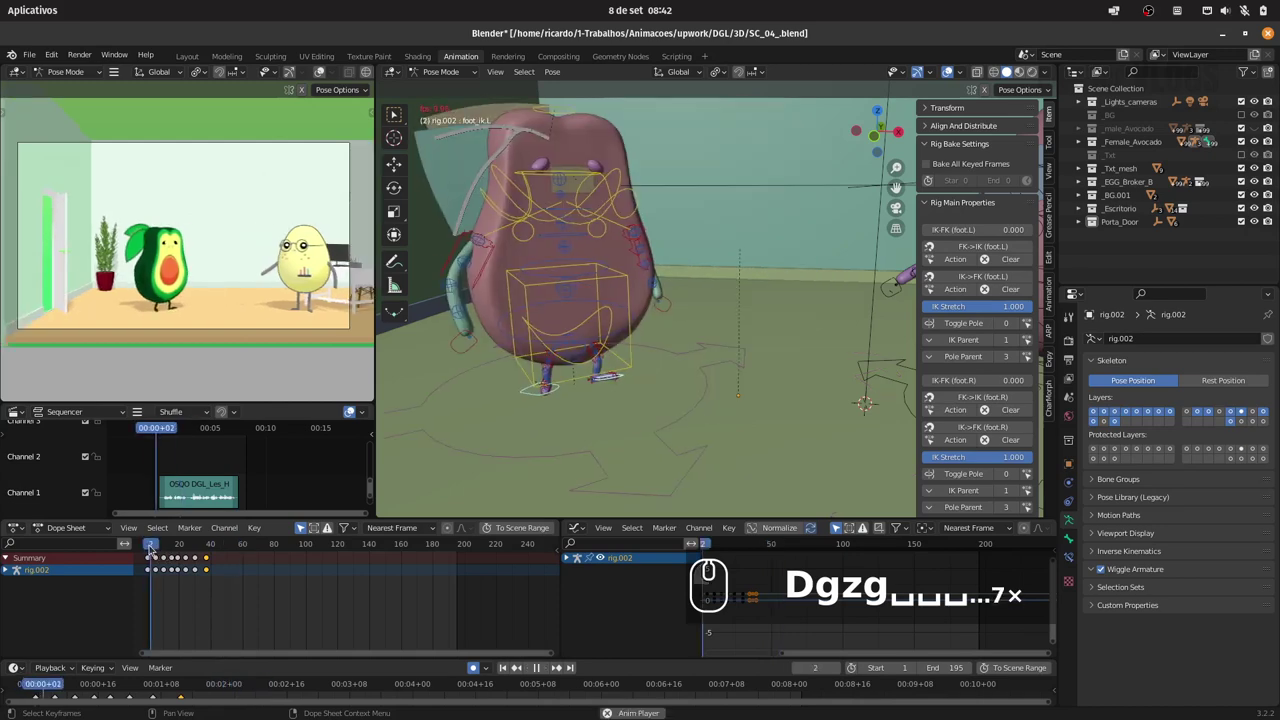
click(149, 543)
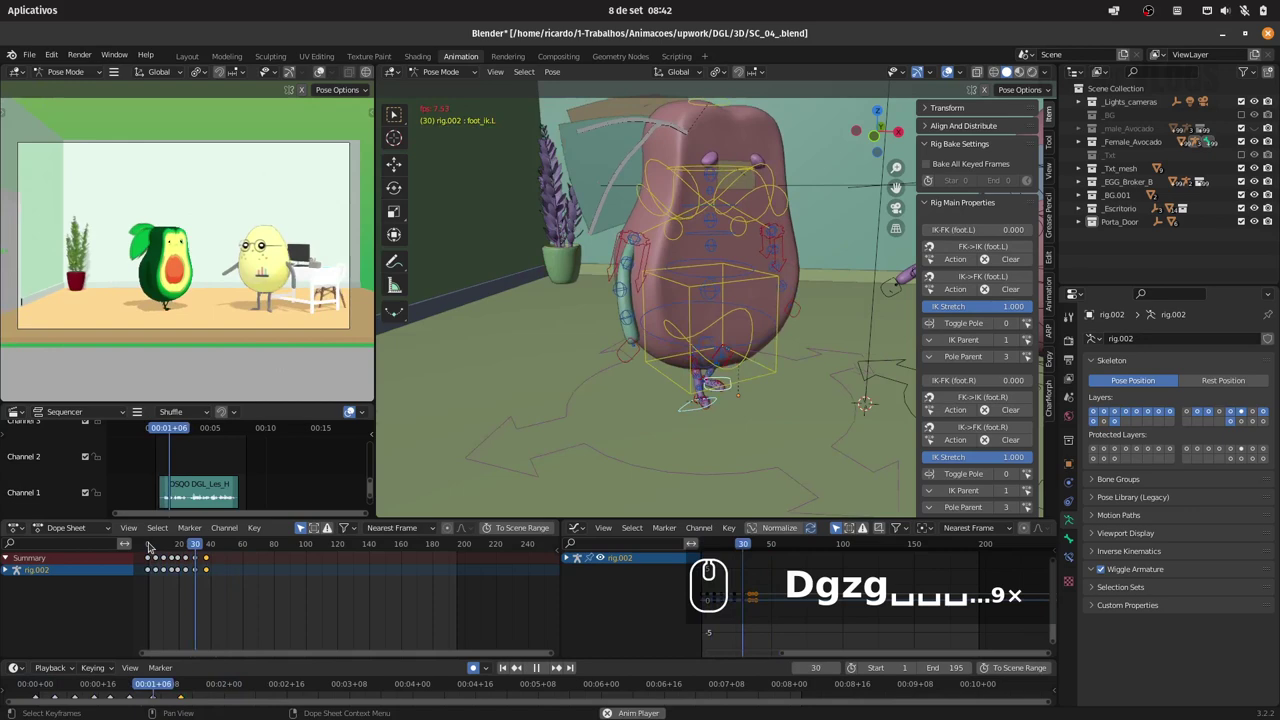
click(147, 541)
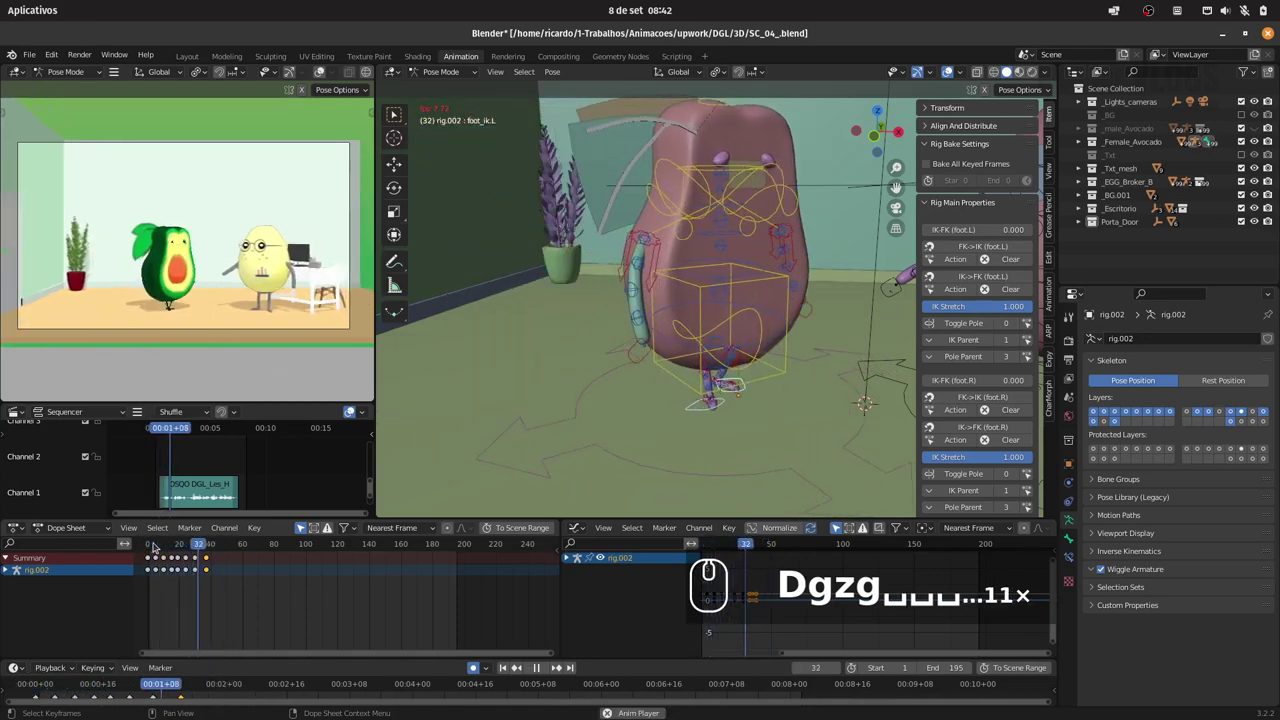
drag(145, 544, 253, 536)
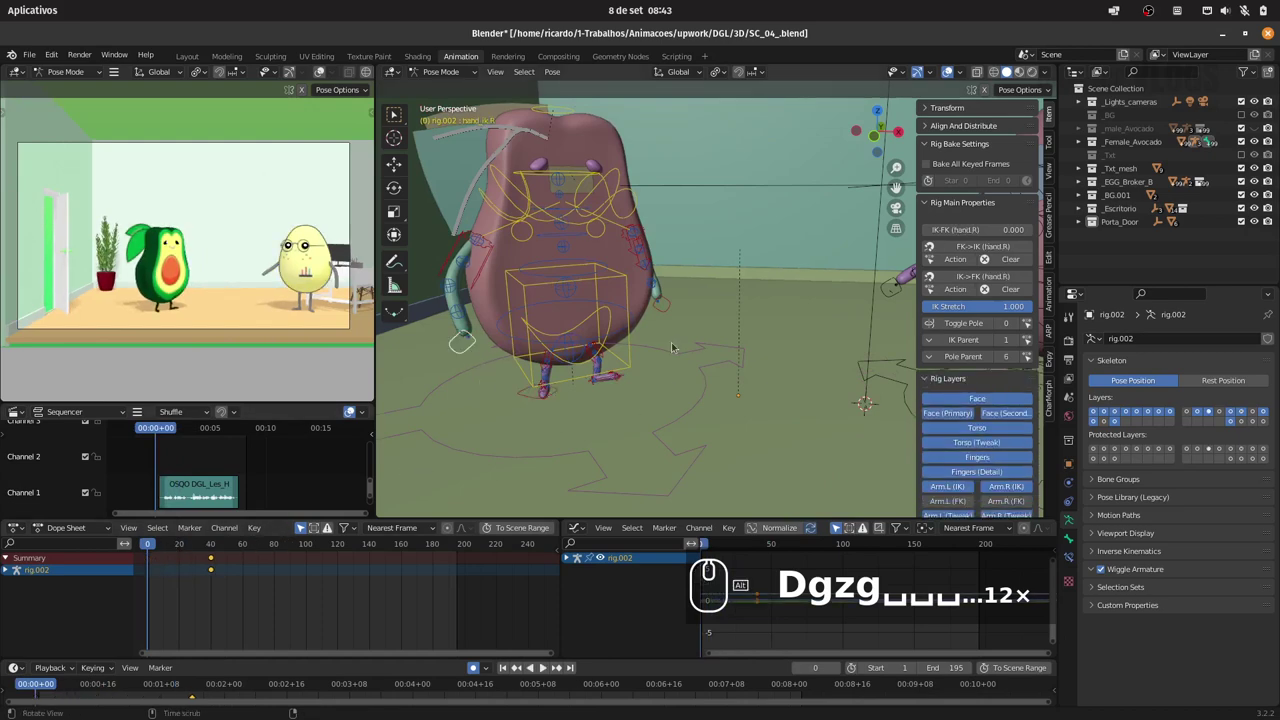
- From camera view, pose the hand IK controls with keys every 10 frames from 0 to 40 raising the arms
text(0)
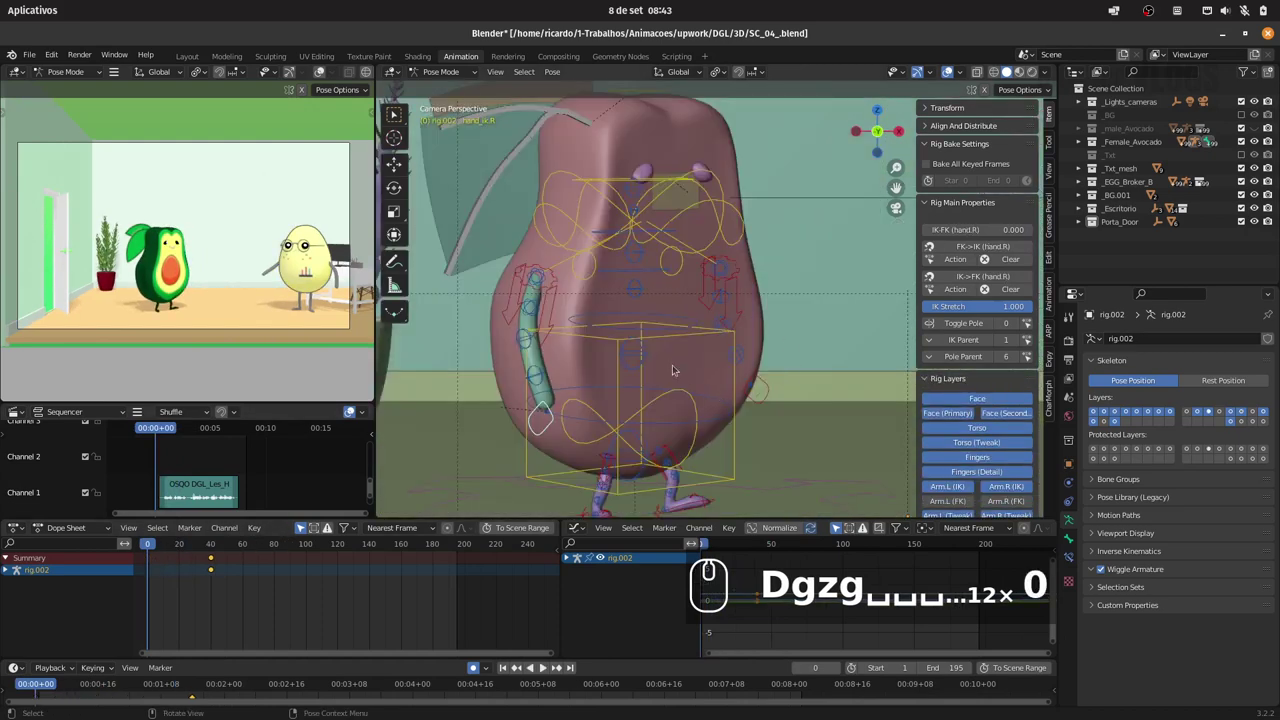
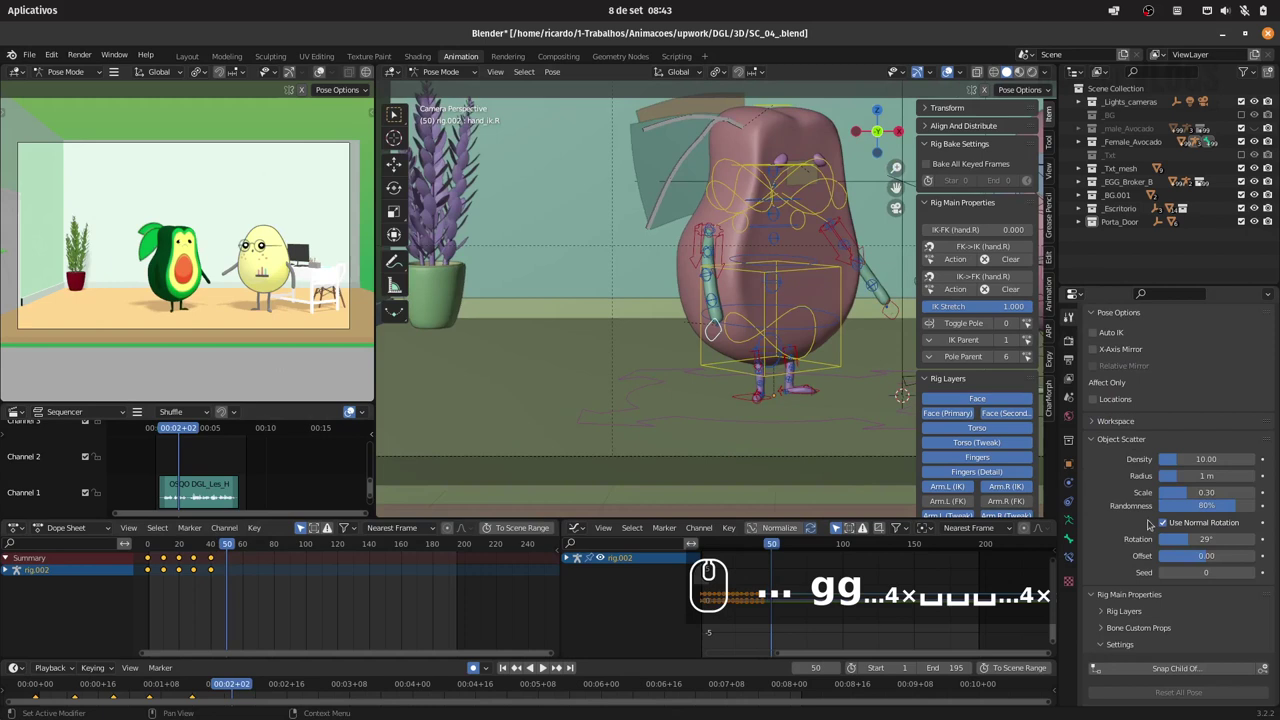
drag(1109, 435, 1095, 345)
drag(1067, 340, 1139, 528)
click(1112, 508)
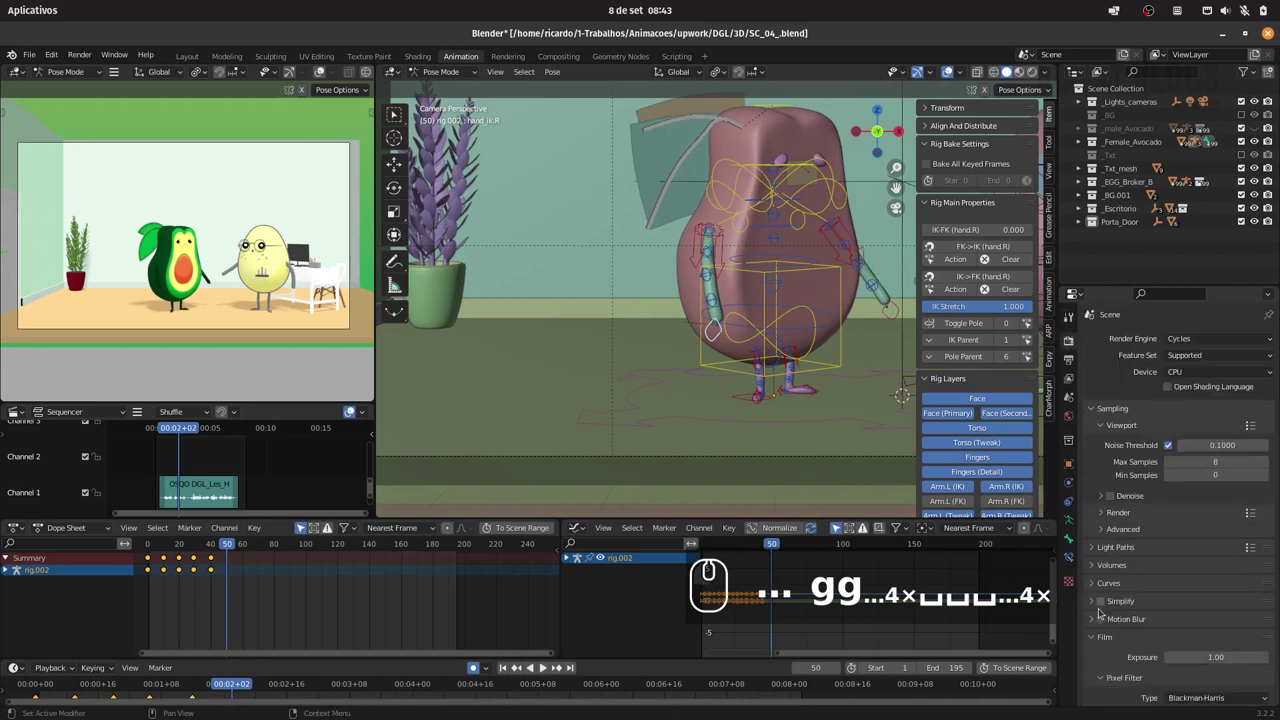
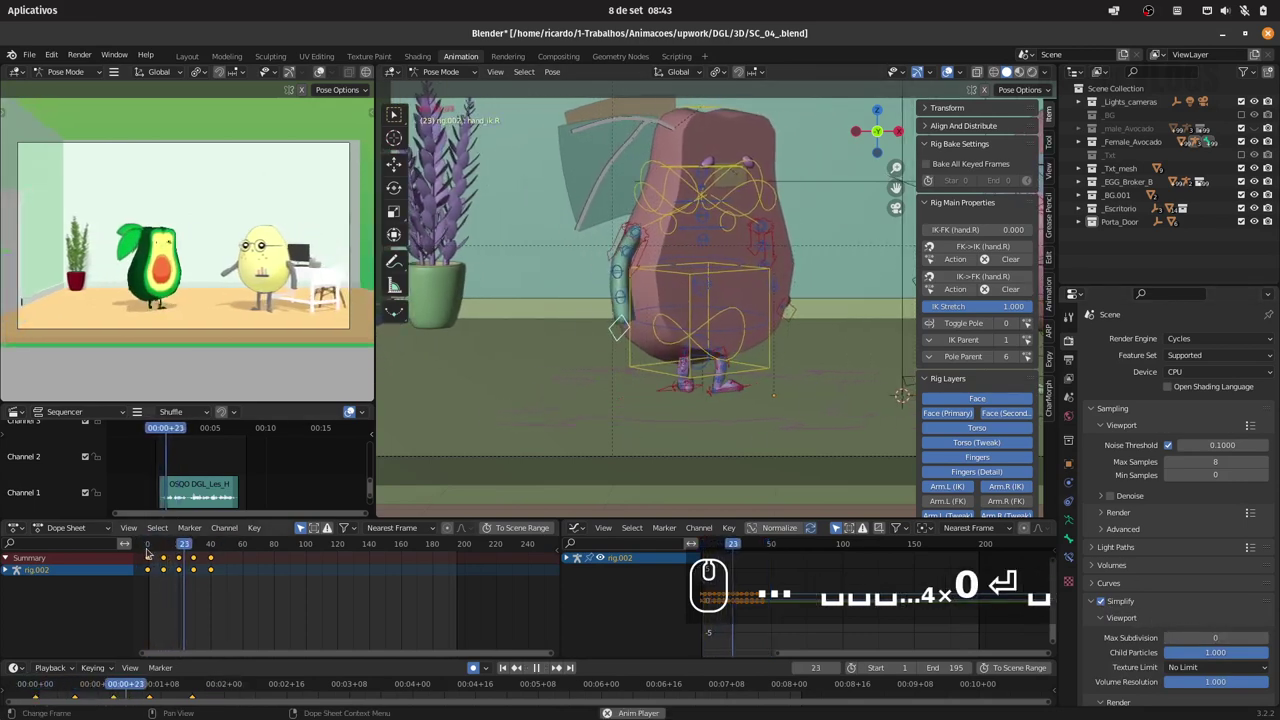
- Replay the walk and arm gesture from frame 0 a couple of times, stopping near frame 5
key(space)
click(143, 545)
key(space)
key(space)
click(148, 542)
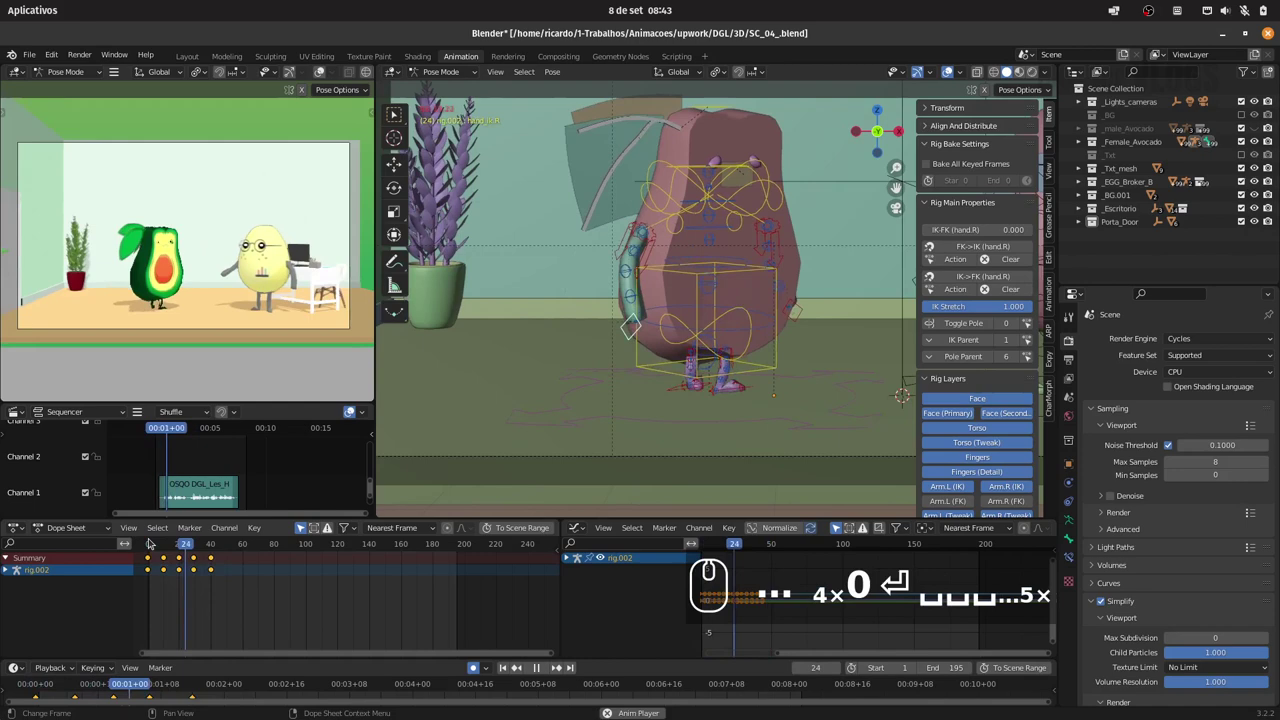
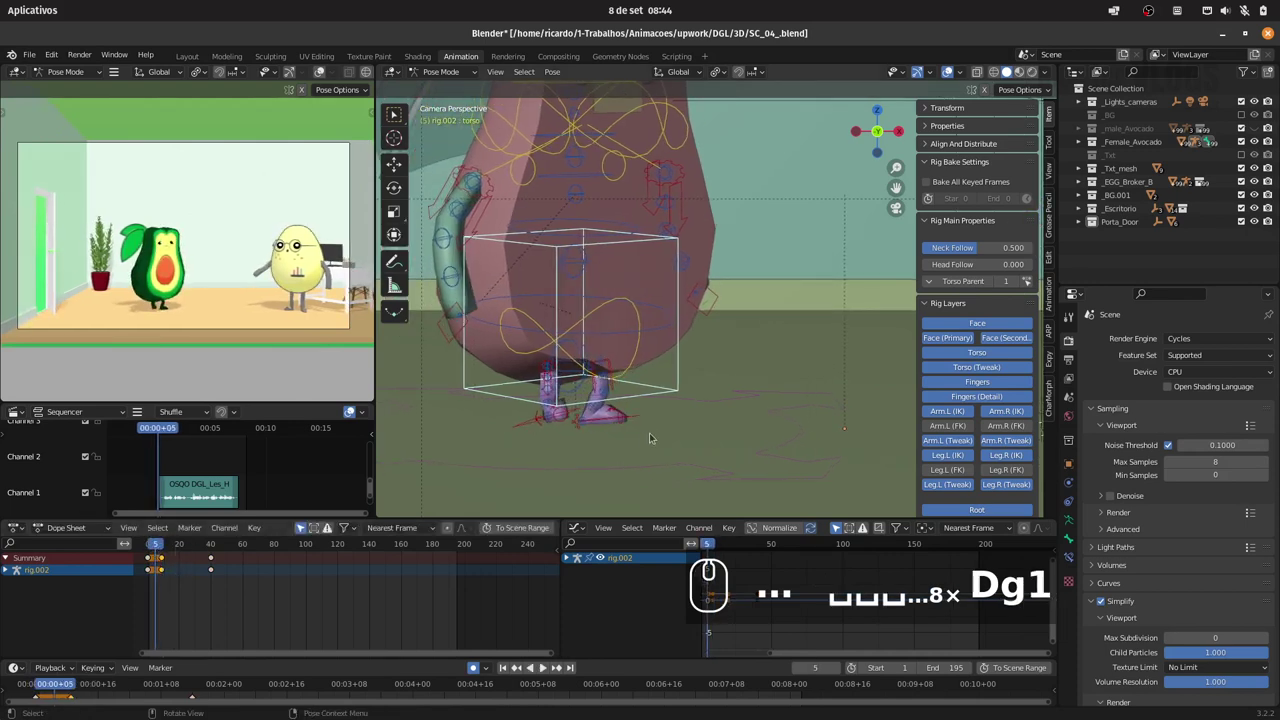
- Nudge the torso control along Z at several frames through 0–40 for a bounce and replay the walk
text(gz)
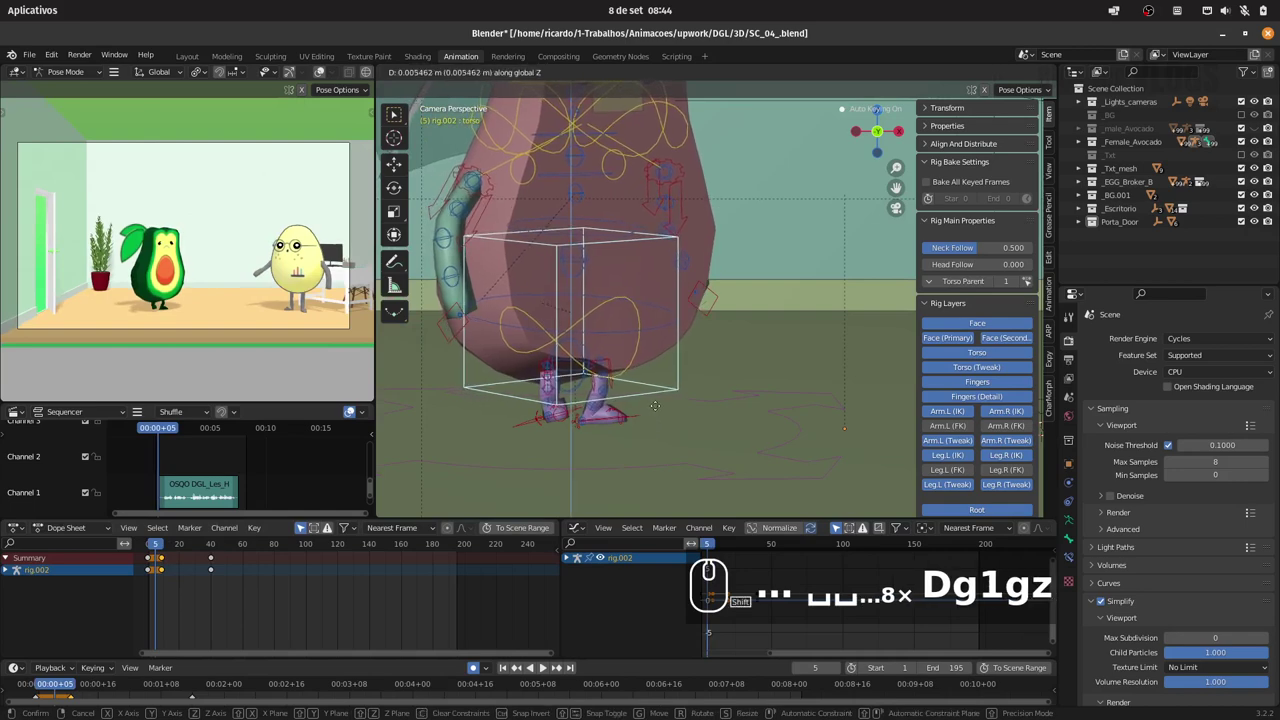
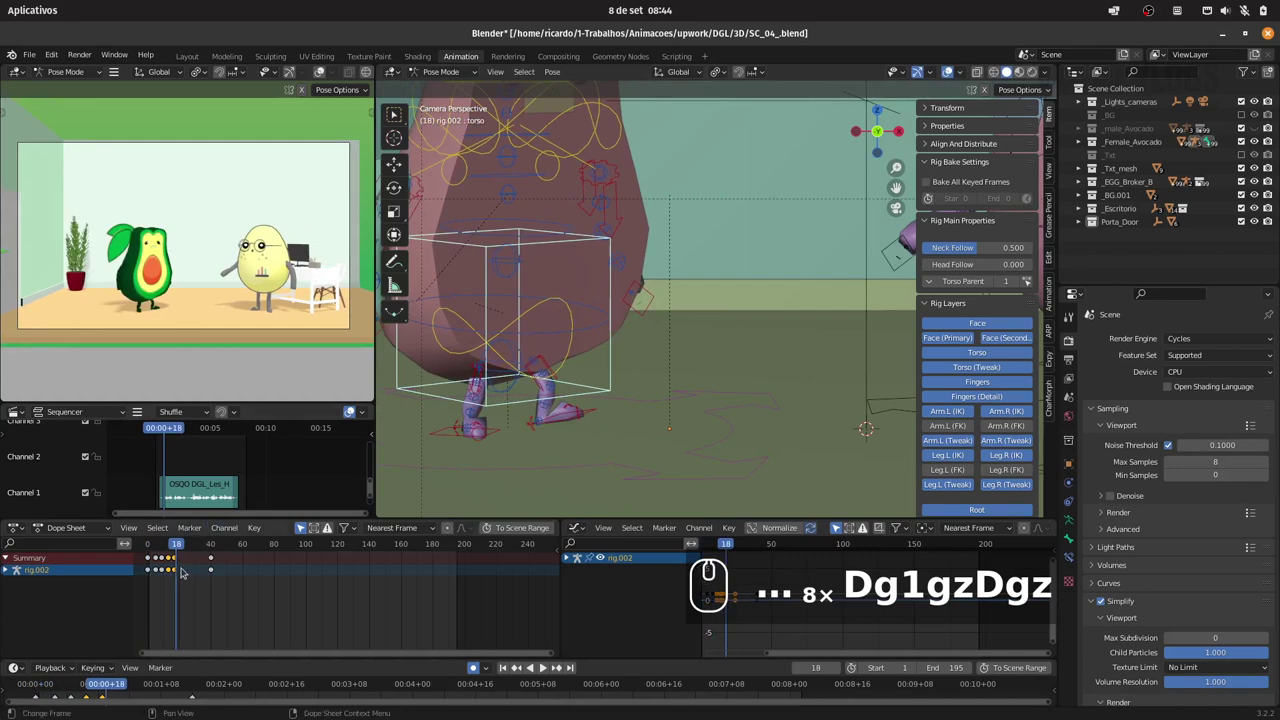
drag(171, 542, 192, 544)
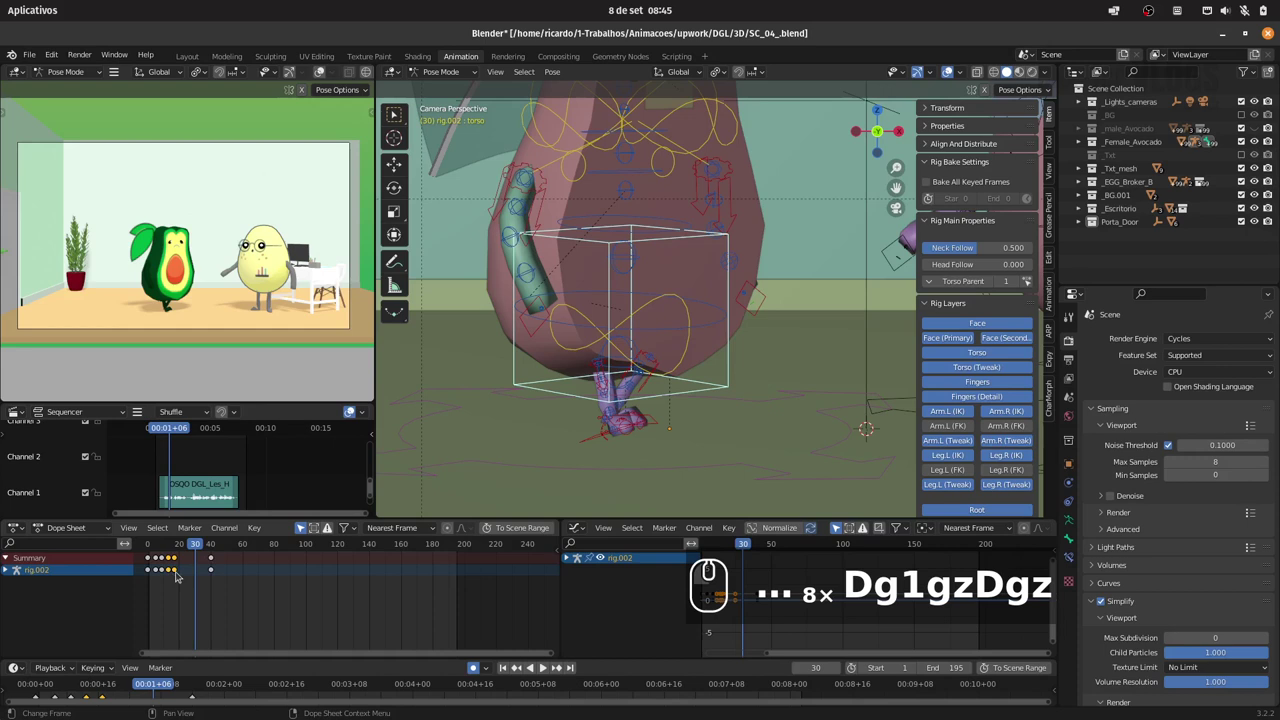
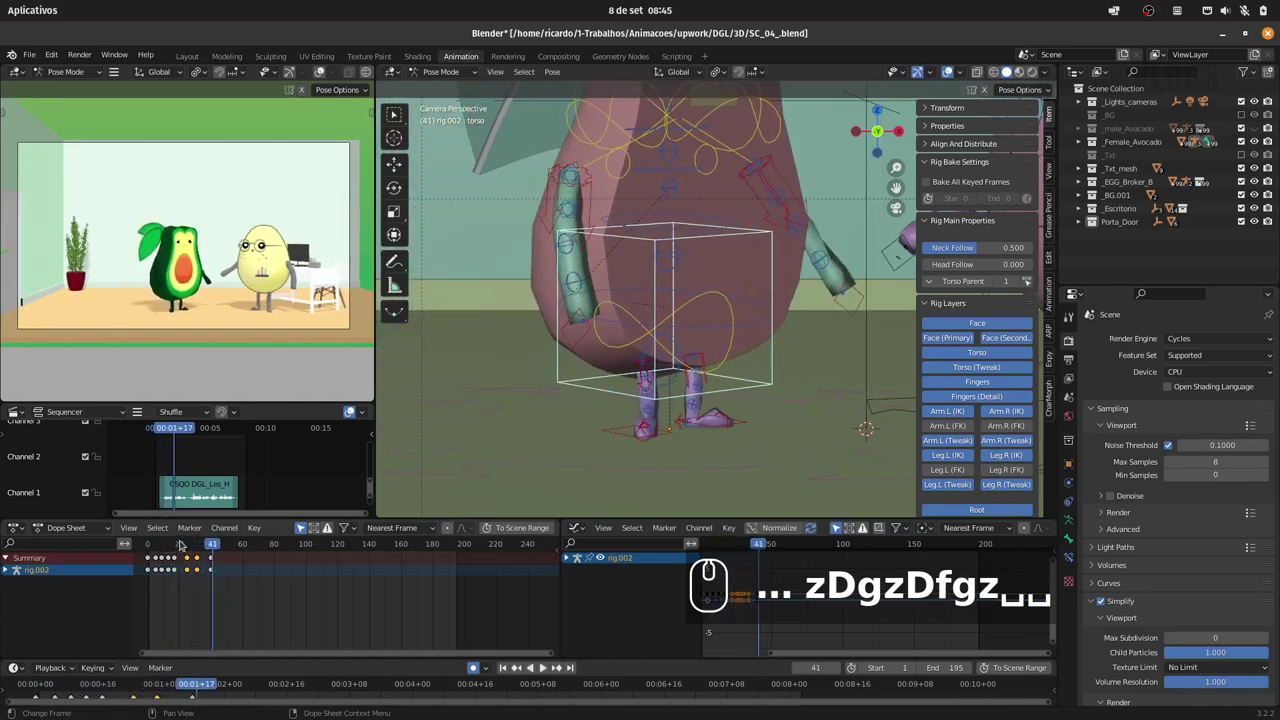
click(152, 544)
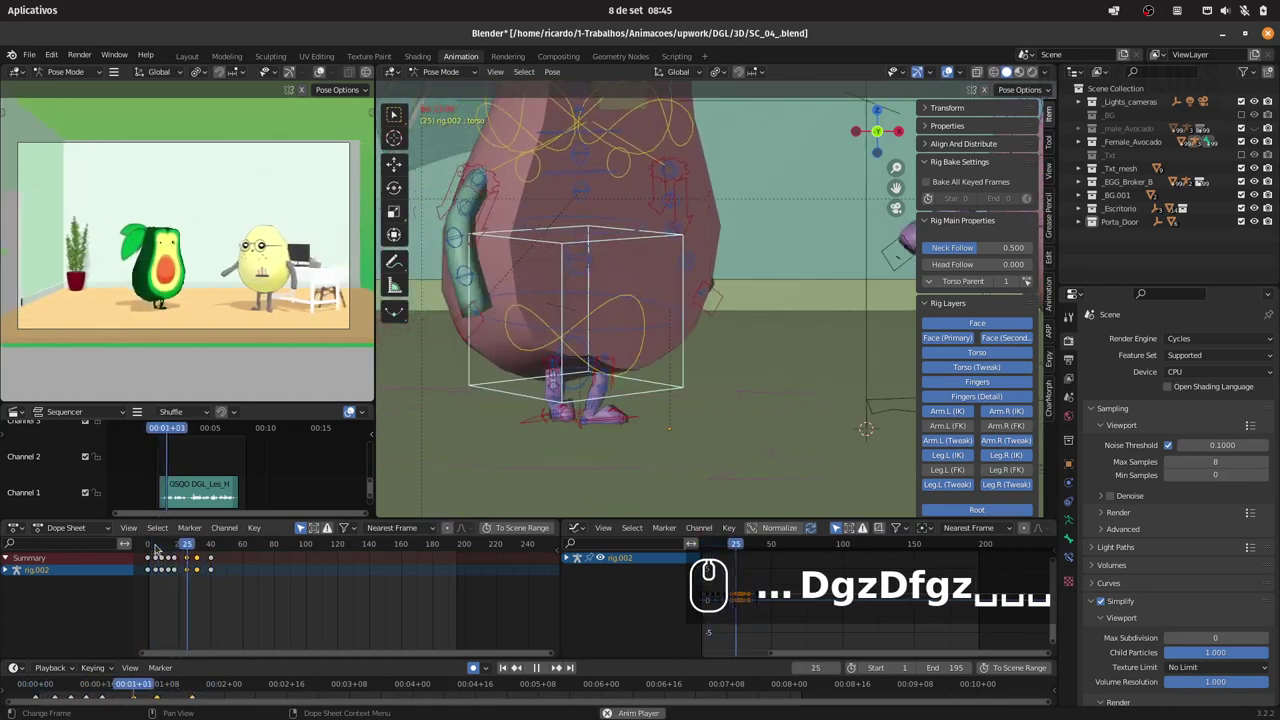
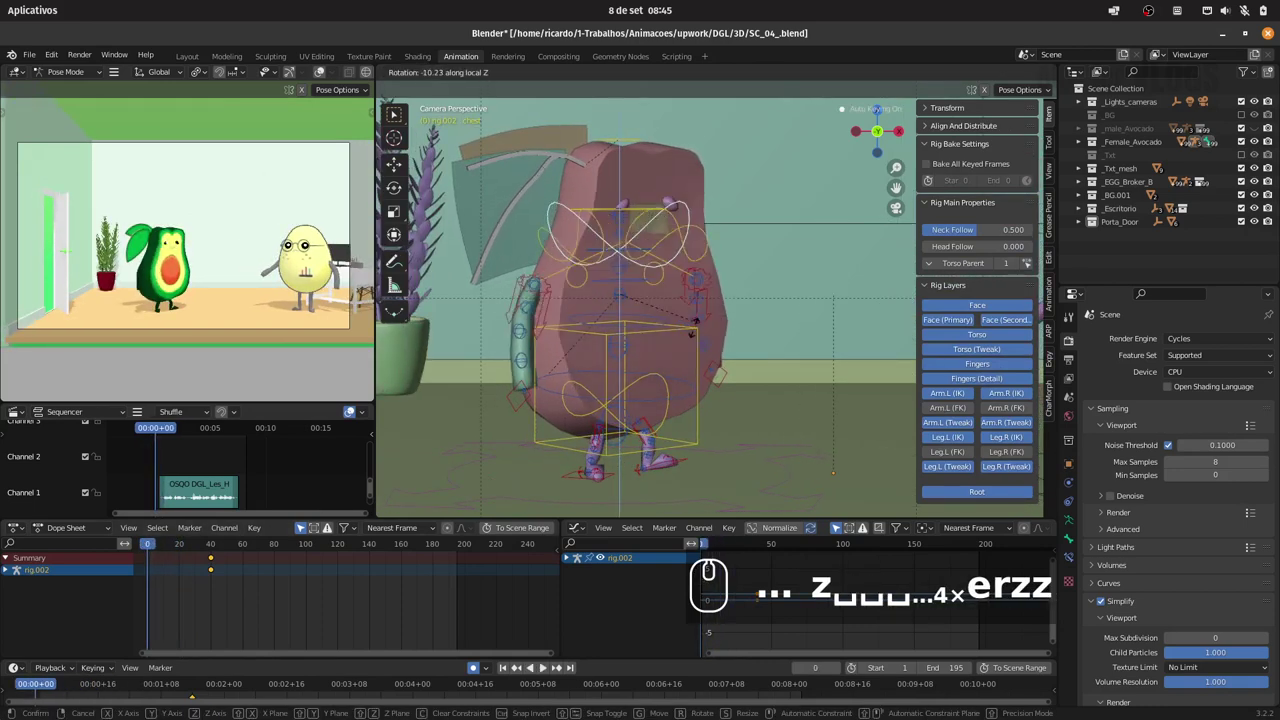
- Rotate the chest control about its local Z, X and Y axes by roughly -8° and key the sway at frame 0
key(Escape)
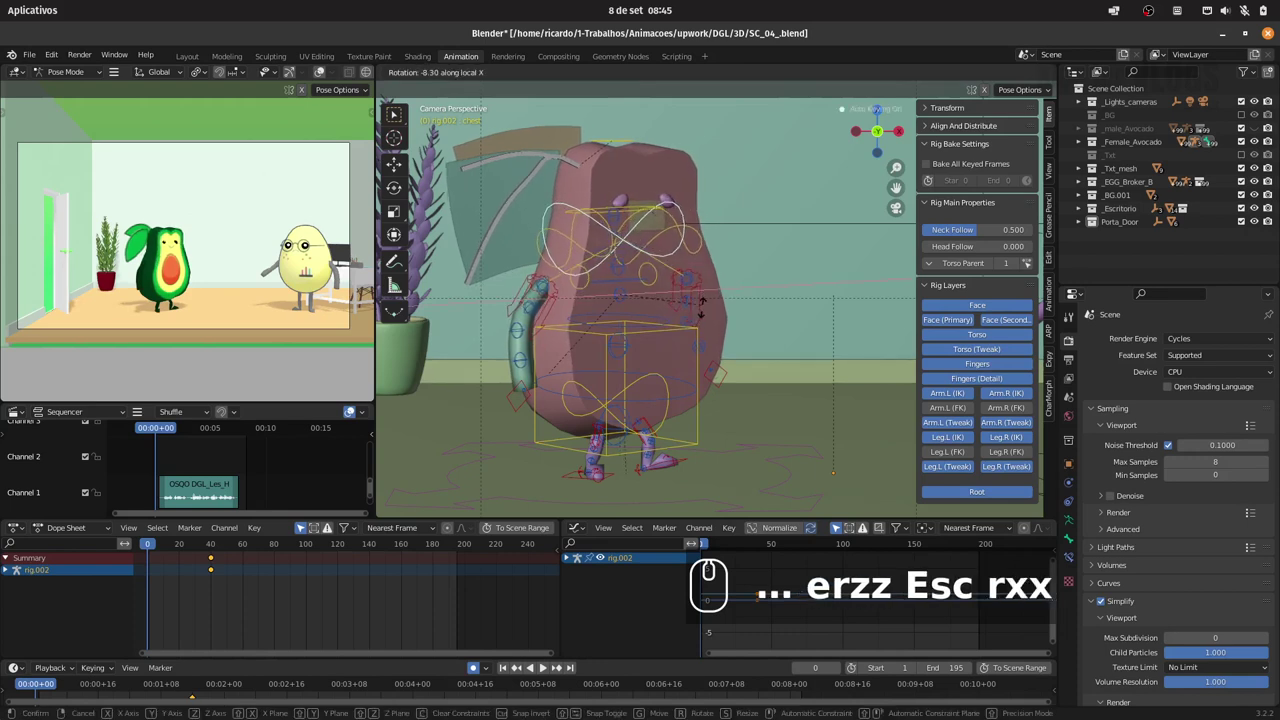
key(Escape)
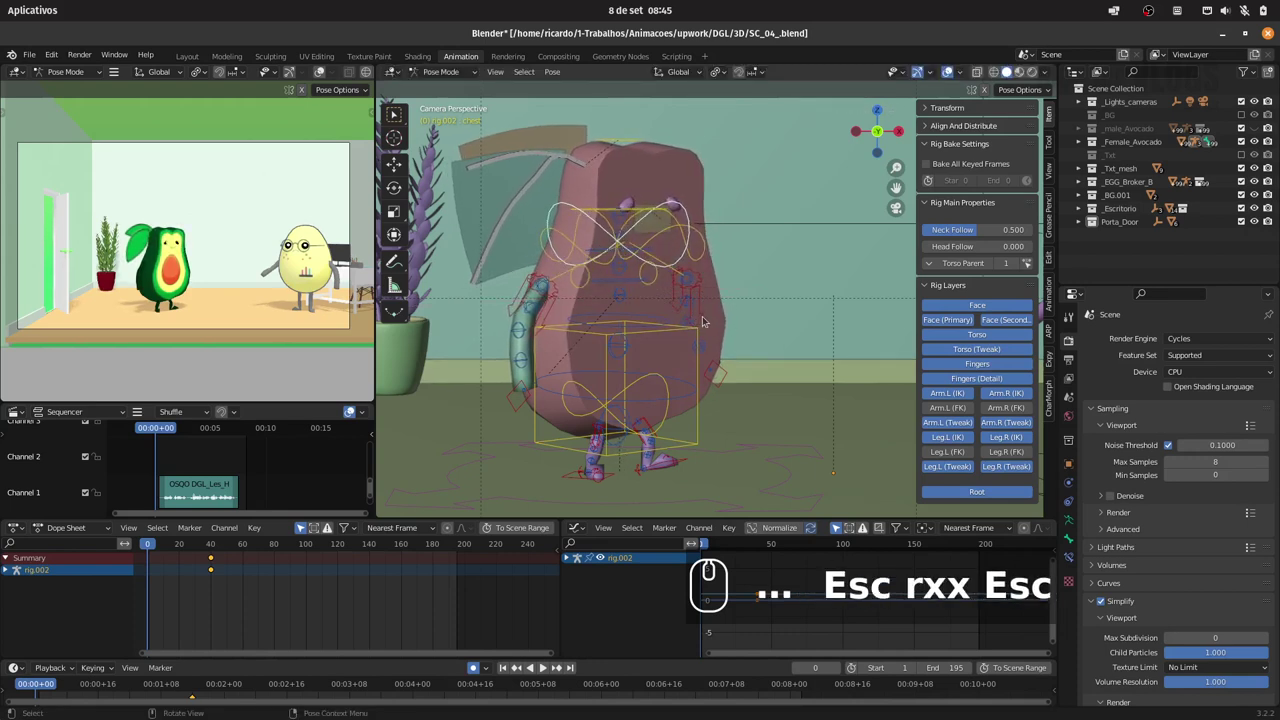
key(r)
text(sc rxx Esc ryy)
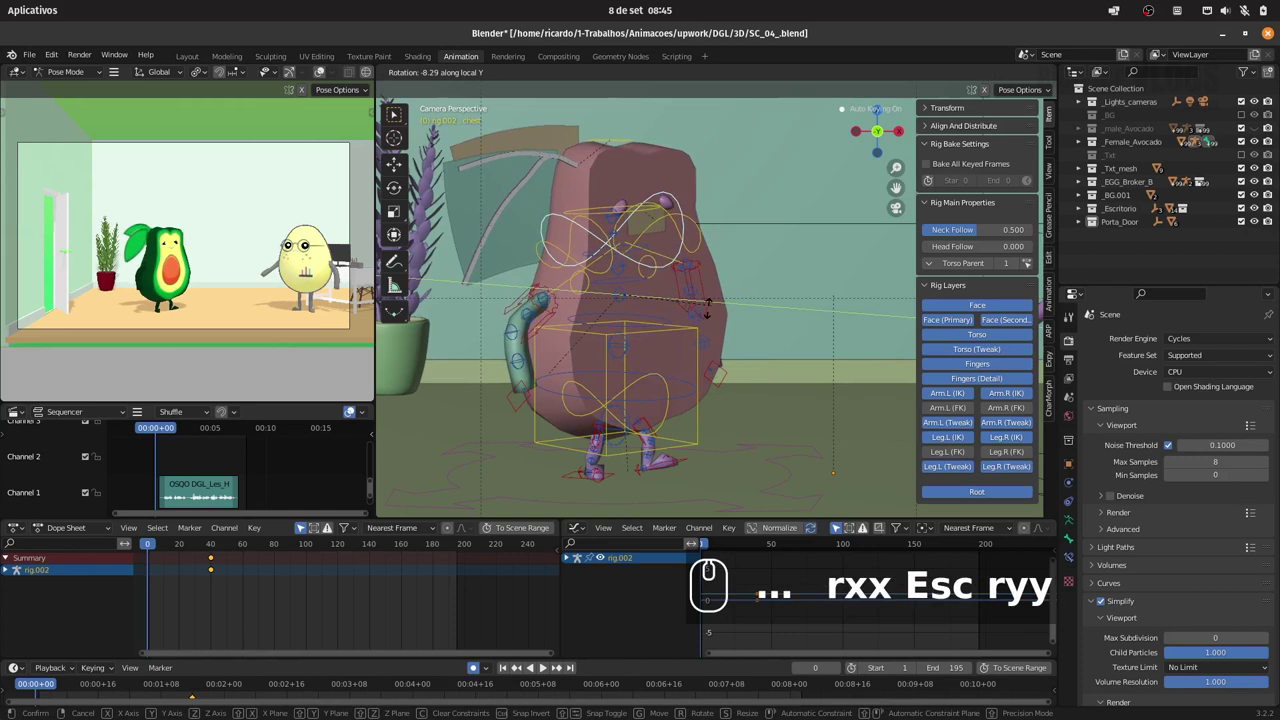
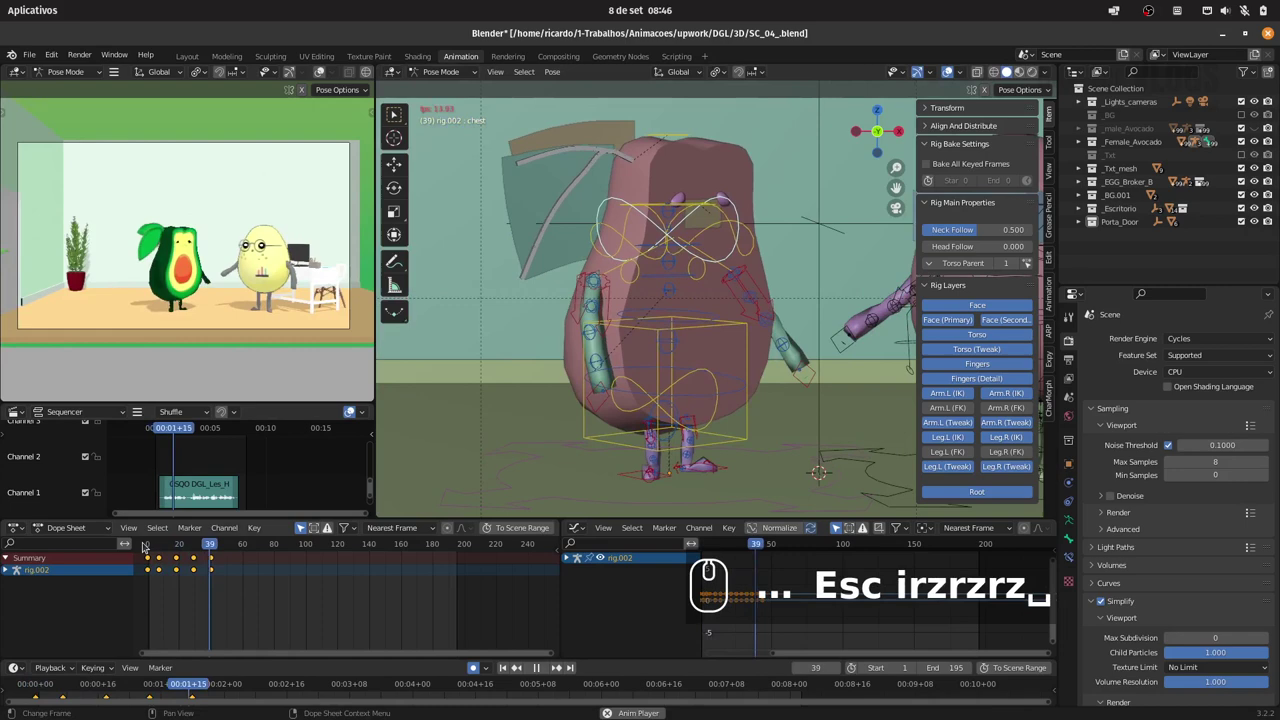
click(146, 544)
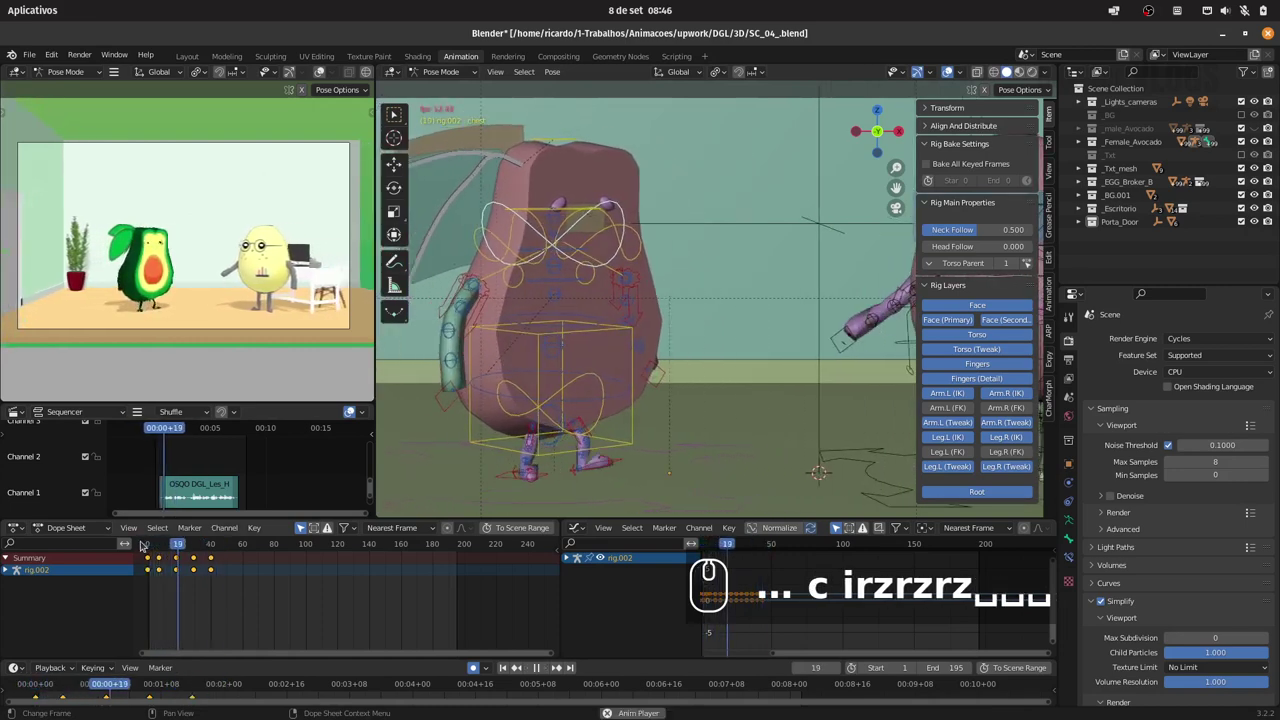
text(...)
click(139, 543)
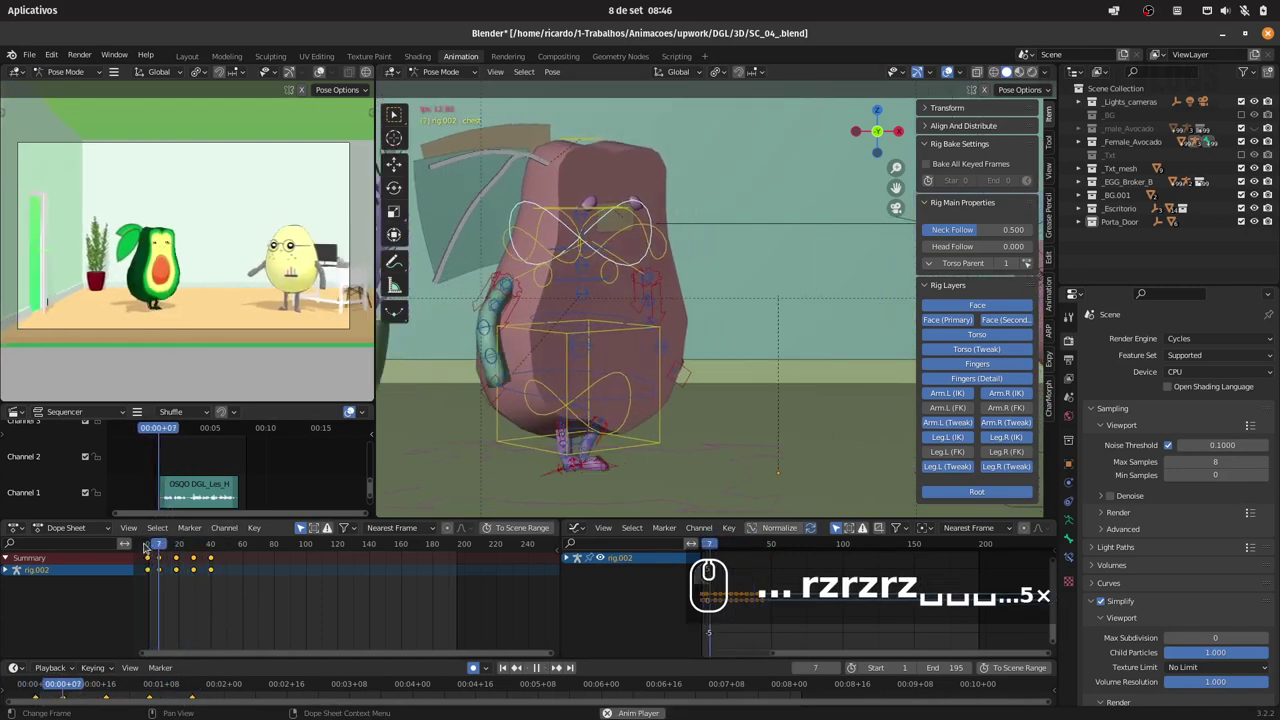
text(5)
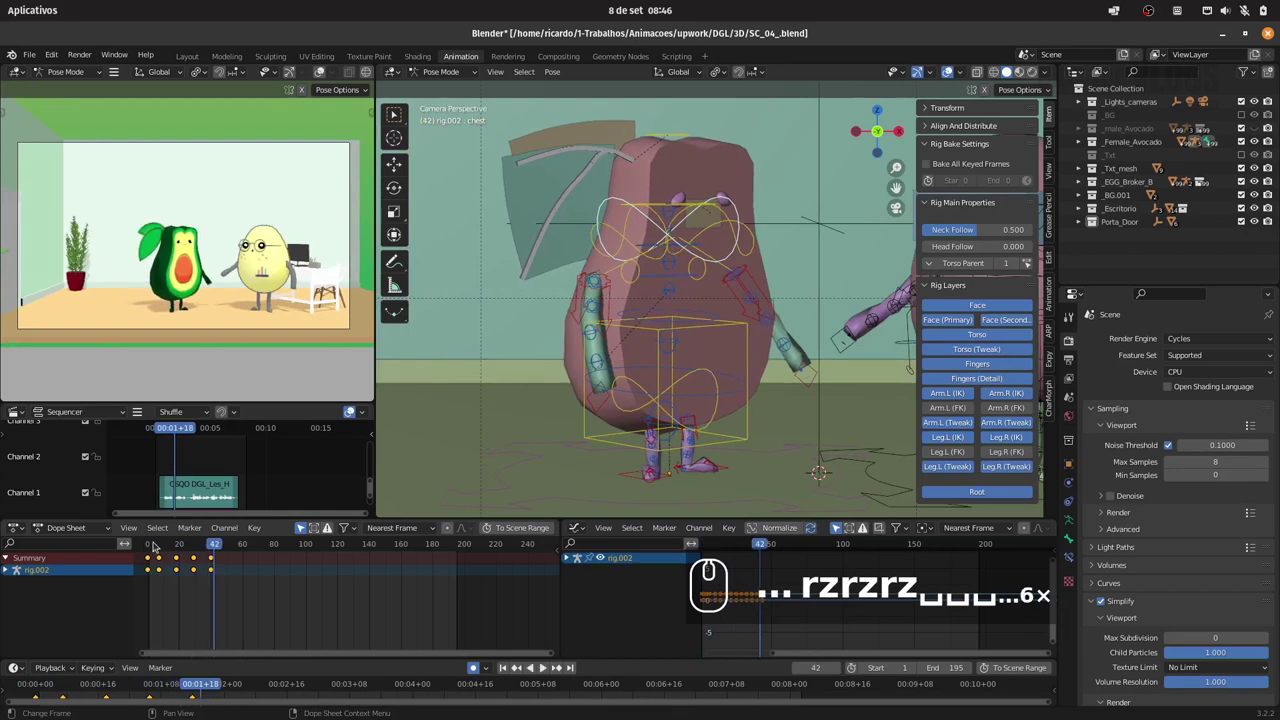
drag(150, 543, 750, 315)
click(720, 305)
click(734, 367)
drag(727, 369, 180, 555)
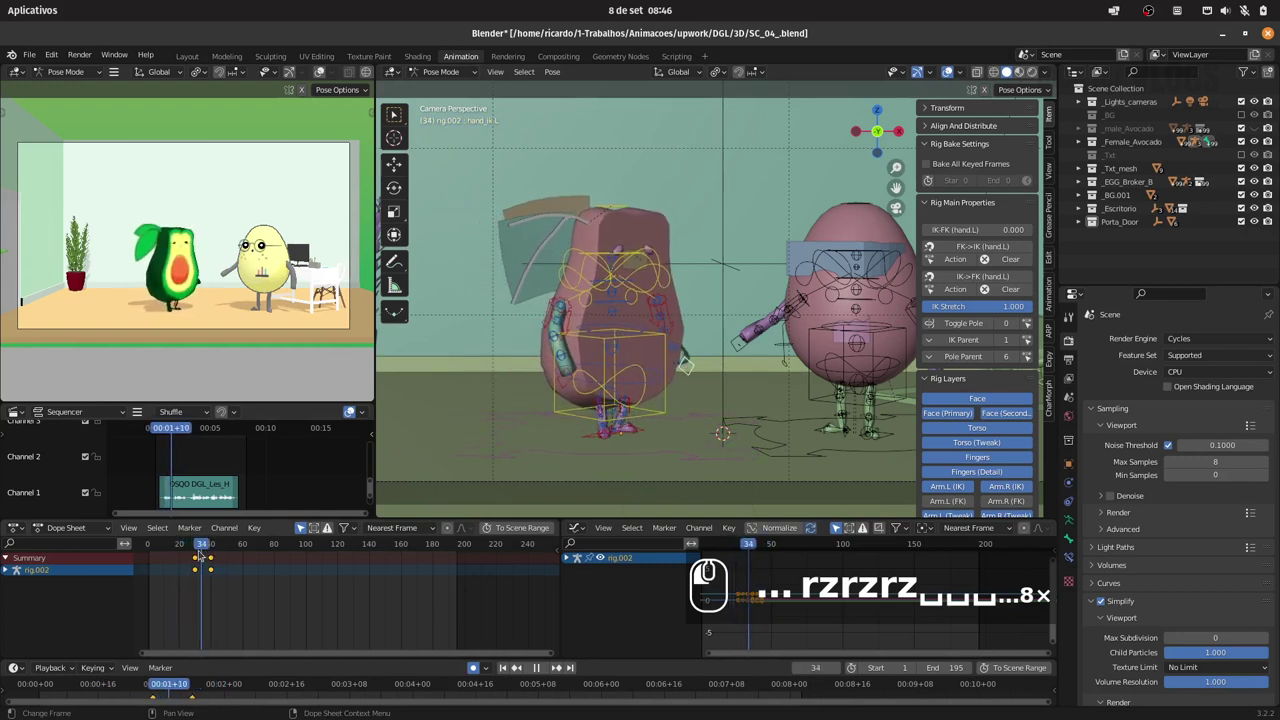
drag(245, 544, 678, 374)
click(680, 371)
drag(627, 384, 528, 422)
click(199, 567)
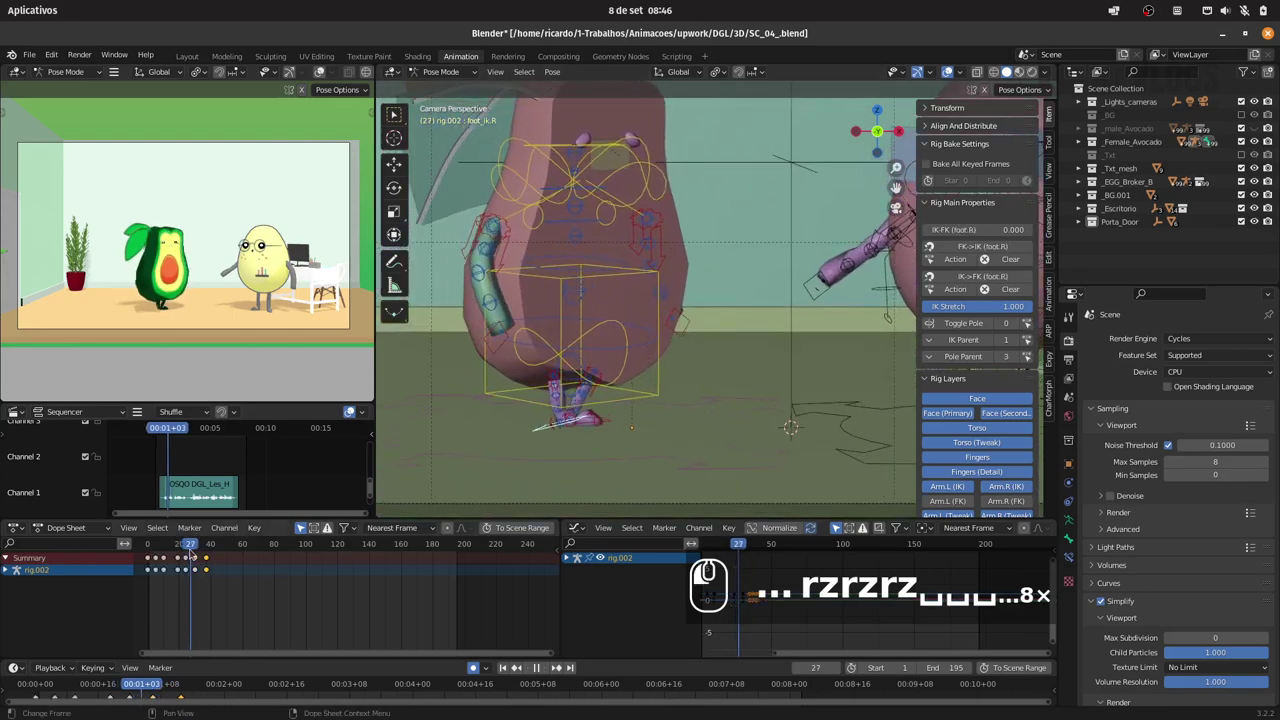
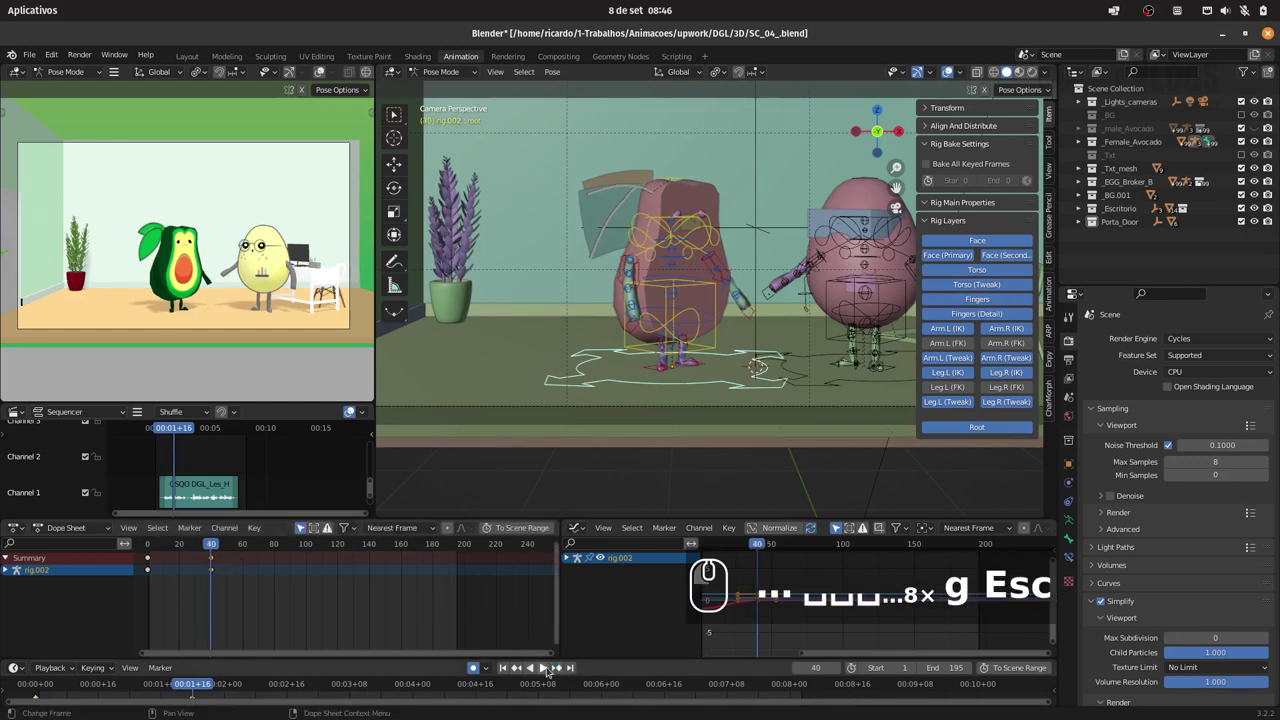
- Move the selected hand control along X and scrub back to around frame 21
key(g)
key(x)
drag(706, 233, 156, 543)
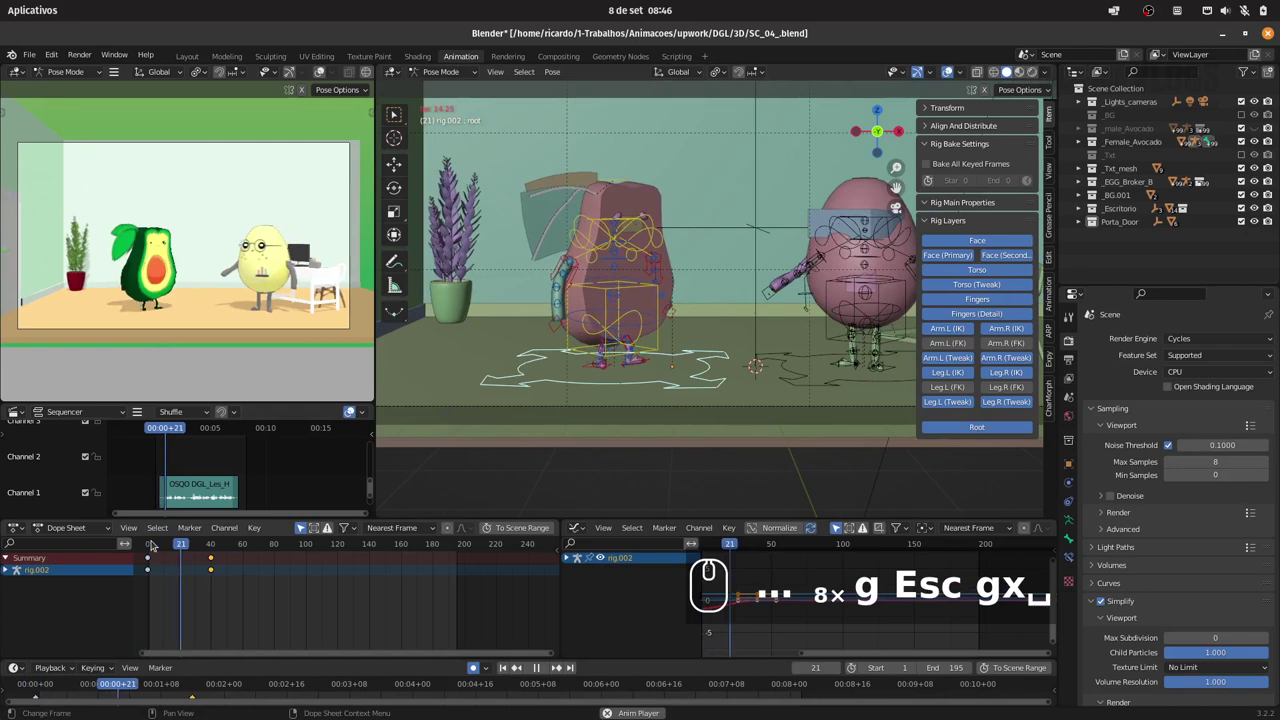
drag(159, 543, 194, 535)
text(...4×)
- Select the avocado's hand control in the viewport and its keyframes in the Dope Sheet
right_click(748, 318)
click(748, 329)
drag(702, 357, 502, 414)
drag(502, 414, 197, 541)
right_click(197, 541)
drag(215, 547, 555, 666)
right_click(555, 666)
drag(542, 663, 367, 577)
- Step forward a few frames, insert a key, then at about frame 44 key hand_ik.L and start moving it
key(Right)
key(Right)
key(Right)
text(...4×)
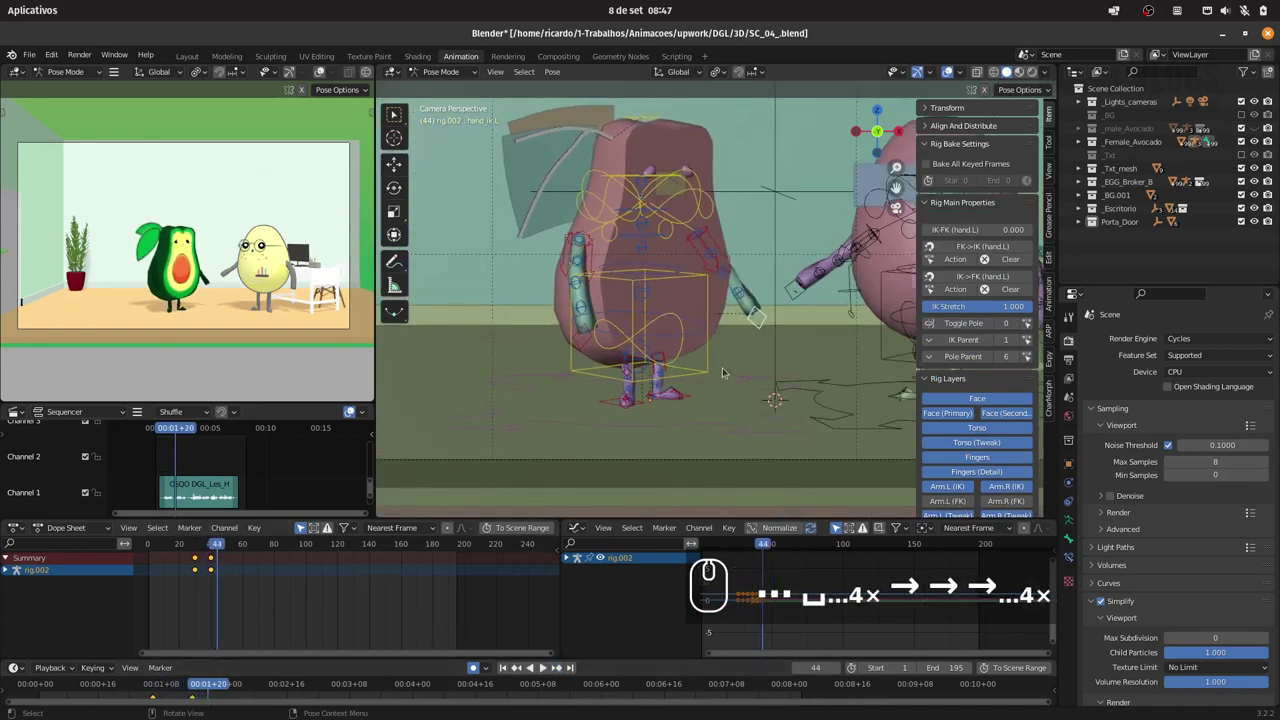
text(i)
drag(729, 367, 301, 549)
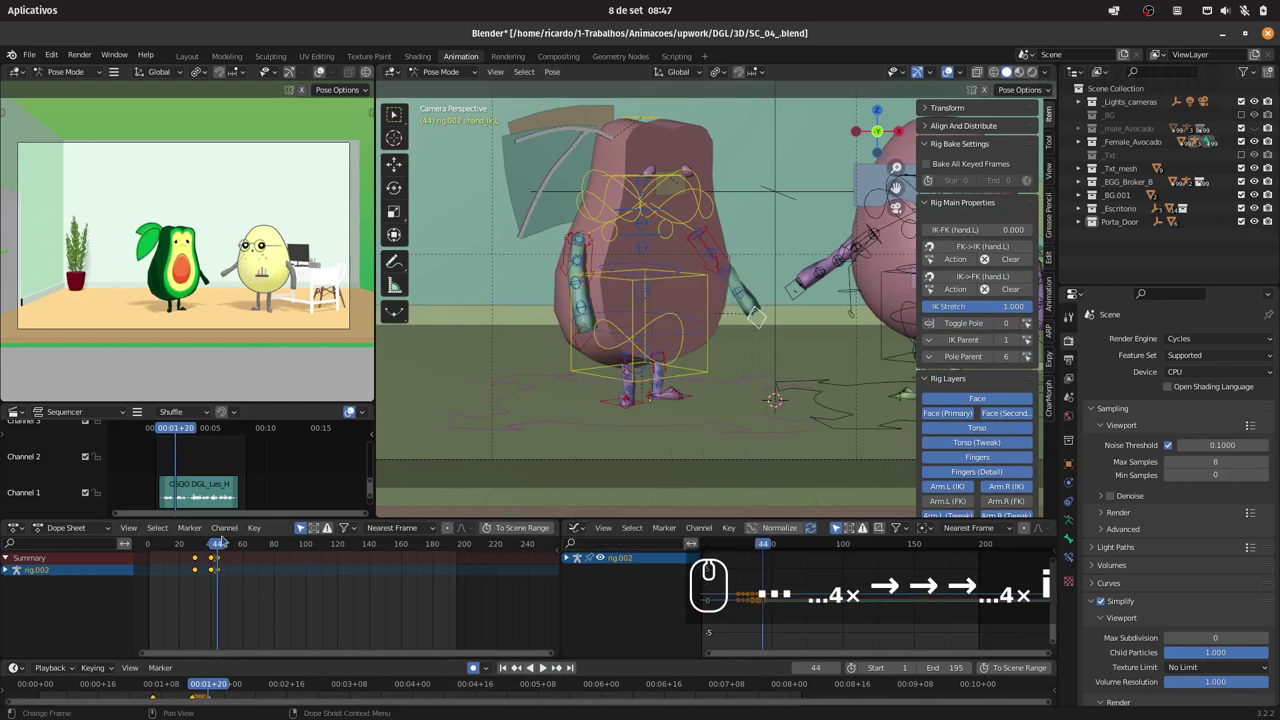
drag(224, 543, 229, 546)
click(290, 540)
text(ig)
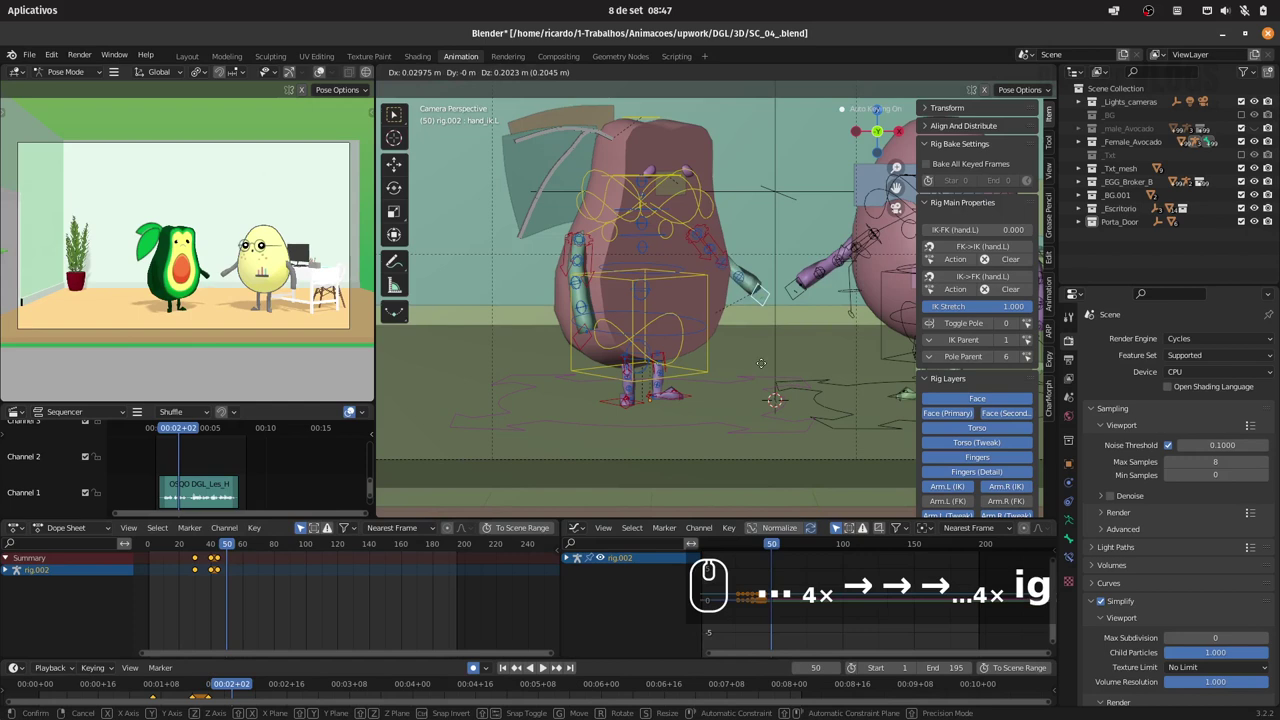
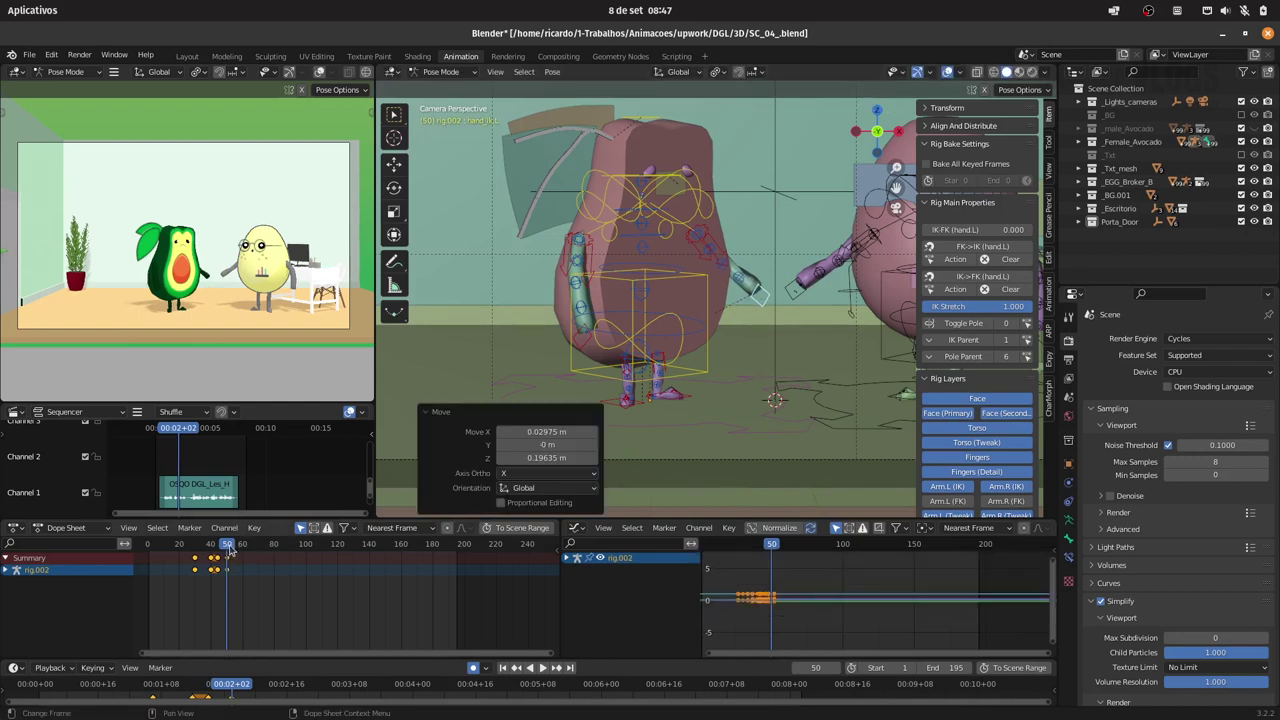
- Four frames later key the left hand again and raise it along Z for the new gesture
key(Right)
key(Right)
key(Right)
key(Right)
key(i)
click(700, 320)
drag(240, 545, 760, 348)
key(g)
key(z)
drag(752, 356, 190, 540)
- Preview briefly, add further G Z hand keys, and shift the selected keys later to around frames 50–53
key(space)
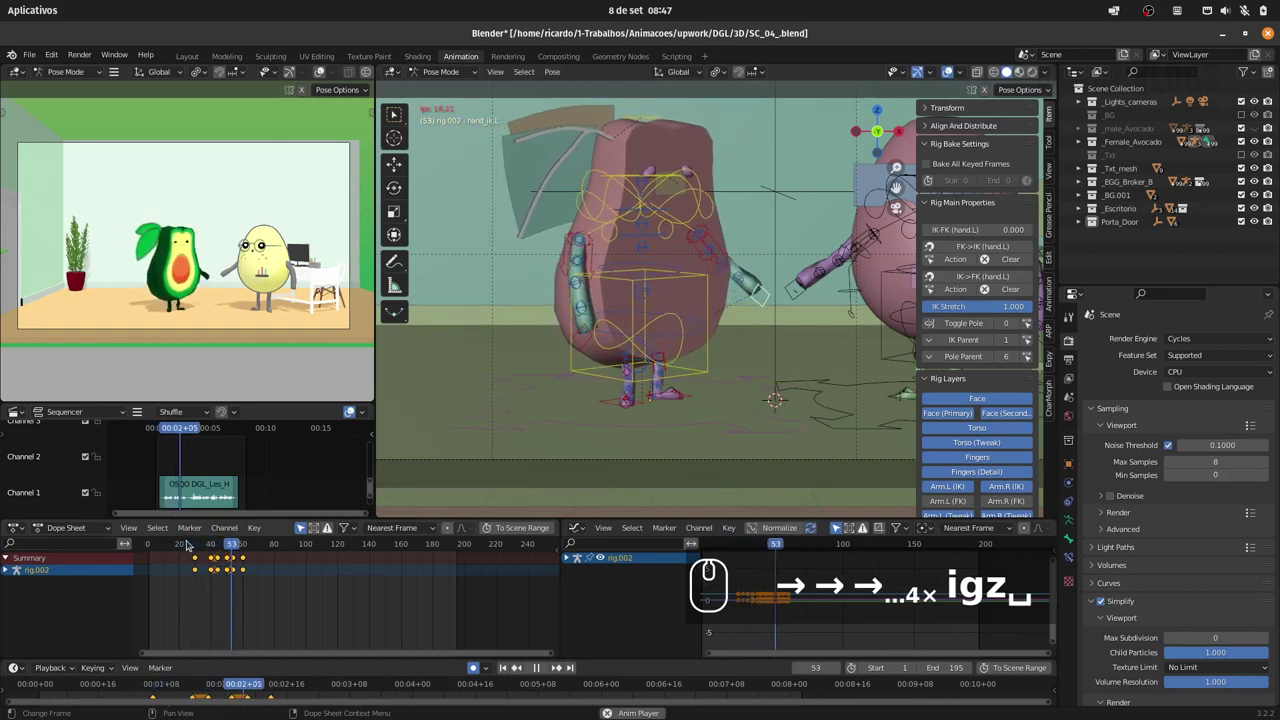
key(space)
click(207, 542)
text(→ → → …4× igz␣␣  …4×)
drag(224, 579, 263, 552)
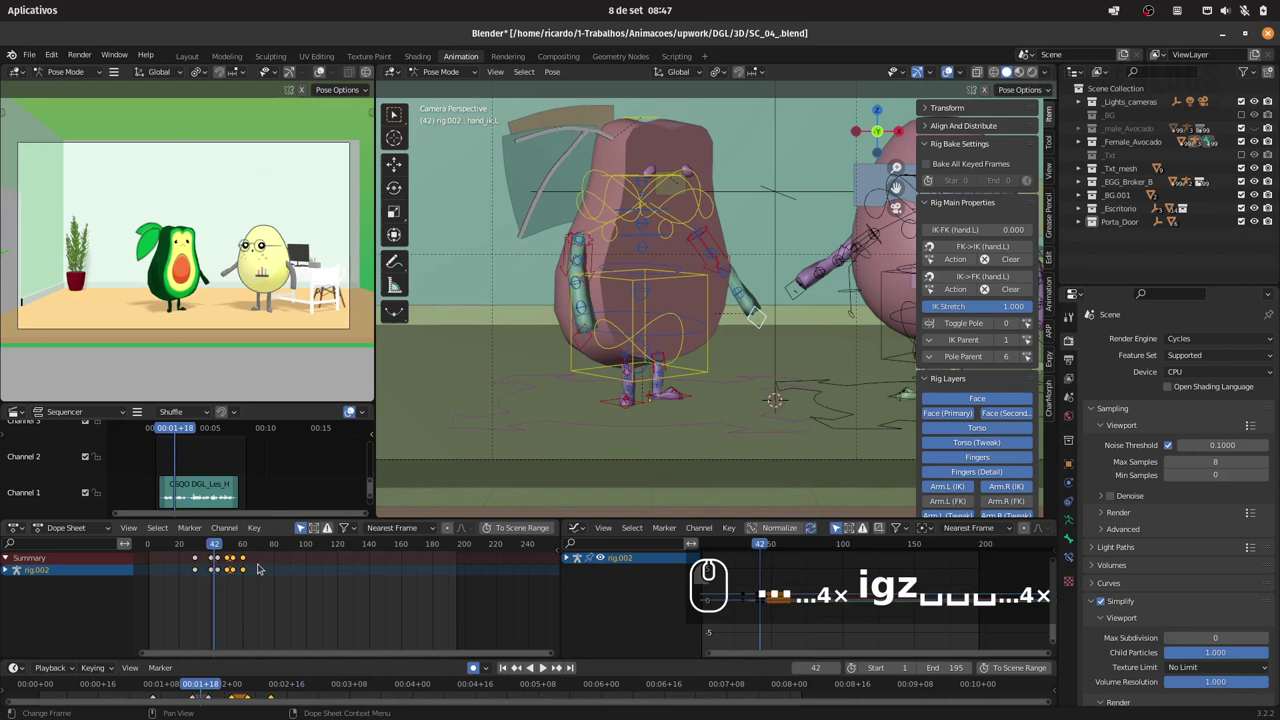
text(g)
click(259, 562)
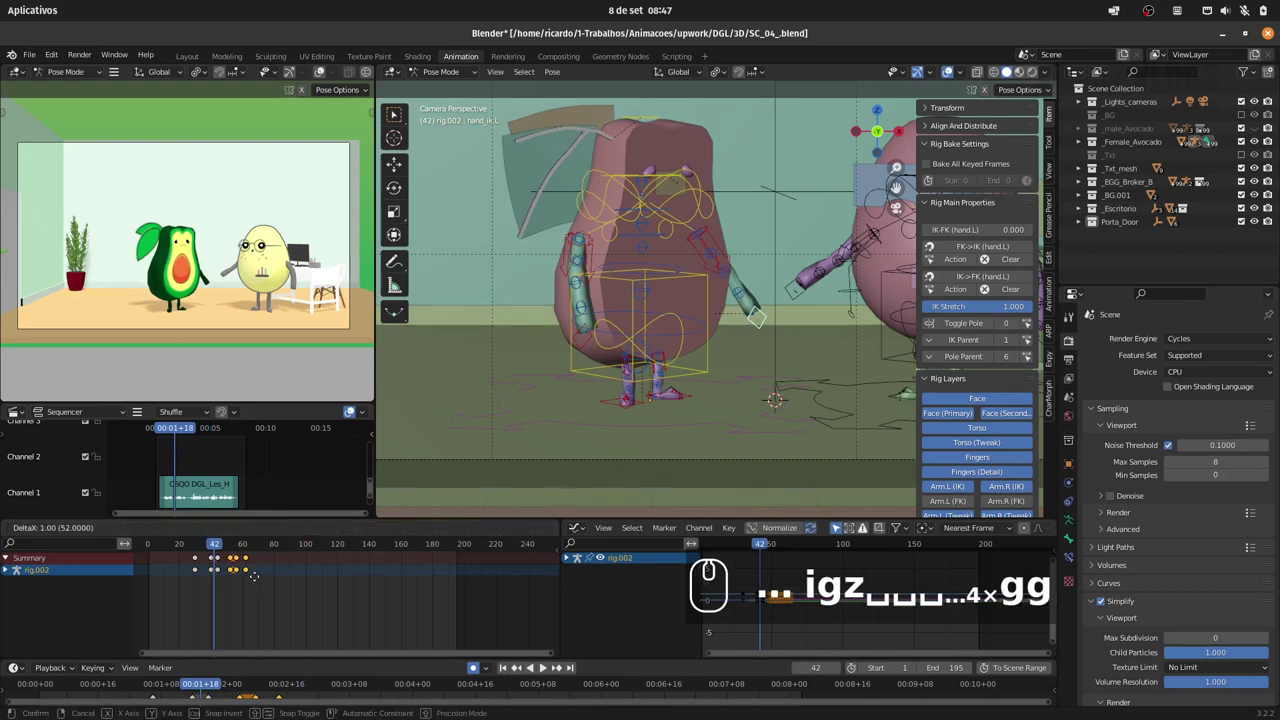
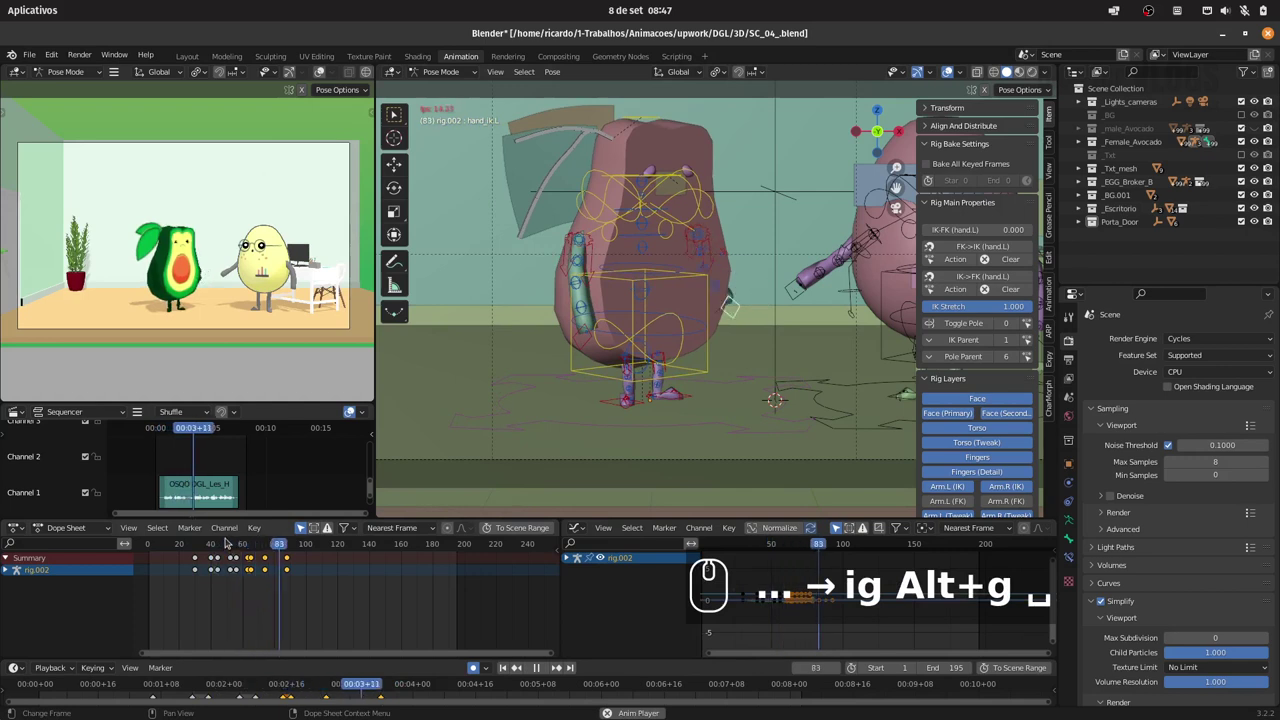
- Replay the gesture from the start and save SC_04_.blend
key(space)
click(196, 540)
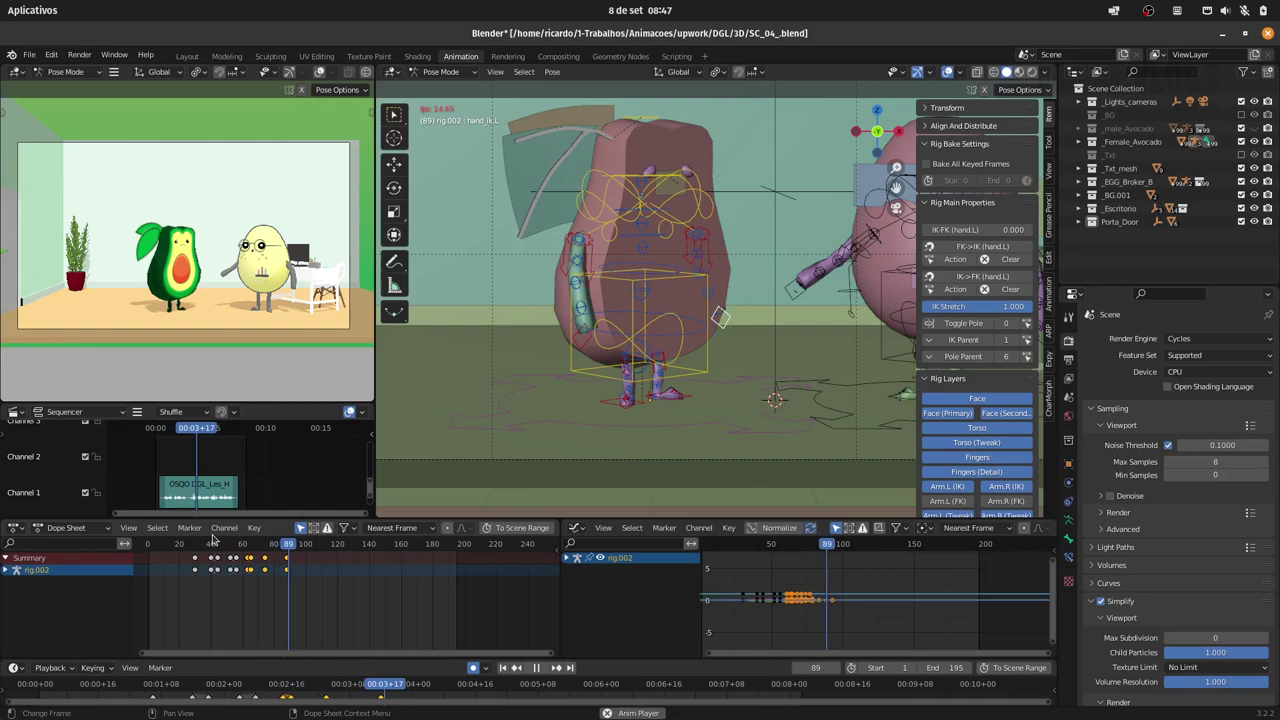
key(ctrl+s)
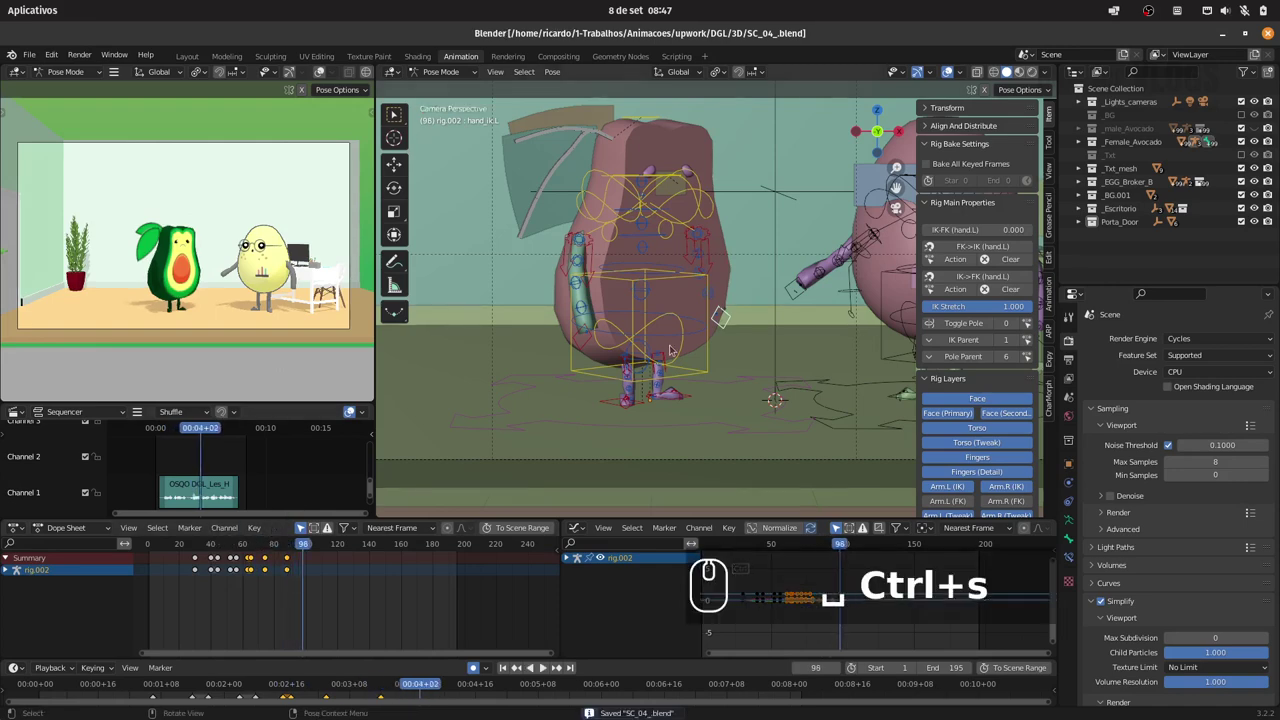
drag(692, 218, 220, 503)
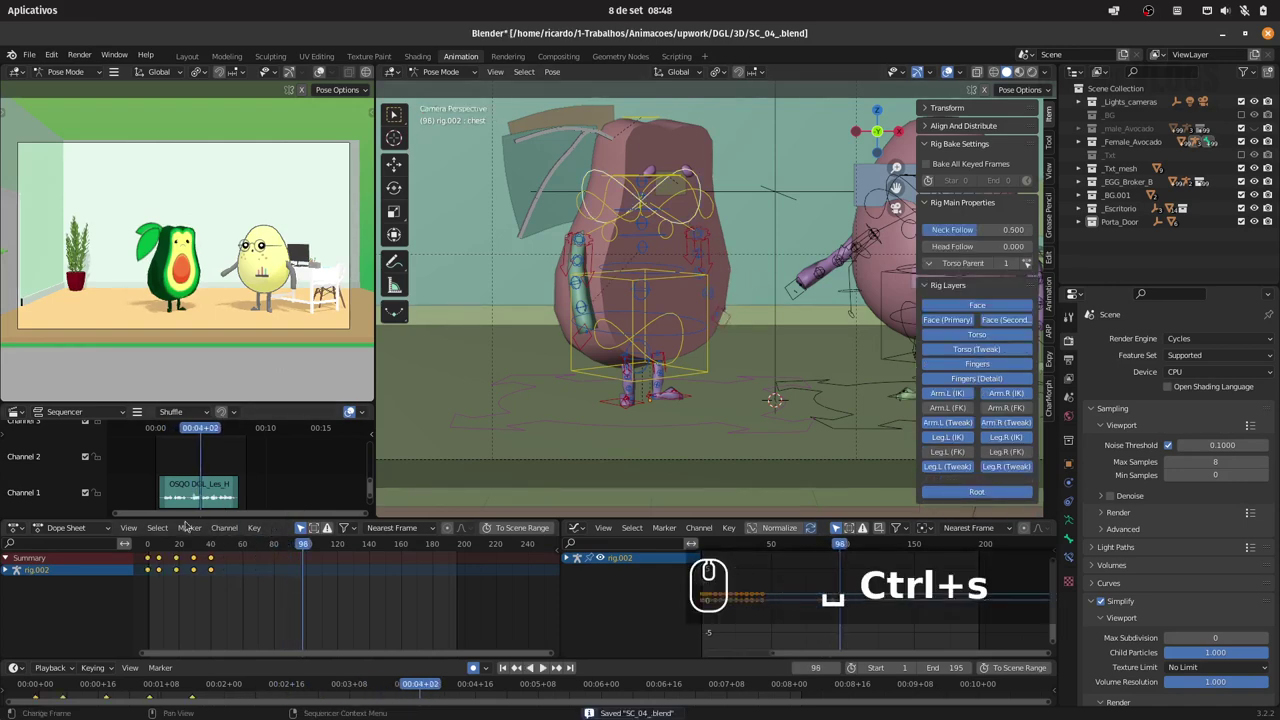
- Key the raised right hand near frame 57, save, then rotate the chest about local X at frame 50 and key it
drag(175, 537, 291, 521)
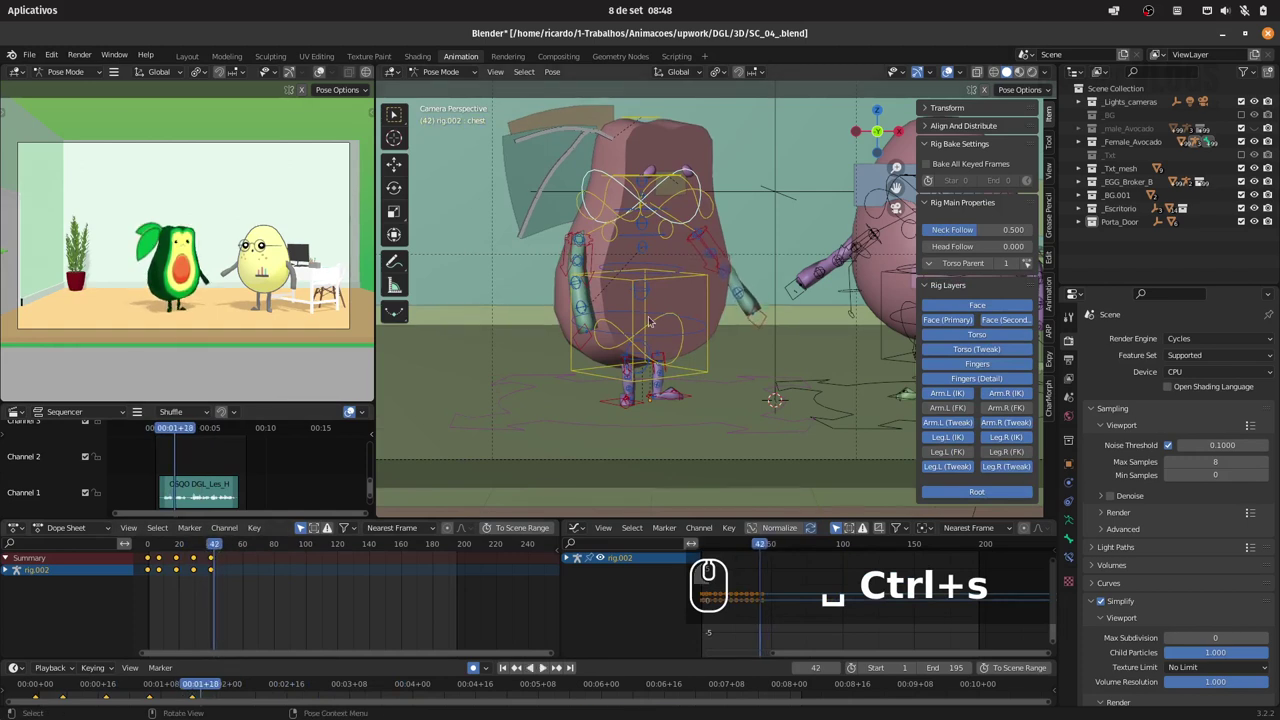
key(i)
click(222, 543)
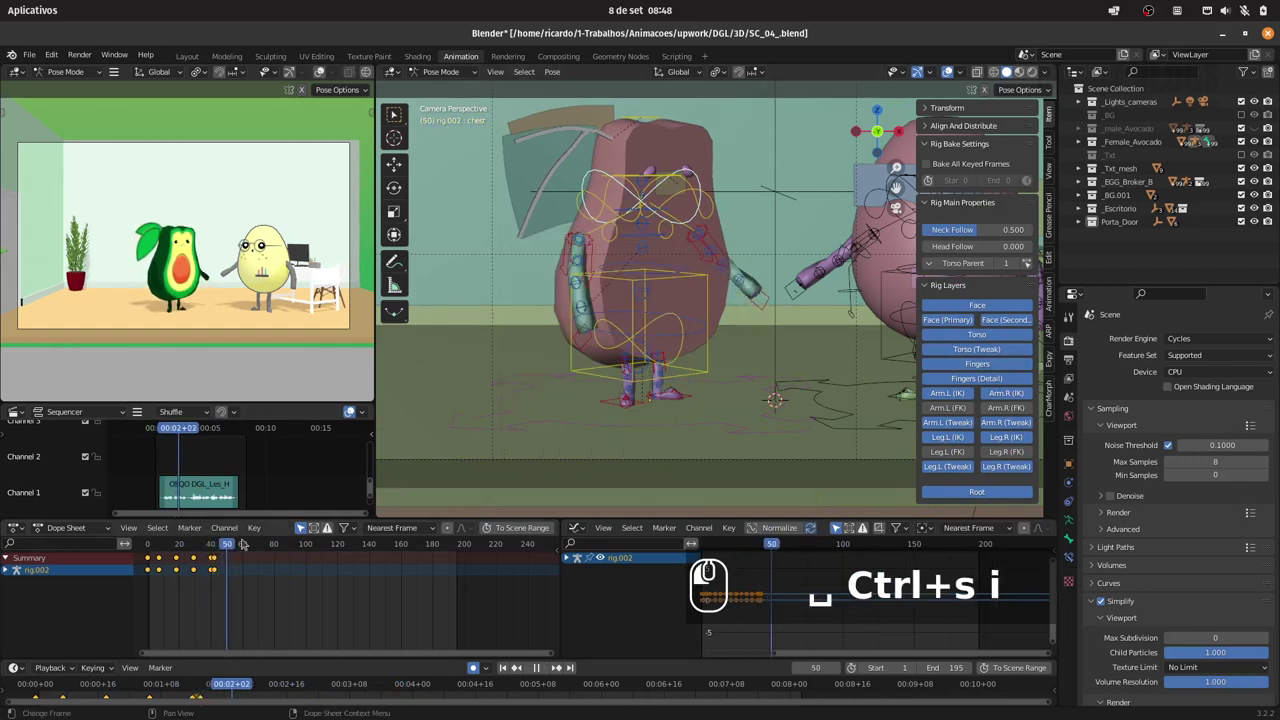
key(r)
text(Ctrl+s irxx)
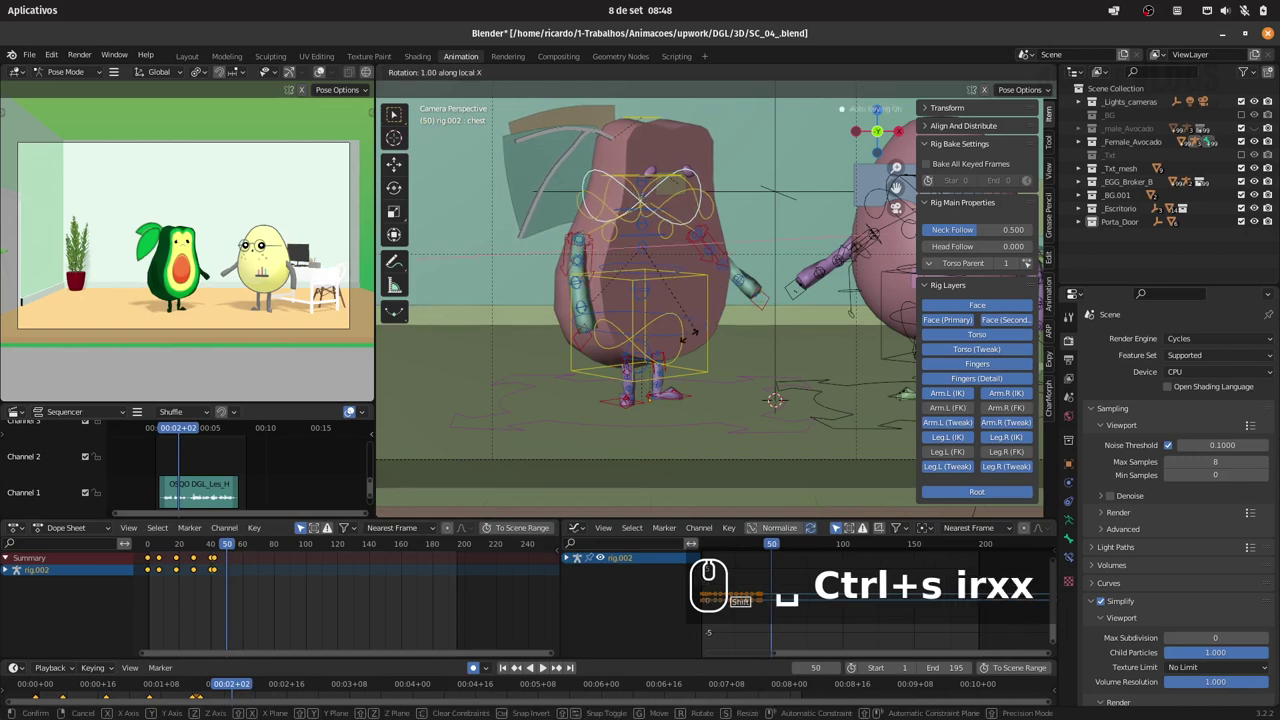
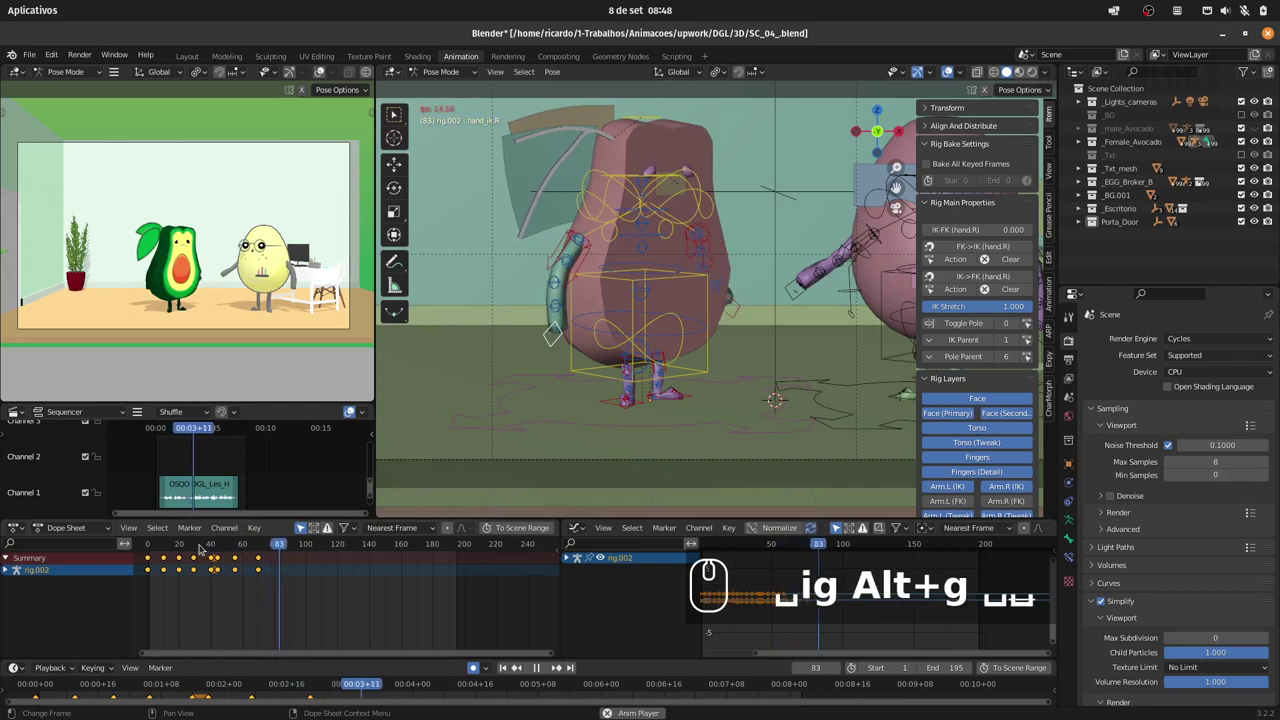
- Replay the gesture, then grab hand_ik.R keys in the Dope Sheet and slide them toward frame 64
click(191, 544)
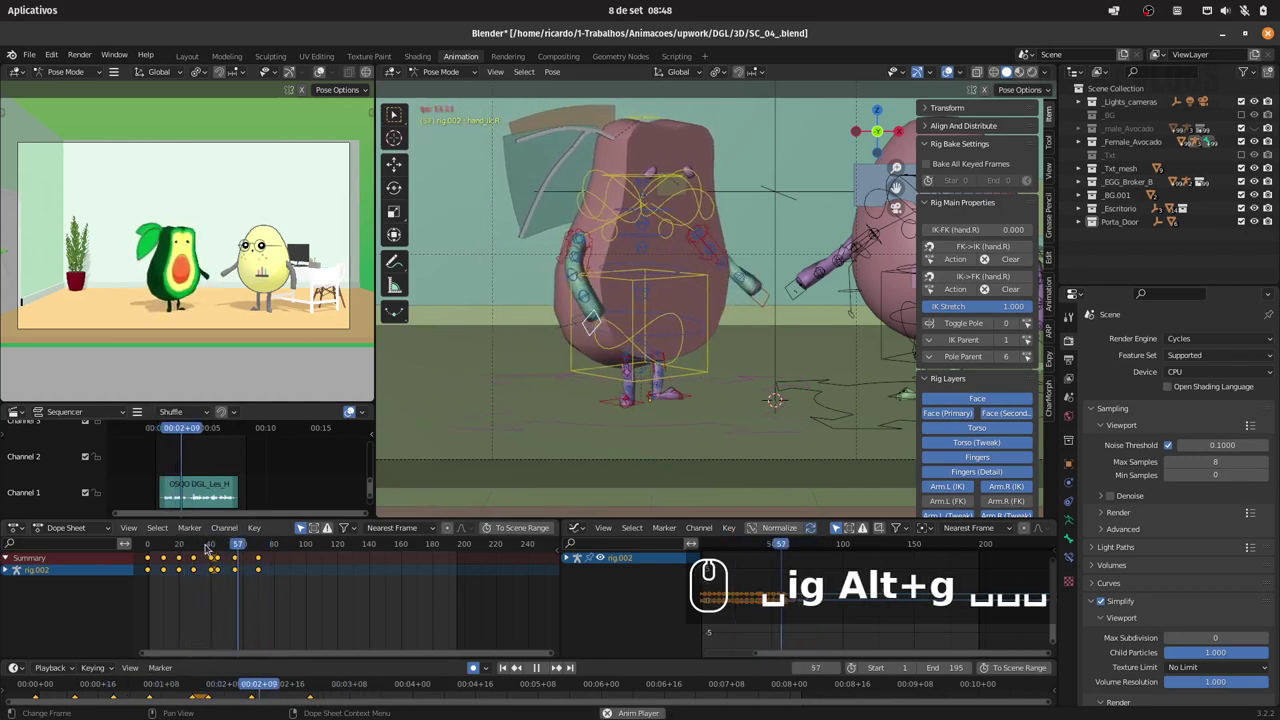
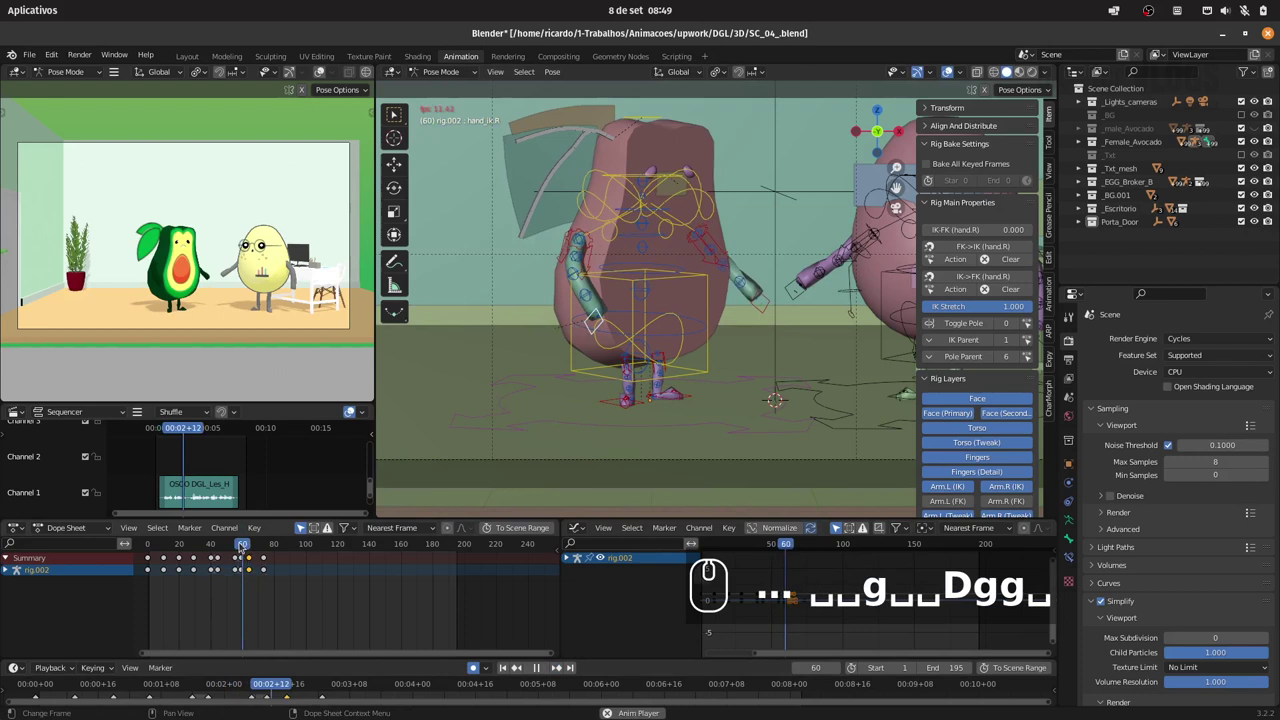
click(214, 543)
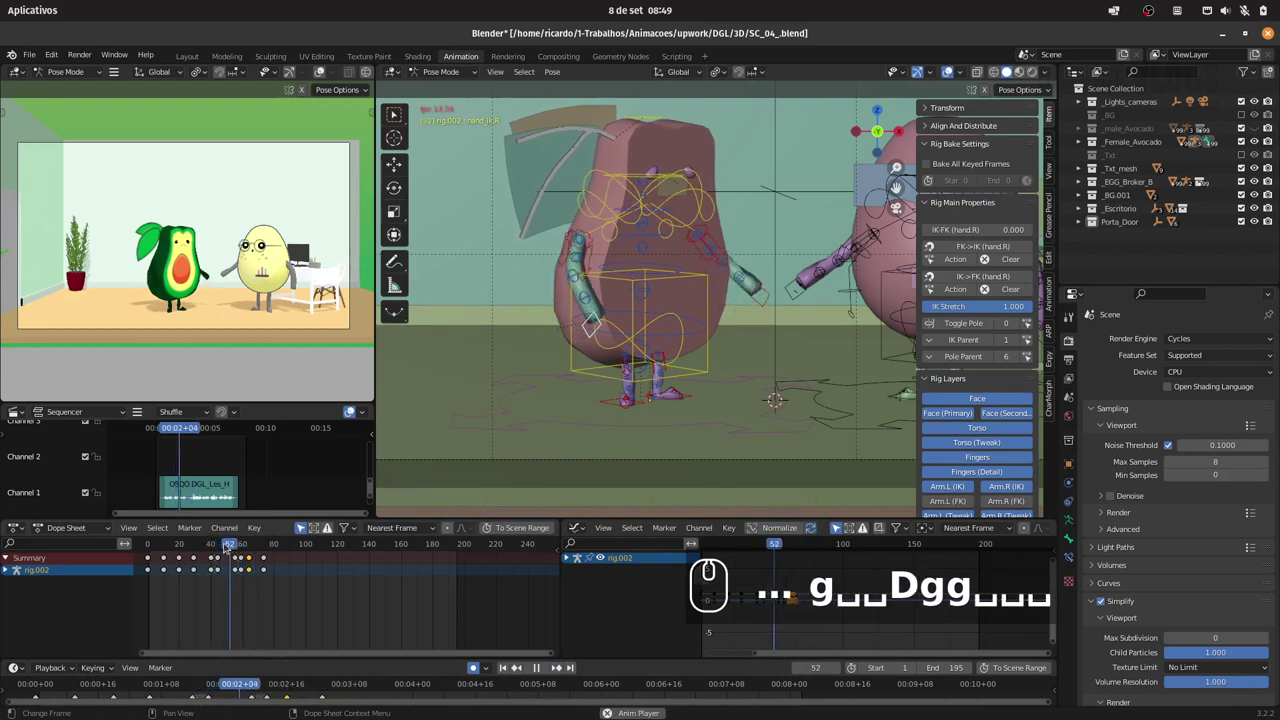
text(␣...4×)
click(265, 570)
text(g)
drag(282, 567, 249, 551)
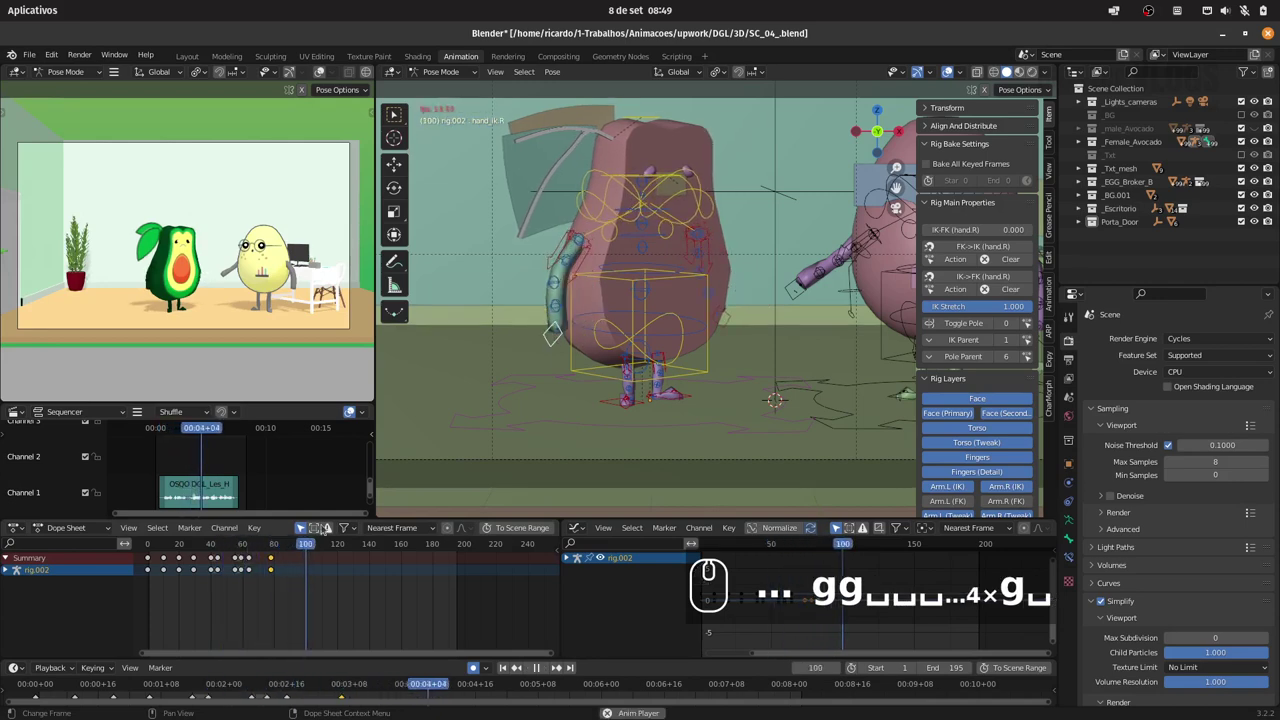
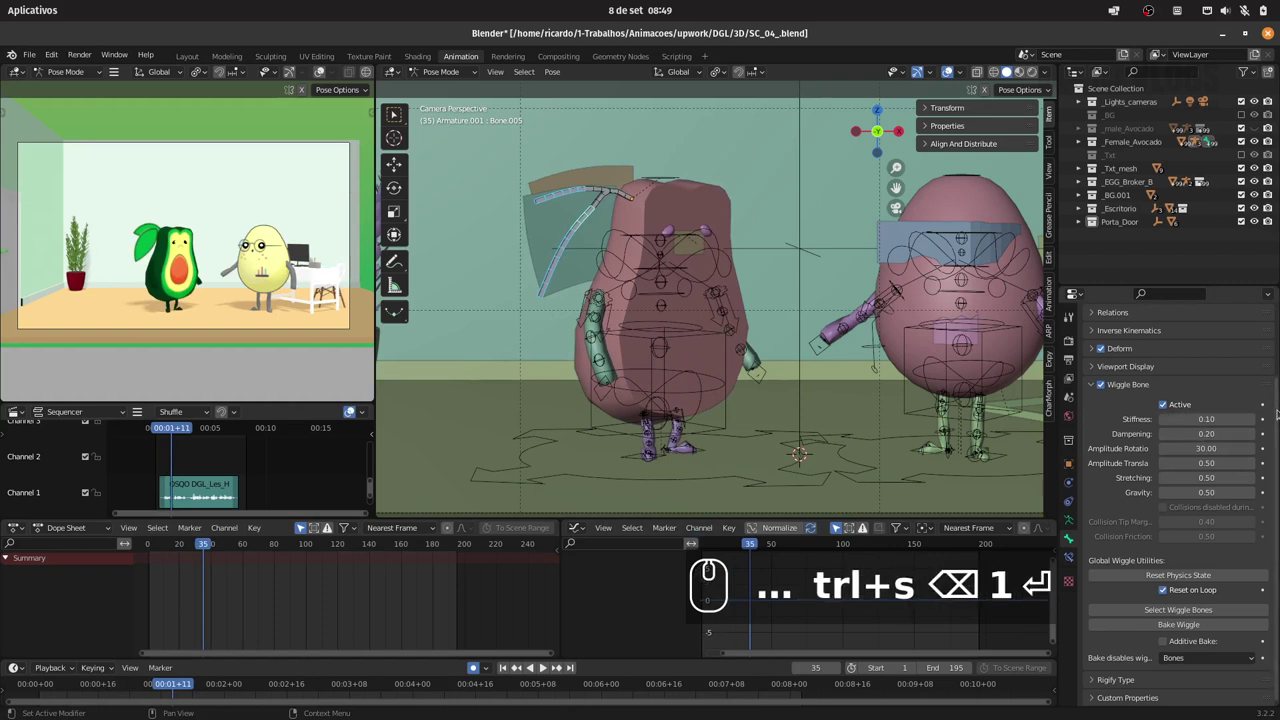
- Set a field value to 1 and play the avocado animation to test the wiggle motion
click(1219, 434)
key(BackSpace)
key(1)
key(Return)
click(160, 546)
key(space)
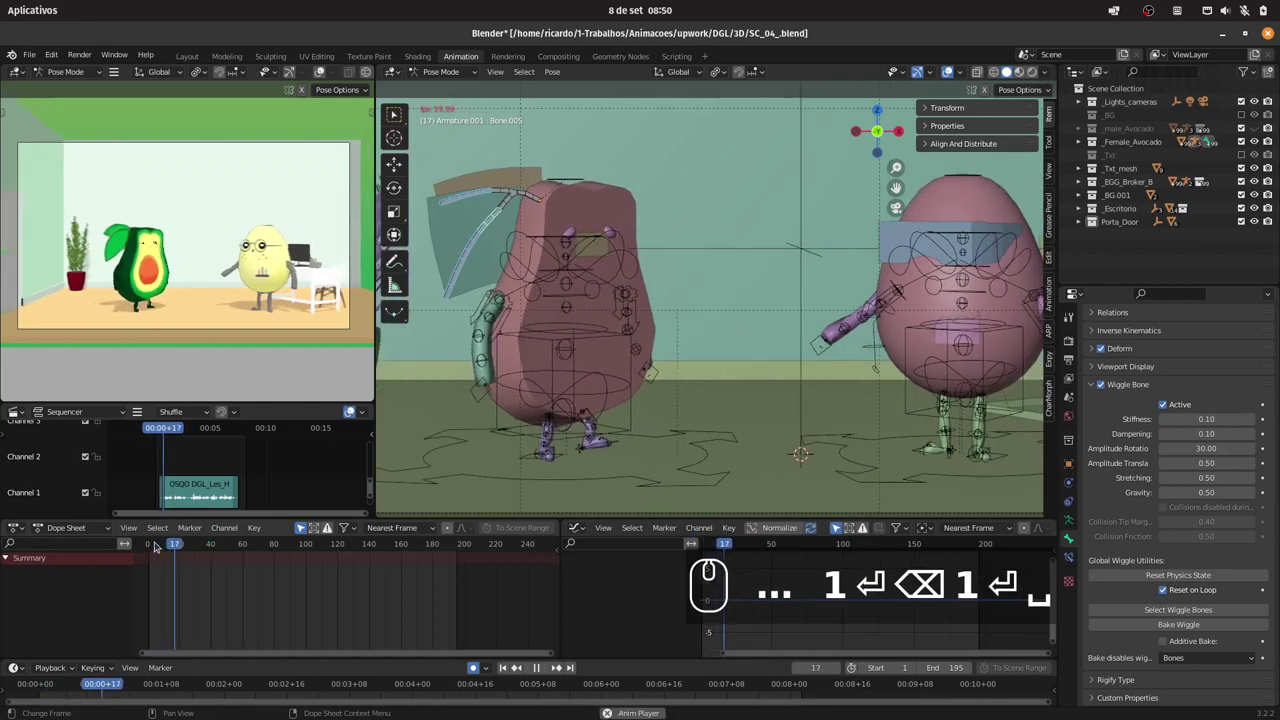
key(space)
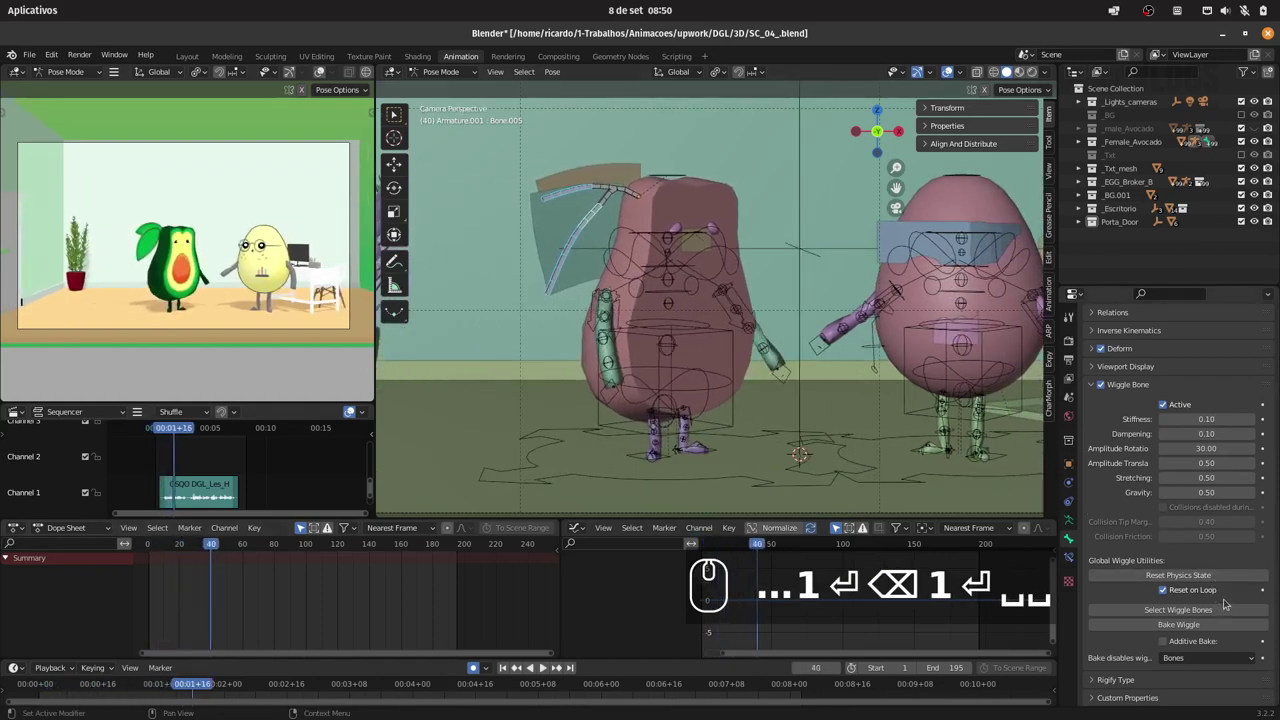
- Replay and scrub the rig.002Action animation from the start to review the motion
text(1)
drag(1210, 577, 1226, 597)
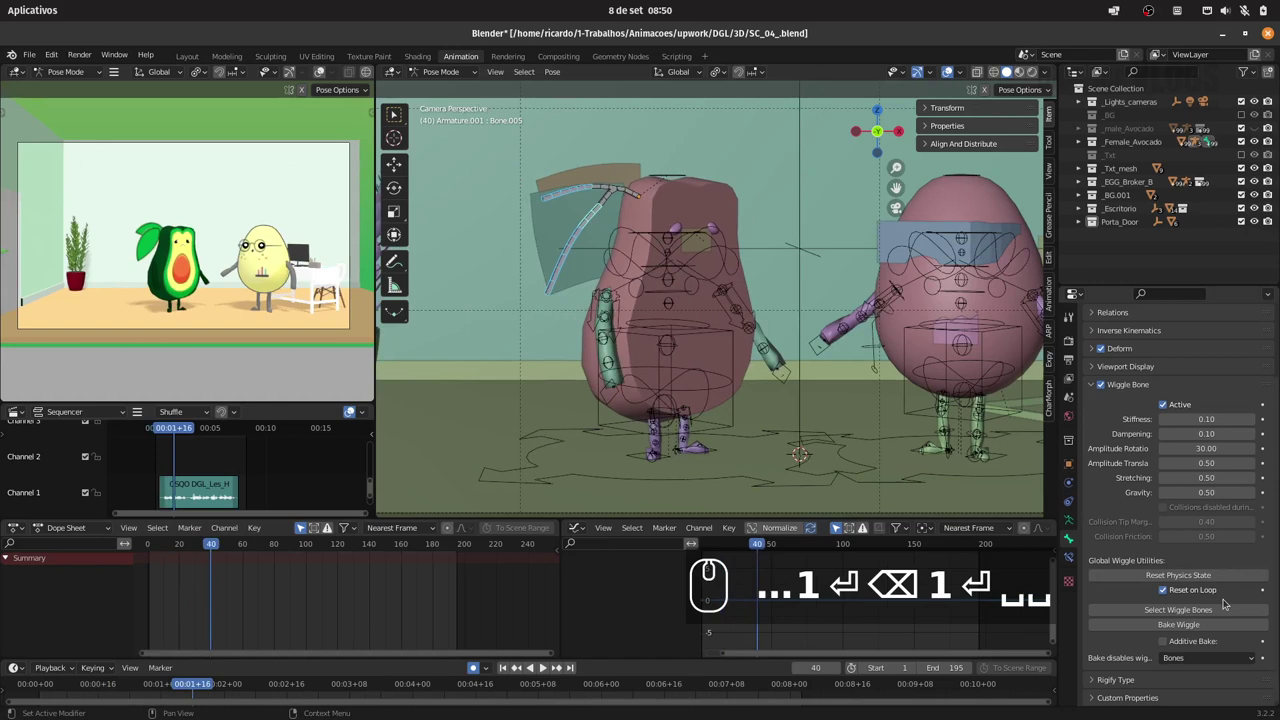
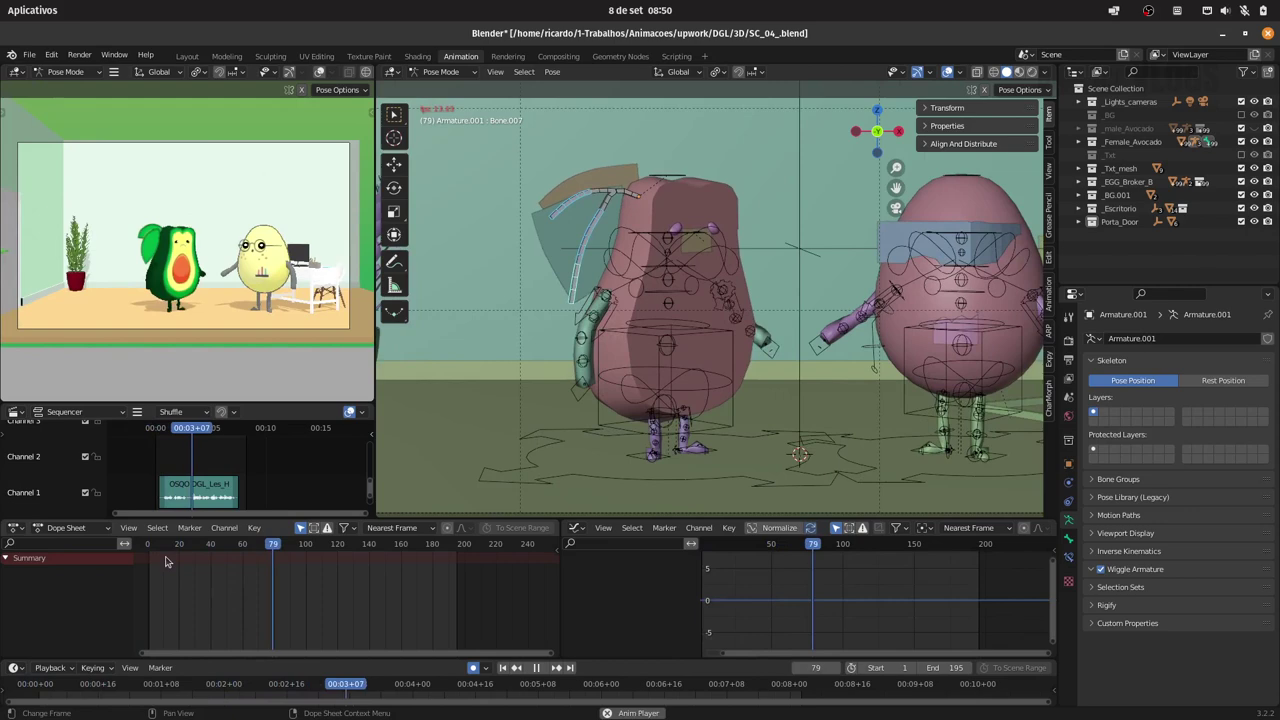
key(space)
drag(147, 541, 178, 546)
key(space)
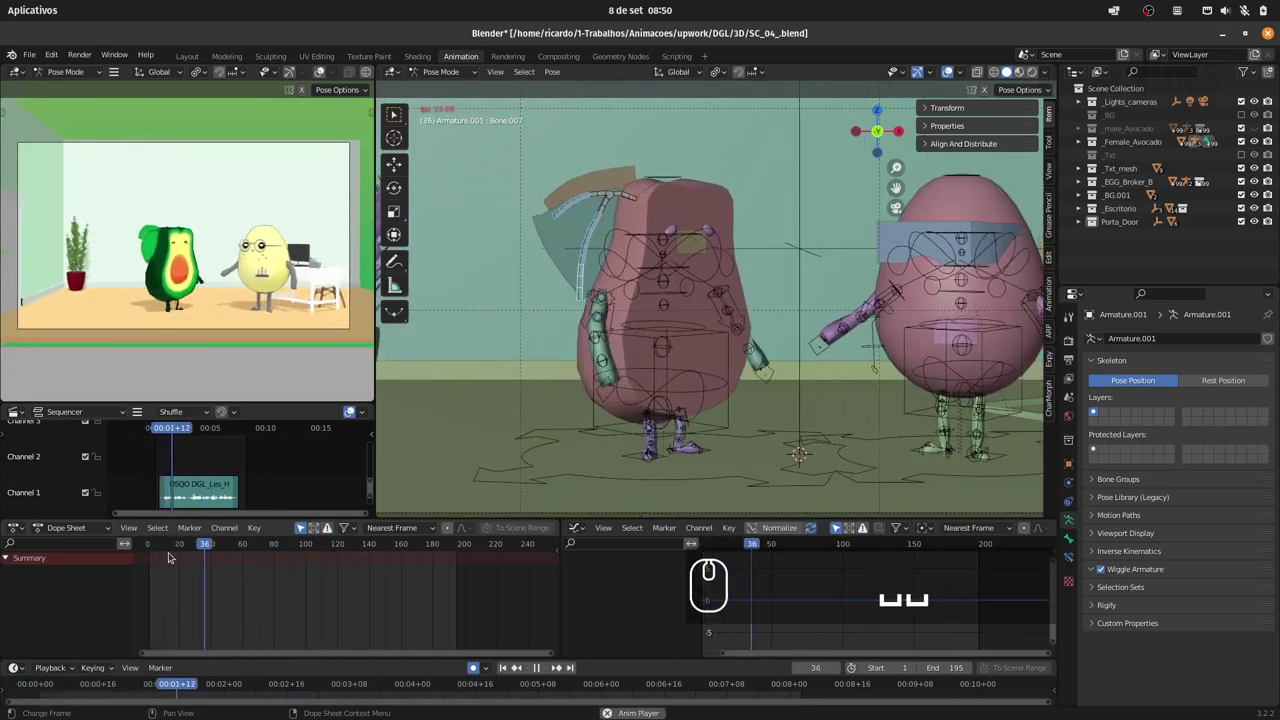
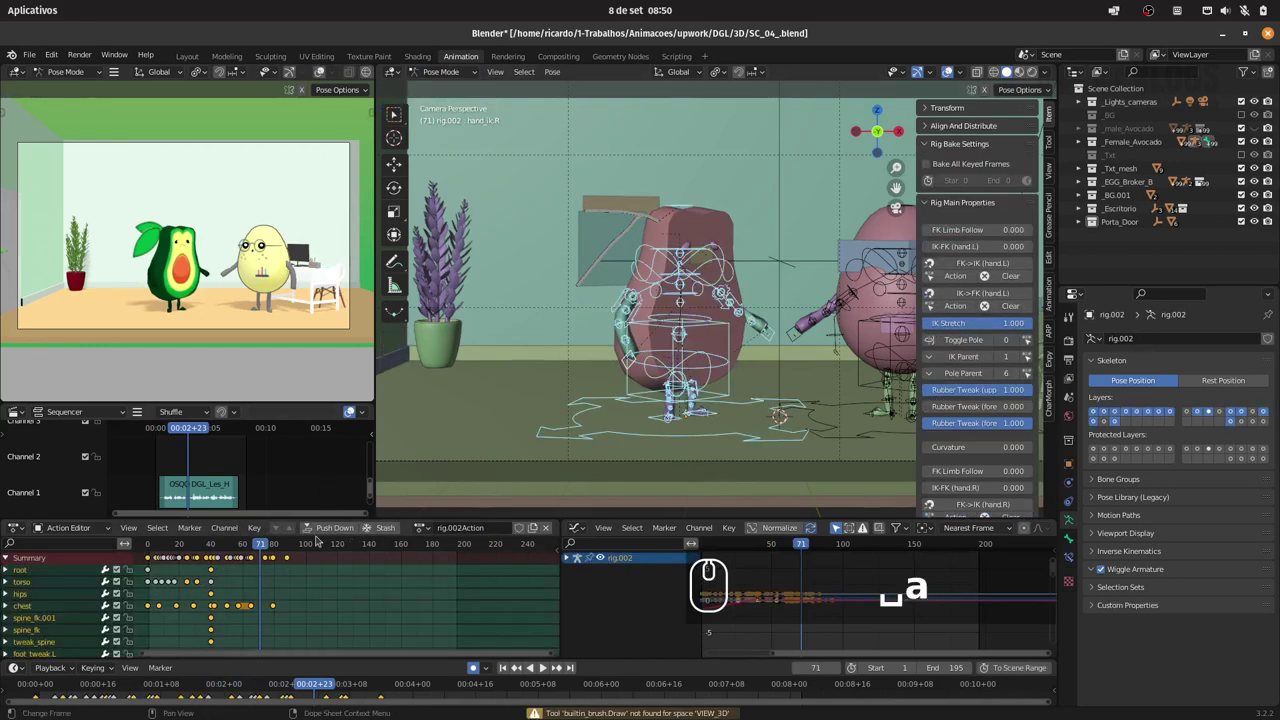
- Rename the rig's action to Chega_arrive and confirm the duplicate's action as Chega_arrive_B
text(a)
click(468, 531)
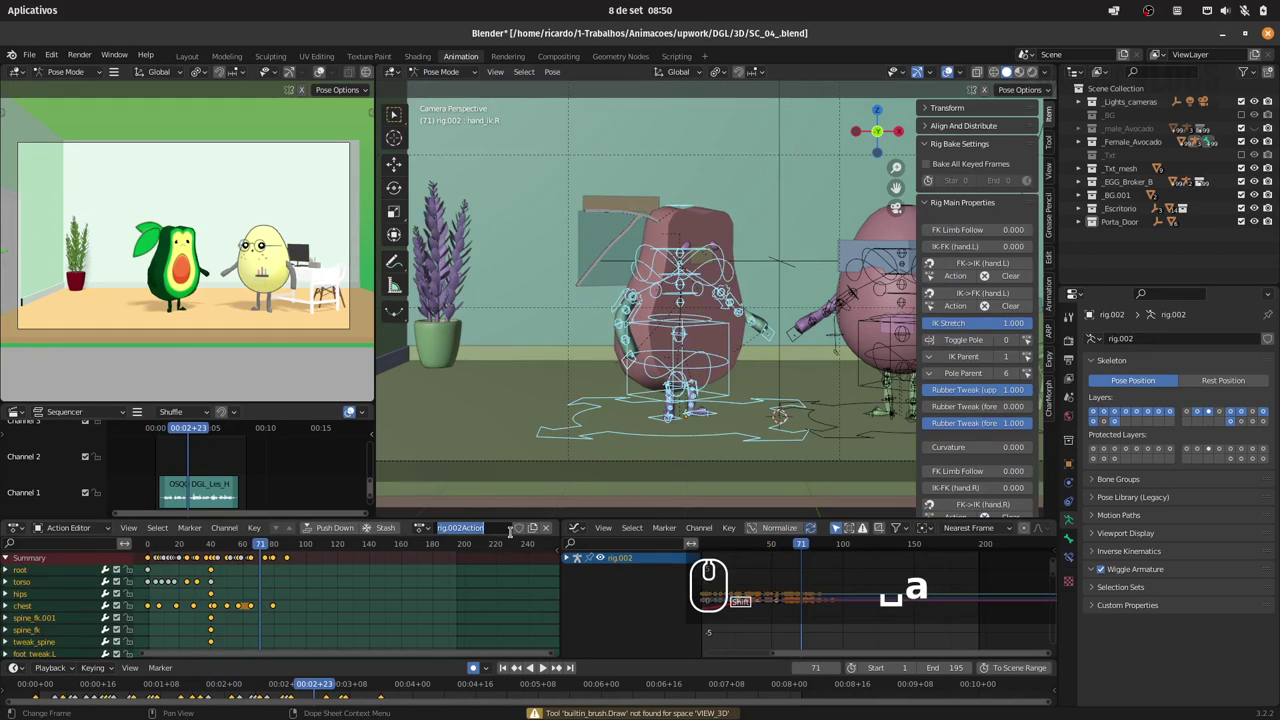
text(chega)
text(_arrive)
key(Return)
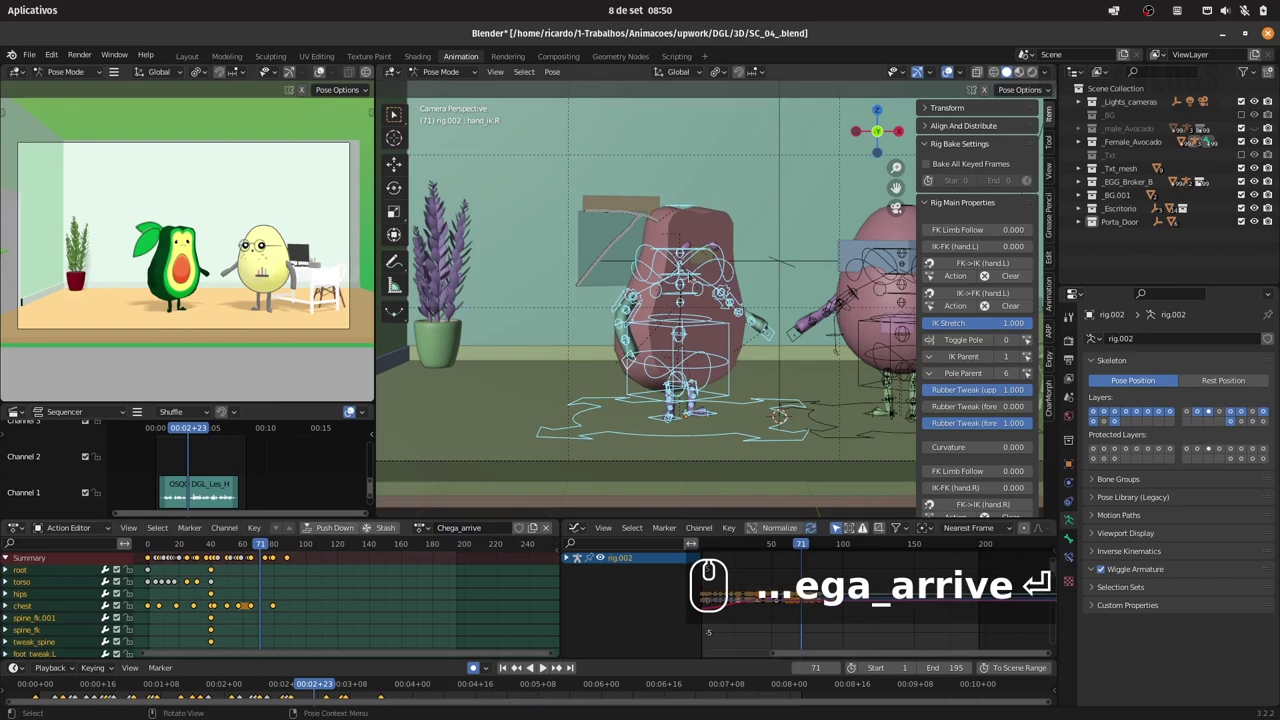
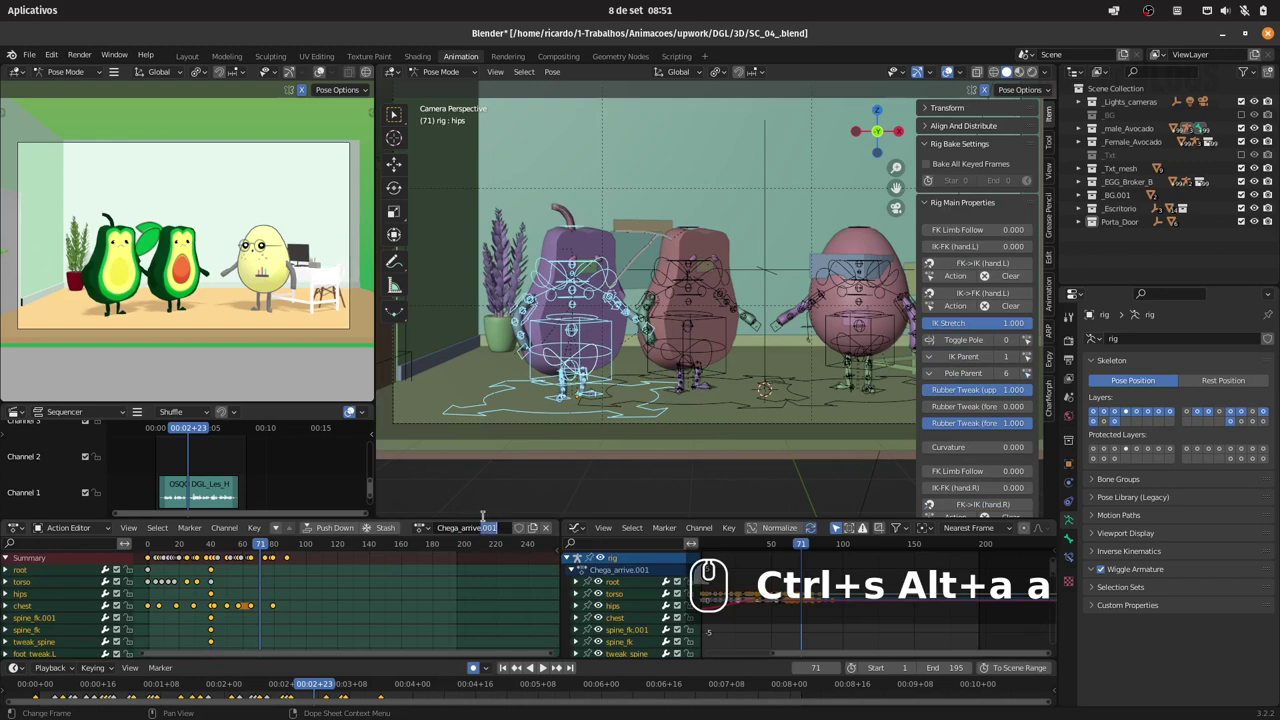
key(Return)
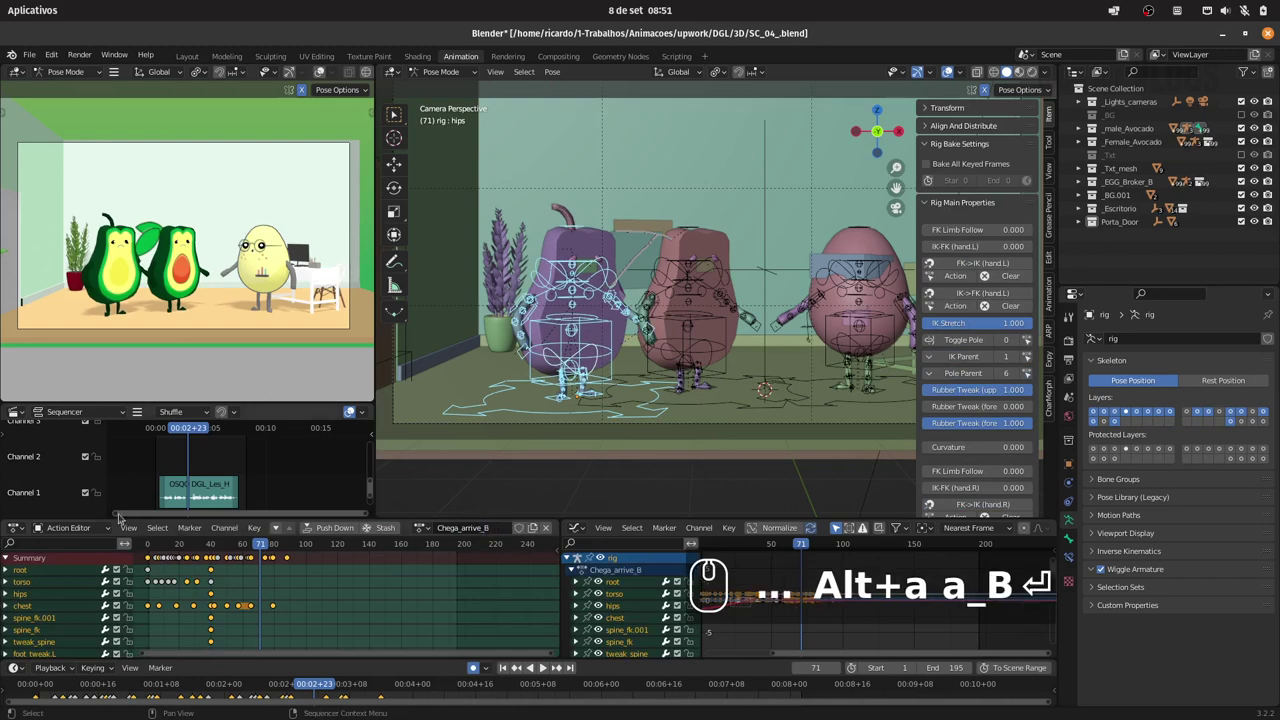
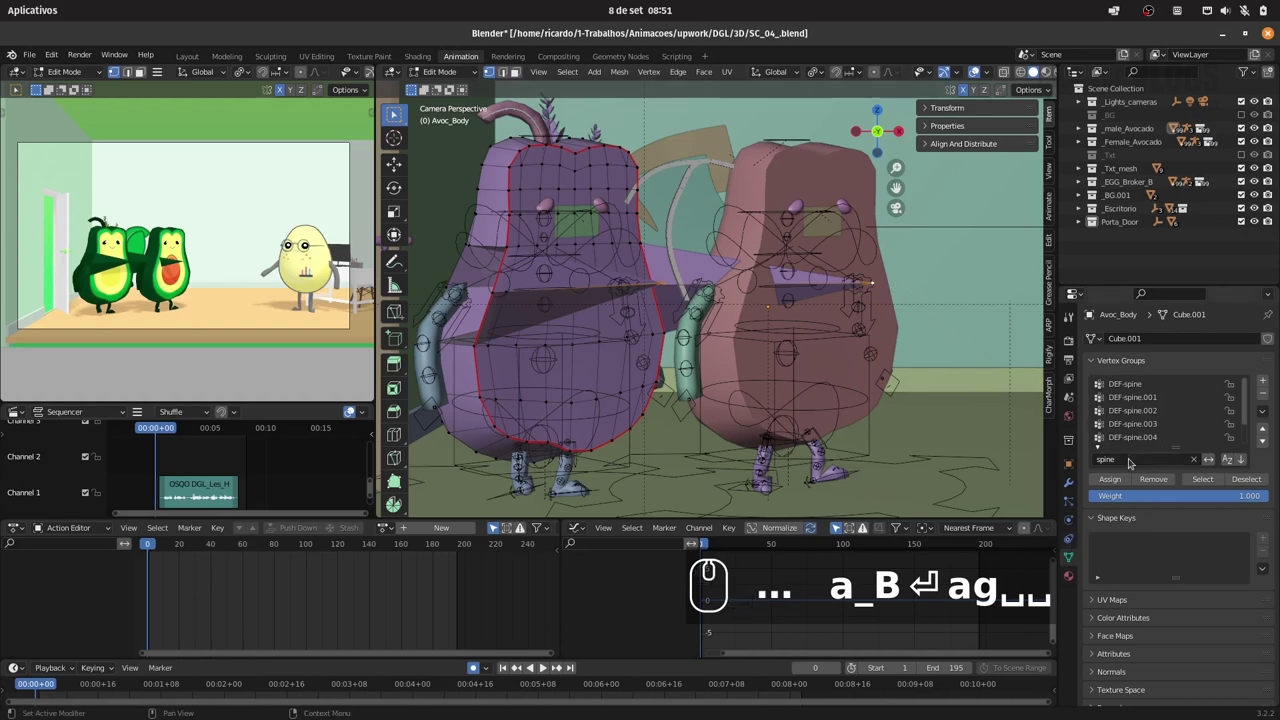
- Select the DEF-spine.003 vertex group on Avoc_Body and scrub the timeline to preview the motion
click(1158, 424)
click(1116, 480)
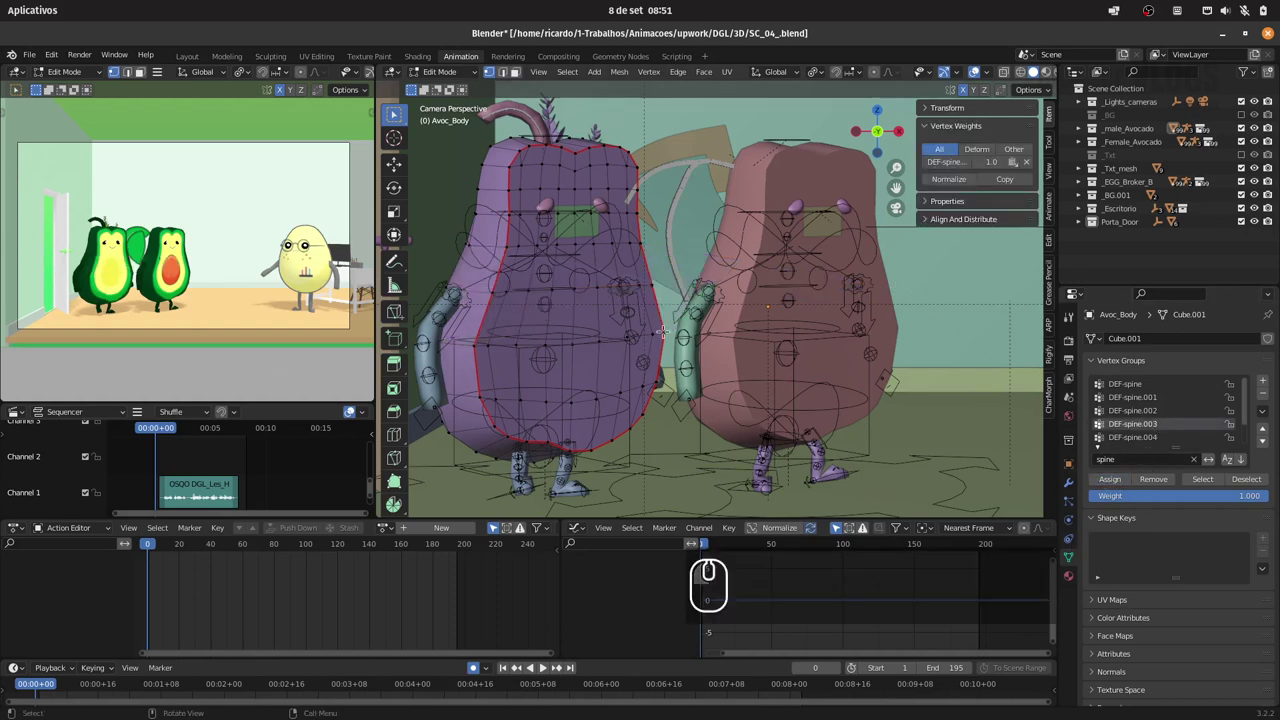
double_click(446, 73)
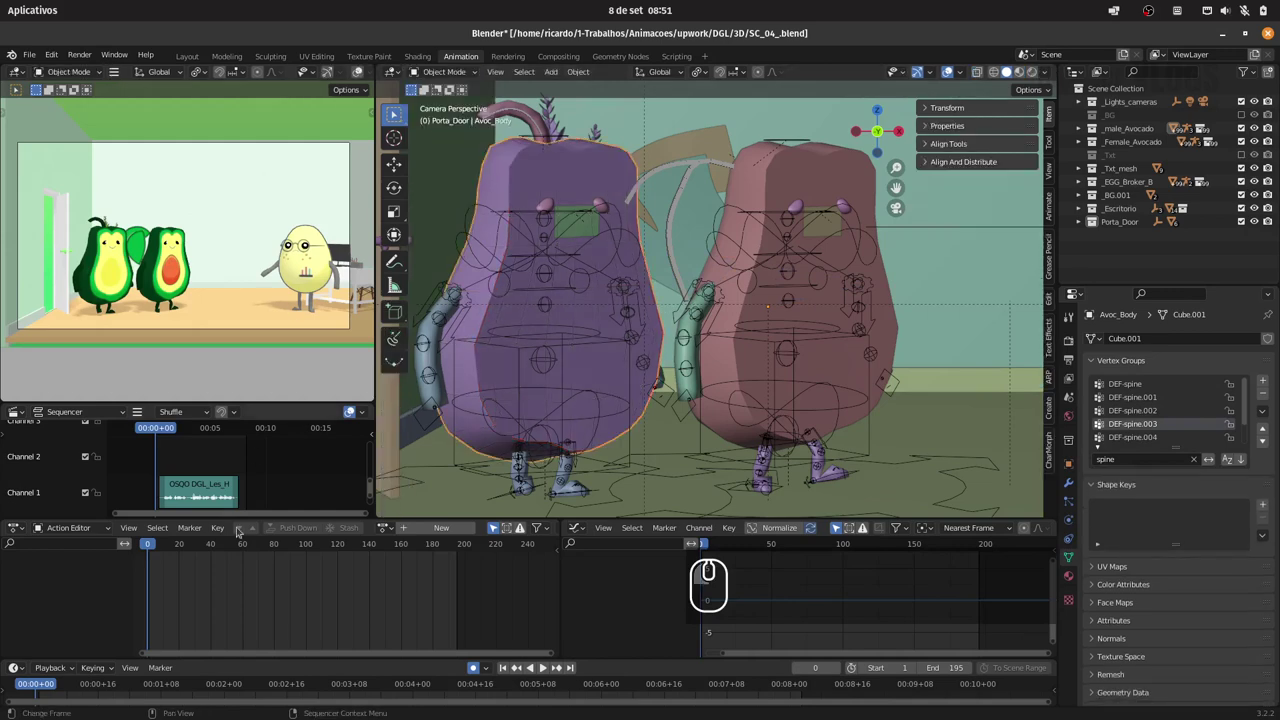
drag(150, 547, 220, 552)
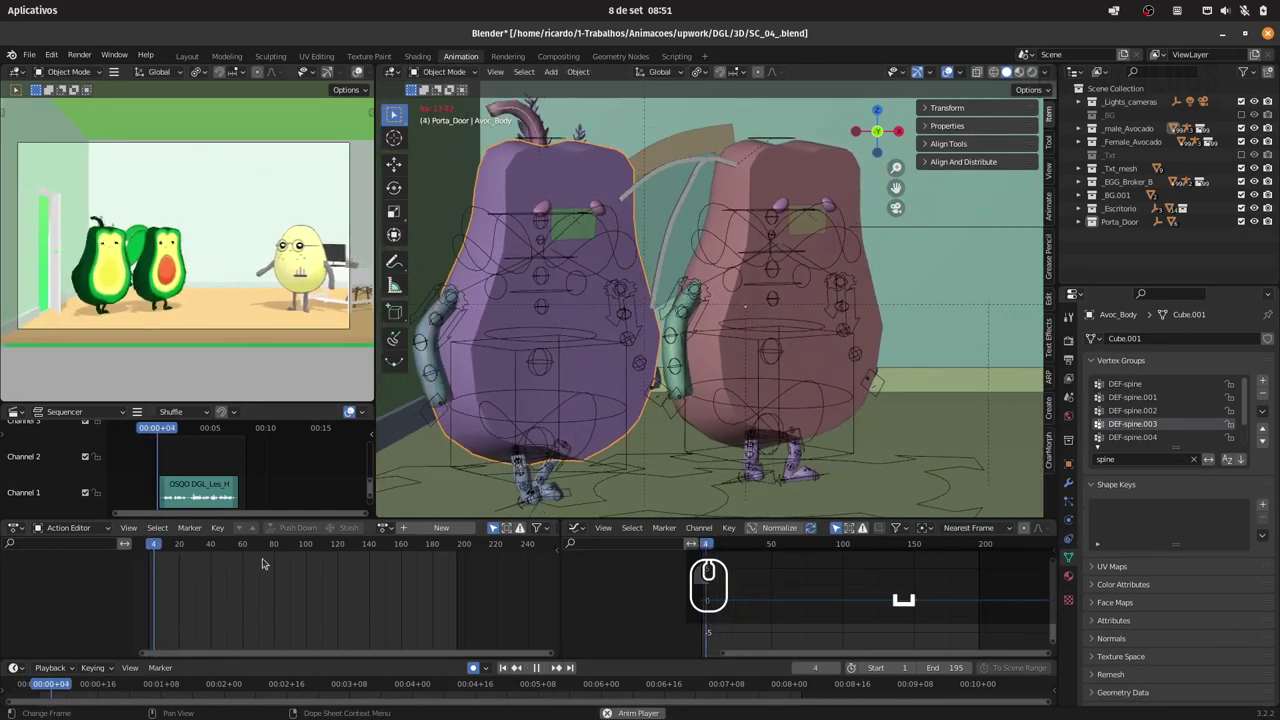
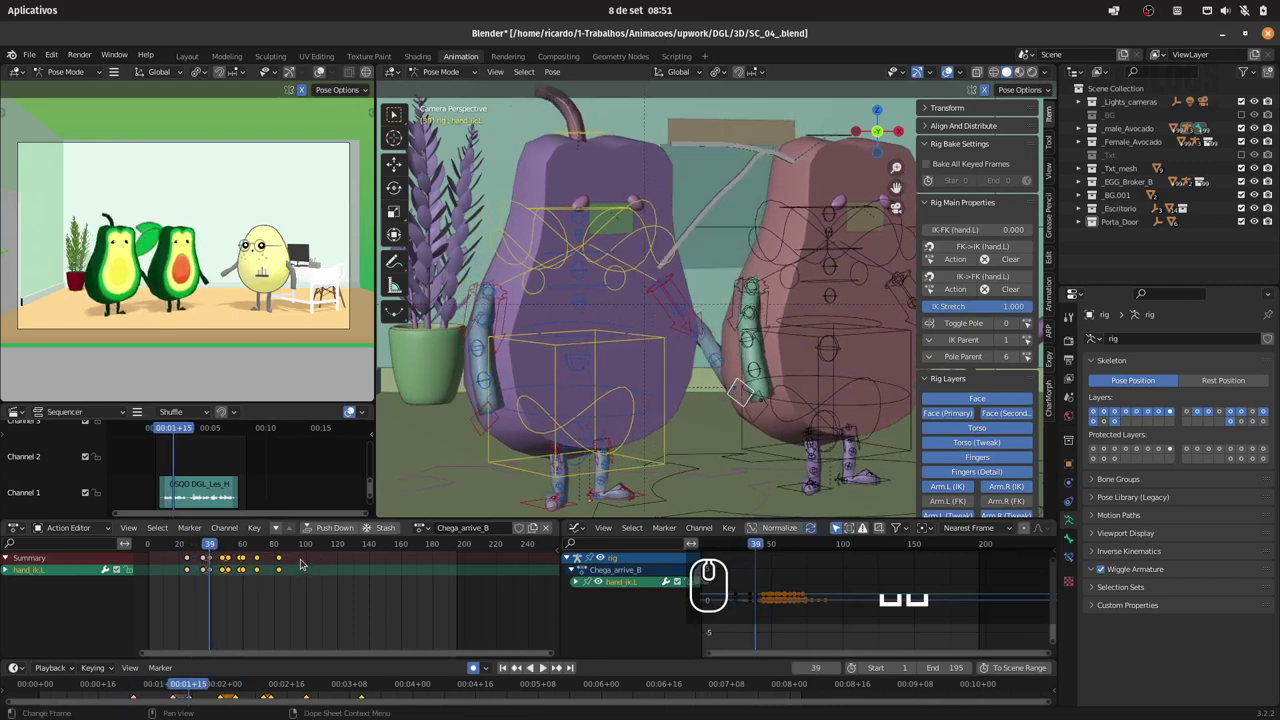
- Delete extra hand_ik.L keys, shift the left-hand keyframes to new timing and replay the gesture
key(Delete)
drag(183, 543, 344, 533)
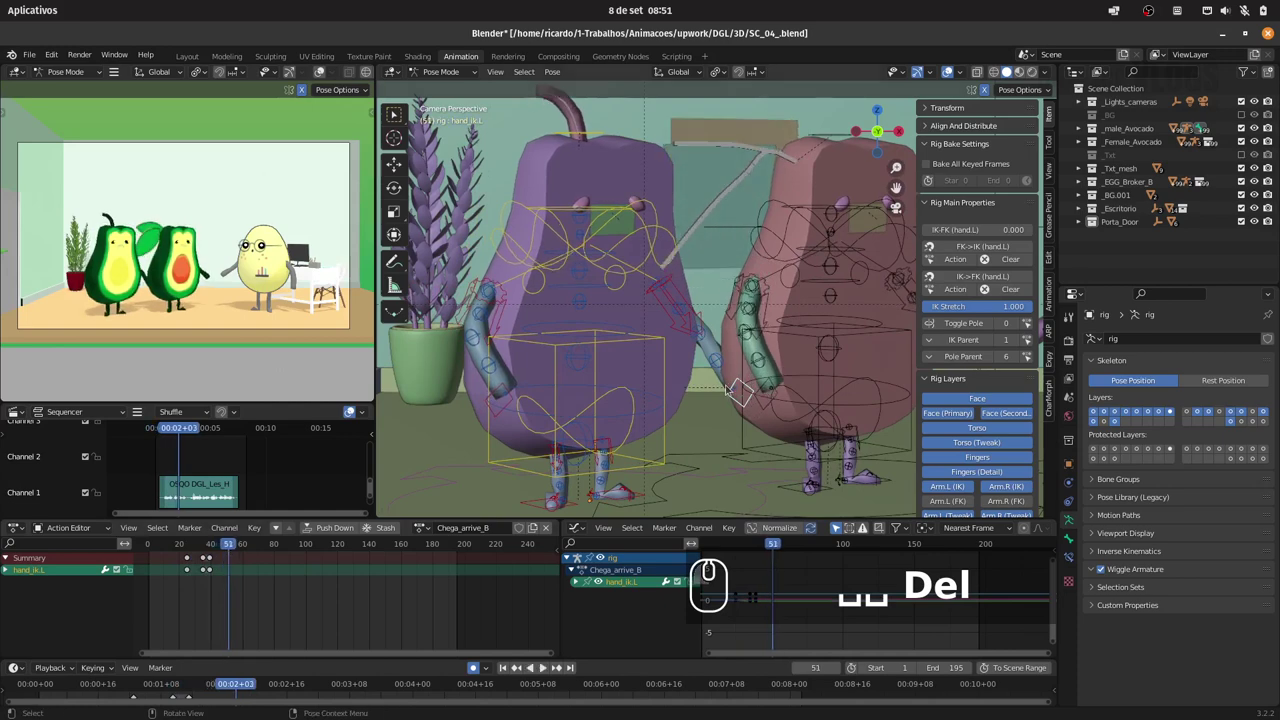
key(alt+g)
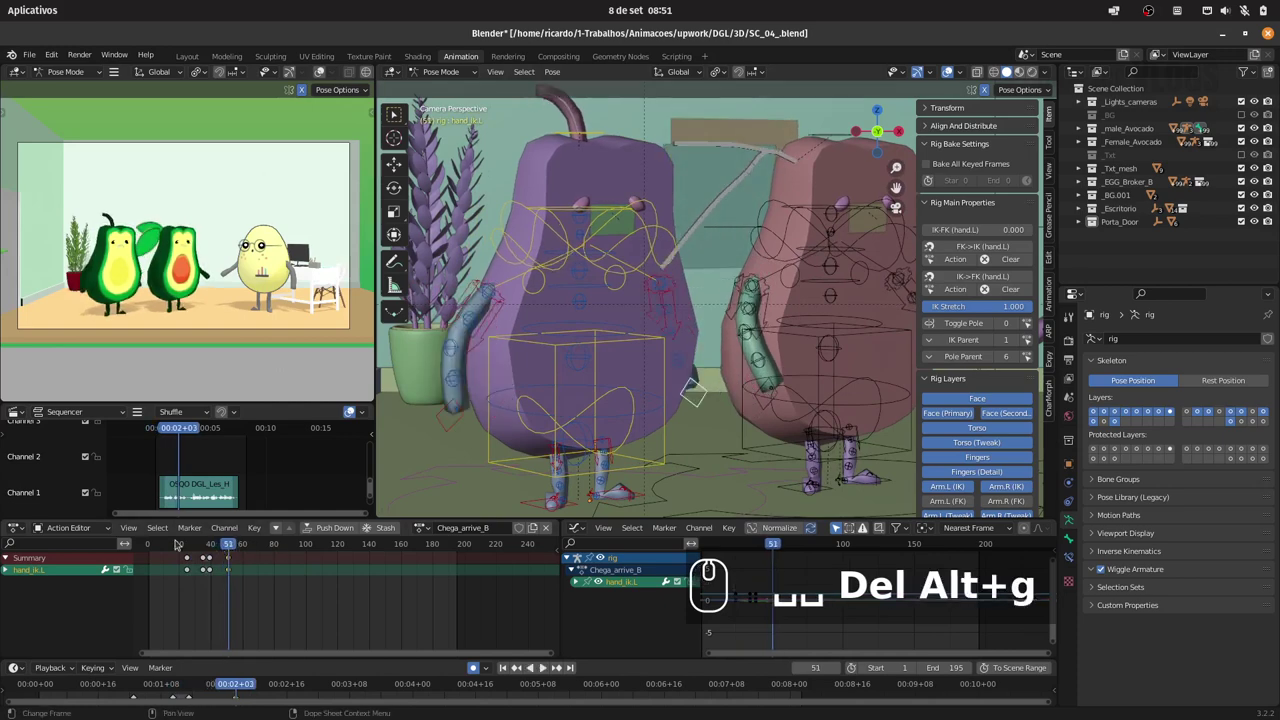
click(184, 543)
key(space)
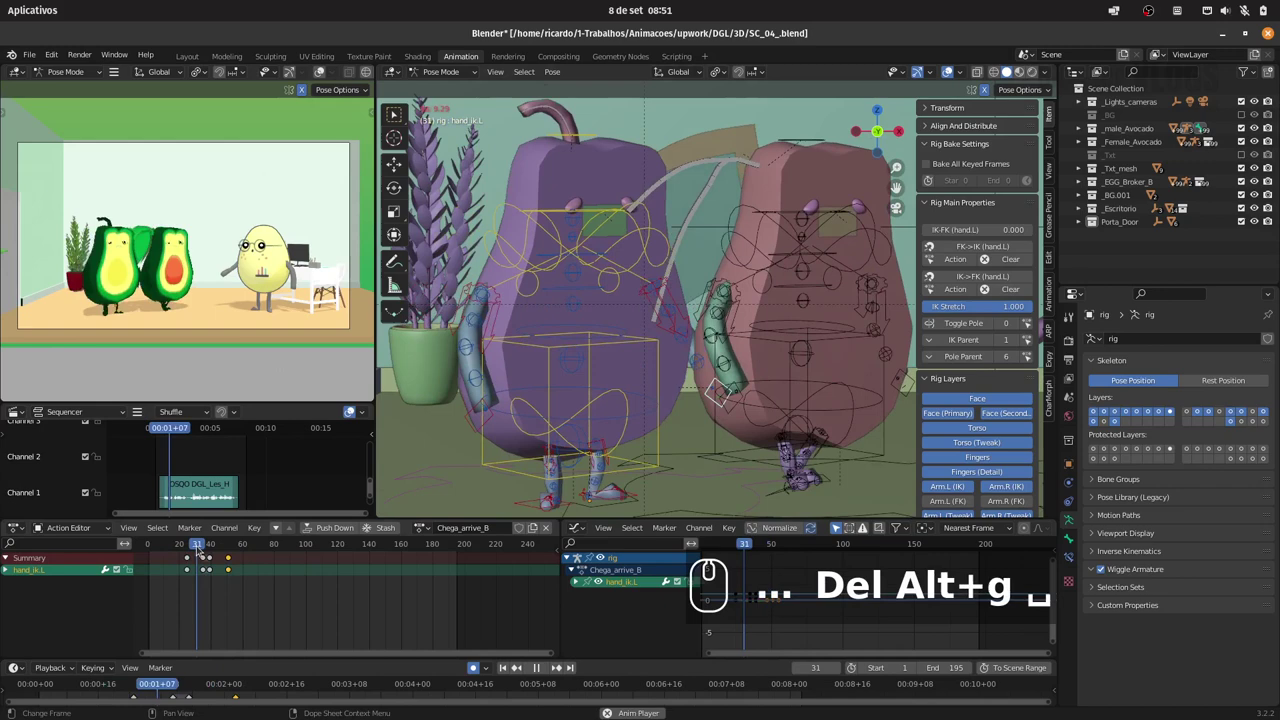
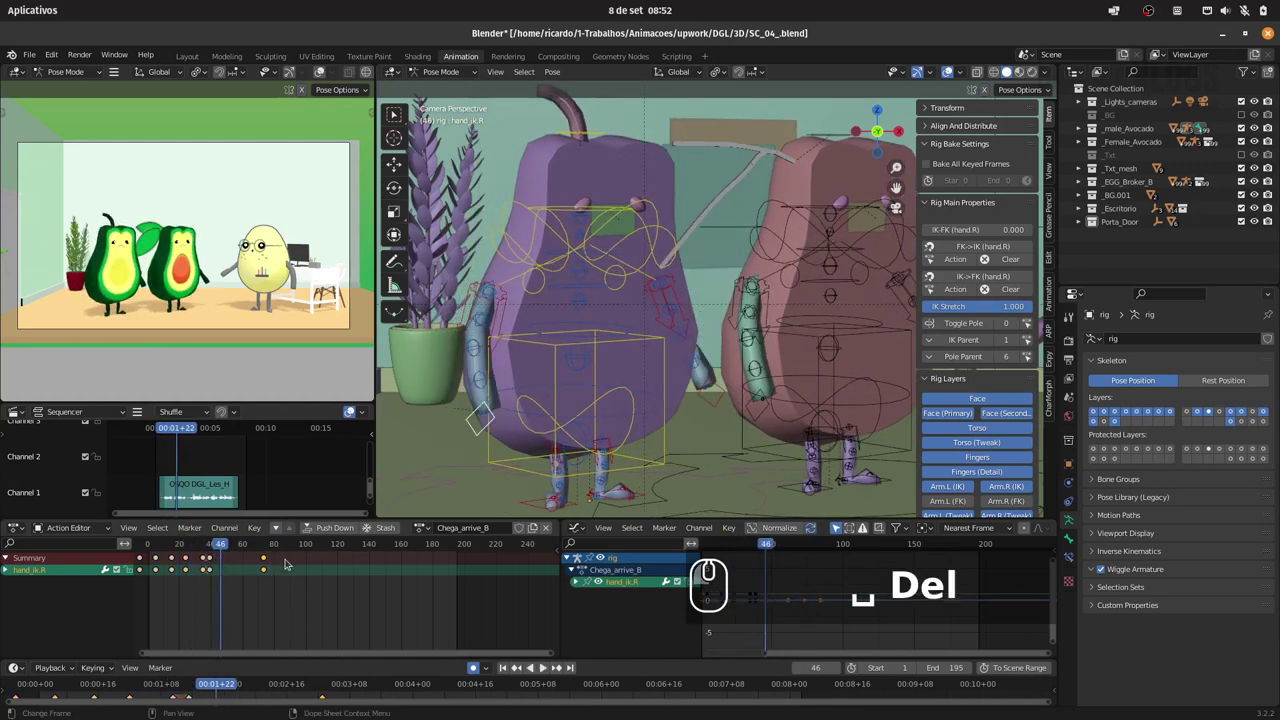
- Grab and retime the hand_ik.R keyframes later, replaying from the start to check the right hand
key(g)
click(245, 563)
click(199, 546)
key(space)
key(space)
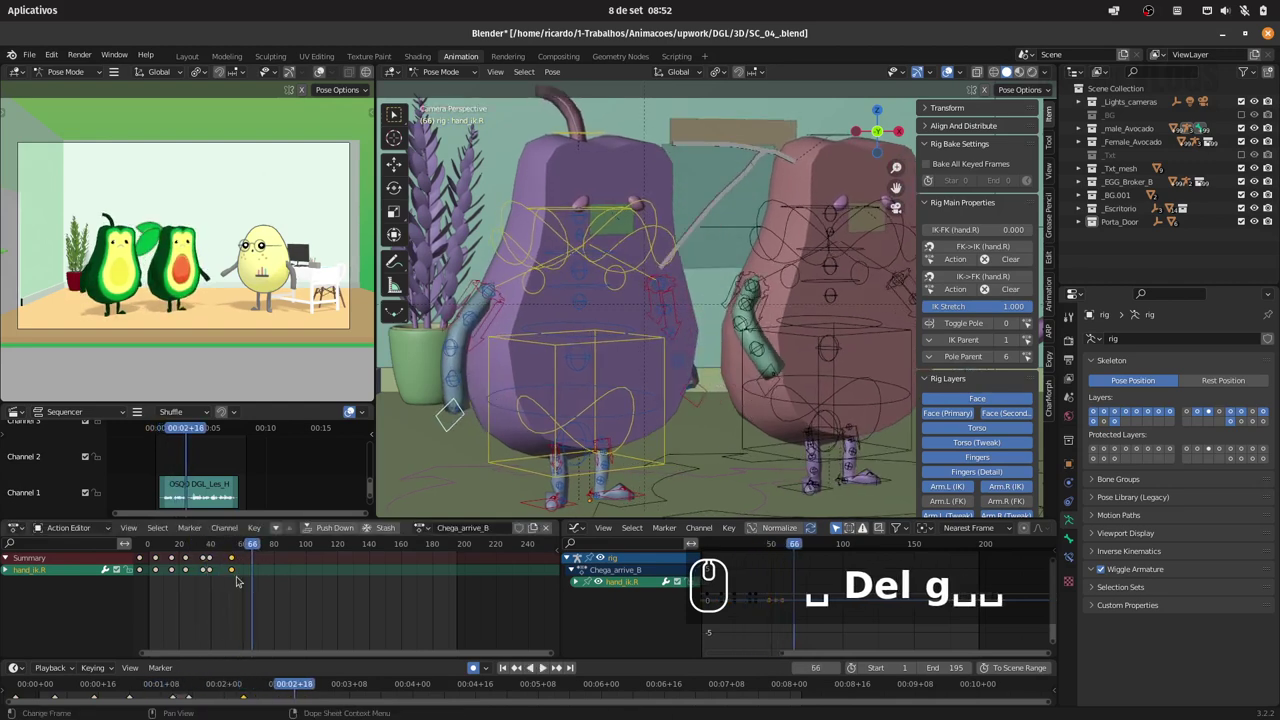
key(g)
click(260, 578)
click(194, 540)
key(space)
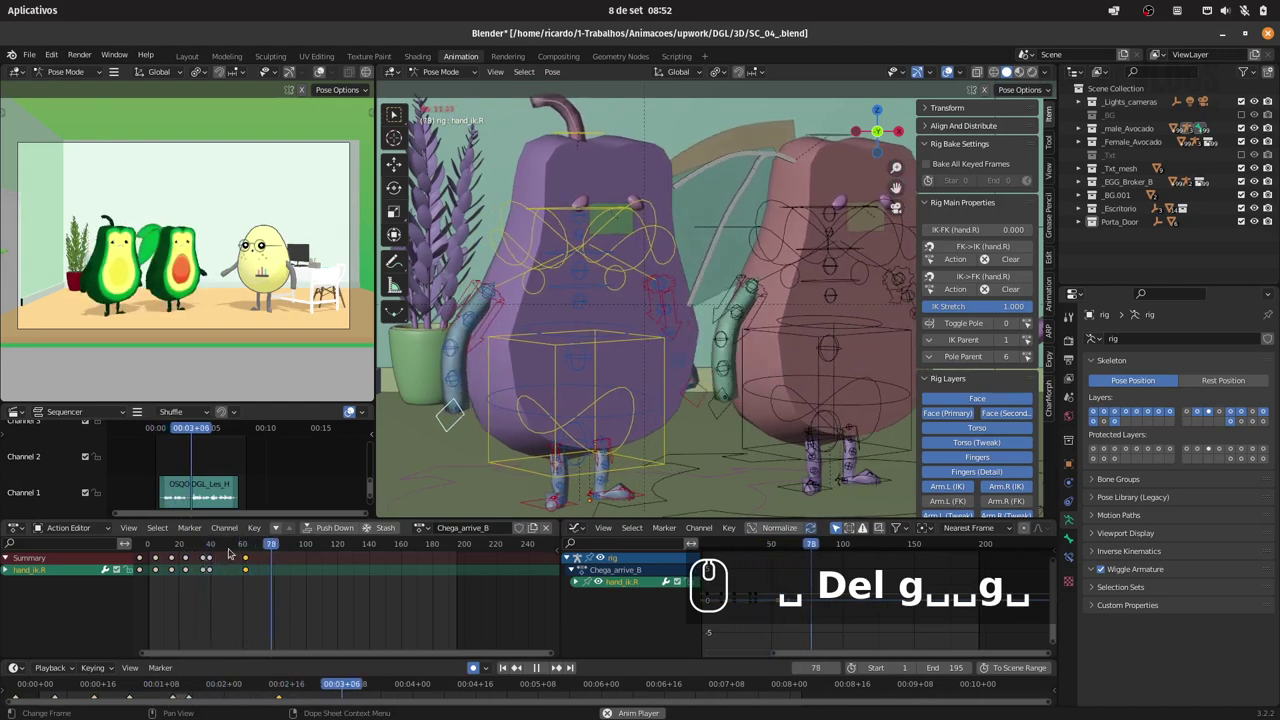
key(space)
text(␣ Del g␣␣g␣␣)
click(151, 545)
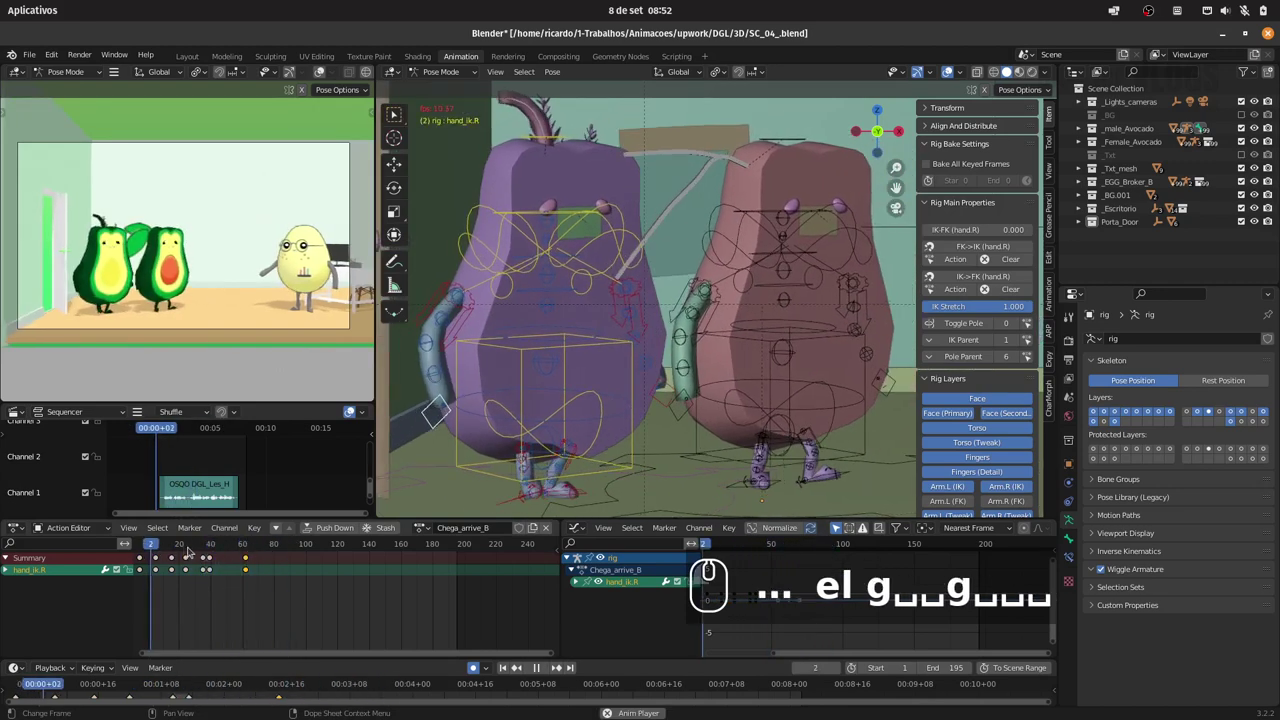
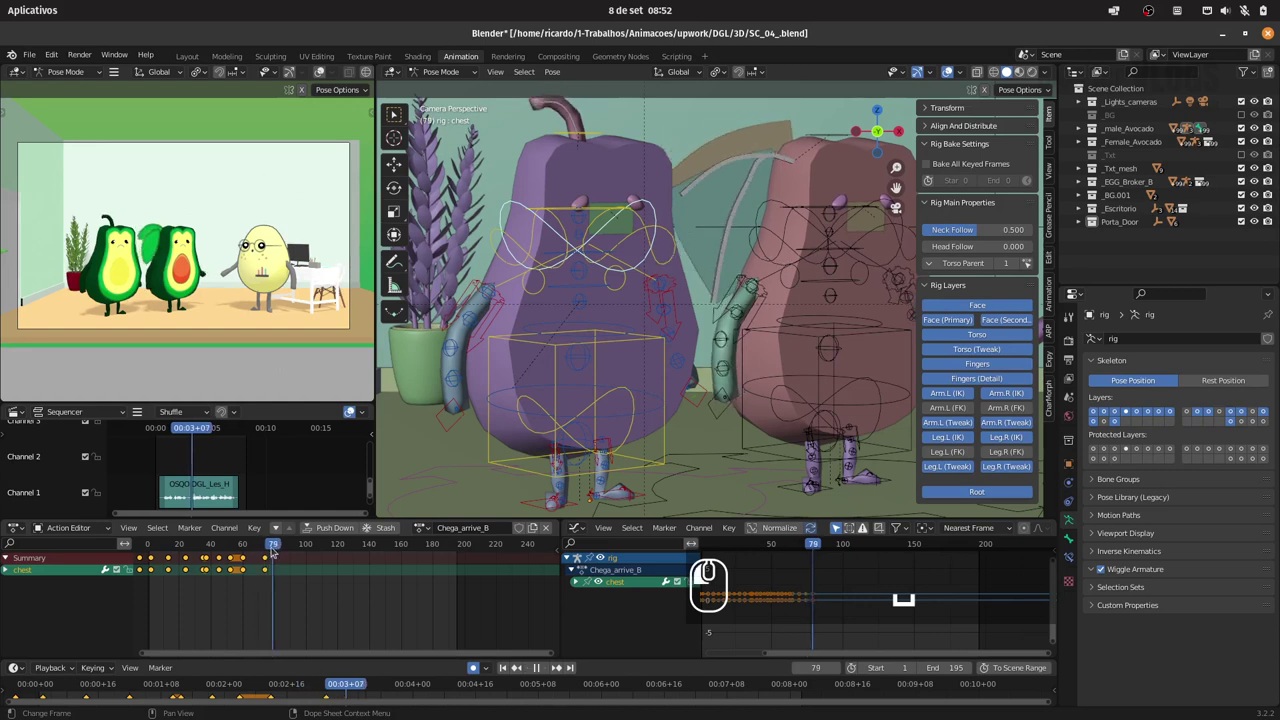
- Step the chest control forward a few frames and insert a keyframe on it
click(514, 667)
key(Right)
key(Right)
key(Right)
key(Right)
key(i)
click(681, 318)
click(274, 542)
click(287, 545)
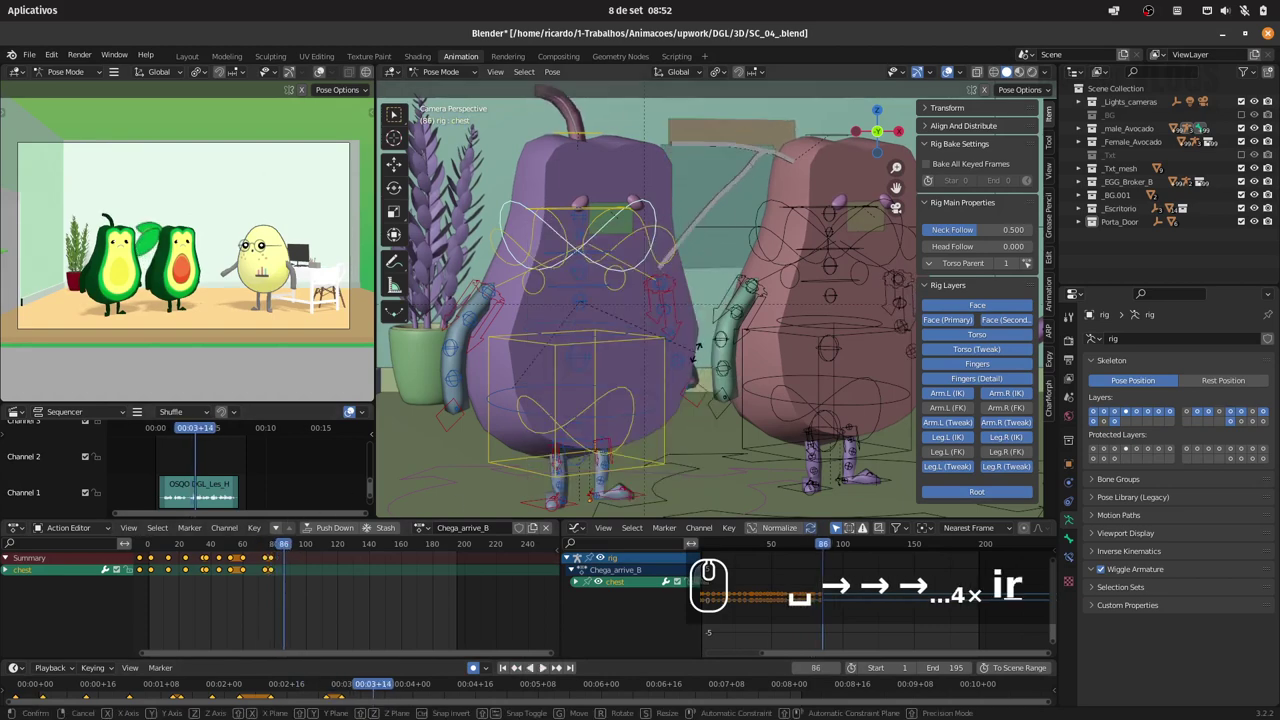
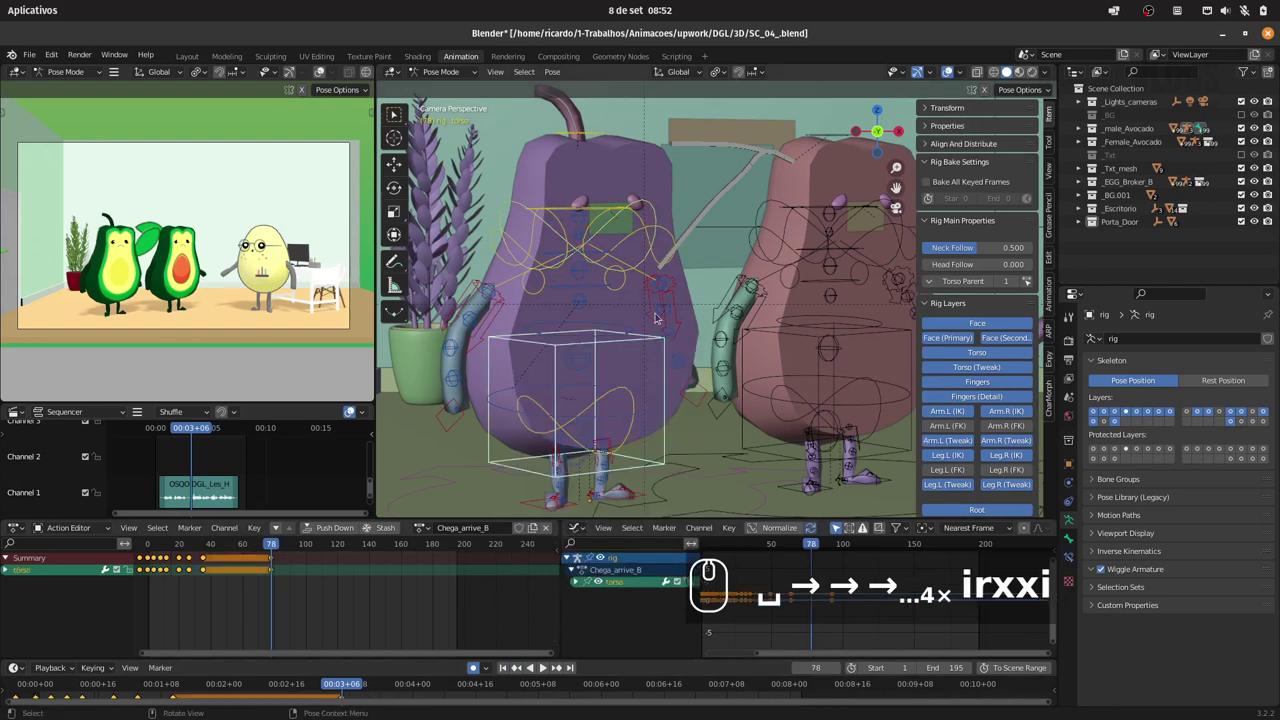
click(646, 259)
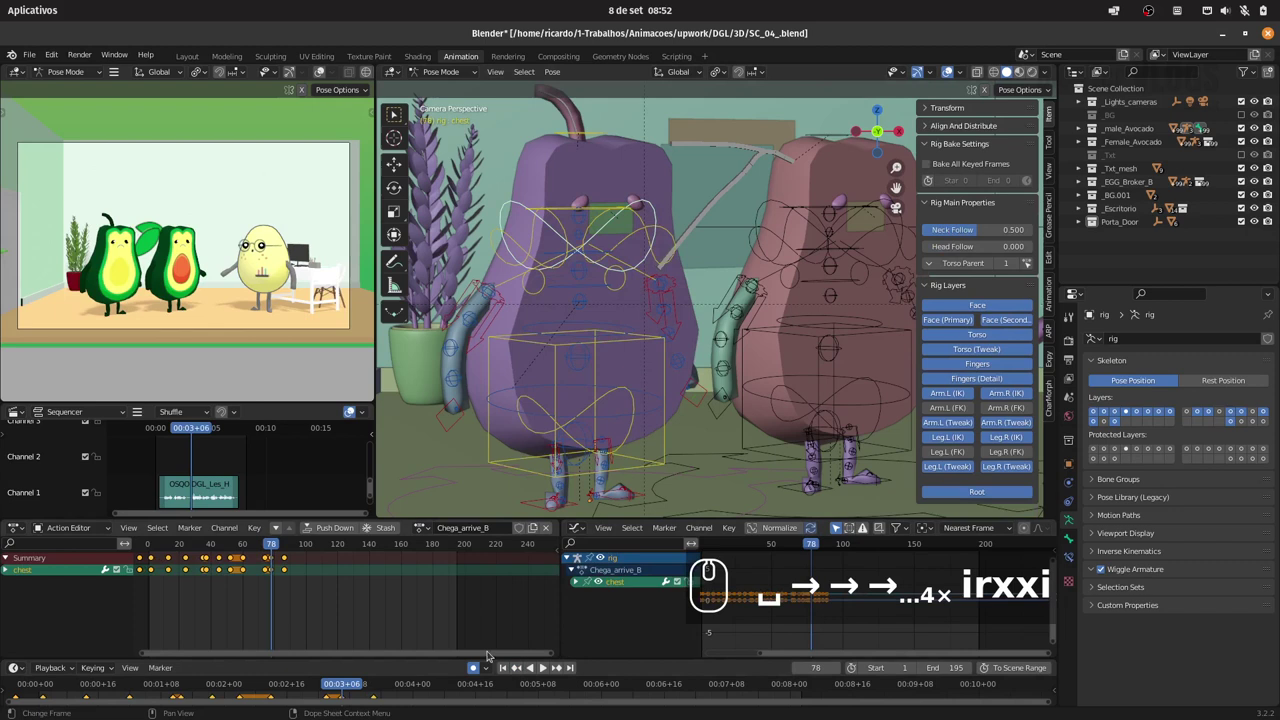
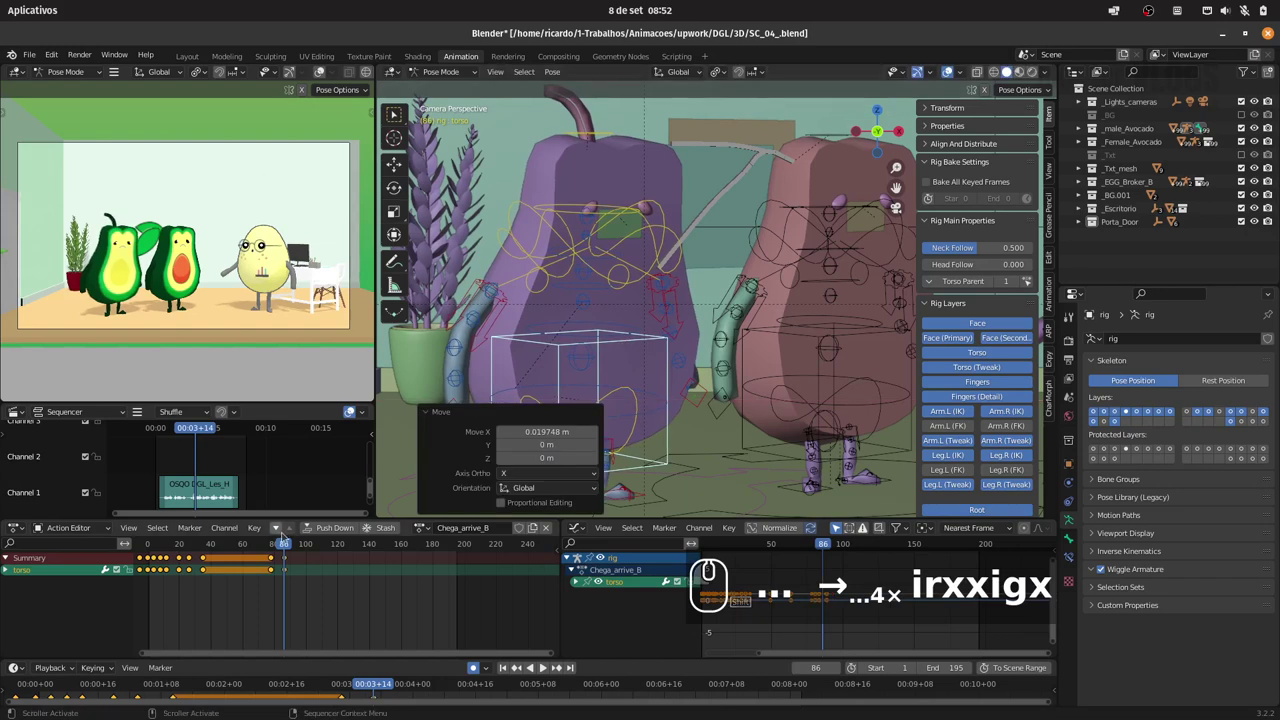
- Select the torso control and play and scrub the shot to review its motion, ending on an early frame
click(260, 541)
key(space)
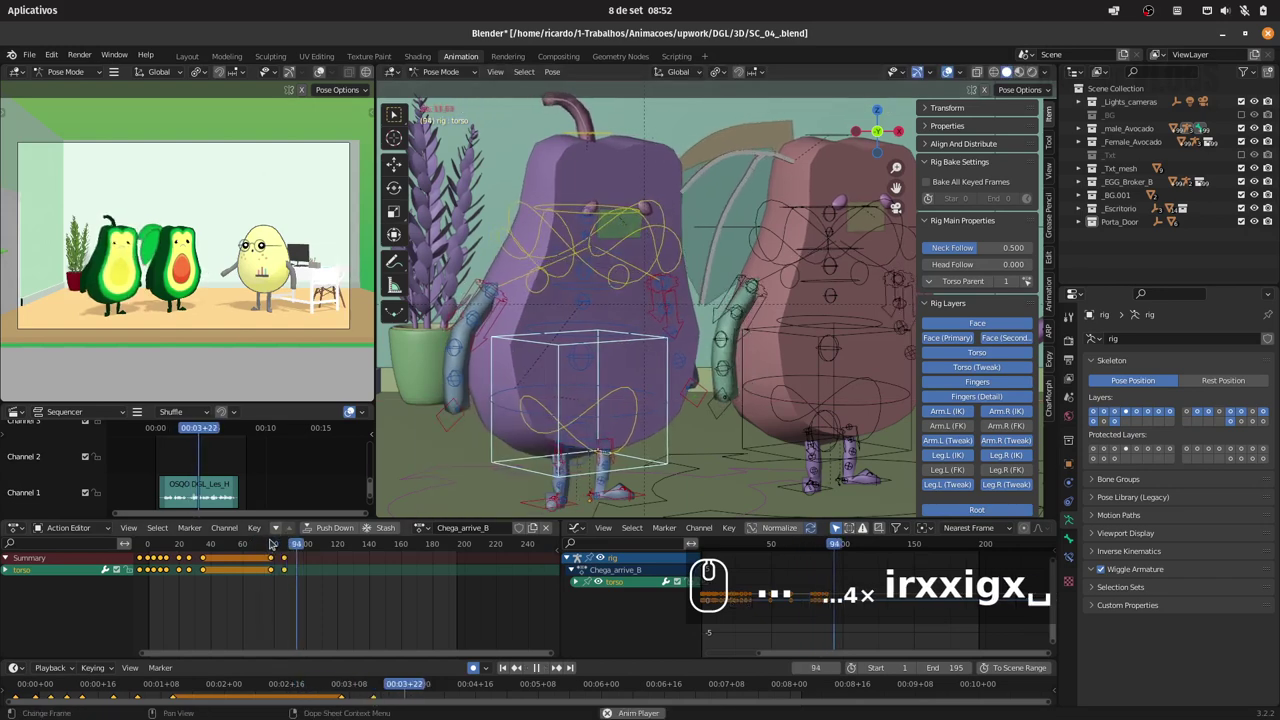
key(space)
click(259, 544)
key(space)
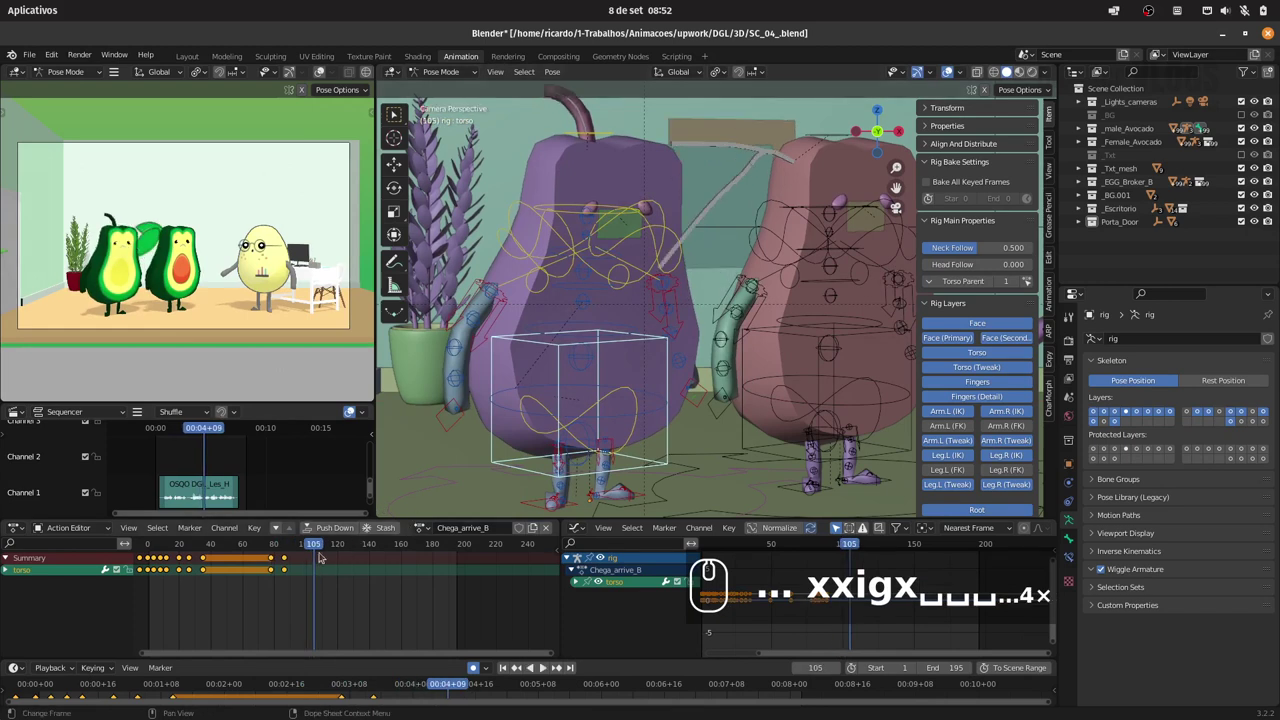
click(320, 544)
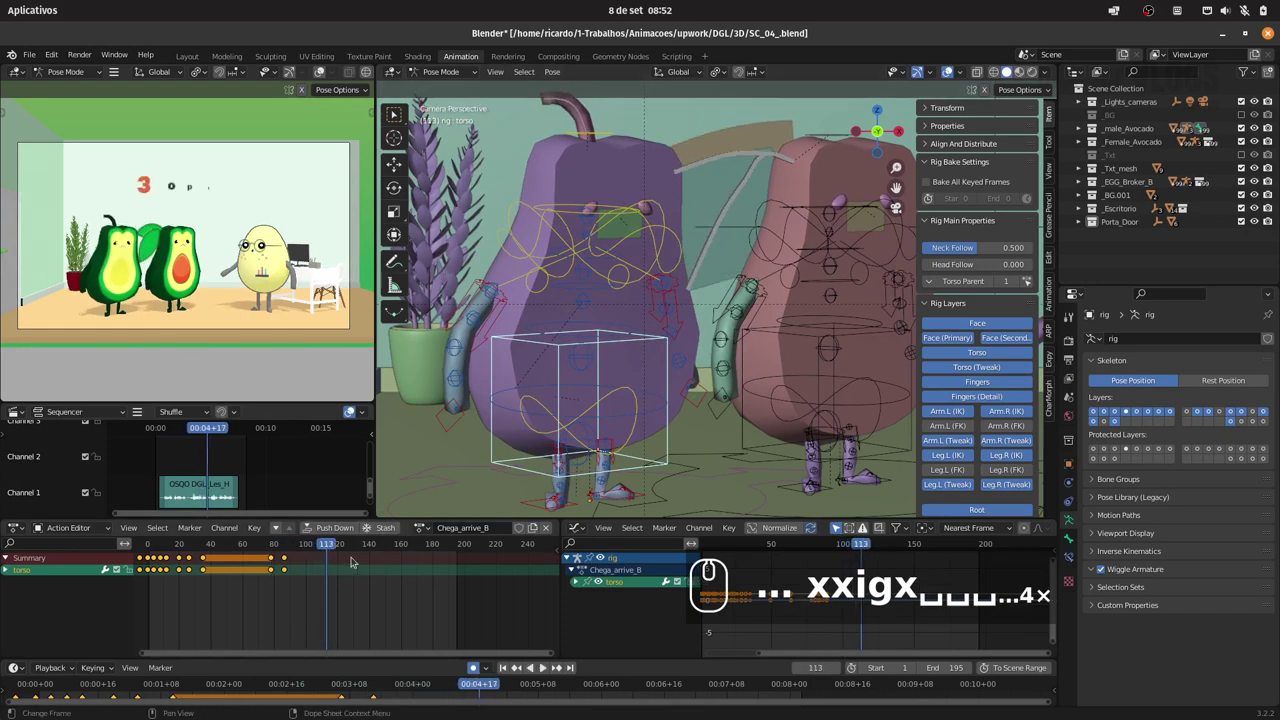
drag(325, 543, 271, 540)
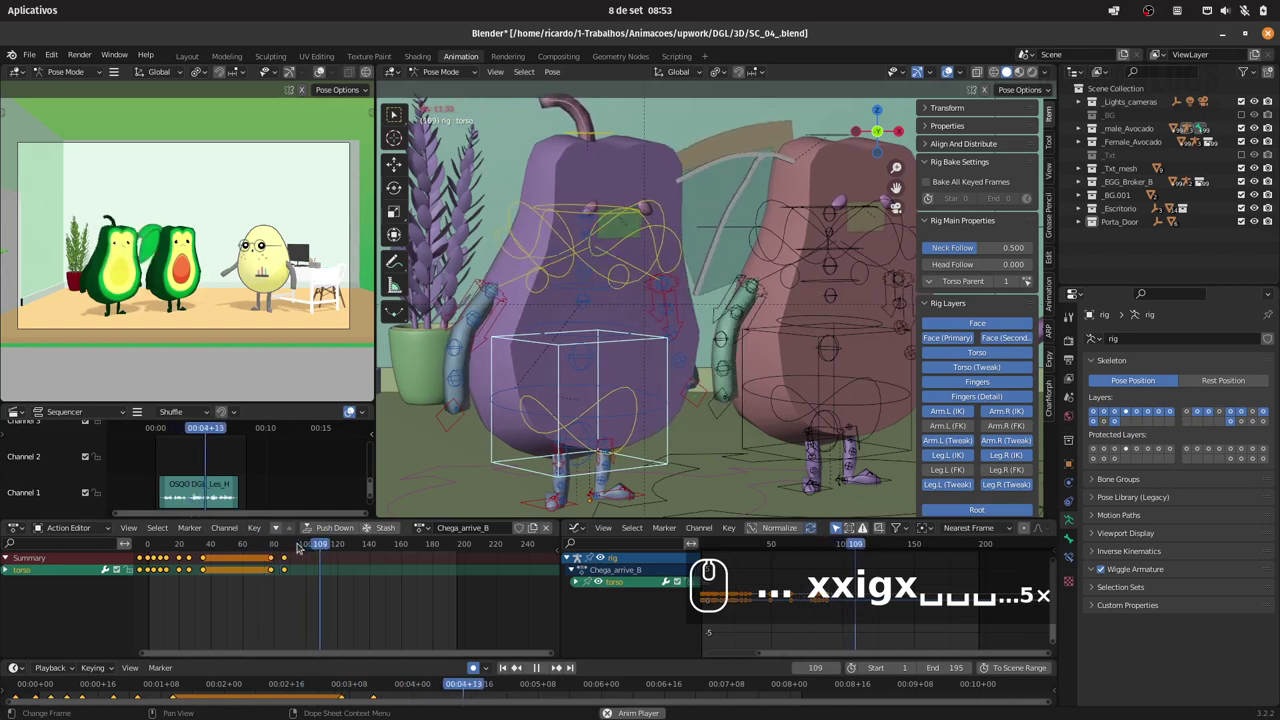
text(␣␣␣...6×)
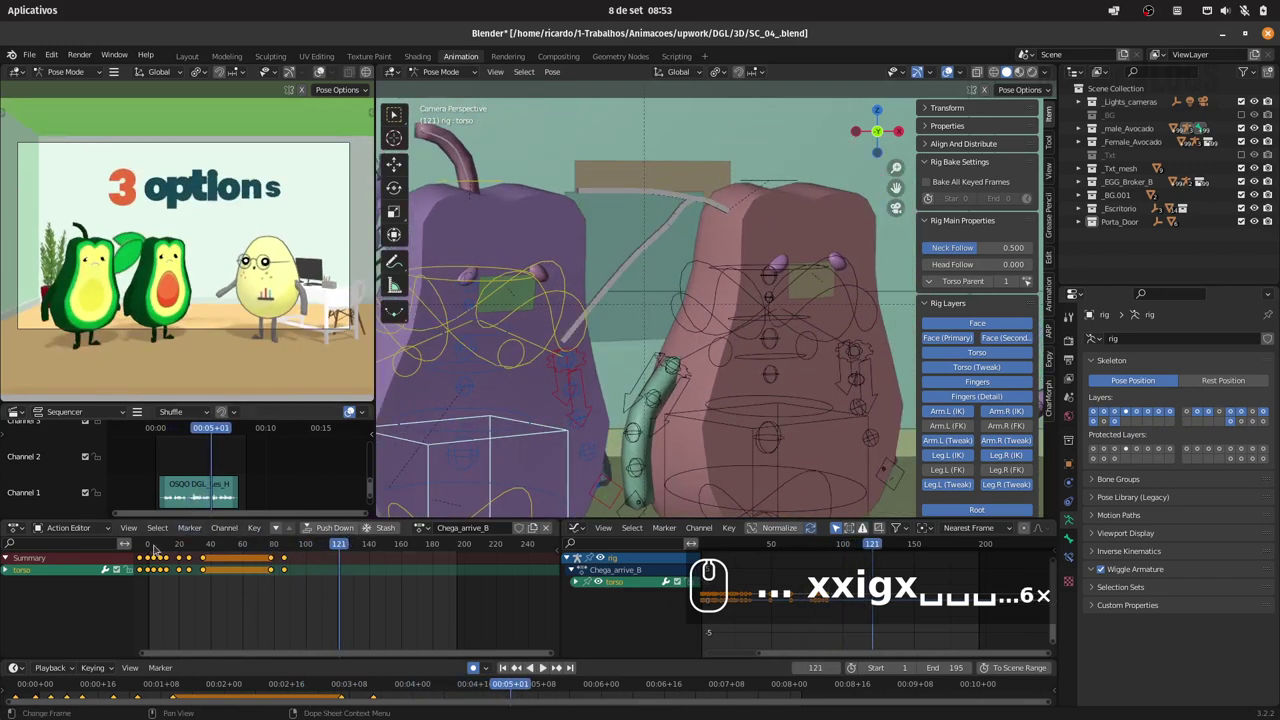
click(158, 544)
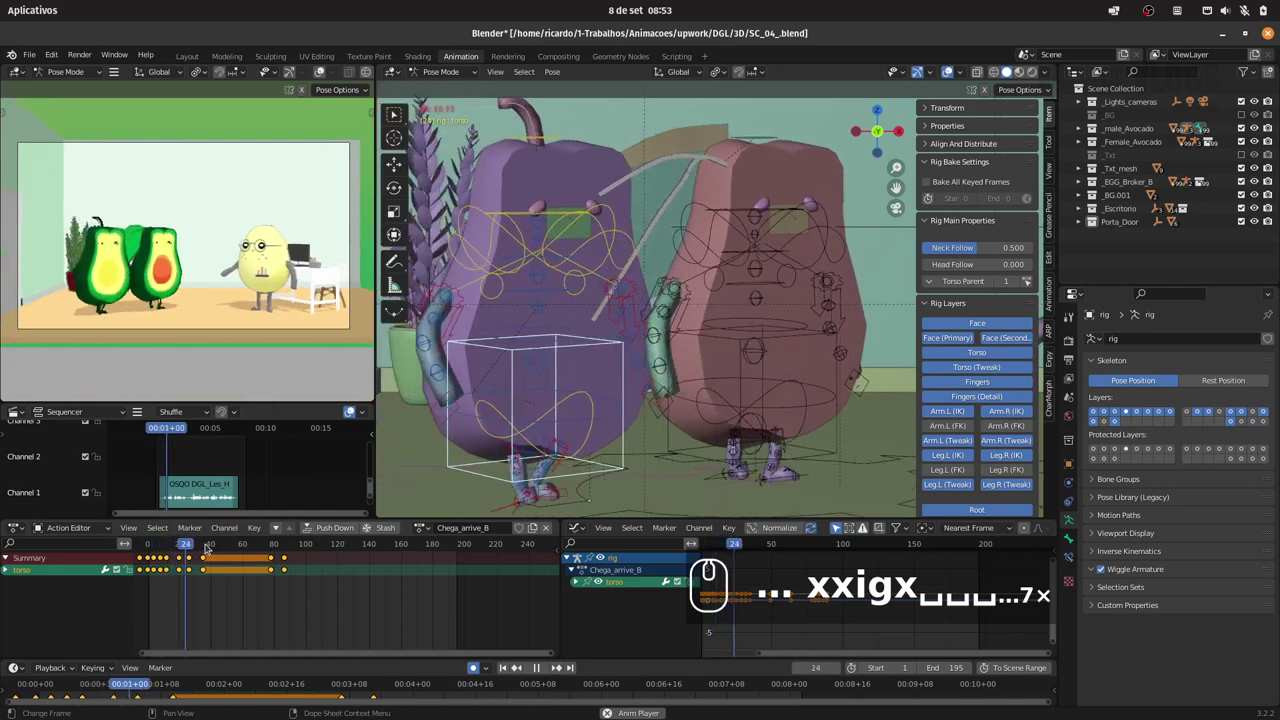
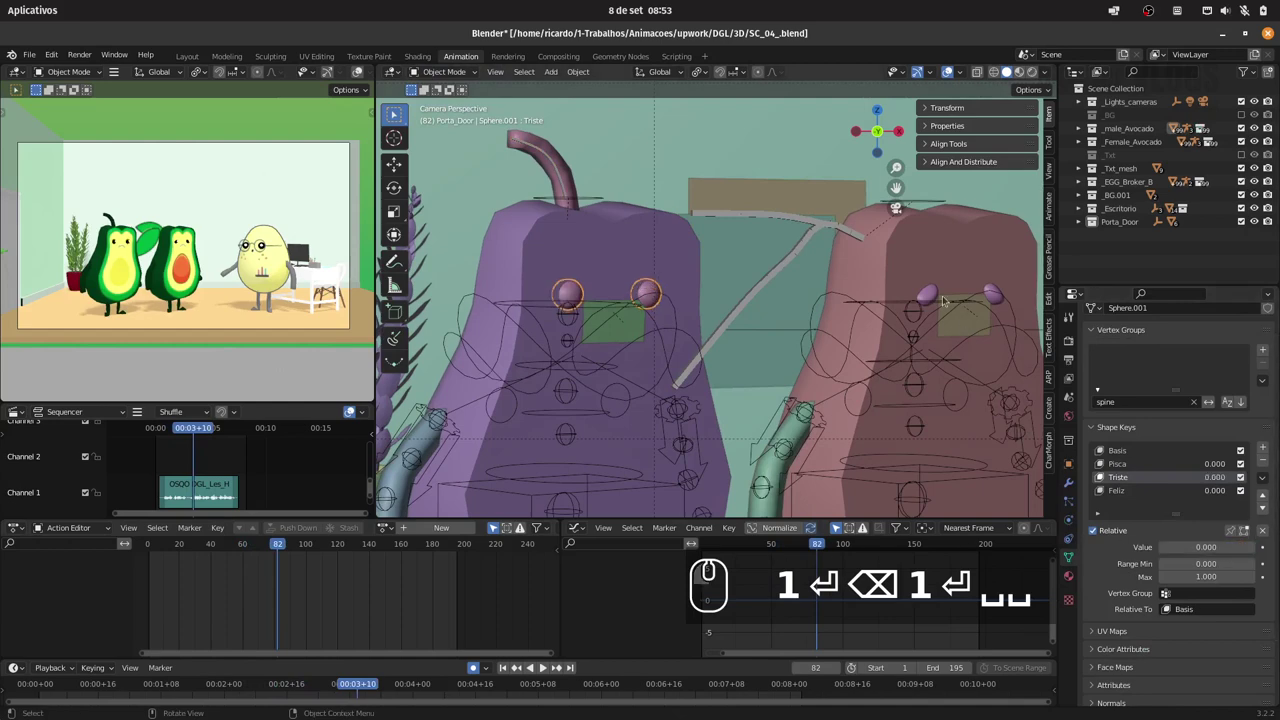
- Select the pink avocado's eyes near the shot start and choose the Pisca blink shape key
click(929, 287)
drag(1237, 546, 150, 539)
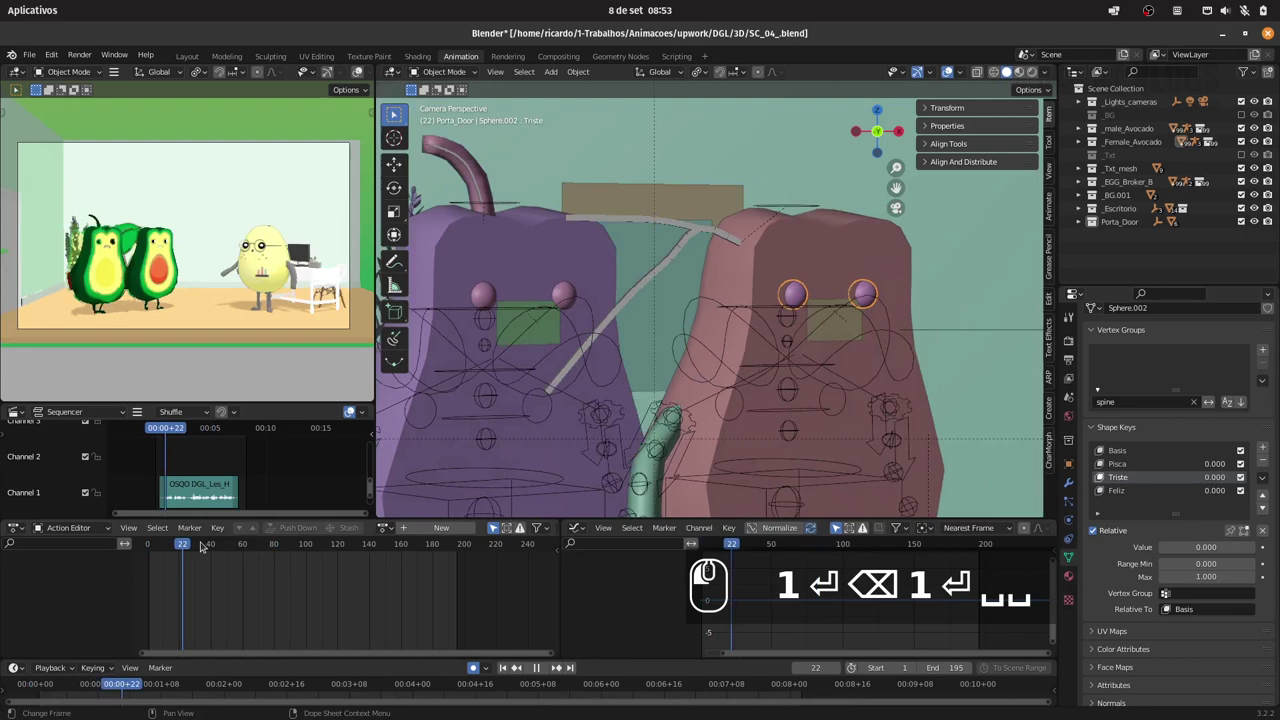
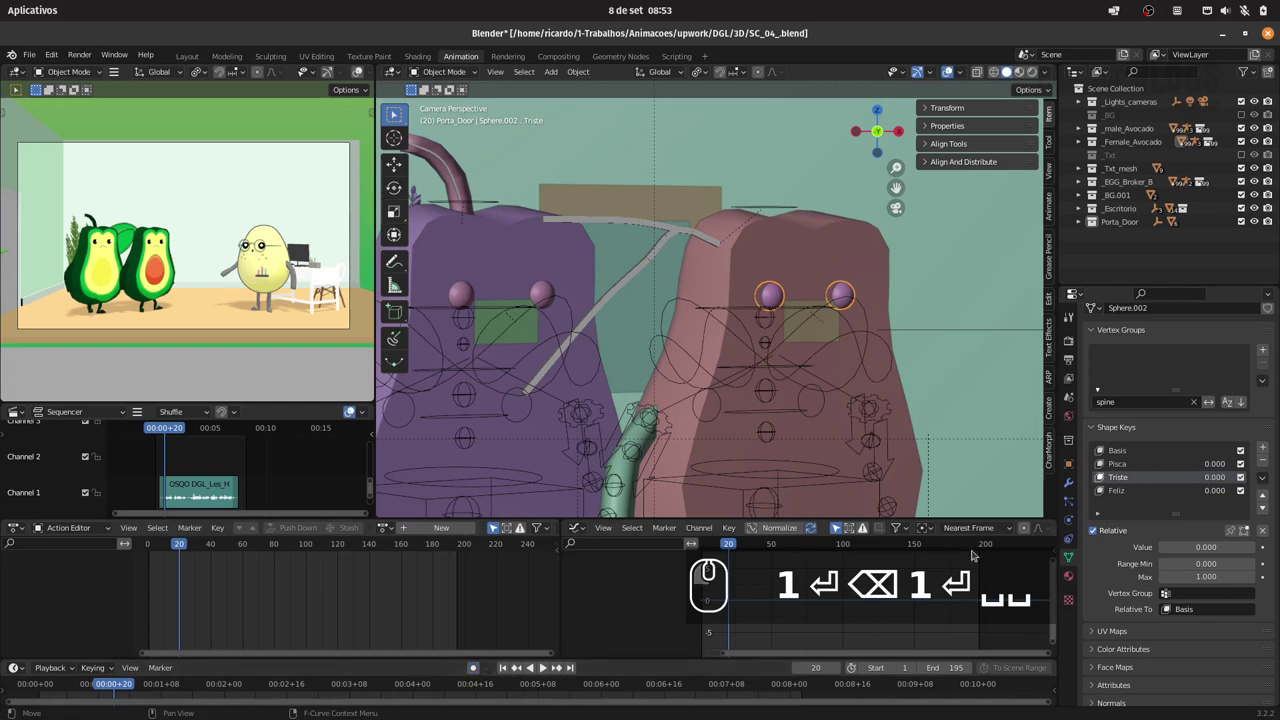
click(477, 667)
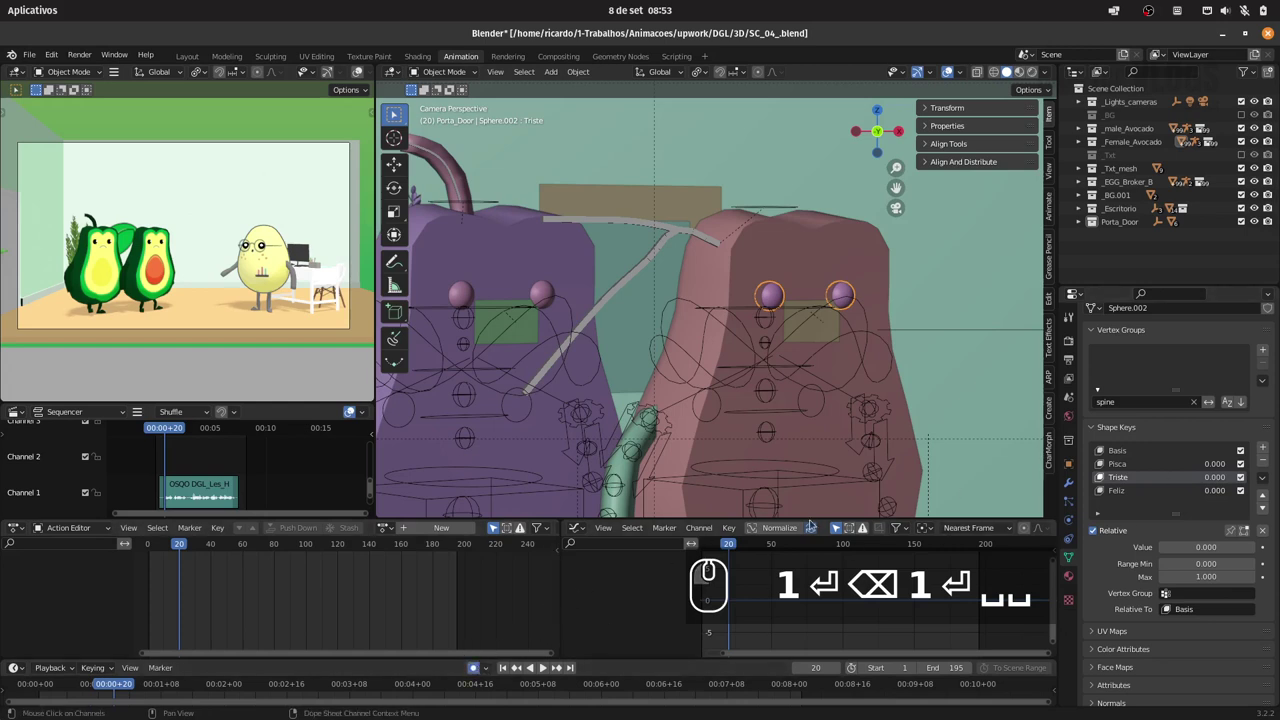
click(1140, 465)
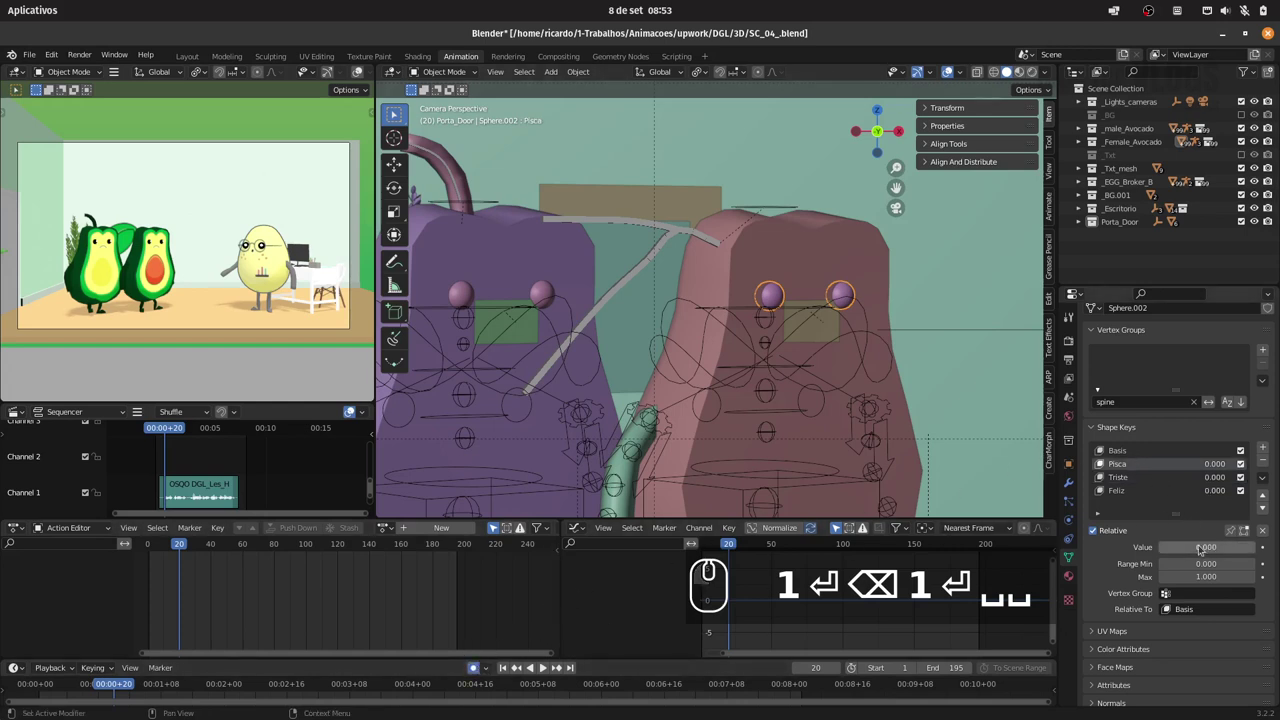
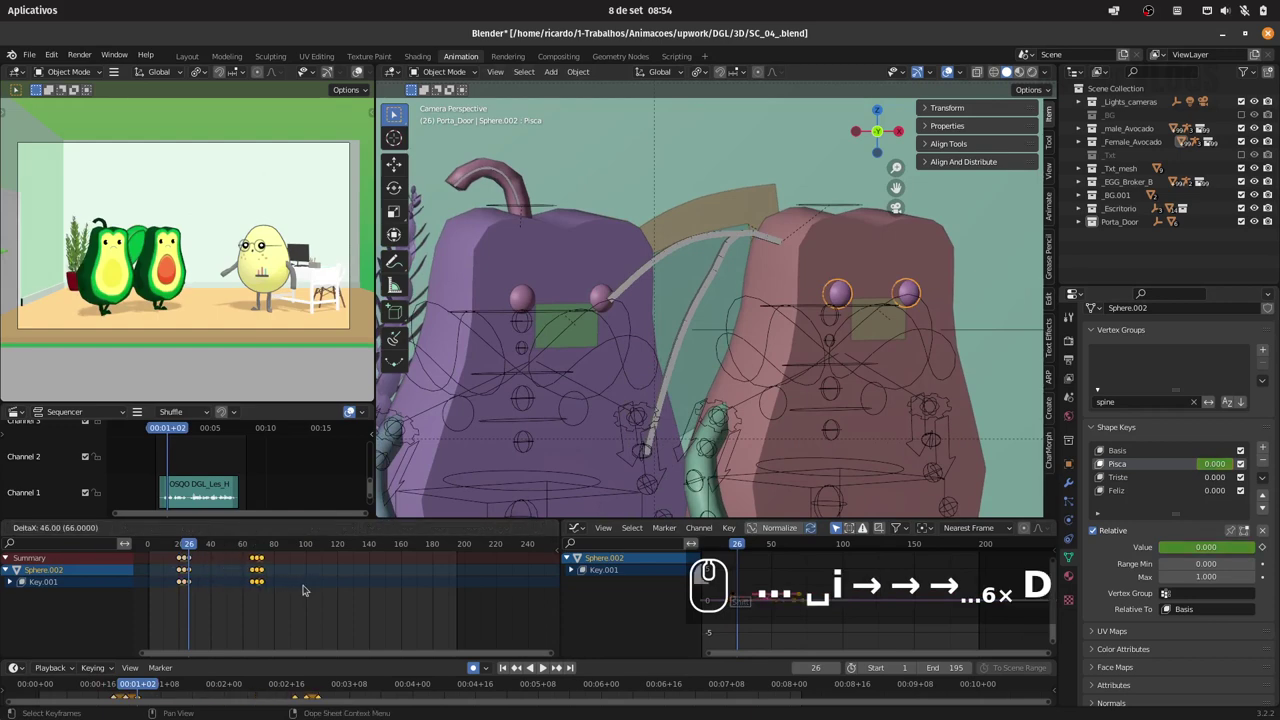
- Duplicate the Pisca blink keyframes along the shot with Shift+D for both eye objects, reviewing up to frame 188
key(shift+d)
key(shift+d)
text(ddd)
key(space)
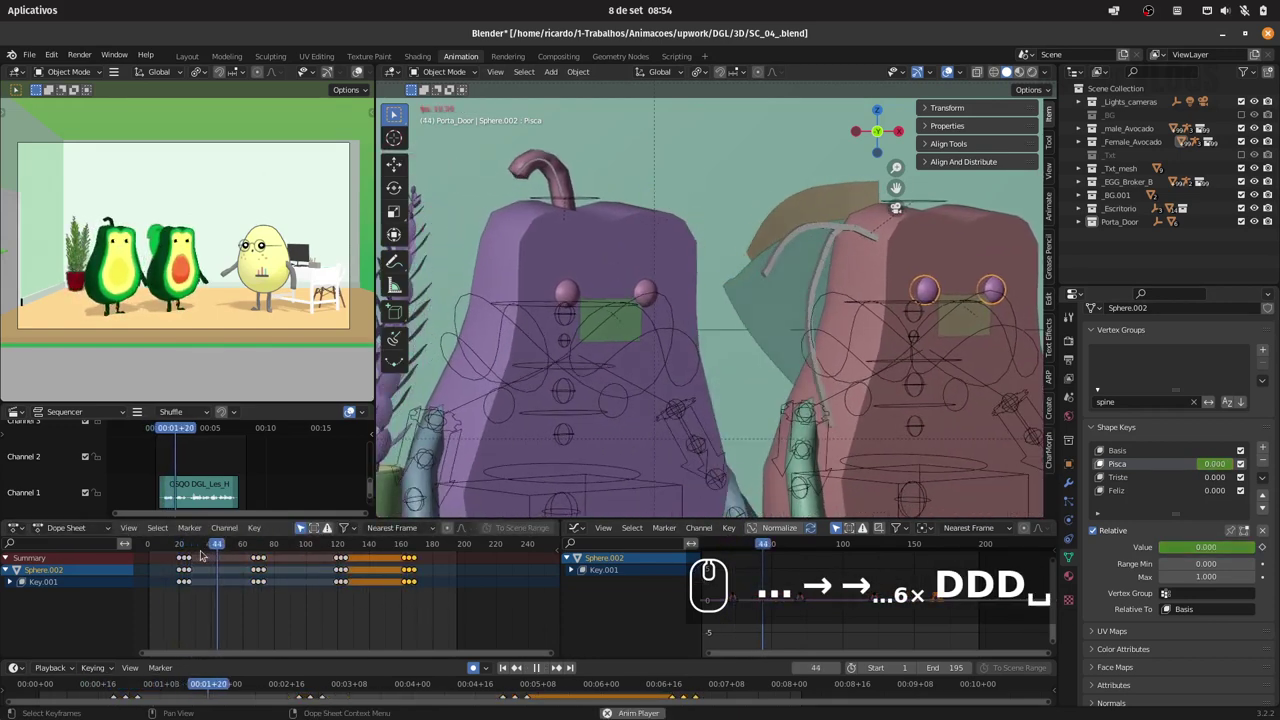
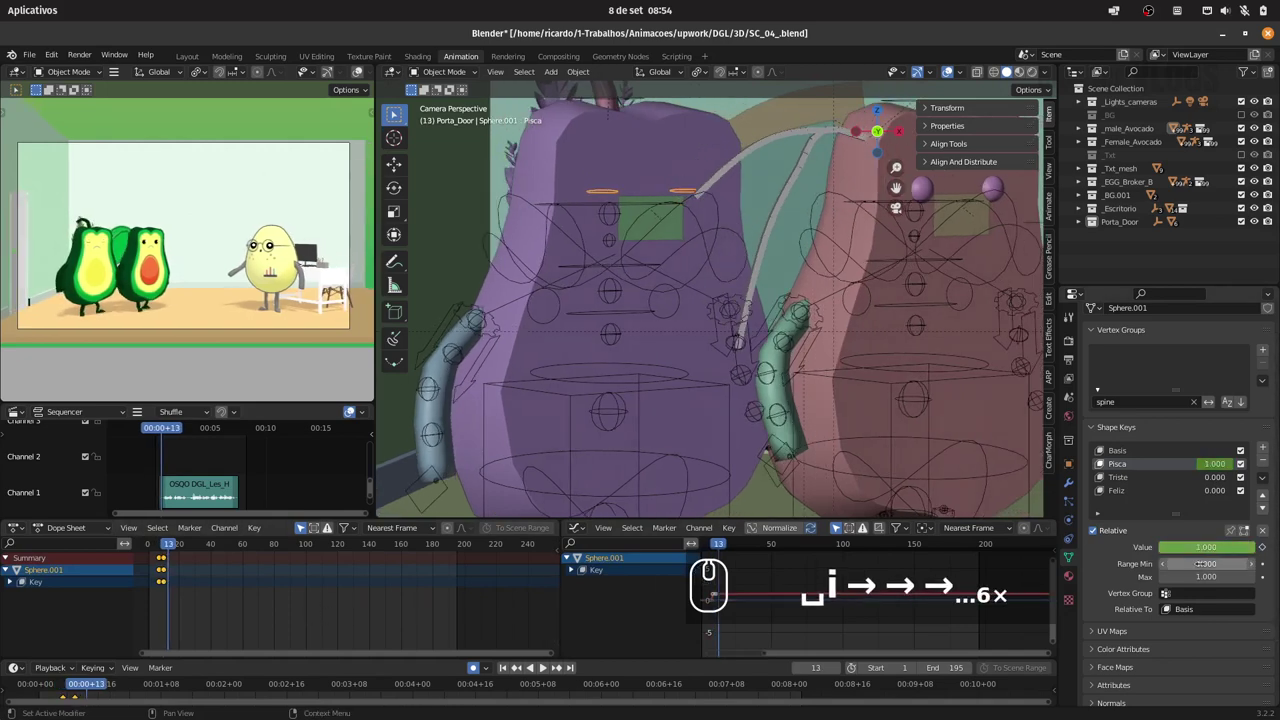
drag(1241, 549, 764, 553)
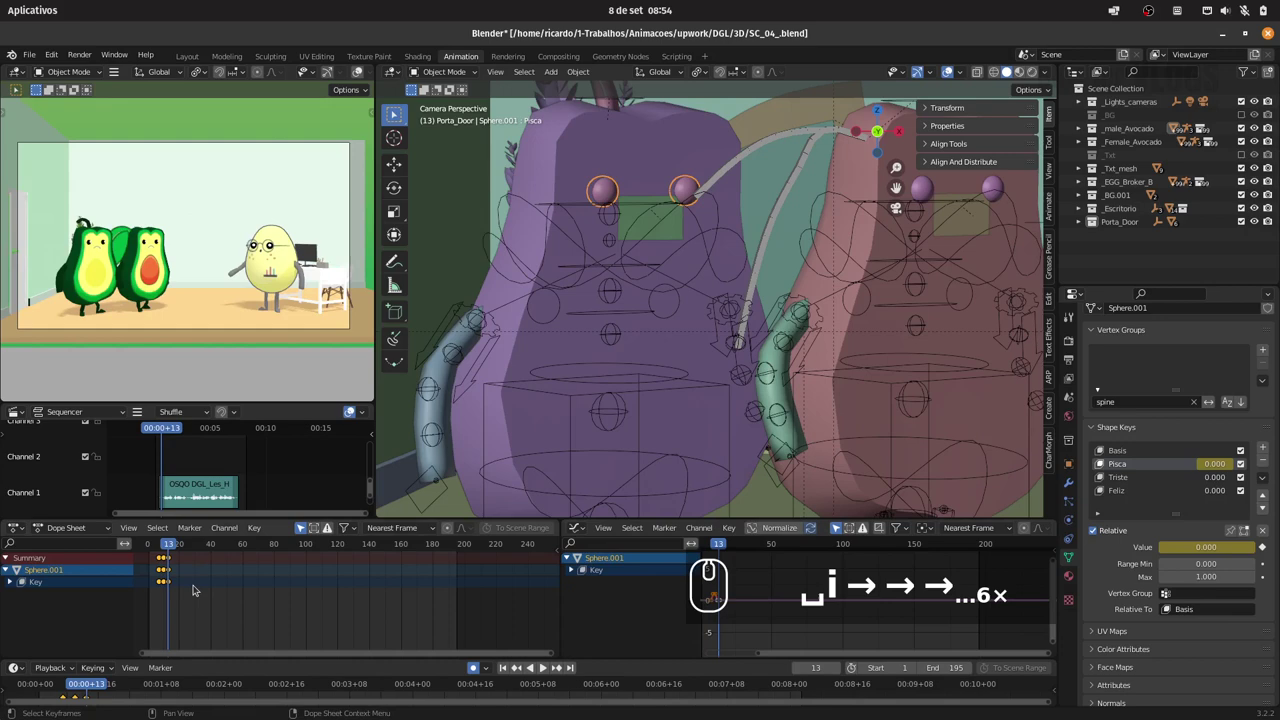
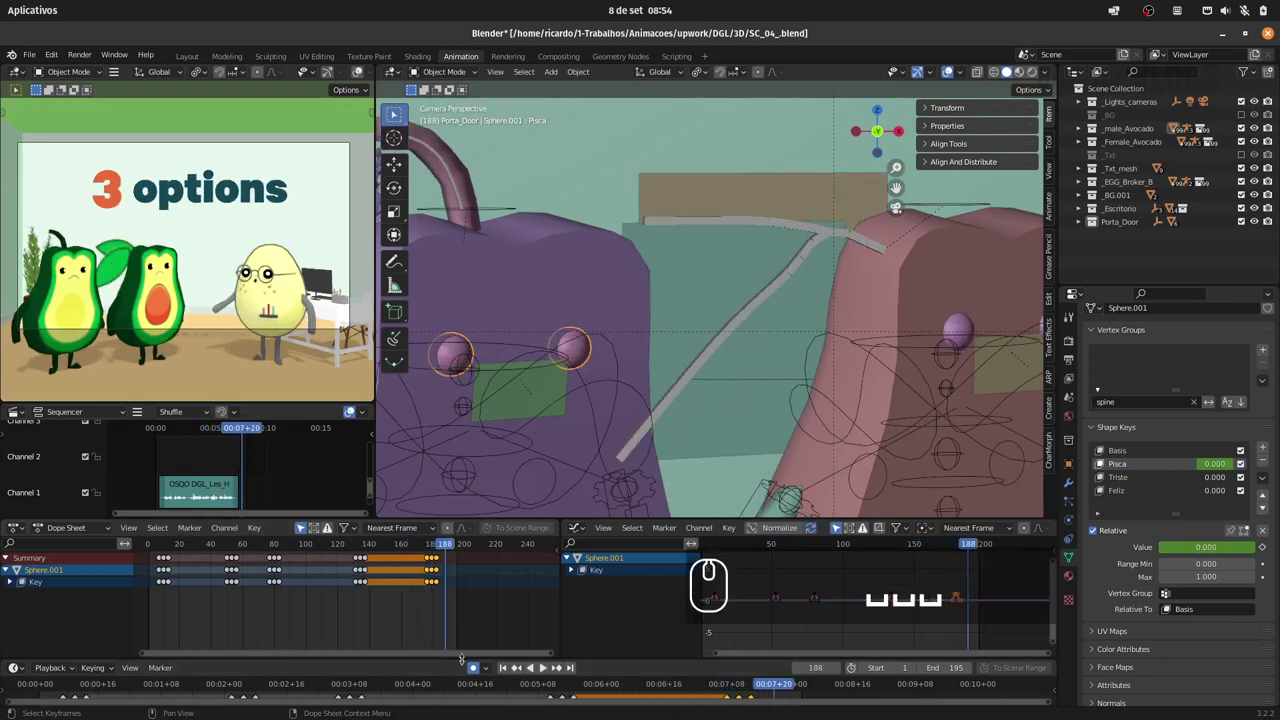
click(466, 667)
click(478, 670)
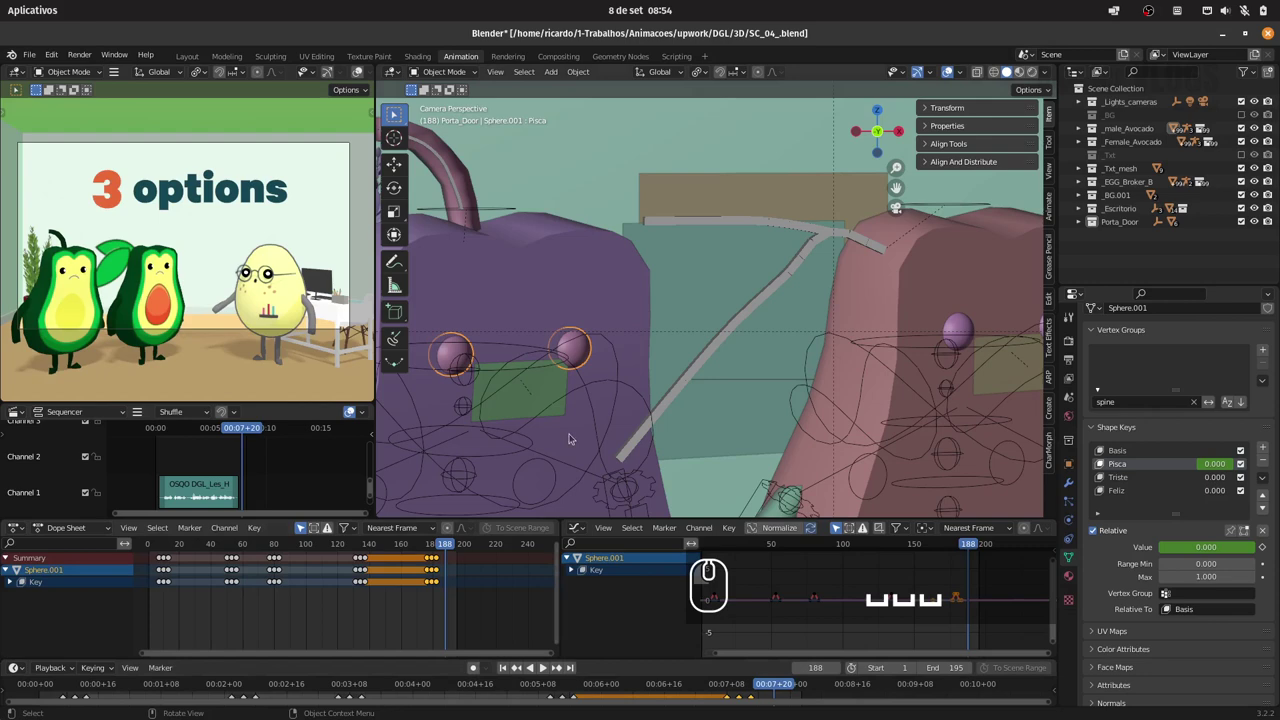
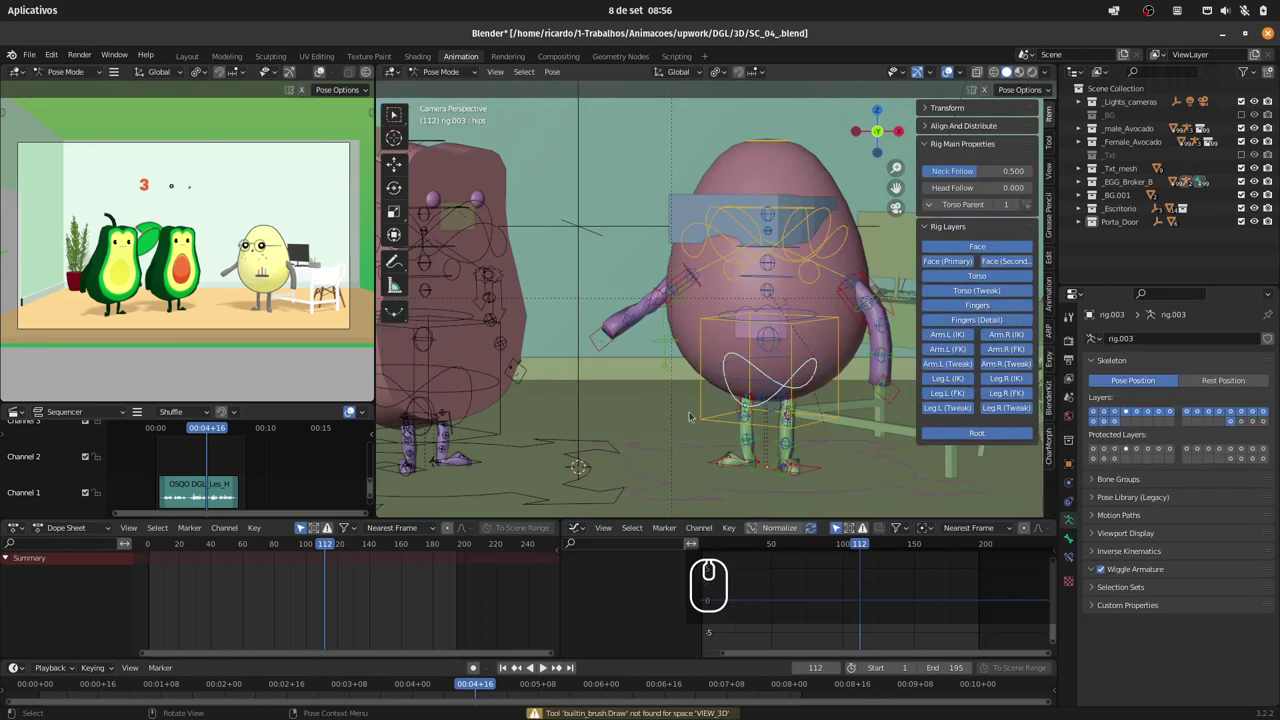
- Key the egg's whole pose at frame 50 with A then I and save the scene file
click(206, 545)
drag(209, 545, 238, 548)
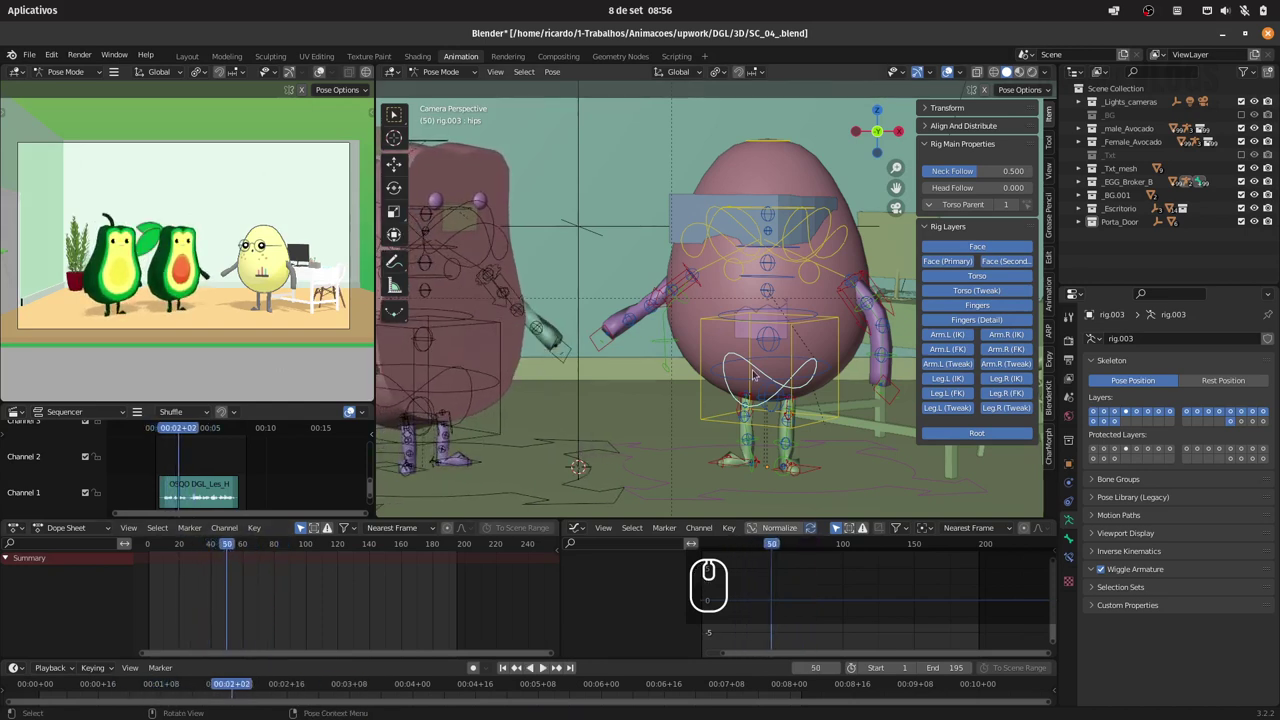
text(ai)
click(711, 421)
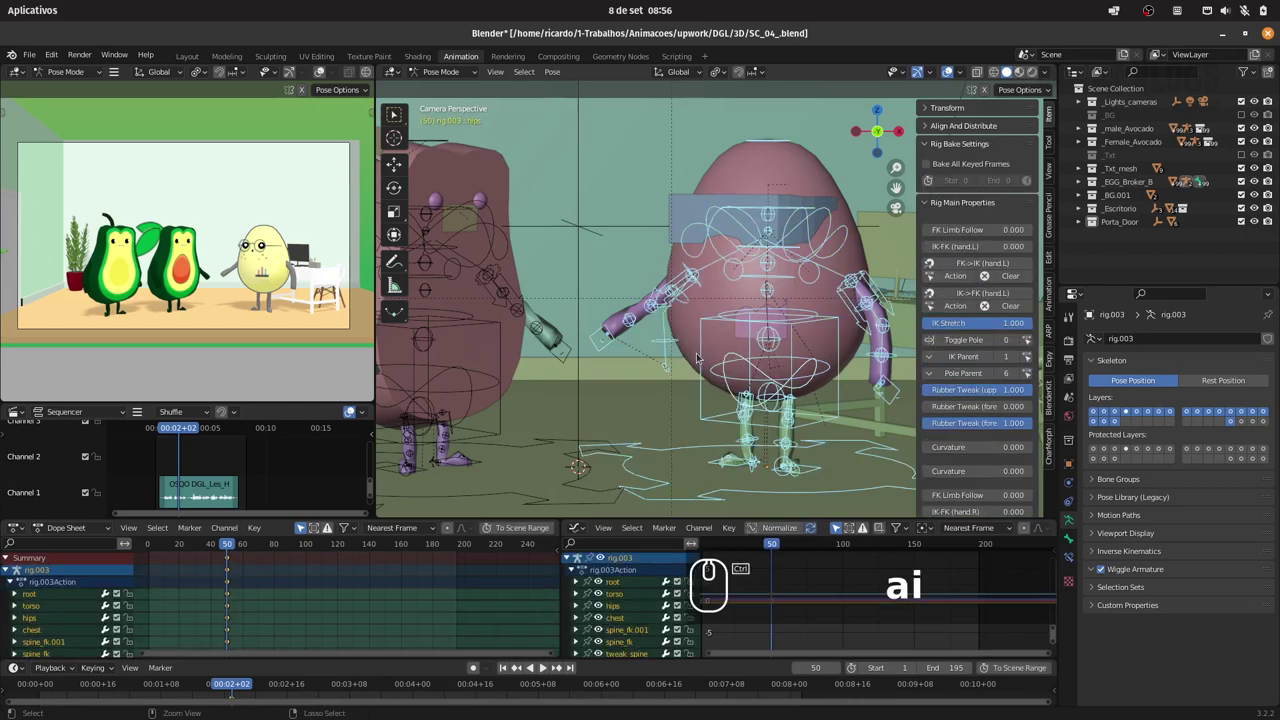
key(ctrl+s)
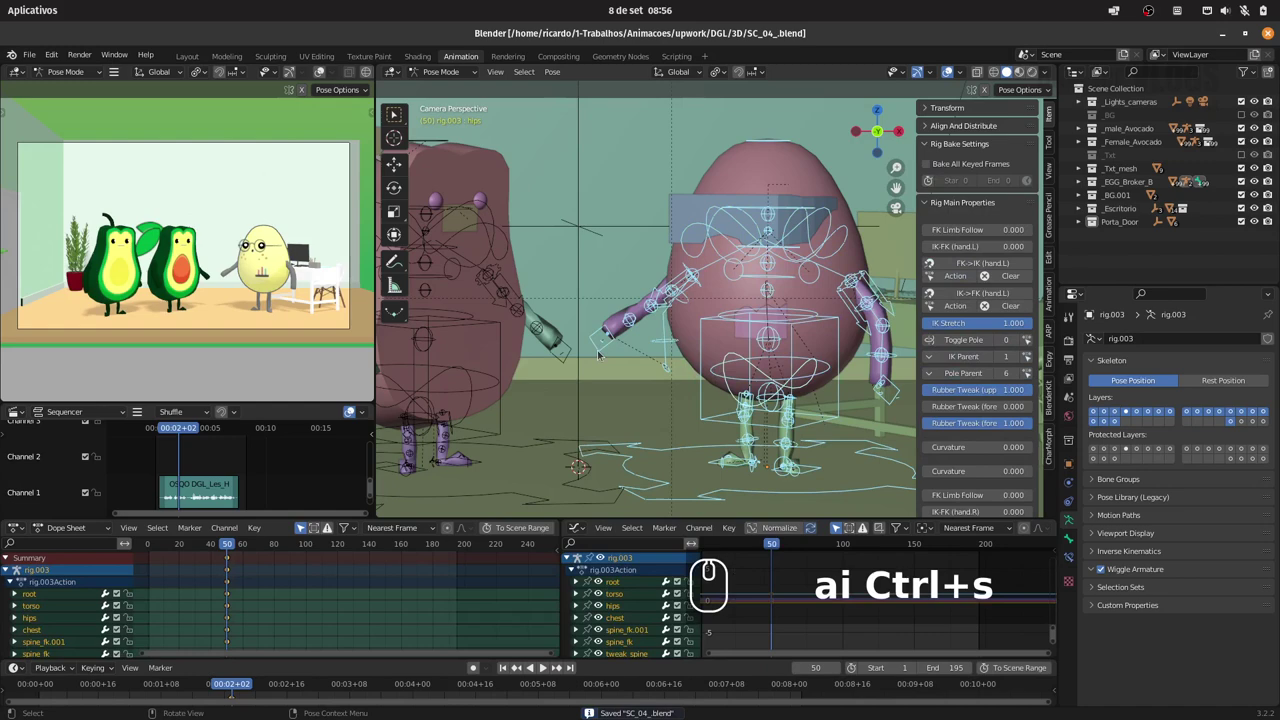
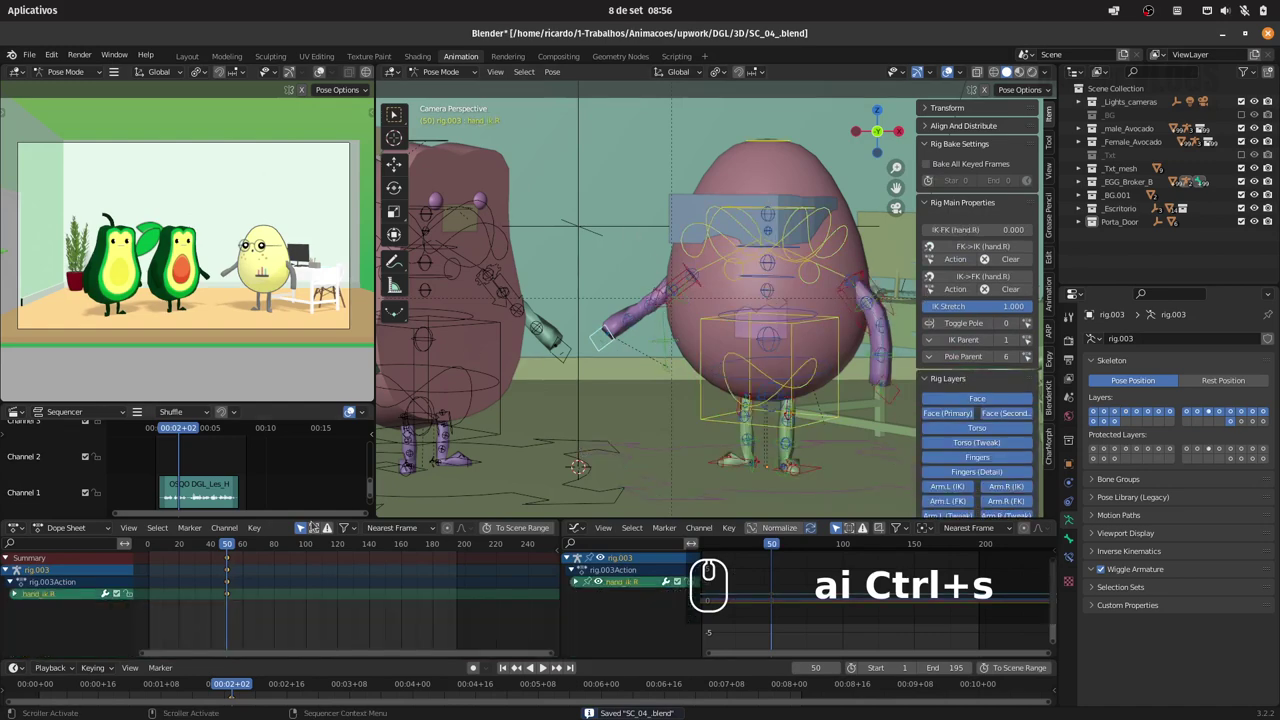
- Pose and key the egg's hand_ik.R gesture at frames 40 and 66
click(223, 544)
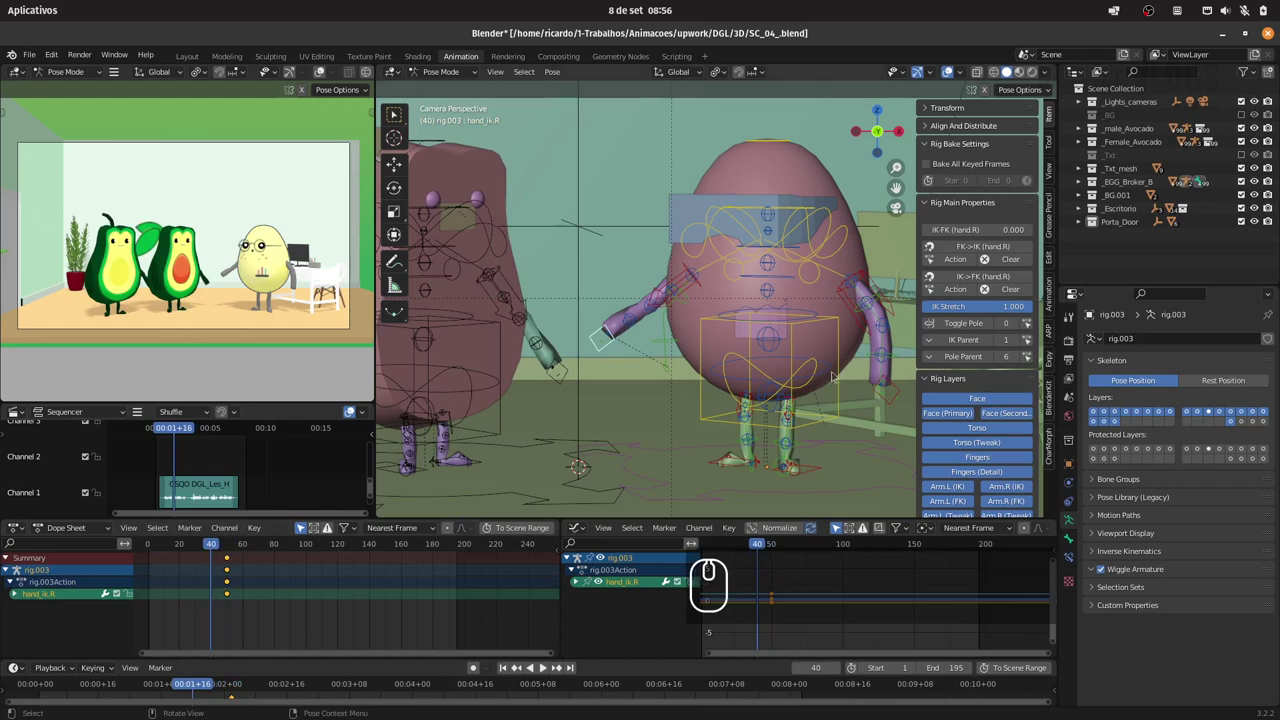
key(alt+g)
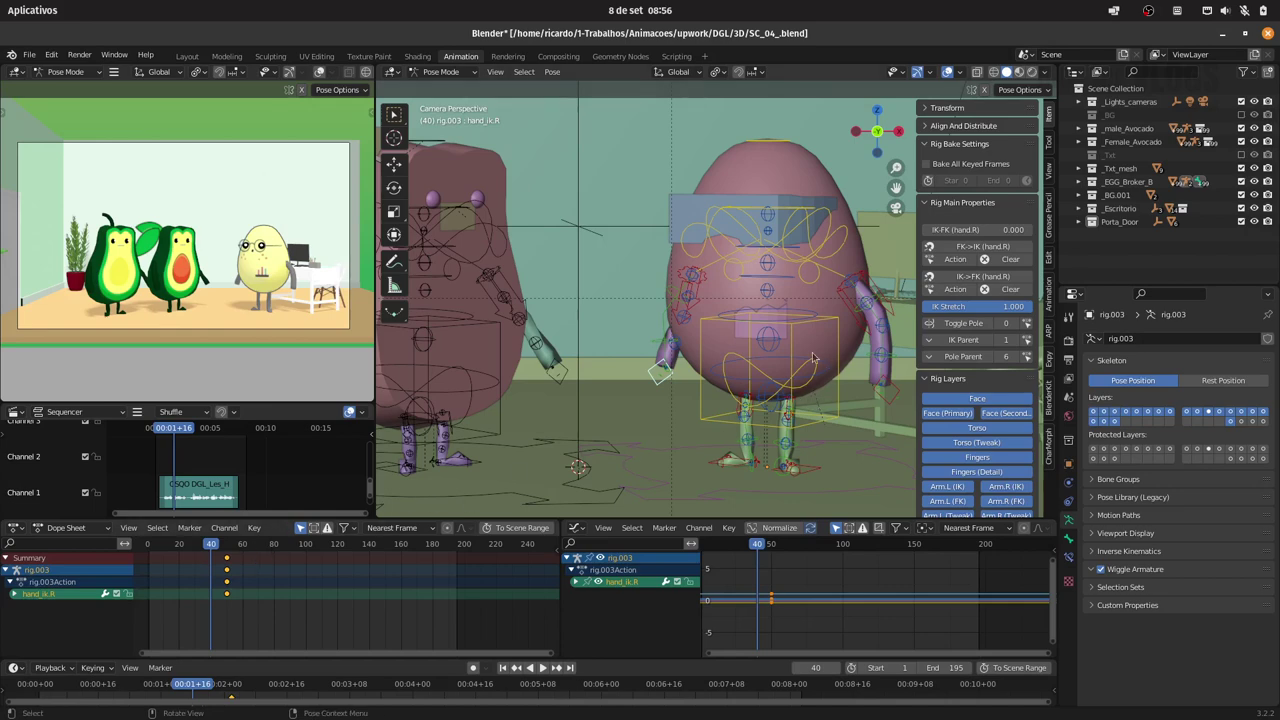
key(i)
drag(802, 353, 619, 416)
text(i)
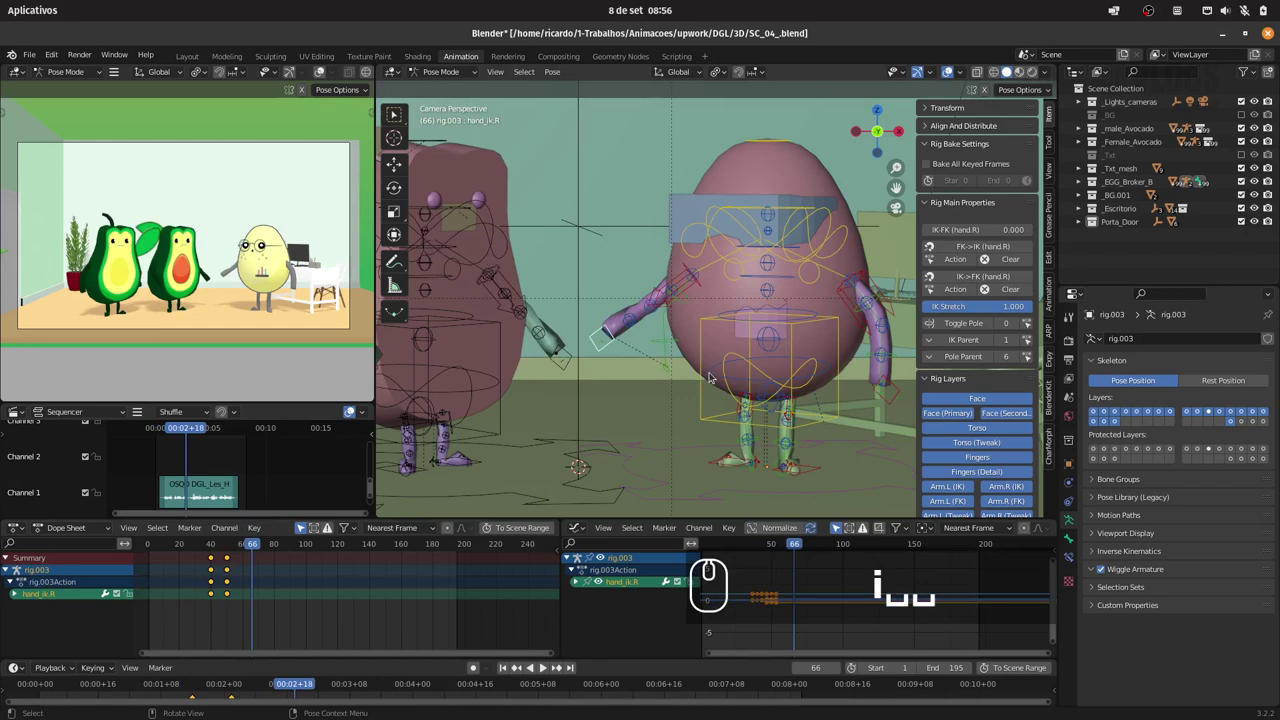
key(alt+g)
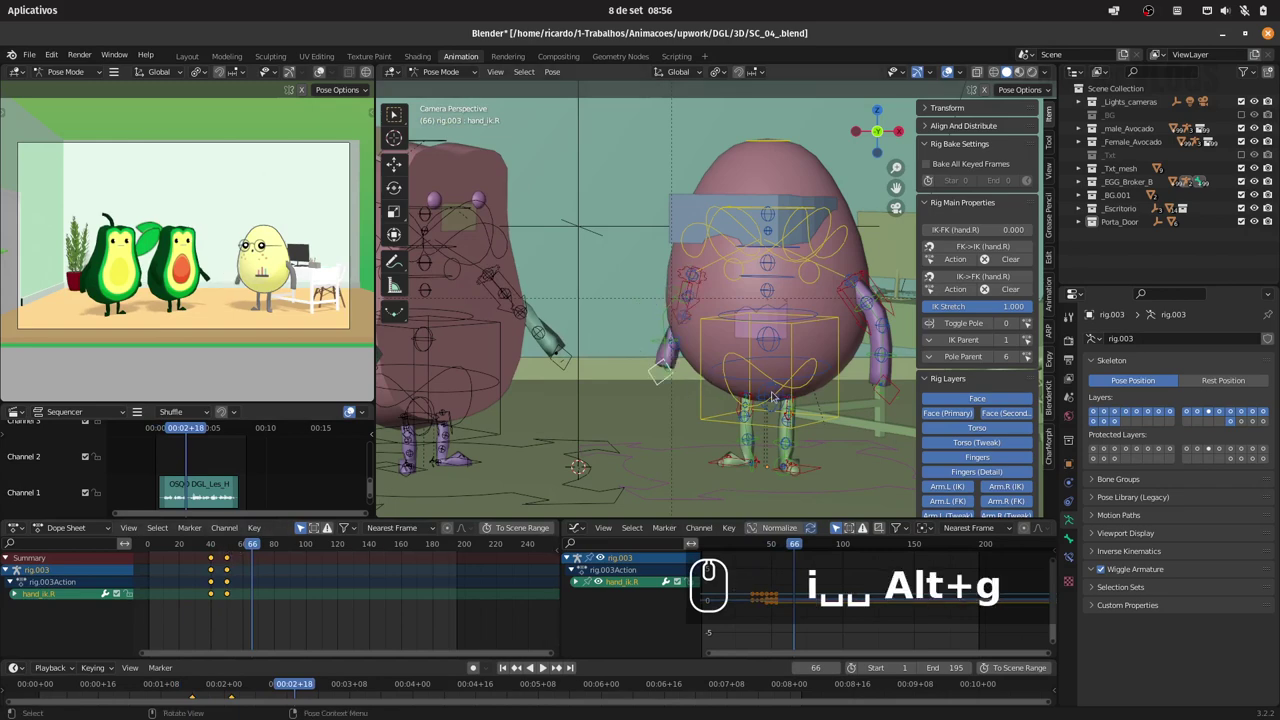
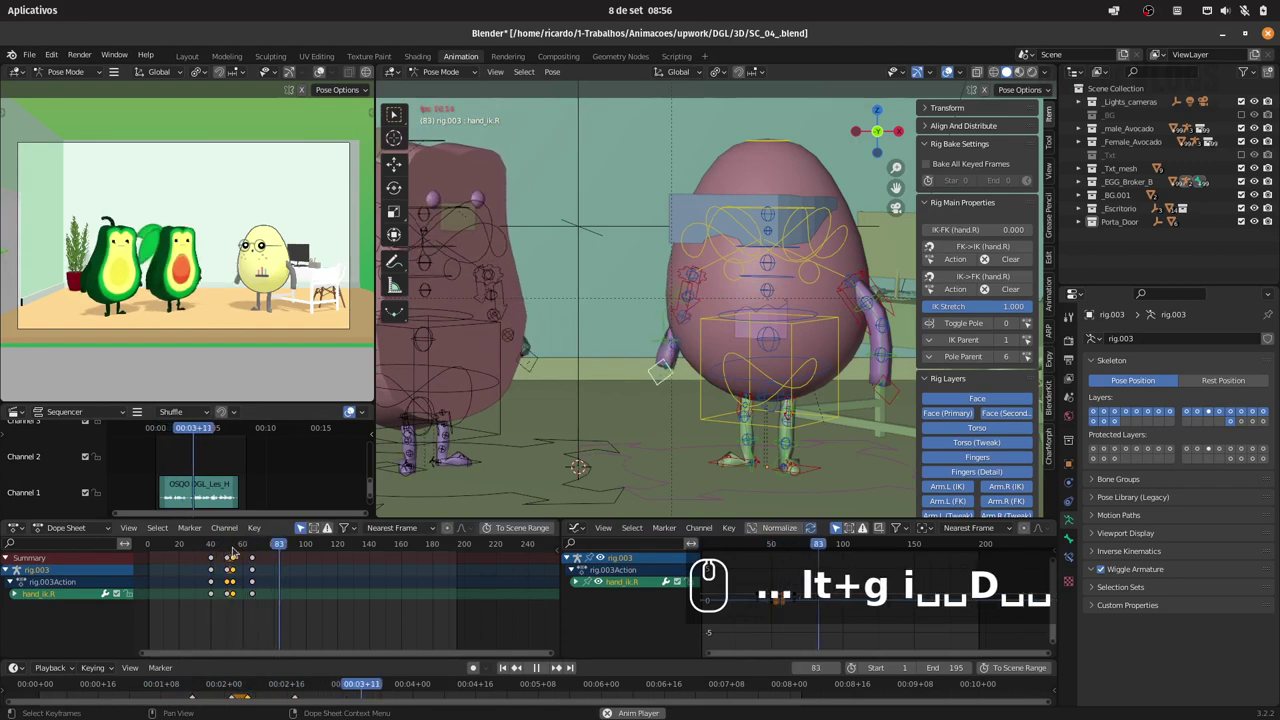
- Shift the egg's torso sideways with G X around frame 36–40, key it and step back to frame 34 to check
click(158, 549)
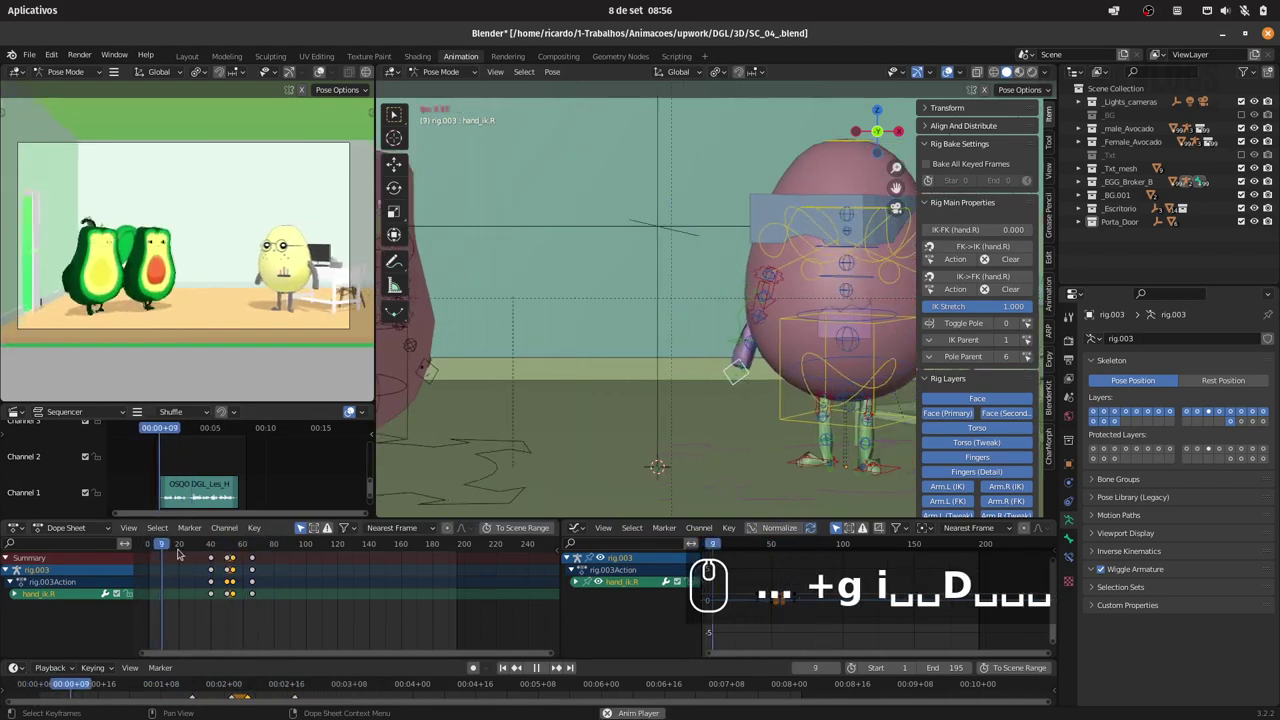
text(...4×)
drag(803, 331, 763, 339)
click(758, 329)
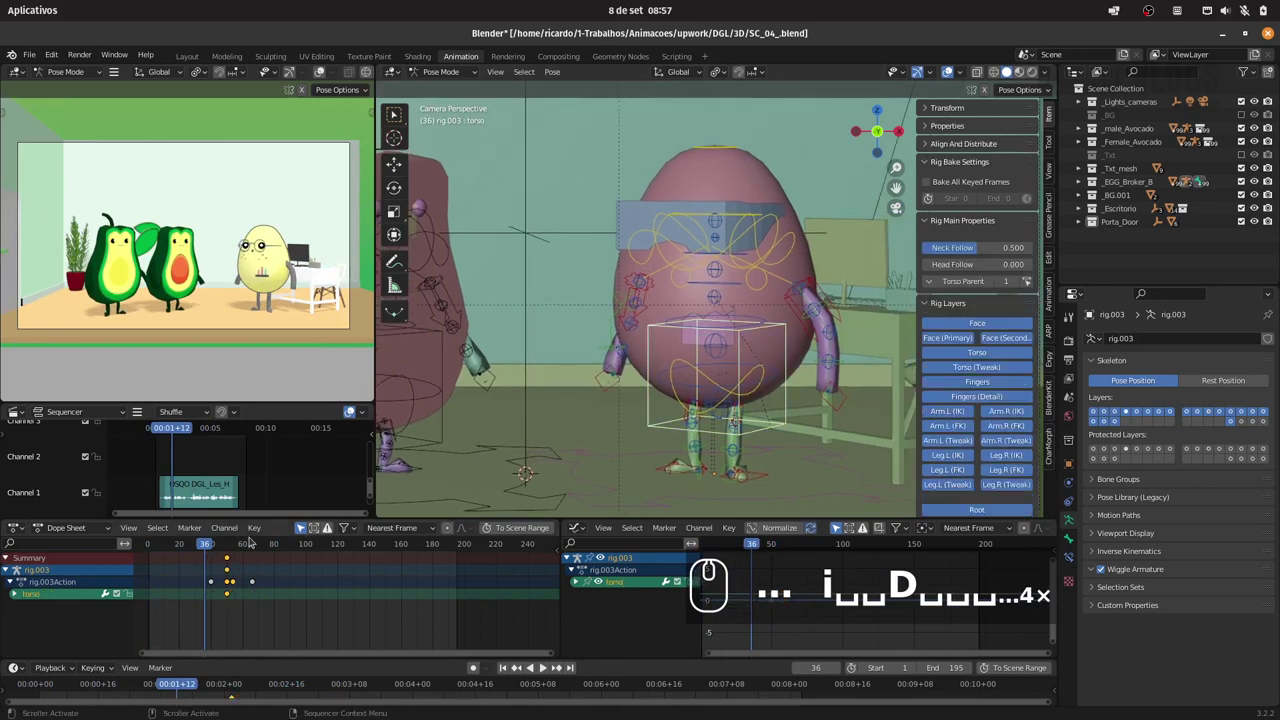
drag(199, 545, 254, 542)
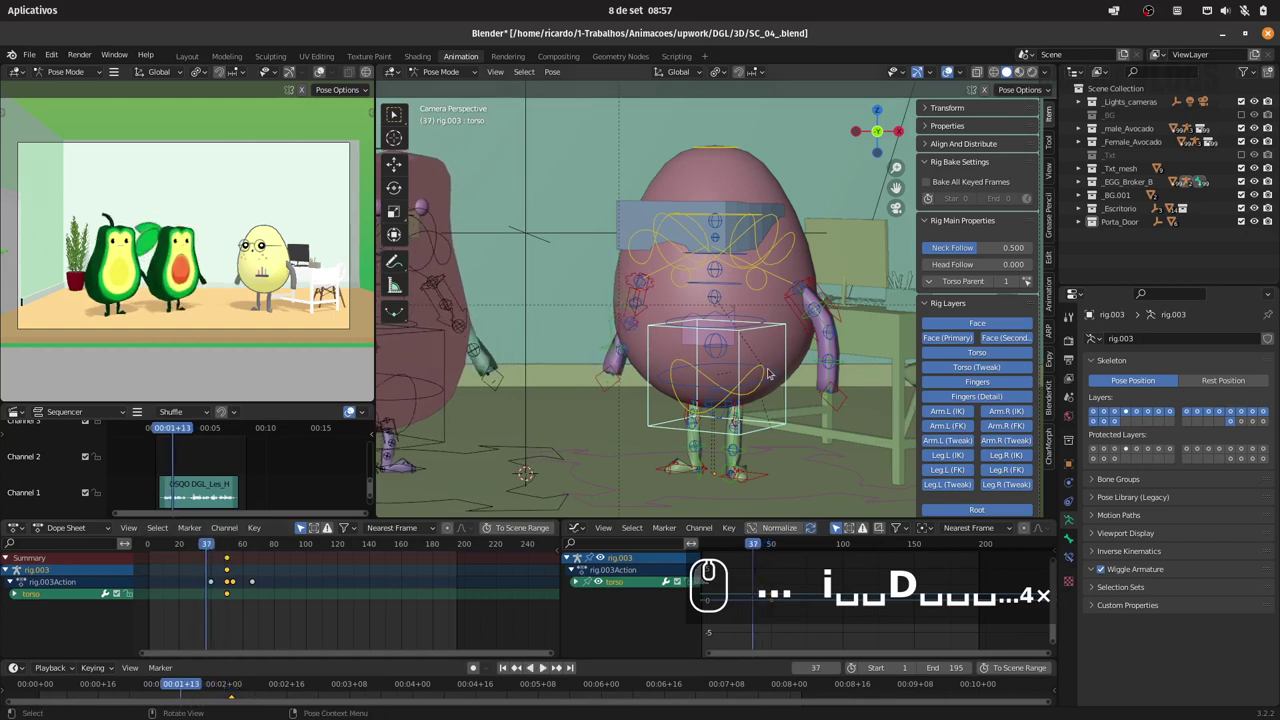
text(gx)
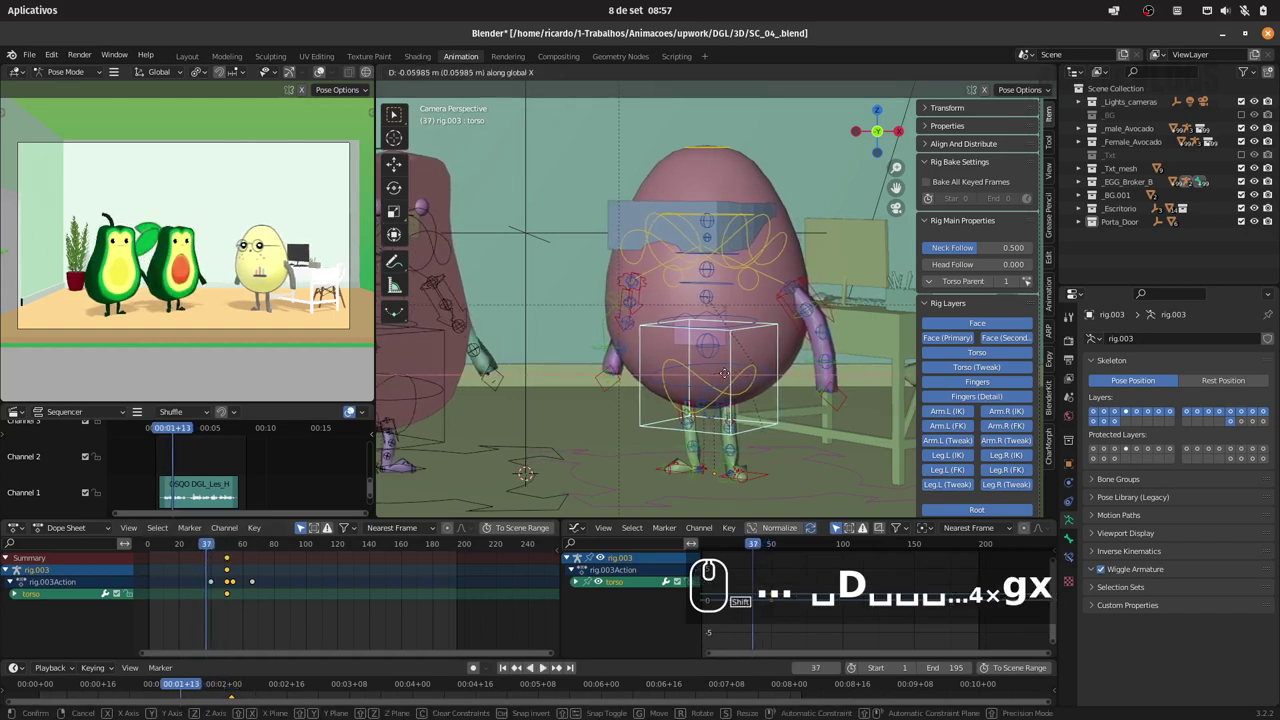
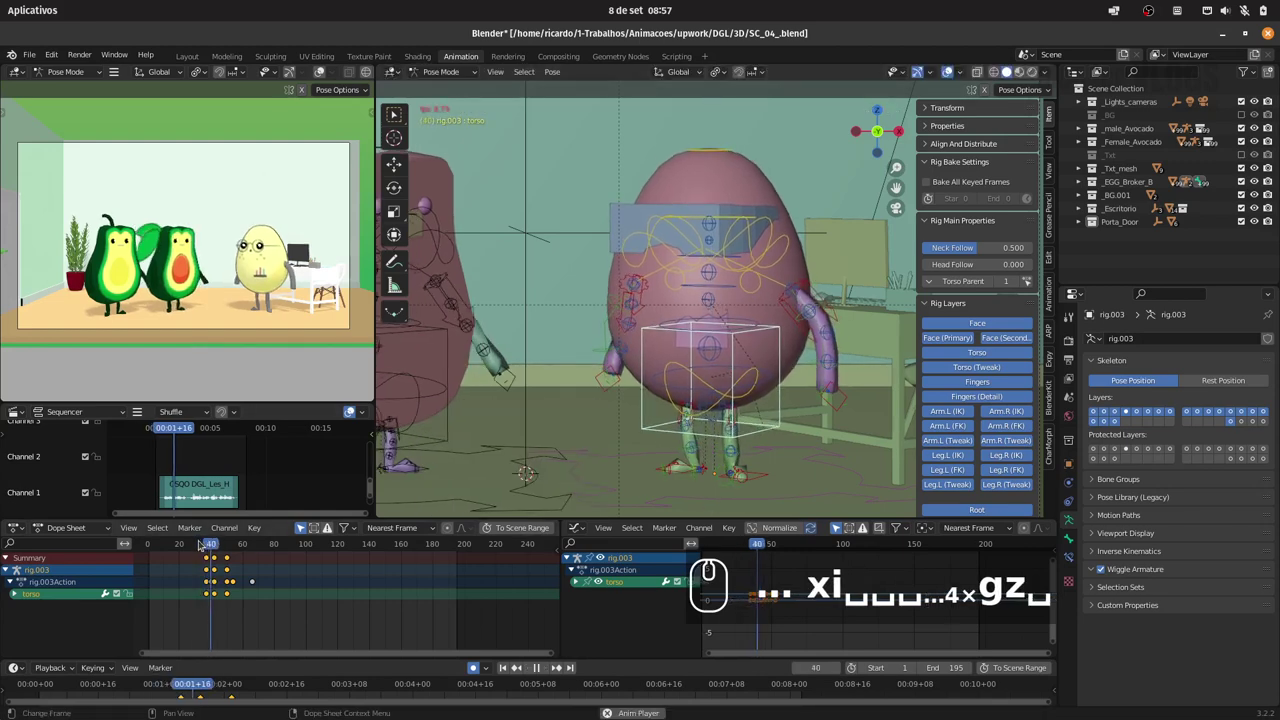
click(195, 540)
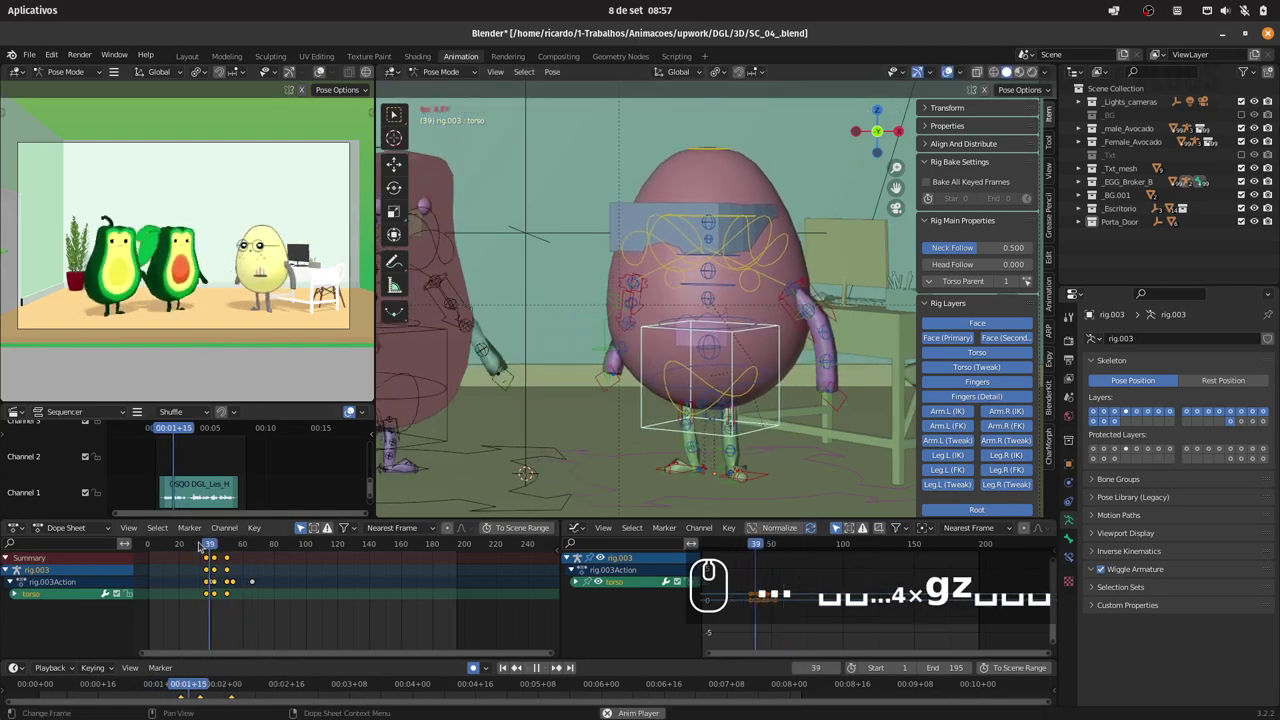
click(192, 542)
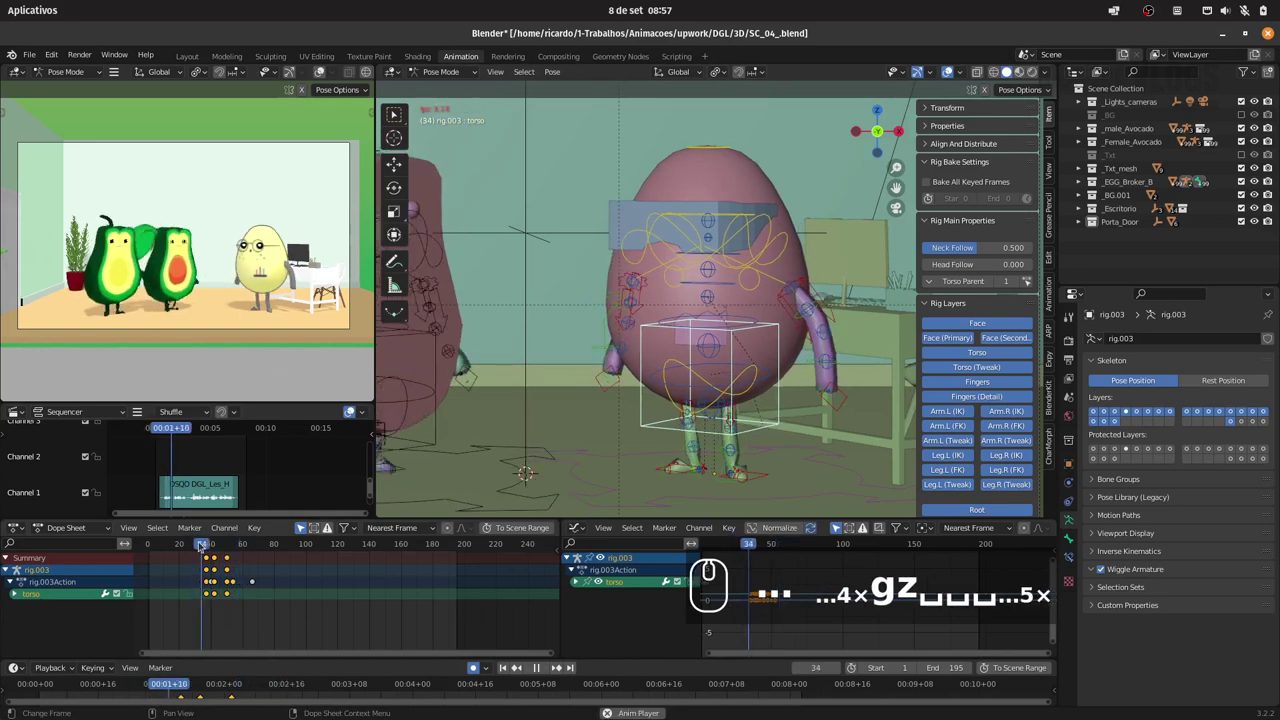
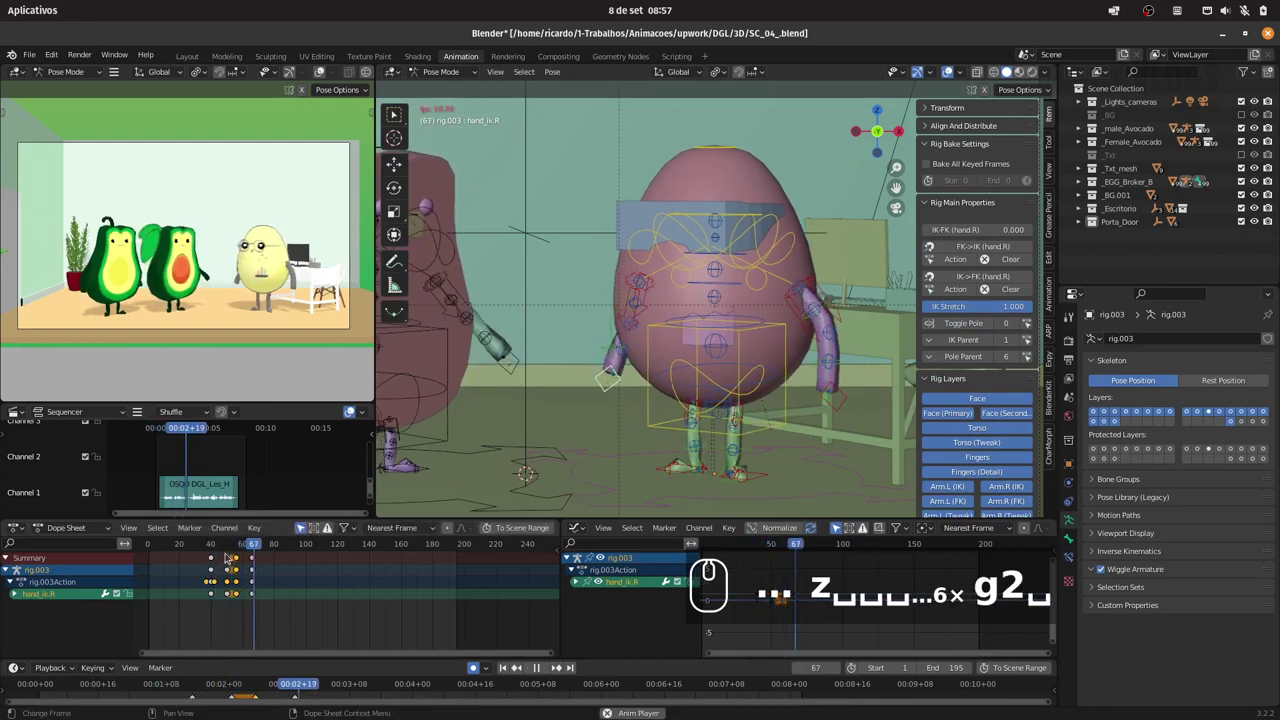
- Pose and key the egg's hand_ik.L around frame 30 and play back to check
click(192, 540)
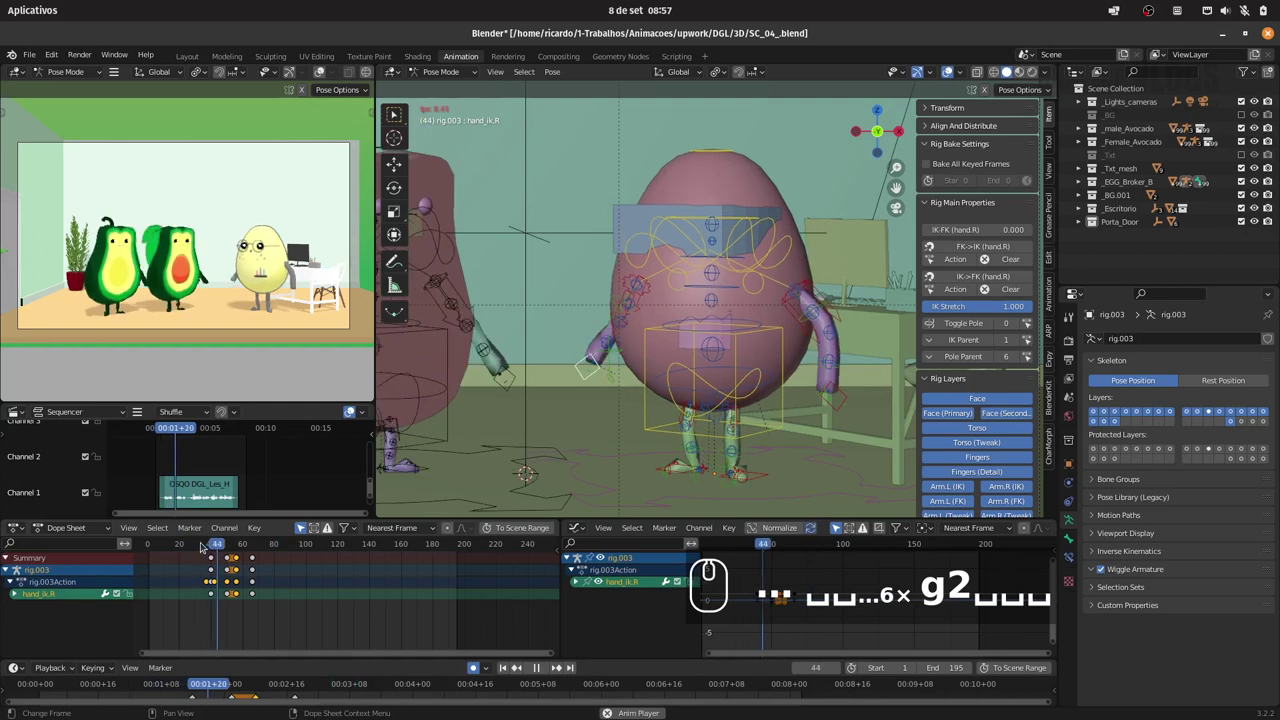
click(841, 411)
drag(195, 540, 308, 531)
middle_click(308, 531)
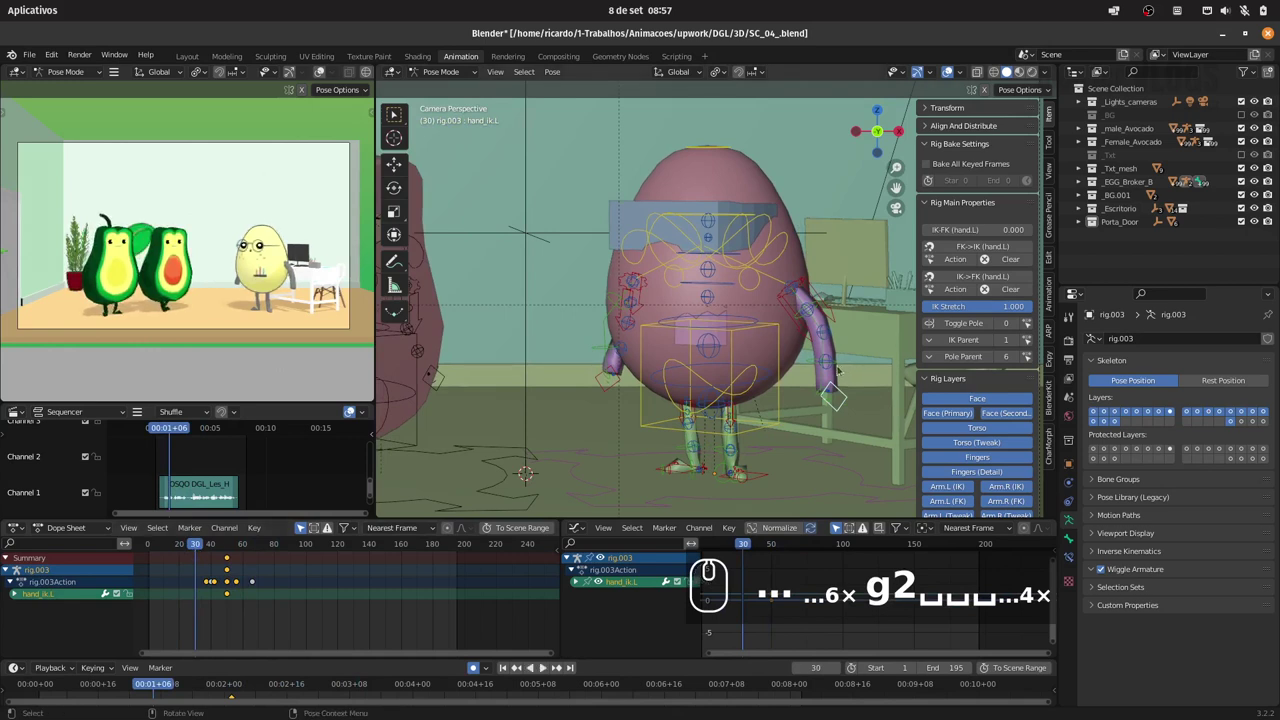
key(alt+g)
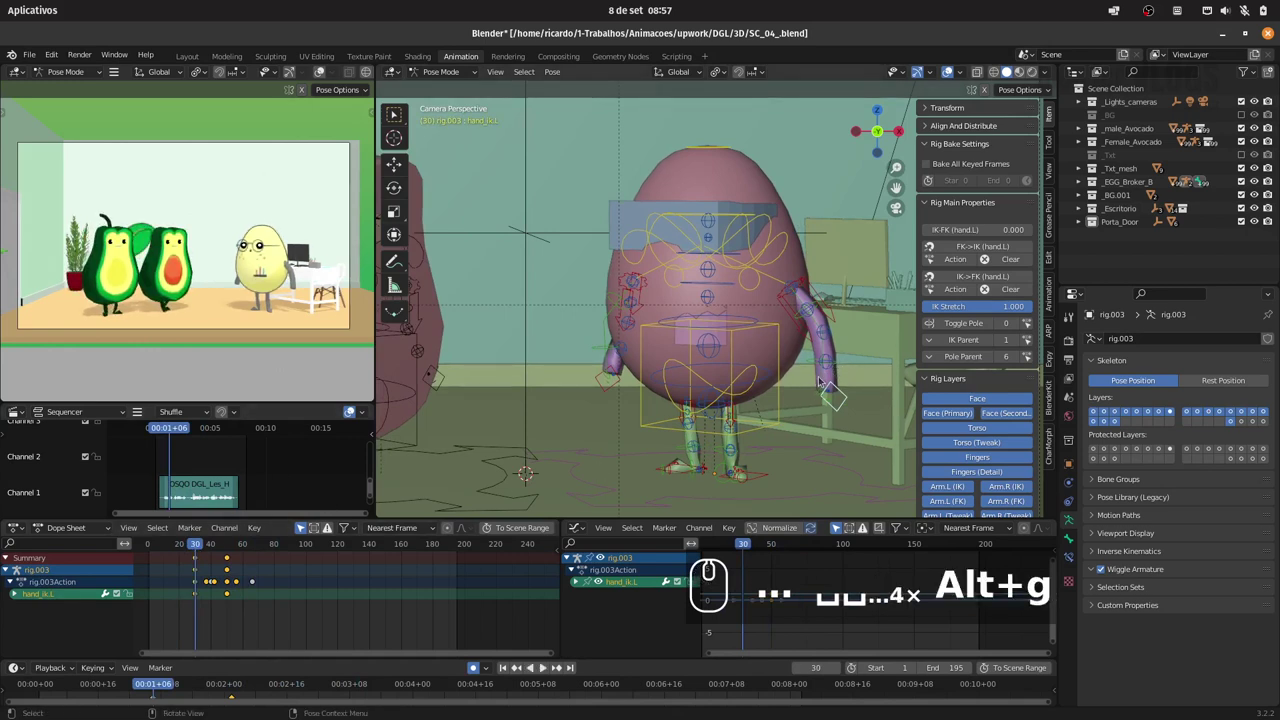
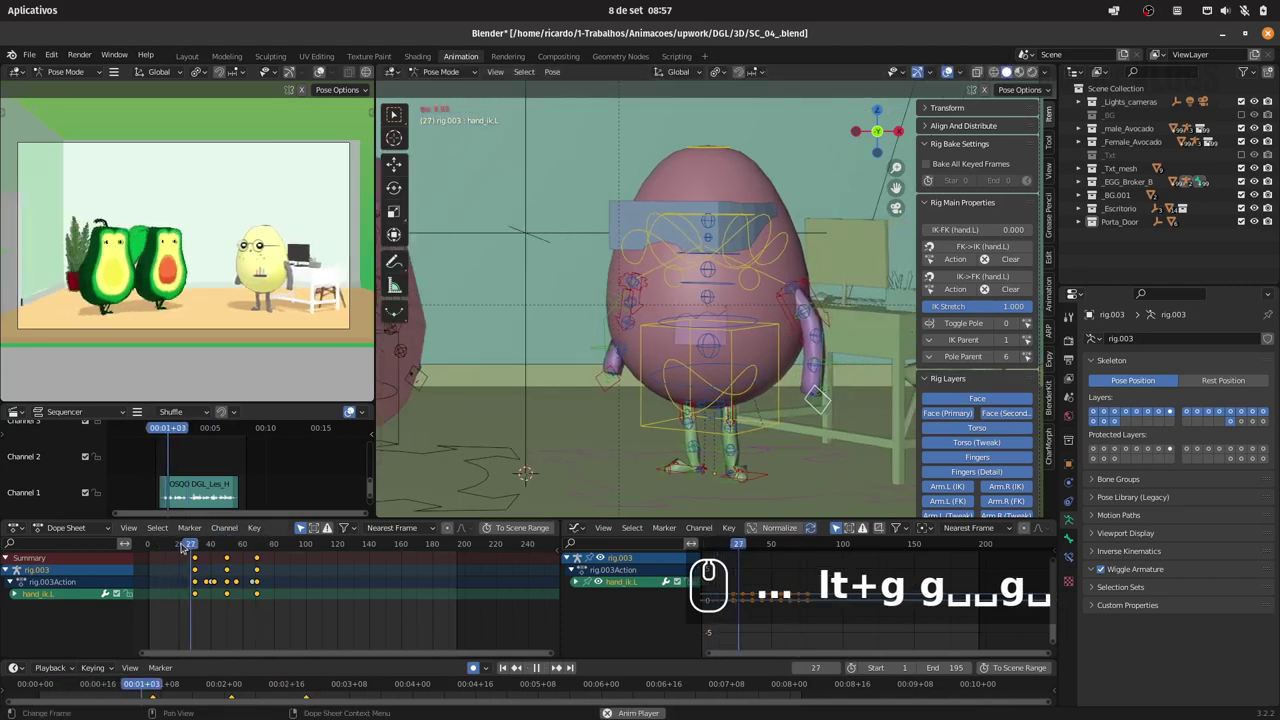
key(space)
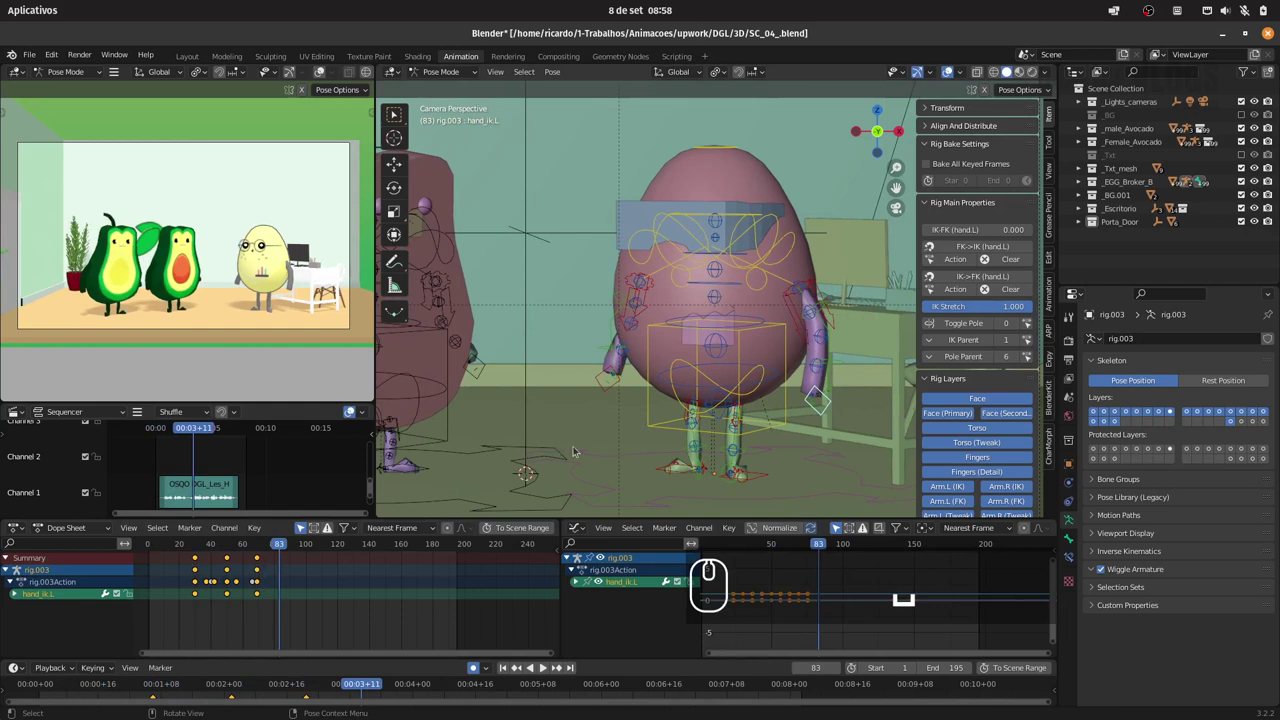
- Key and retime the right hand's keyframes later in the timeline, then save SC_04_.blend
drag(603, 388, 560, 440)
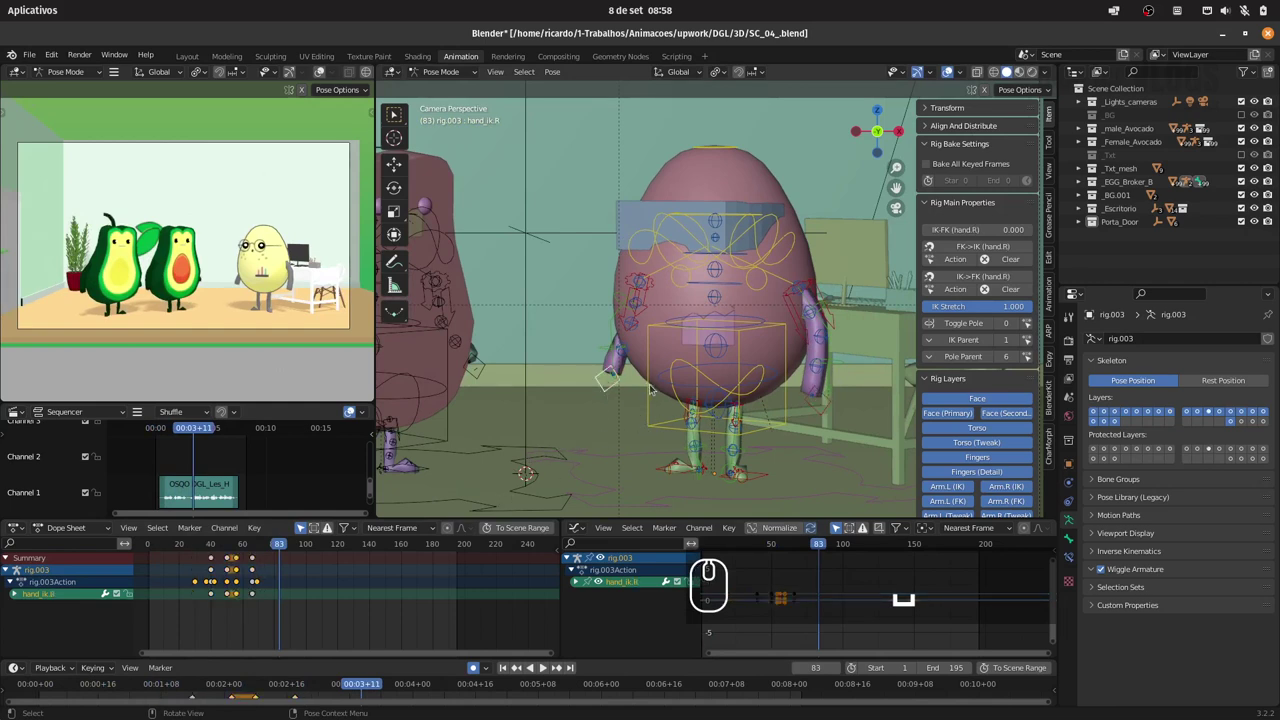
key(i)
drag(652, 385, 609, 397)
key(ctrl+s)
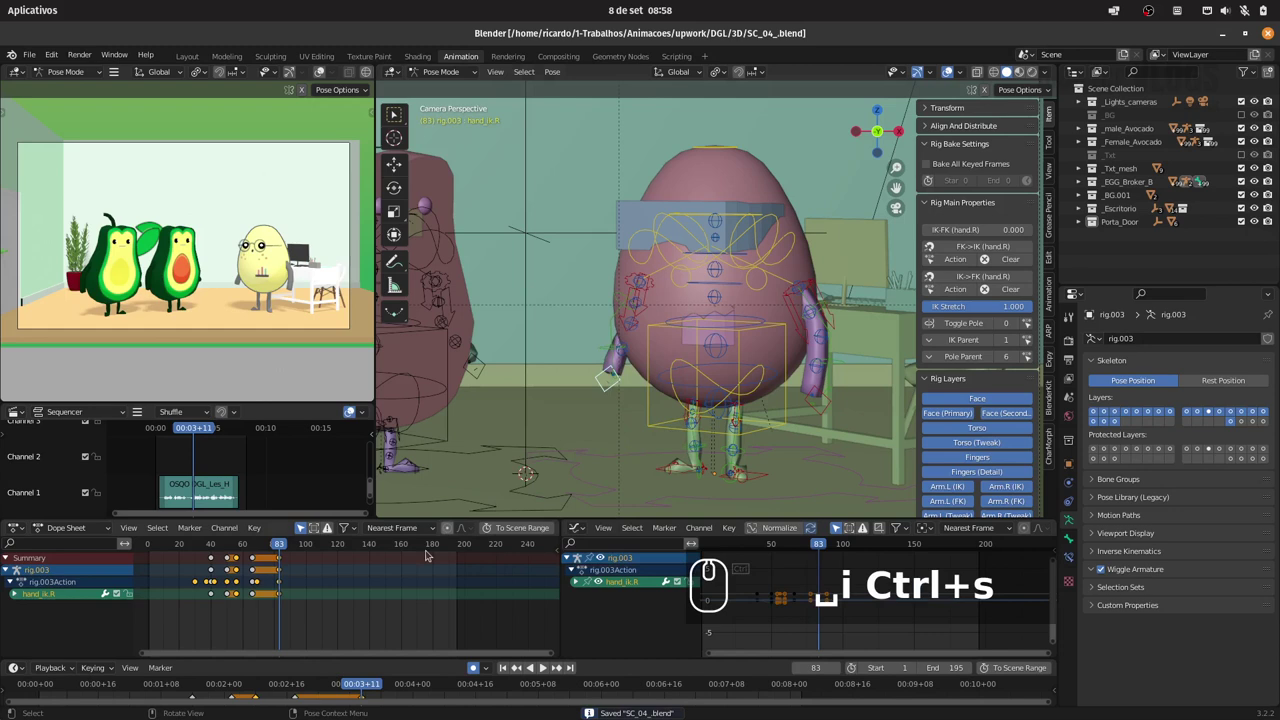
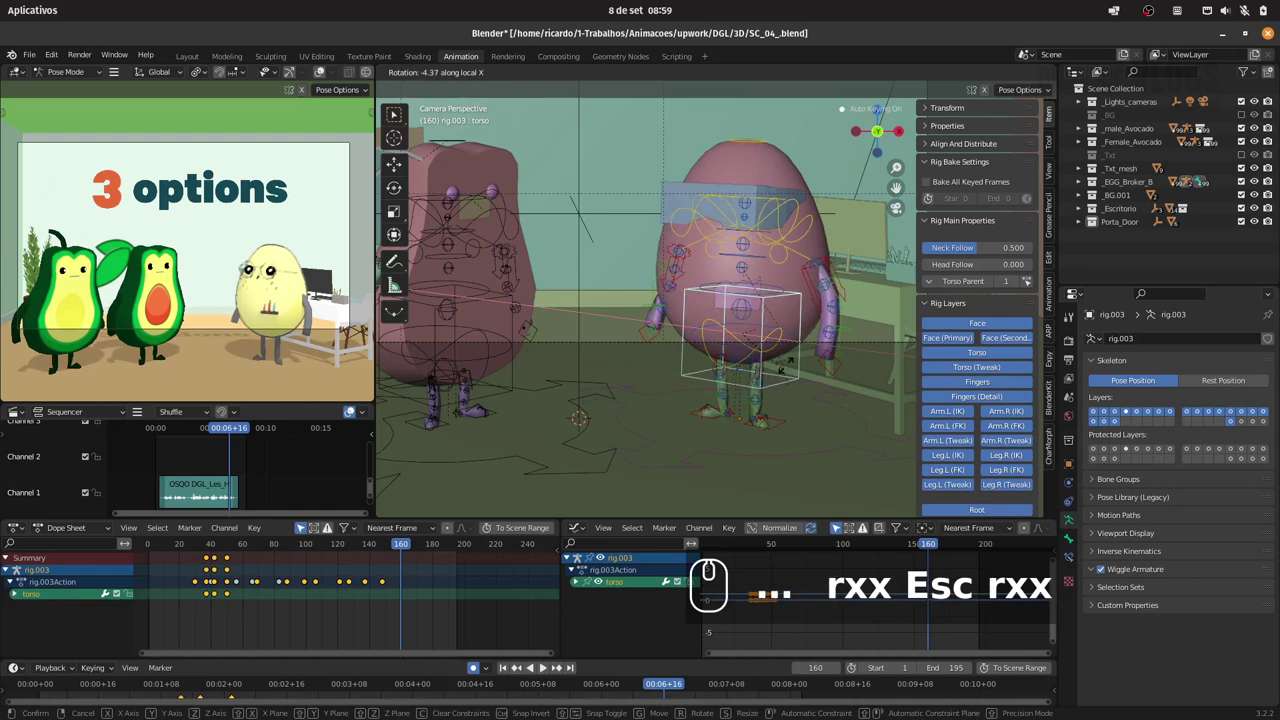
- Tilt the egg's torso to a new angle, key it and scrub to frame 122
key(Escape)
drag(276, 543, 332, 547)
key(ctrl+s)
drag(328, 547, 762, 340)
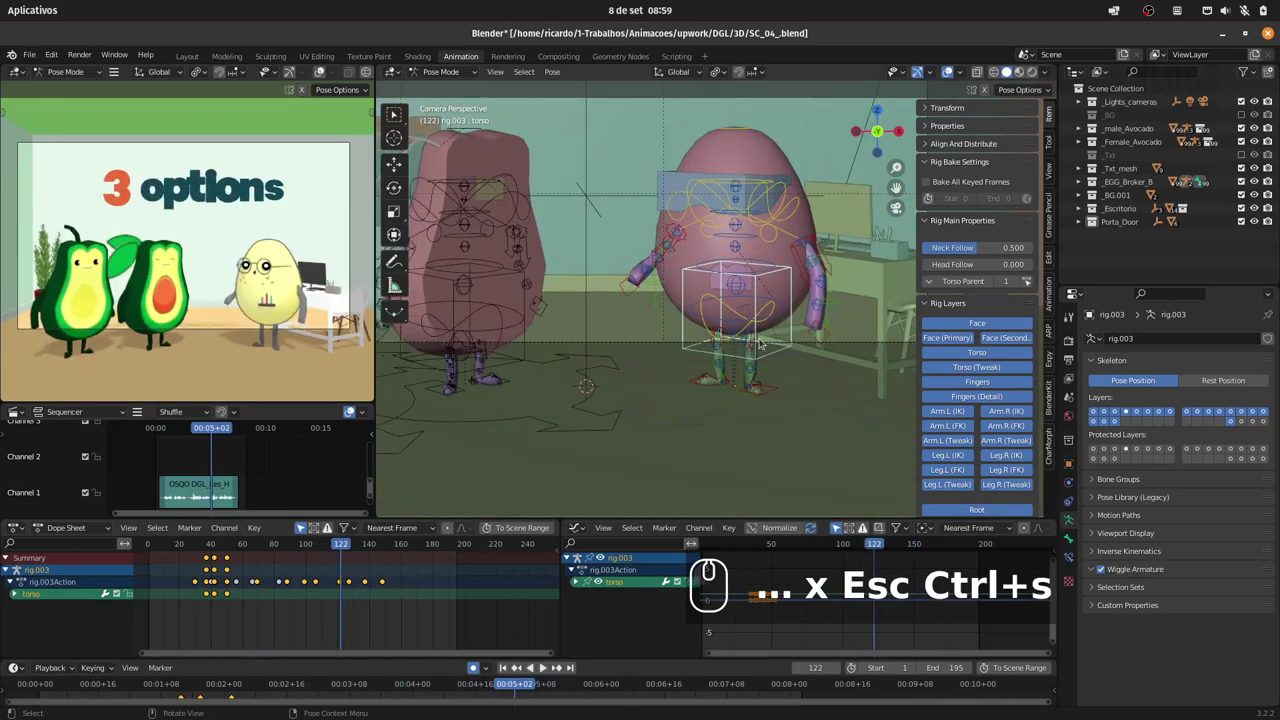
key(i)
- Rotate the torso the other way with R X X, key it and advance to frame 137
drag(764, 339, 375, 545)
key(Right)
key(r)
text(Ctrl+s i → rxx)
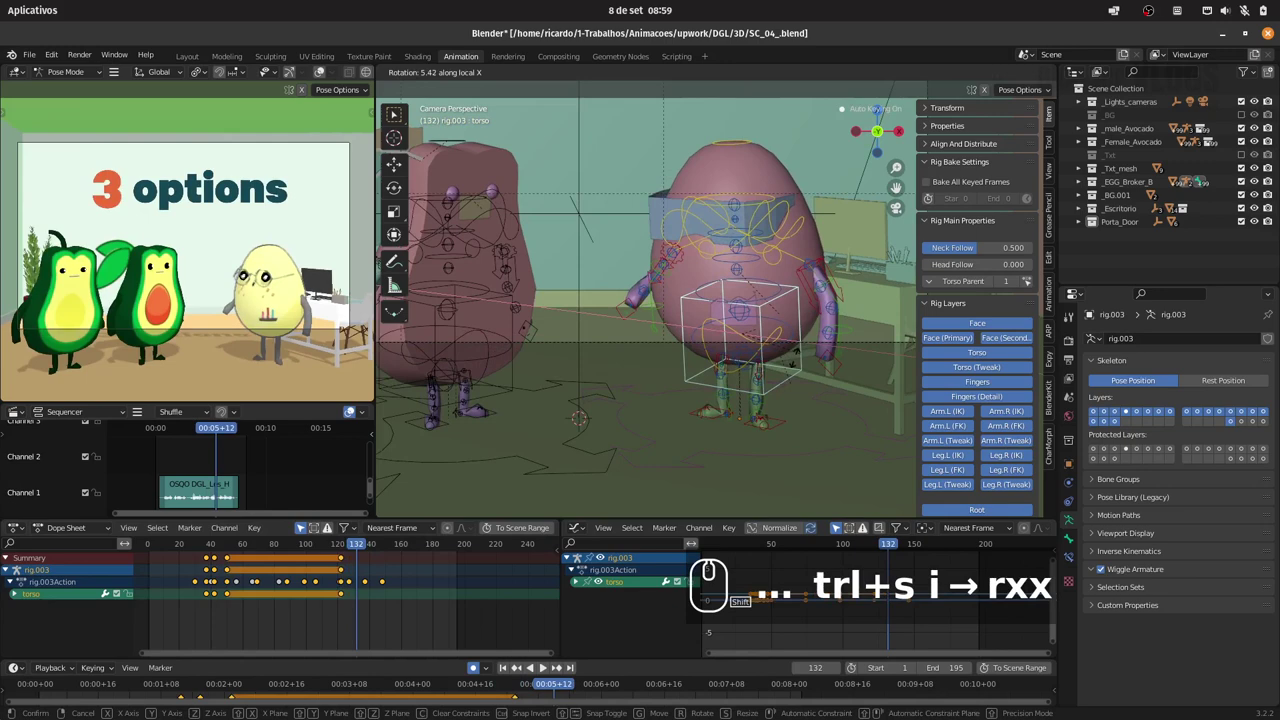
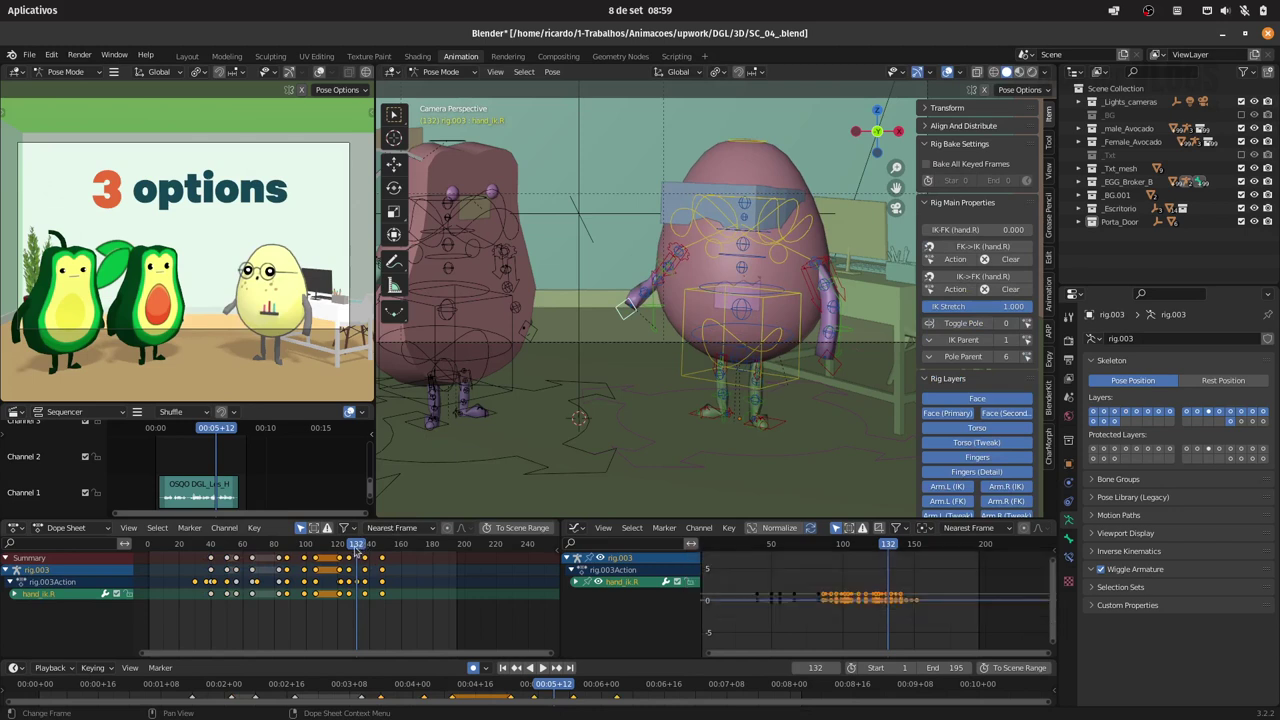
click(360, 546)
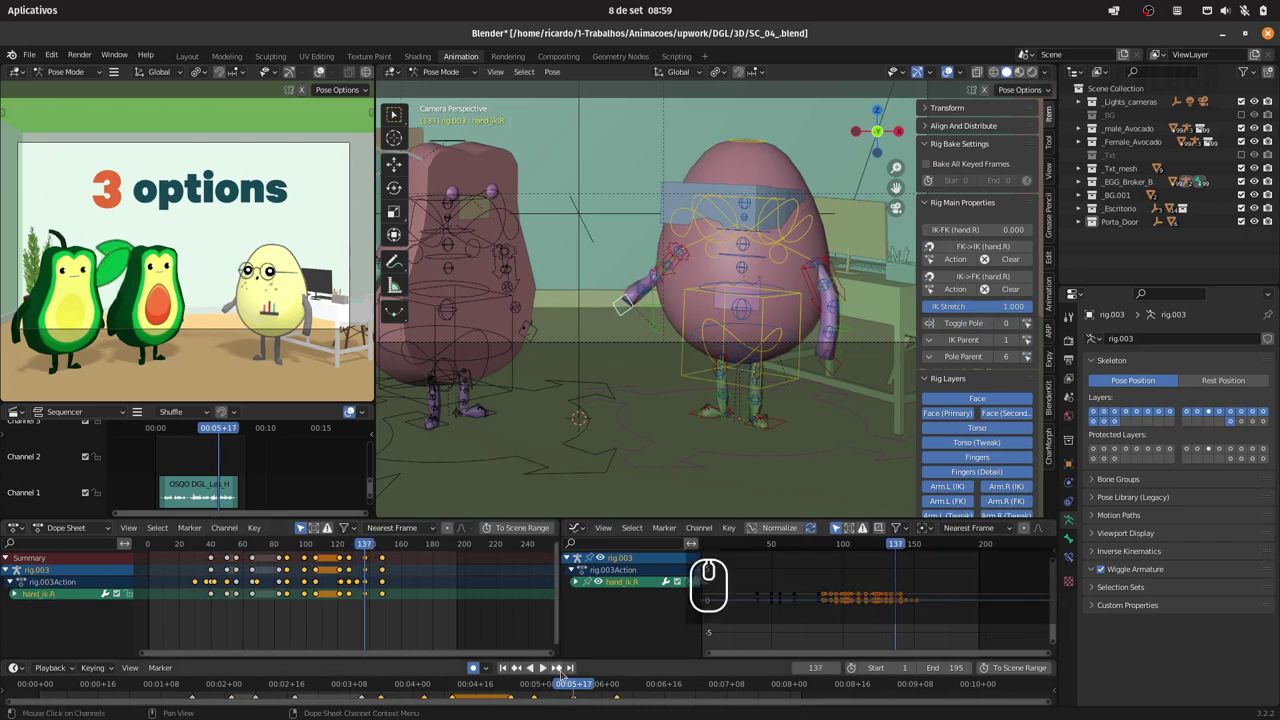
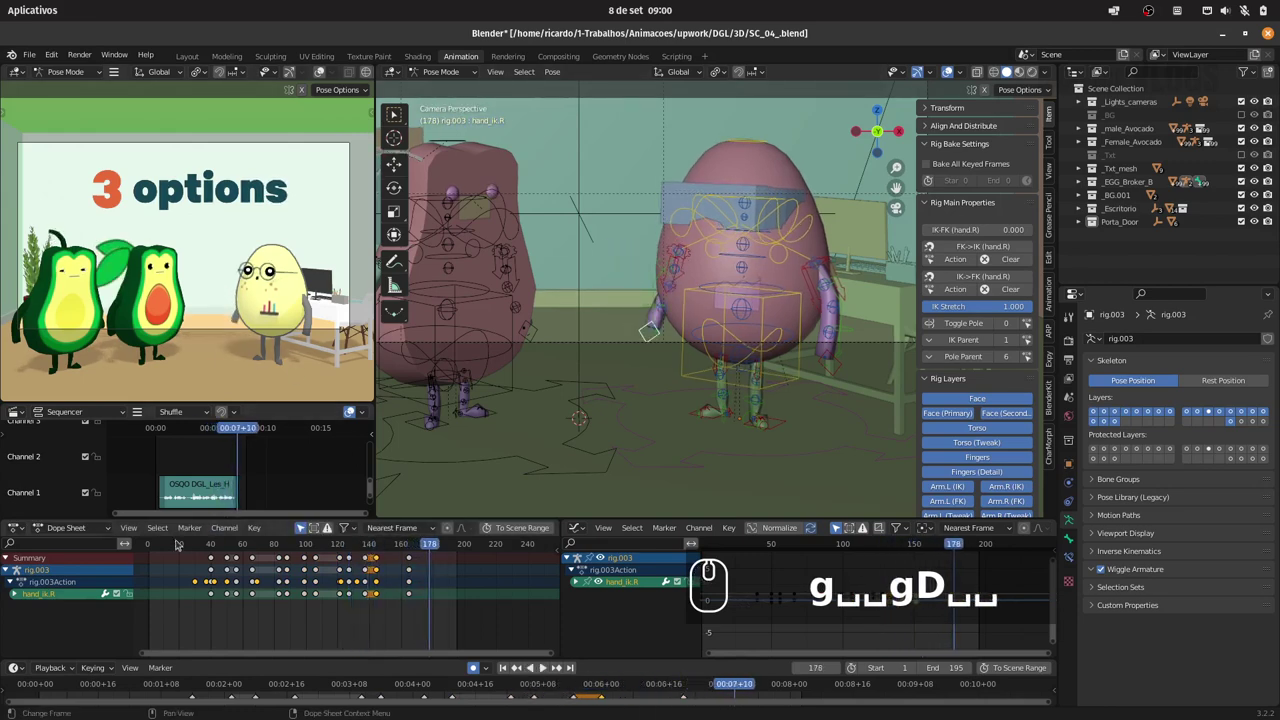
- Select the Olhos eyes mesh, show its Pisca blink shape key and rewind near the shot start
click(148, 543)
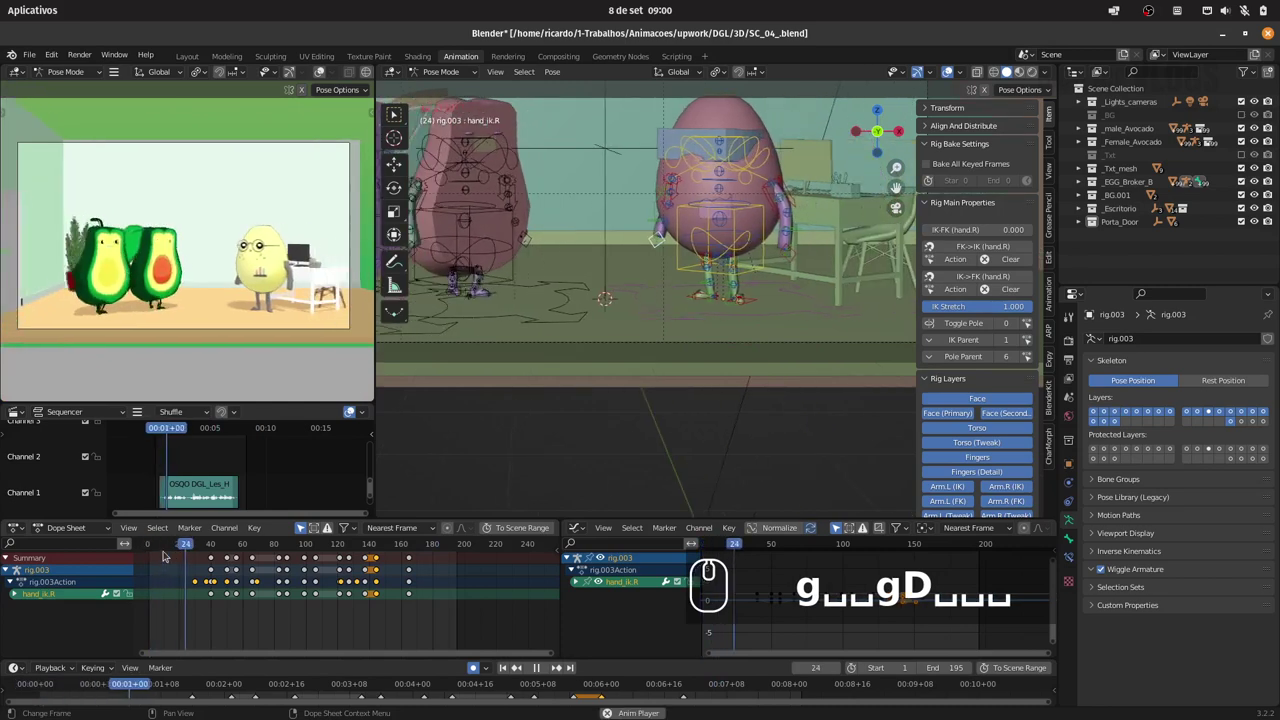
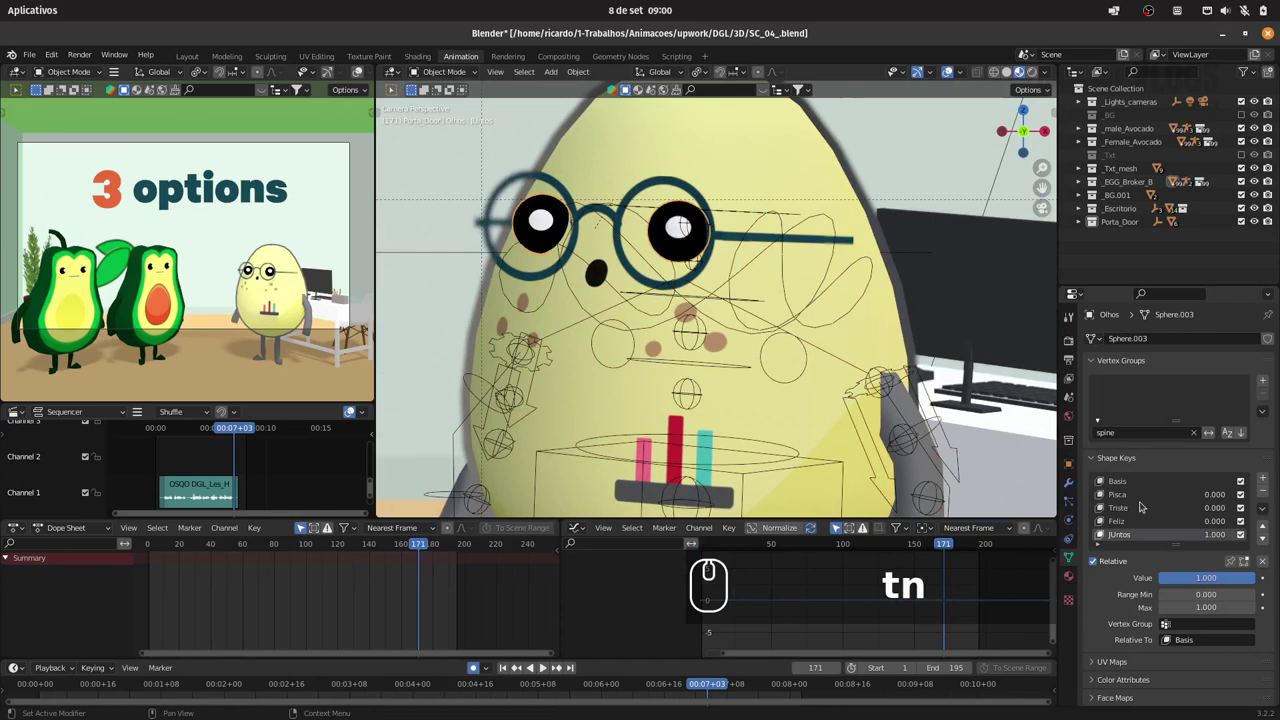
click(1136, 501)
click(1142, 490)
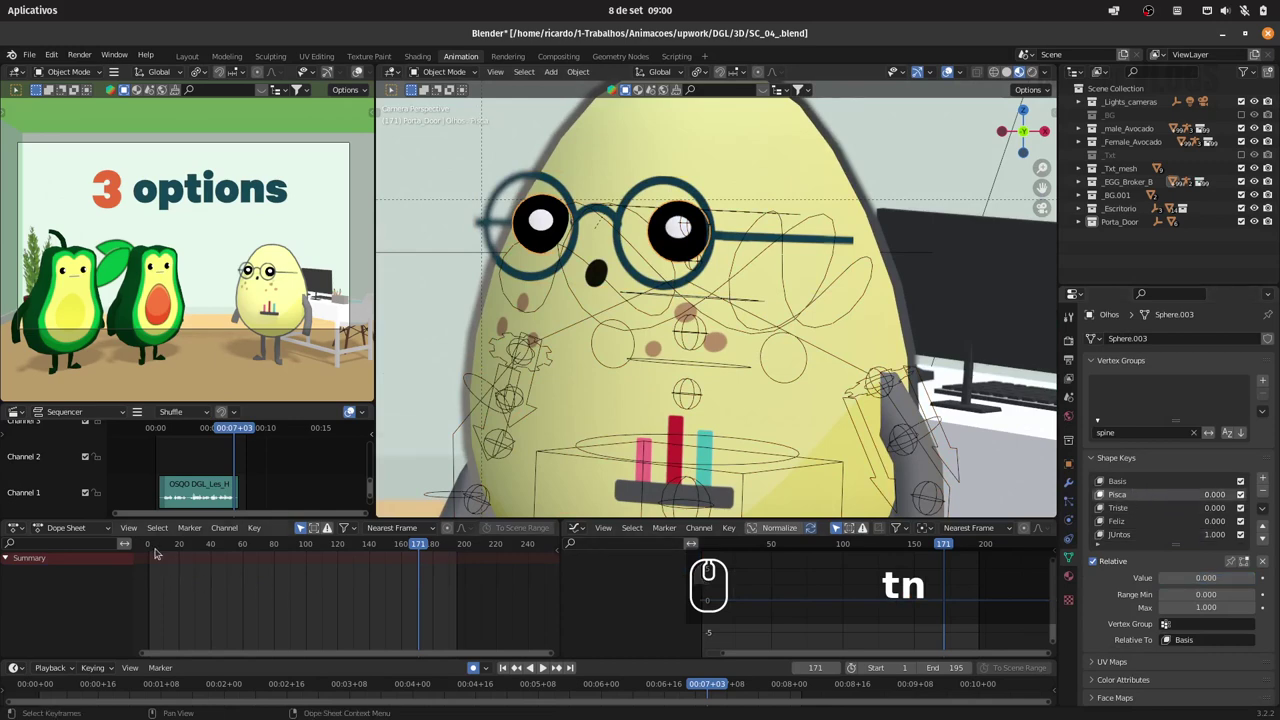
click(150, 545)
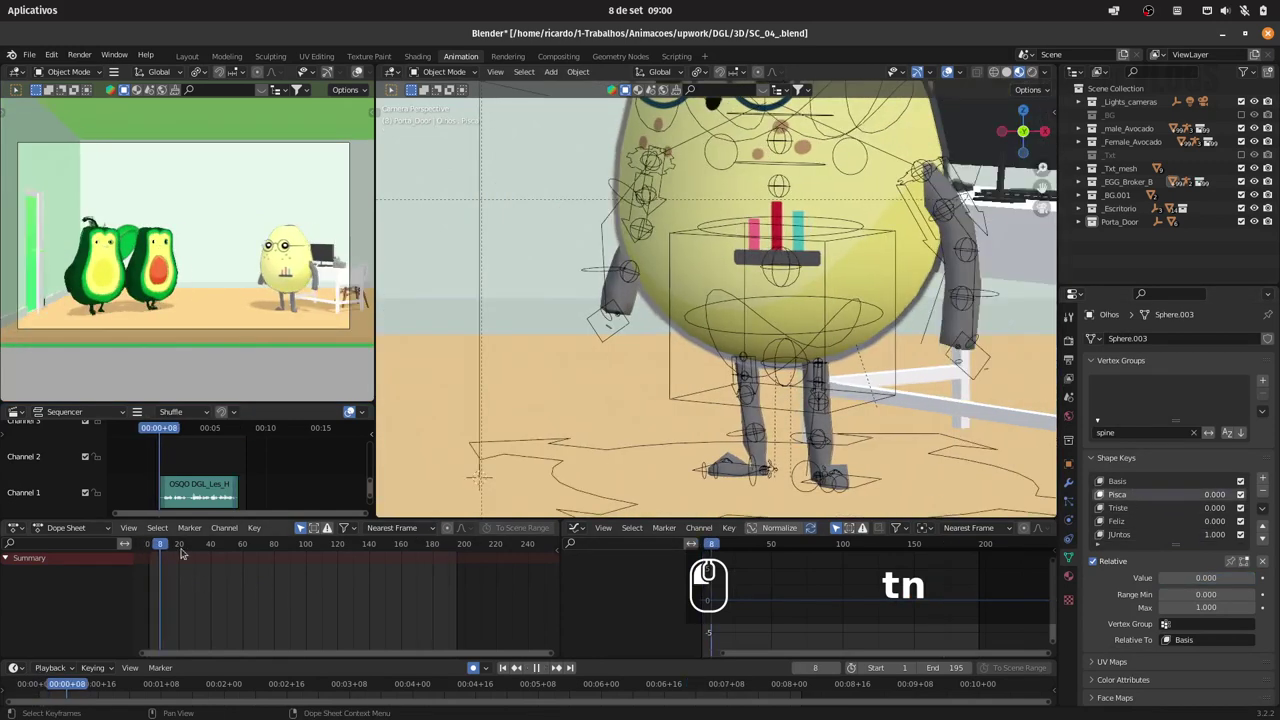
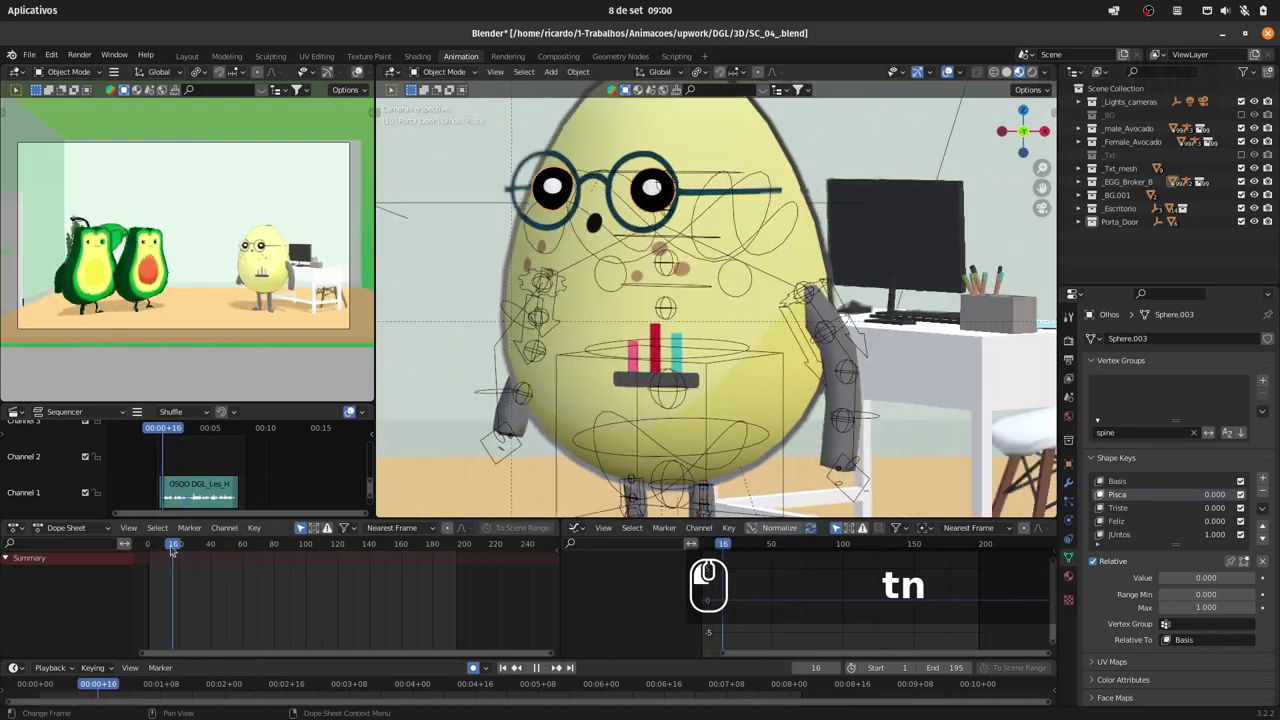
- Key the Pisca blink open at frame 18, closing at 21 and reopening by 24, then return to frame 16
click(216, 539)
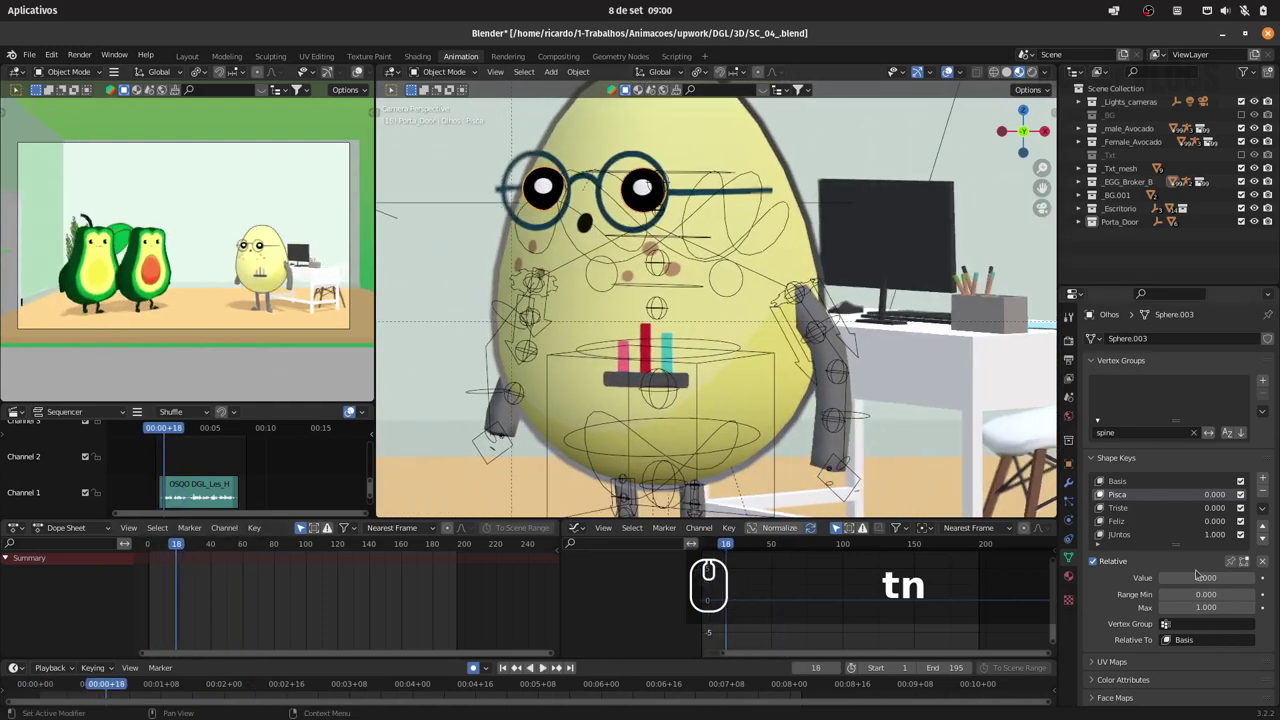
key(i)
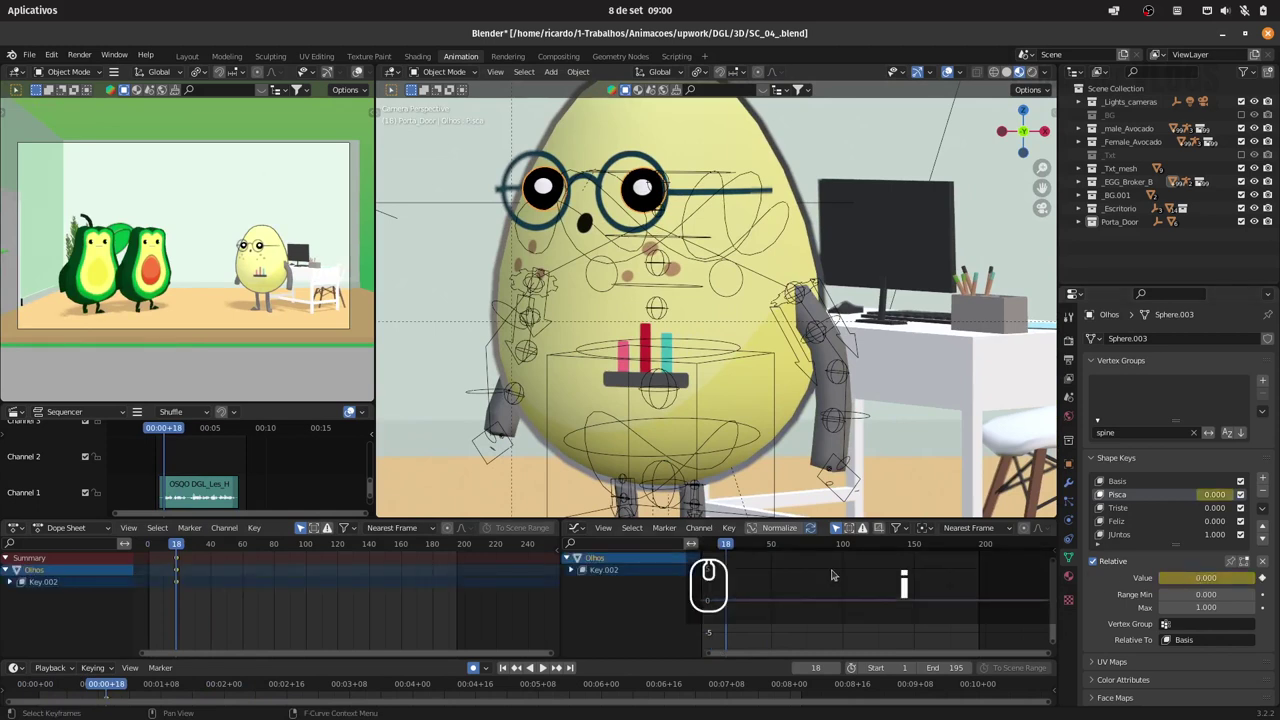
key(Right)
key(Right)
key(Right)
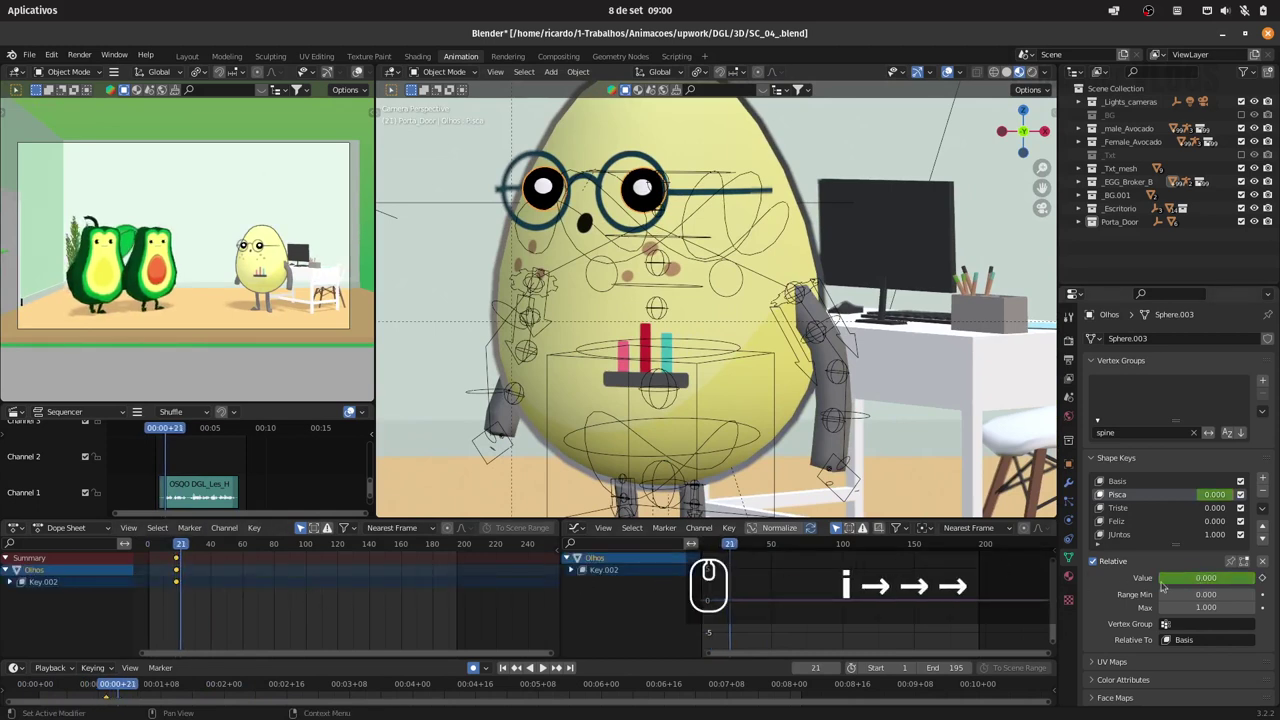
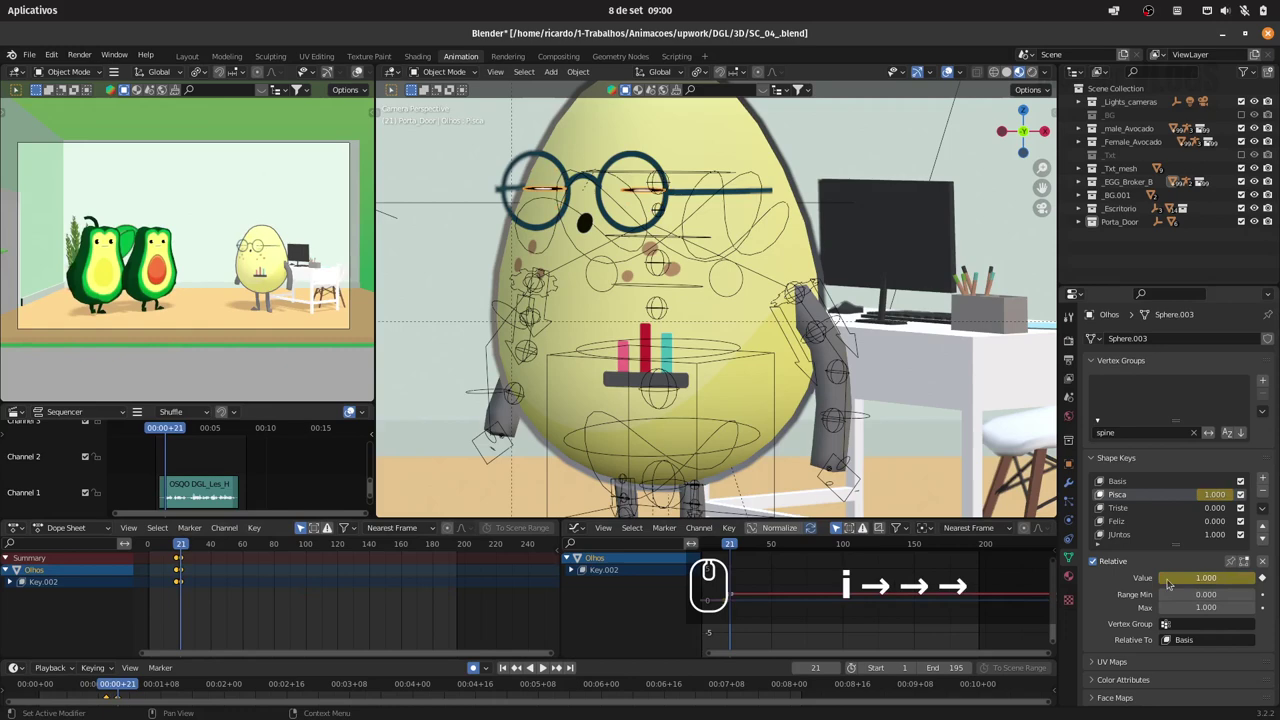
key(Right)
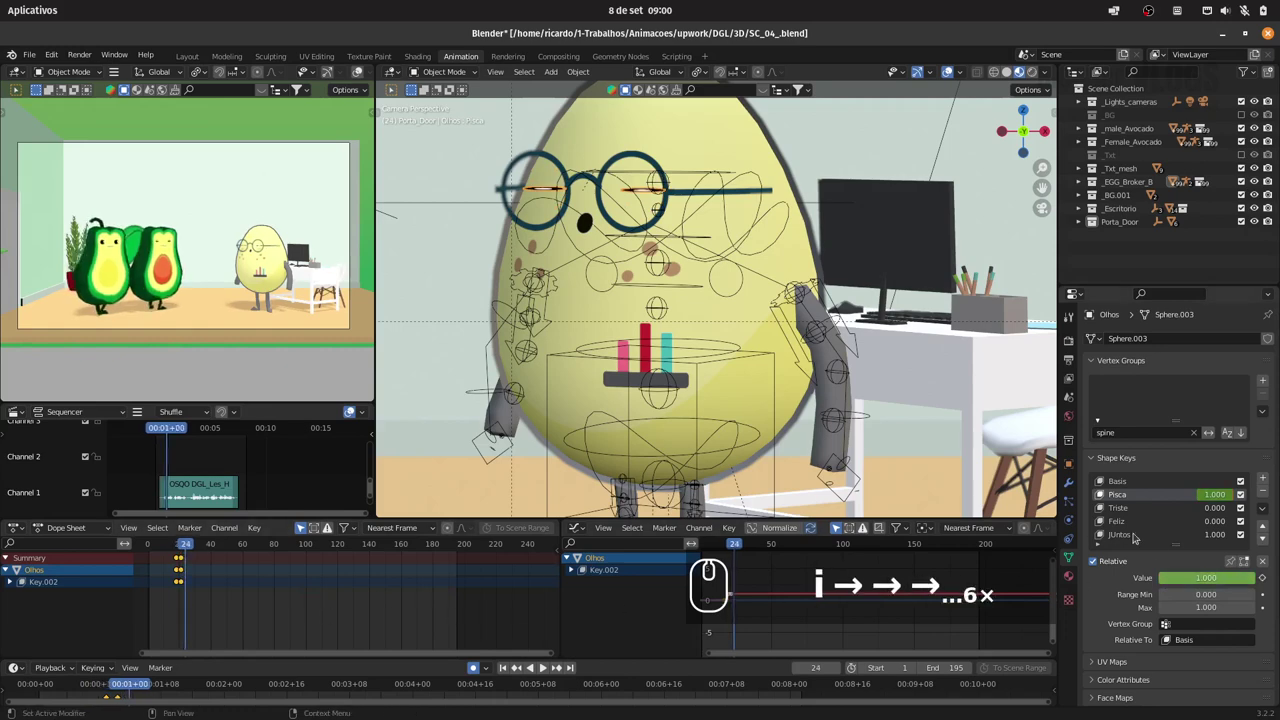
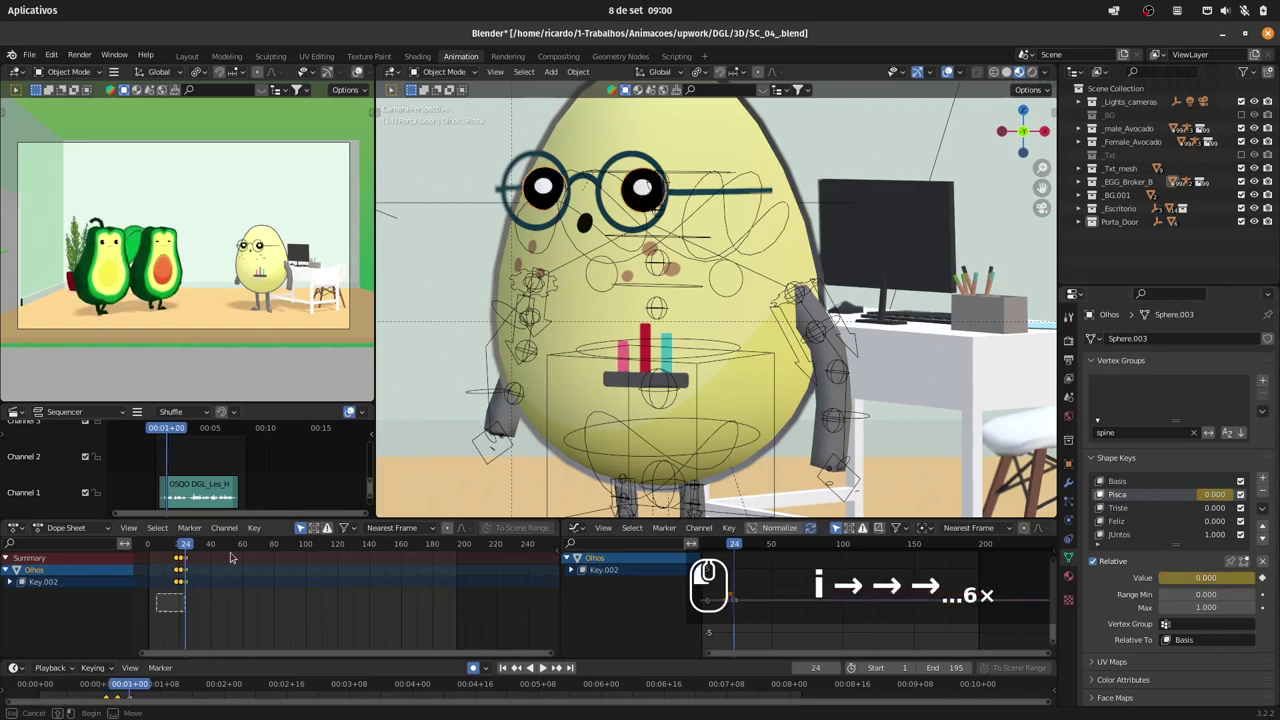
drag(258, 543, 165, 545)
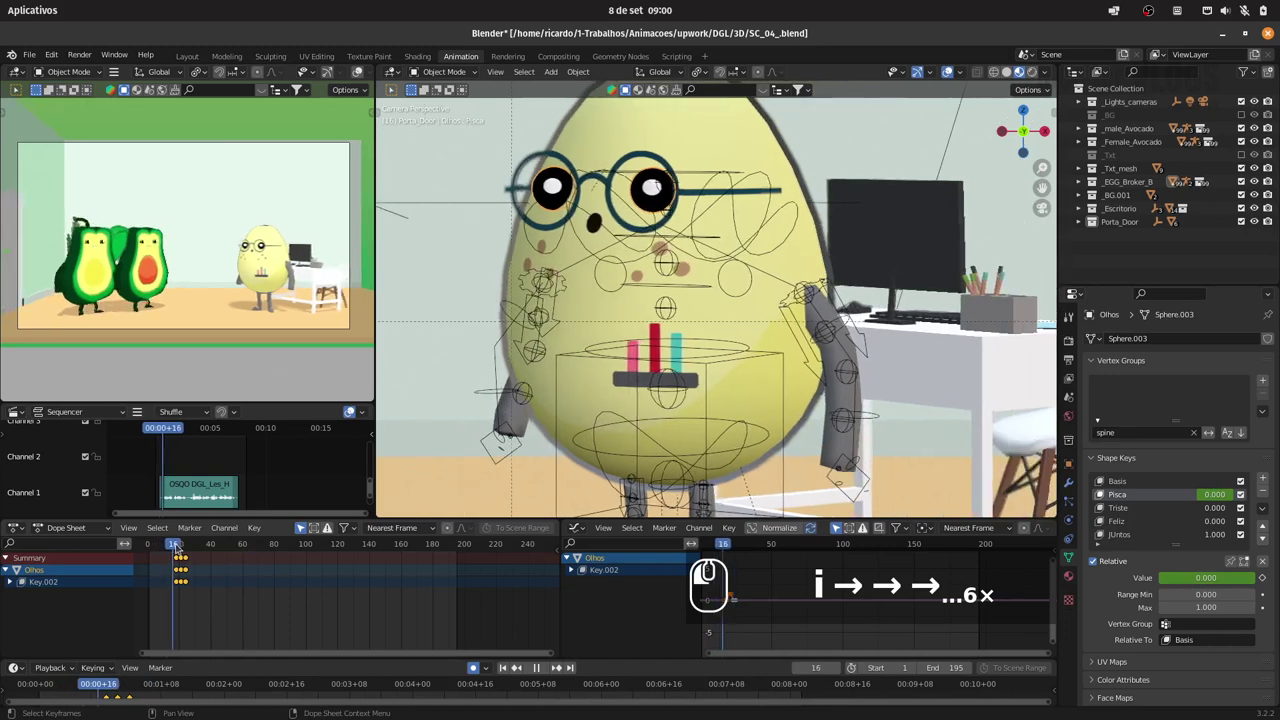
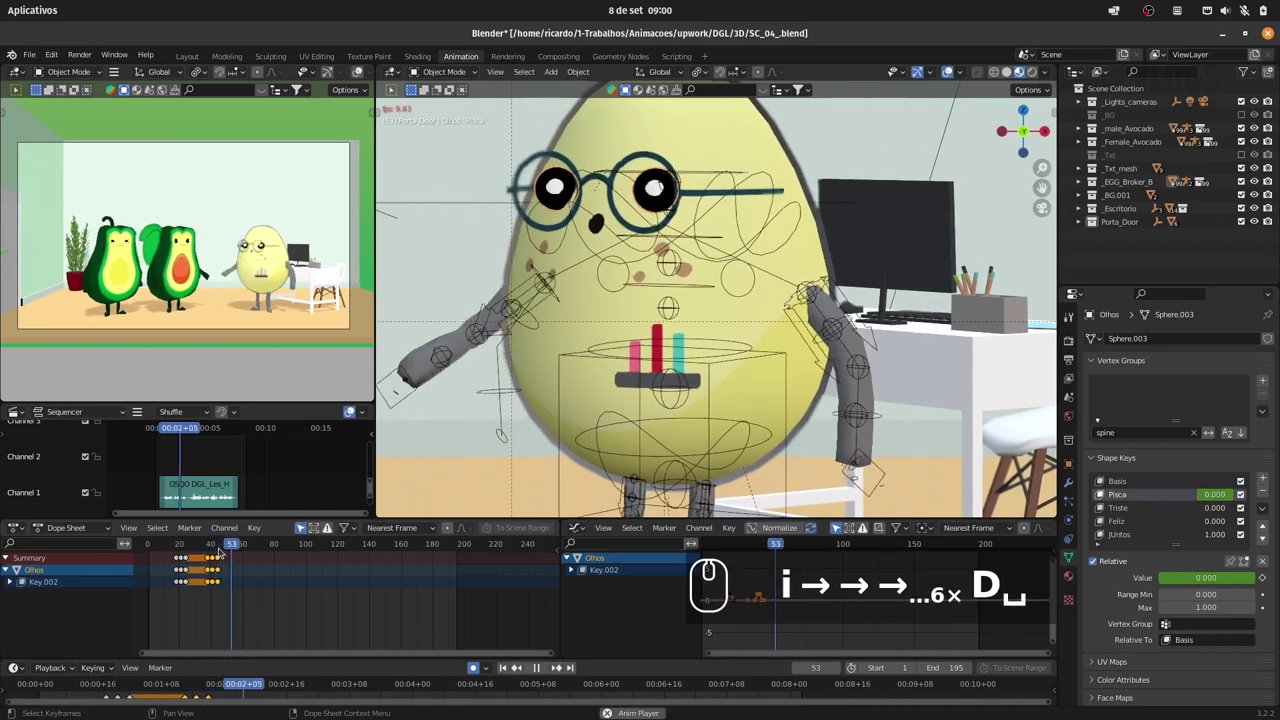
- Duplicate the blink keyframes to later frames, including around frame 80, and preview the result
key(space)
key(space)
key(space)
drag(302, 549, 291, 583)
key(d)
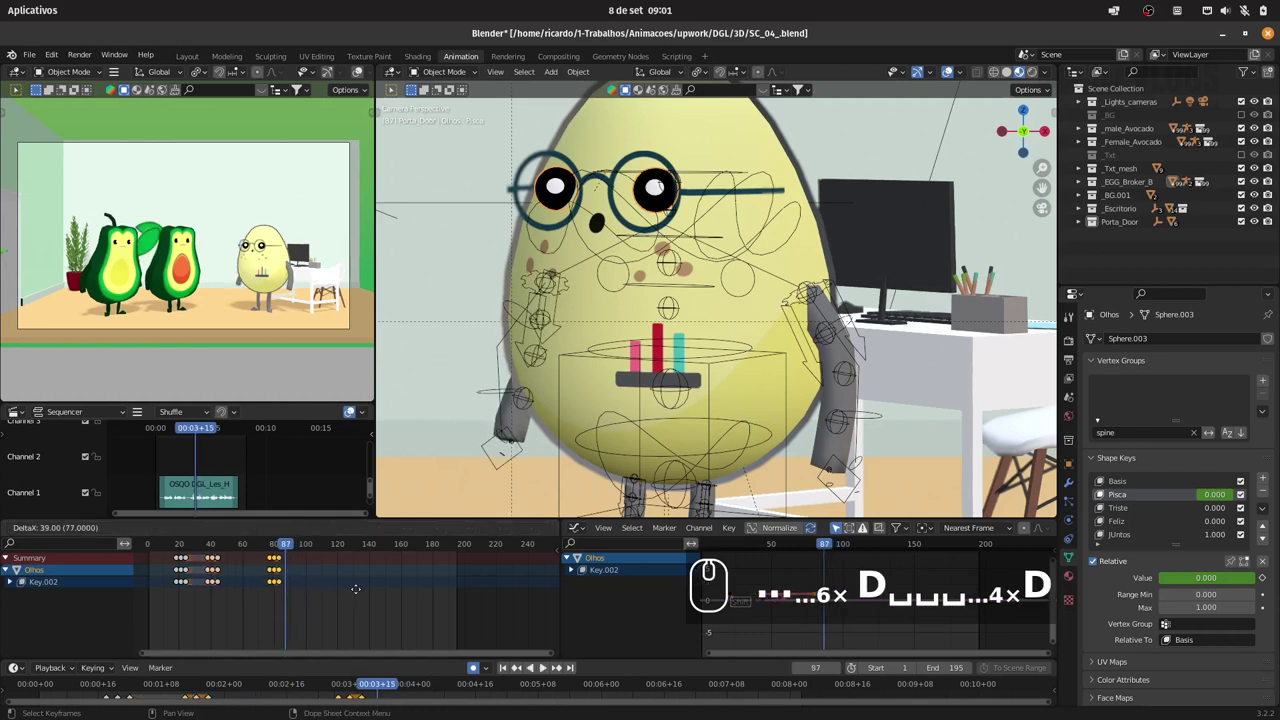
drag(362, 588, 276, 545)
key(space)
key(space)
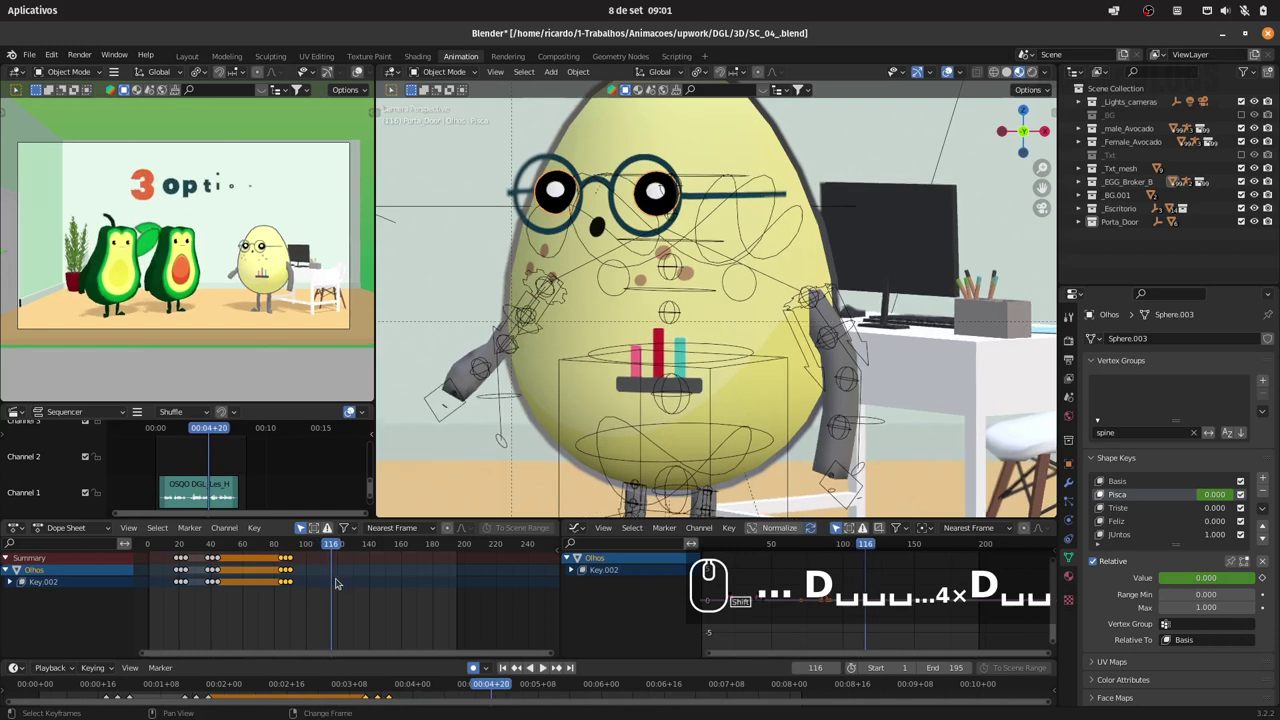
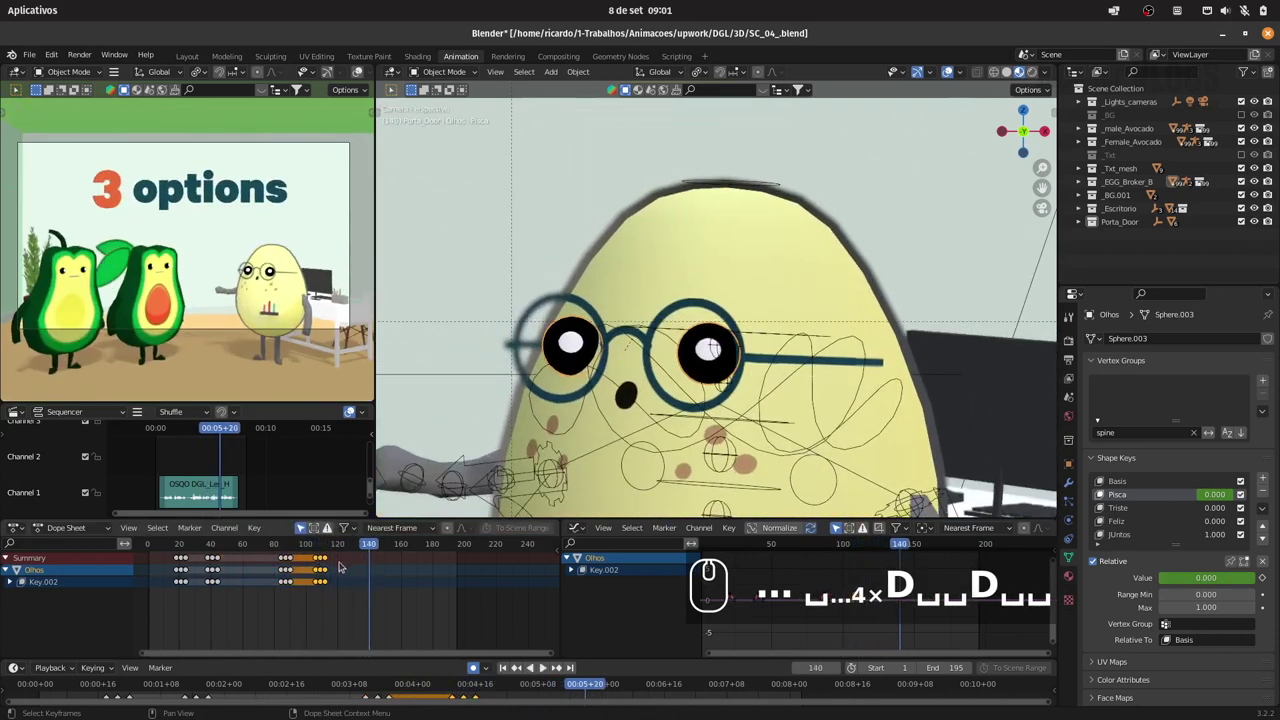
- Copy another blink further along the shot toward frame 126 and replay to review the blinks
drag(339, 544, 350, 571)
drag(377, 578, 321, 549)
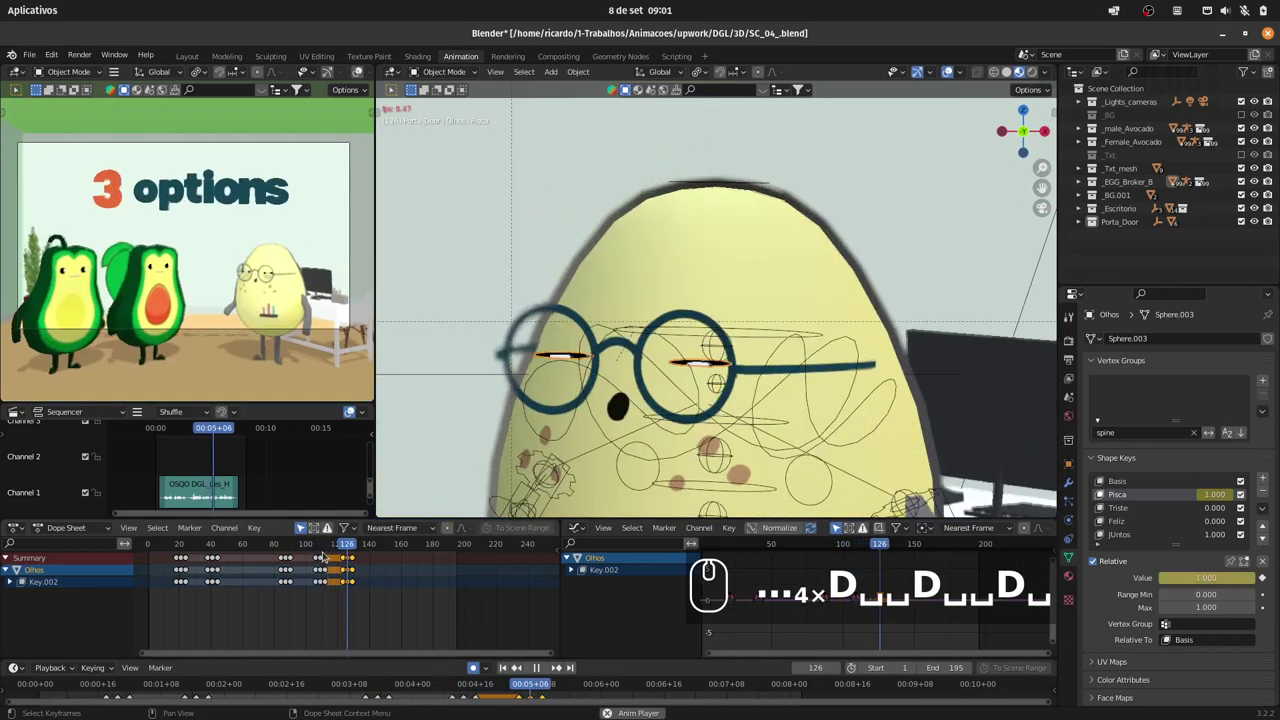
text(4×D␣␣D␣␣D␣)
middle_click(327, 555)
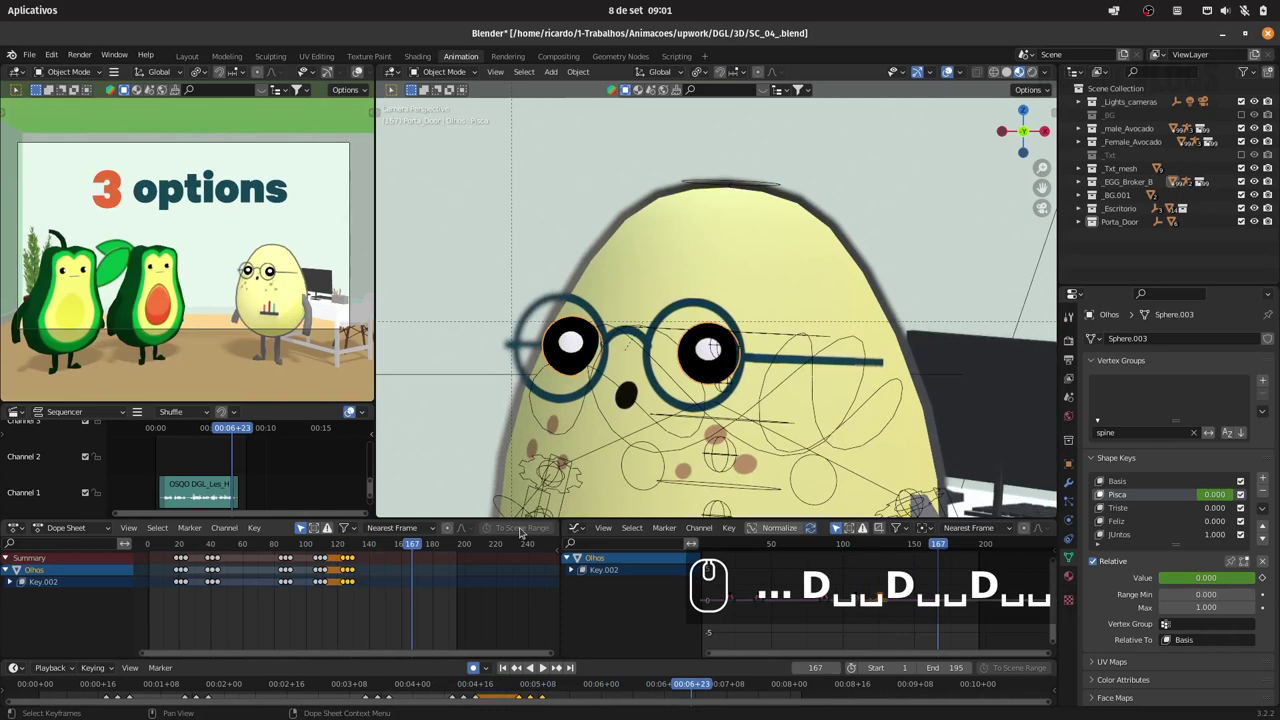
key(d)
key(Escape)
key(ctrl+z)
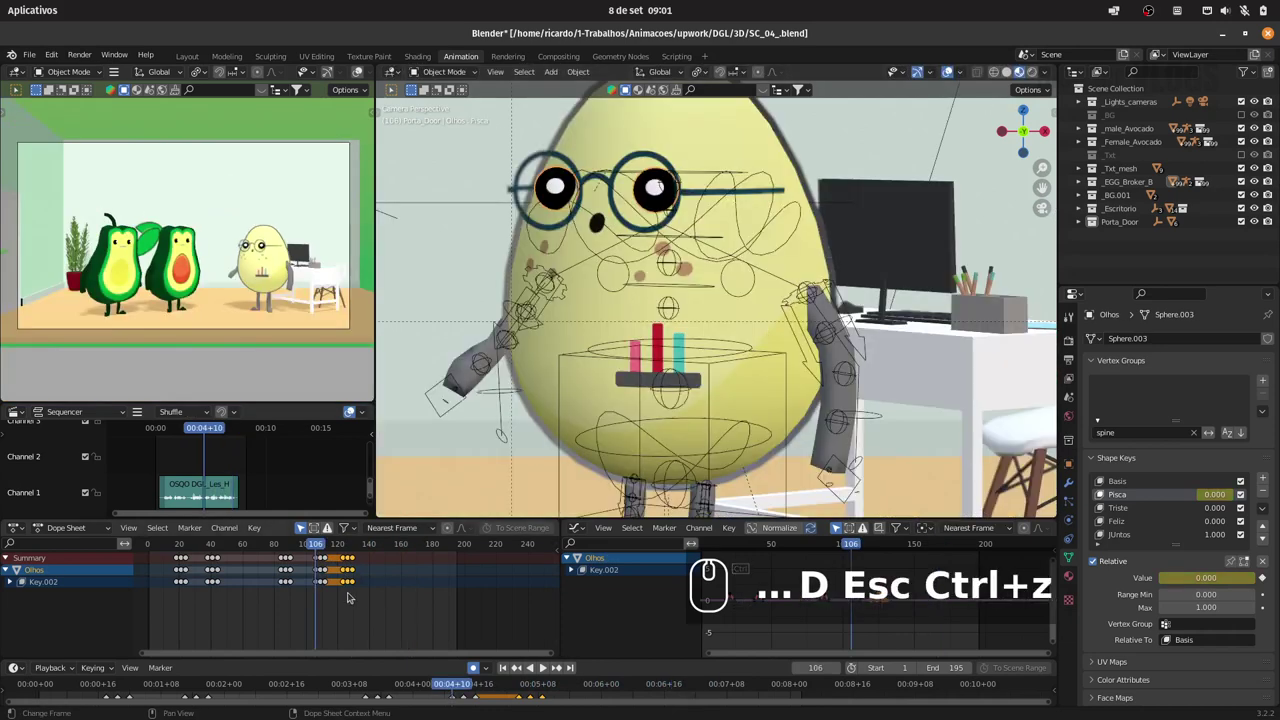
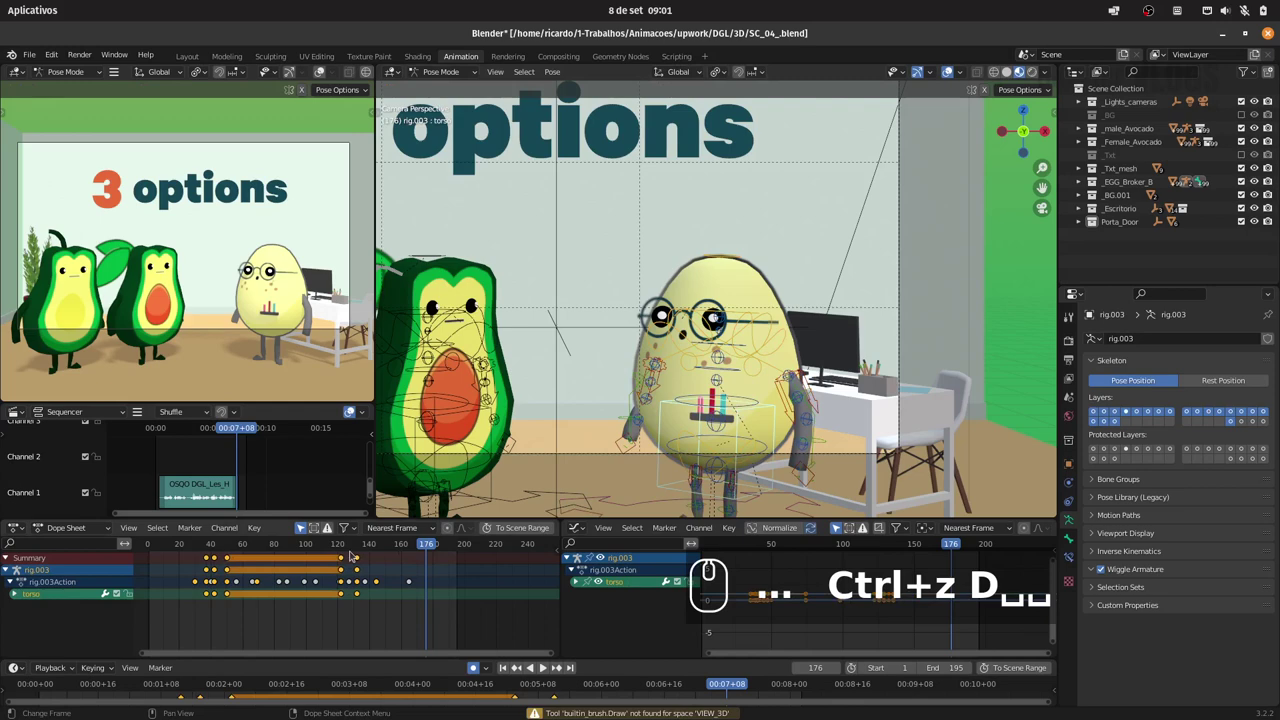
- Move the playhead later into the gesture and set the current frame around 128
drag(345, 547, 465, 533)
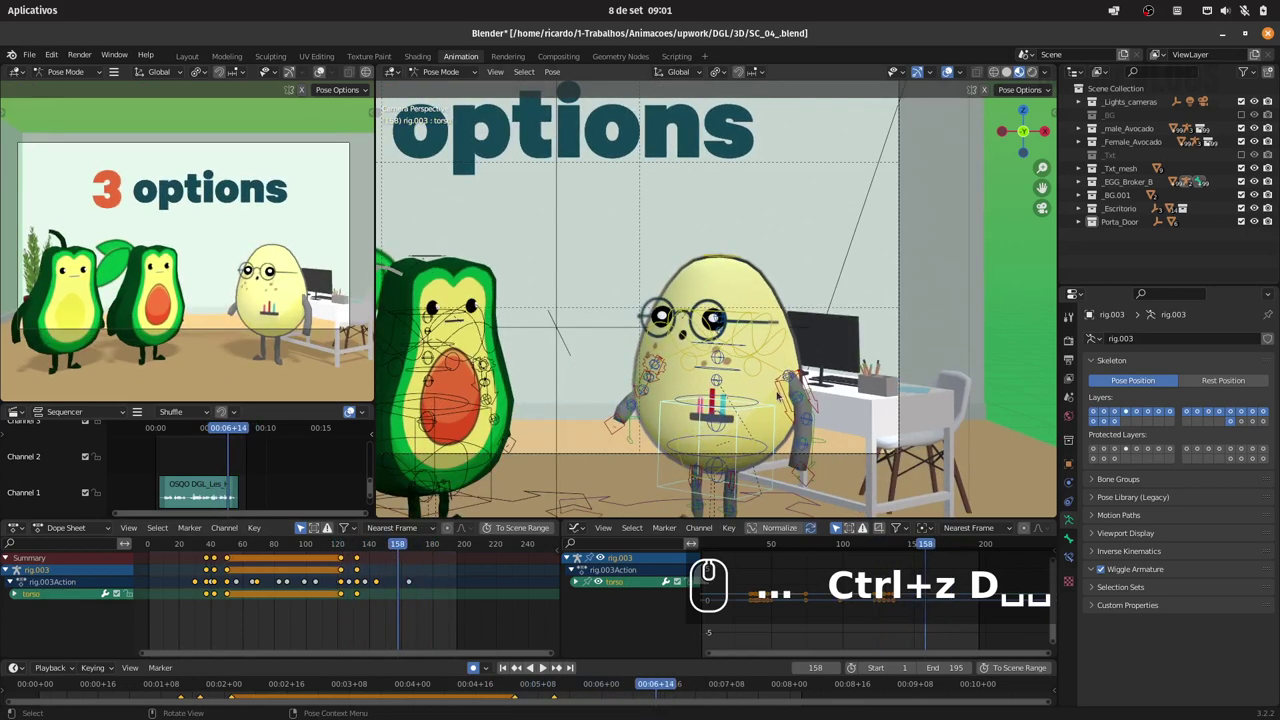
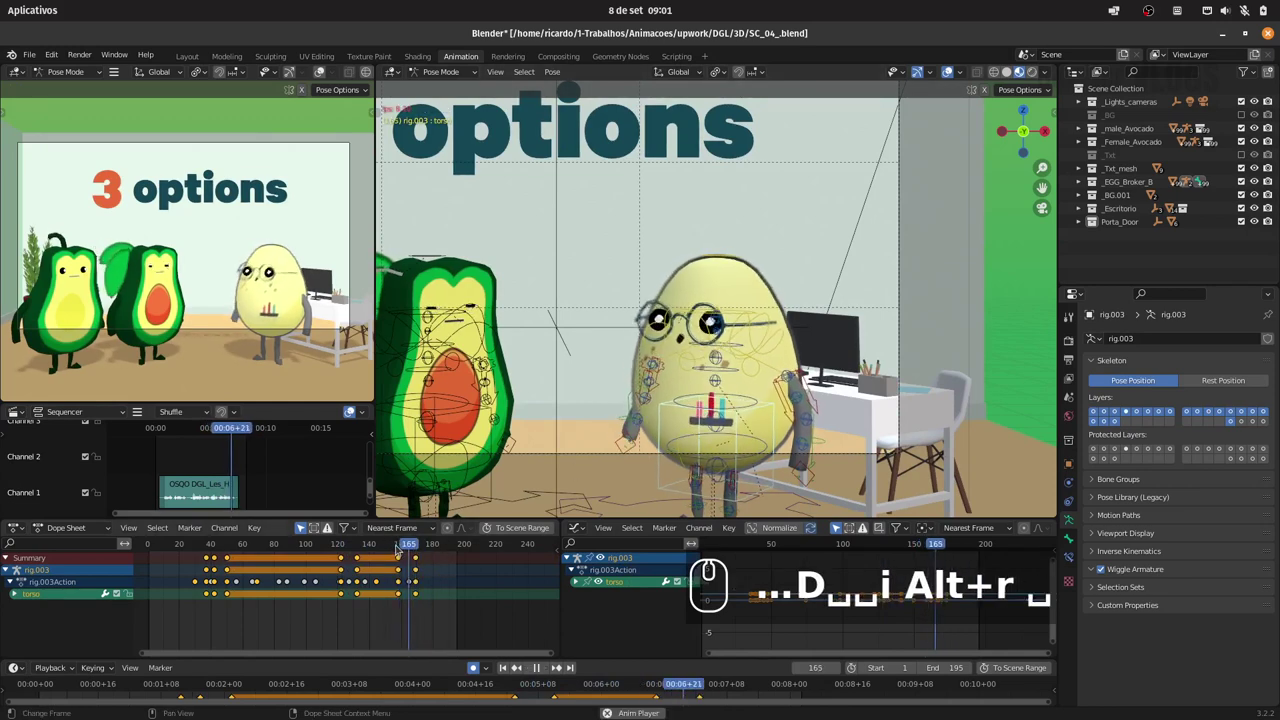
click(350, 543)
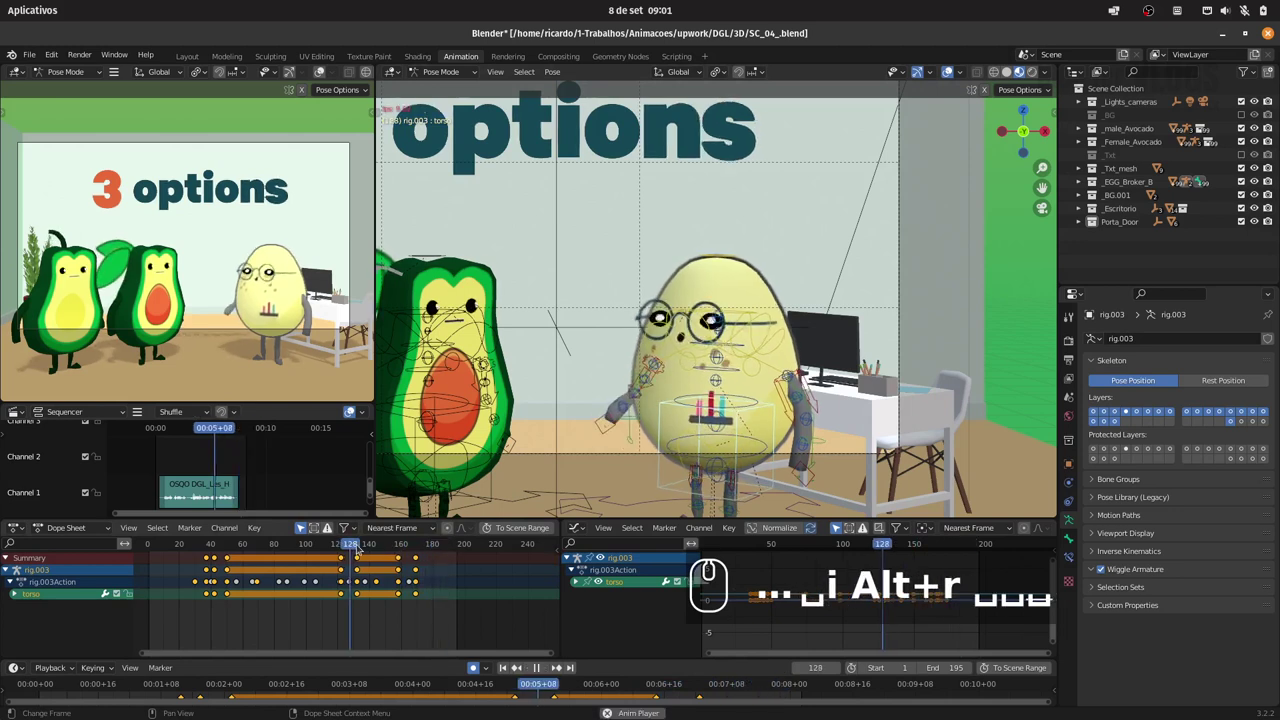
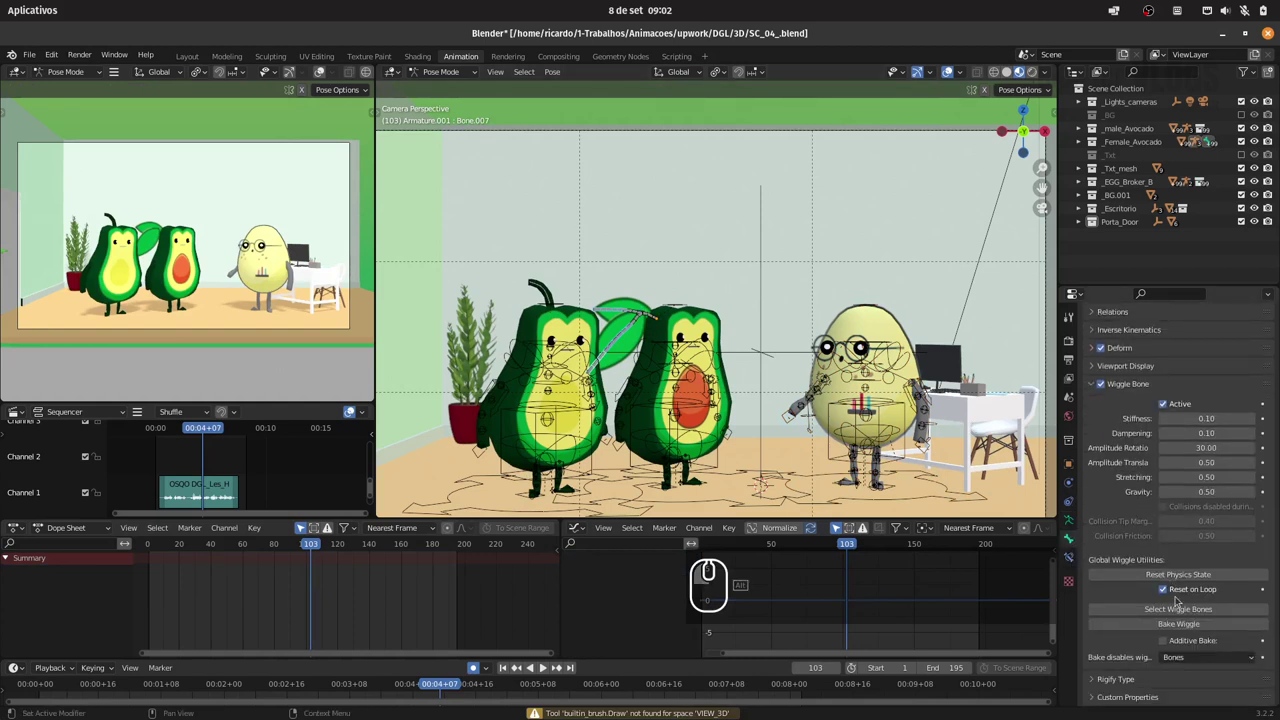
- Bake the avocados' wiggle-bone motion into keyframes, review the shot and save SC_04_.blend
click(1175, 622)
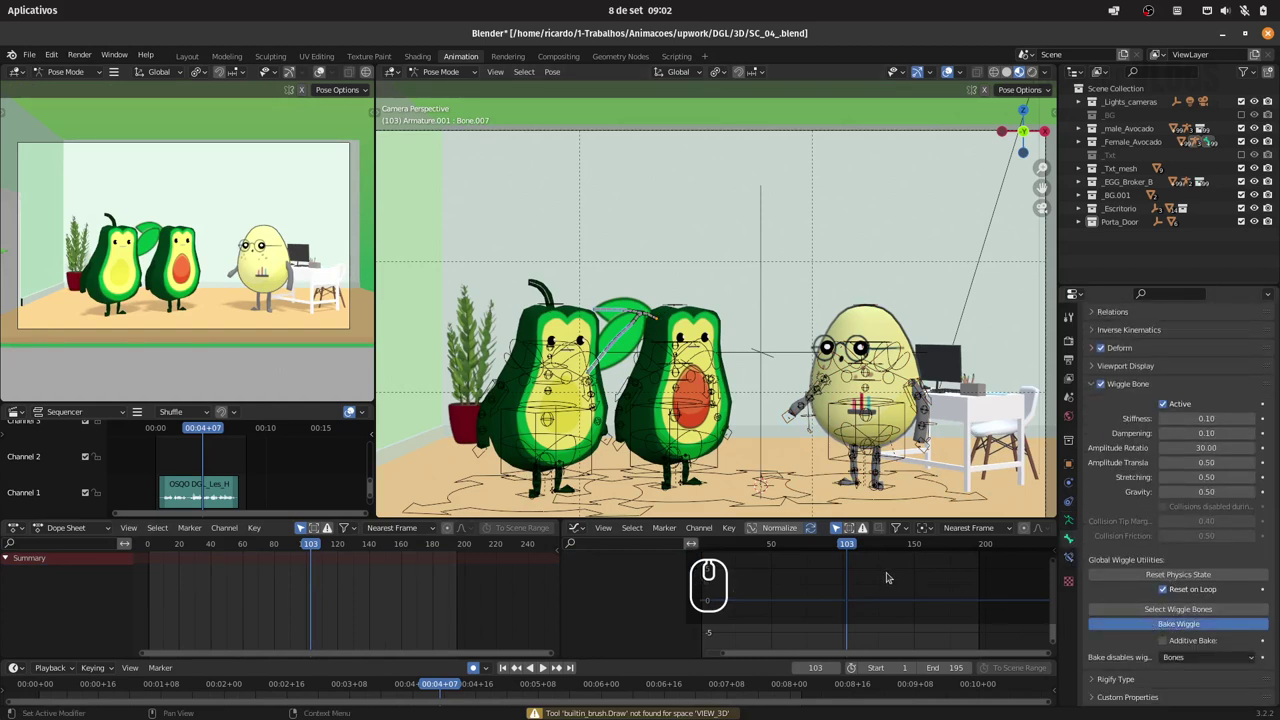
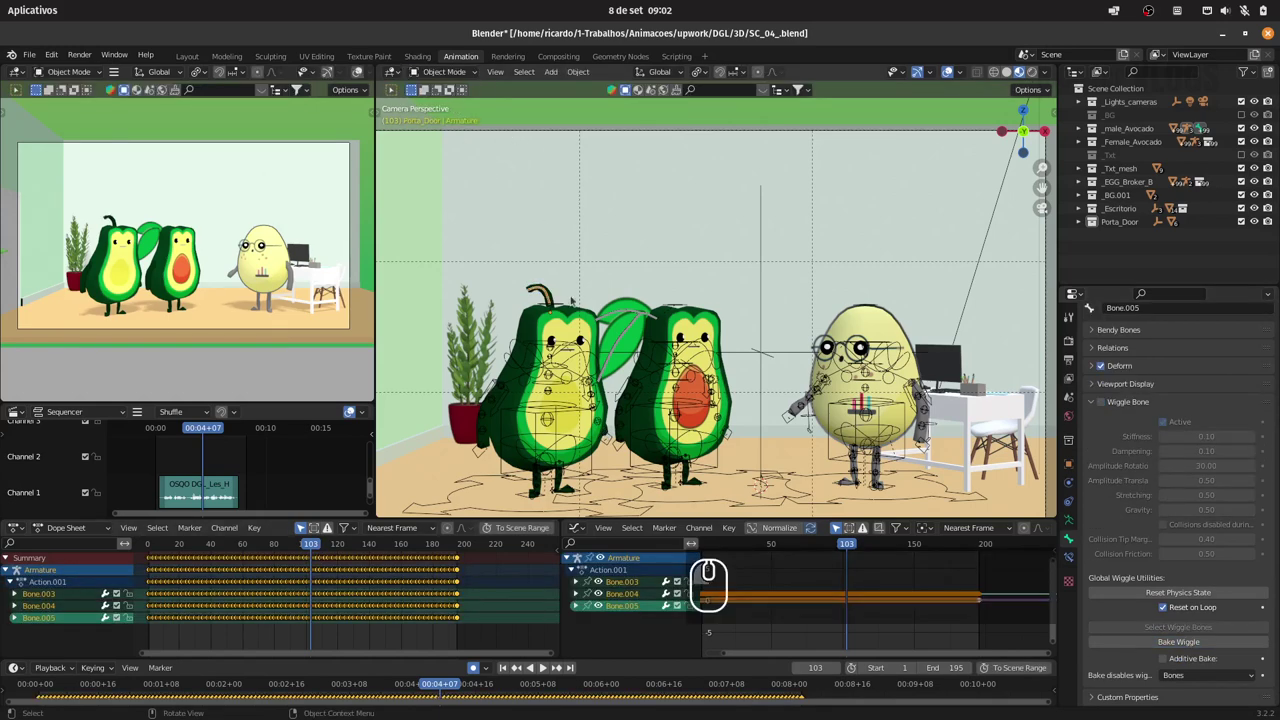
key(ctrl+s)
key(alt+a)
drag(151, 541, 210, 547)
key(space)
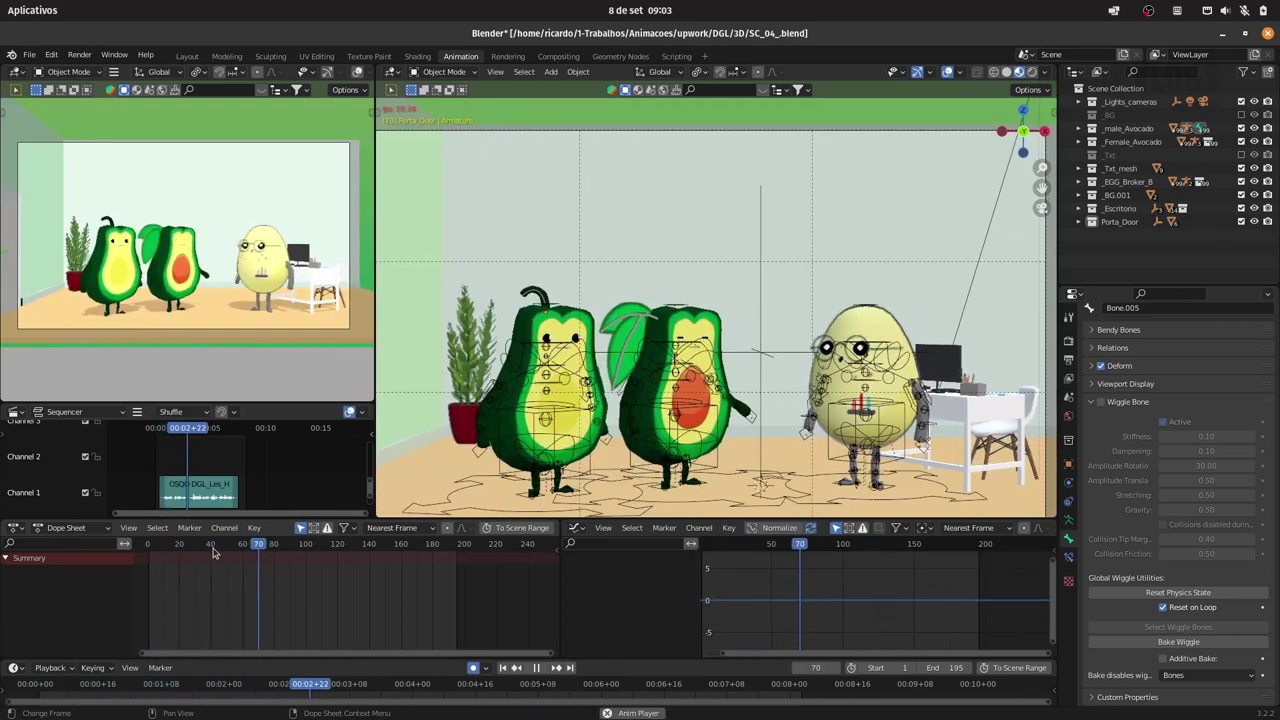
key(space)
key(ctrl+s)
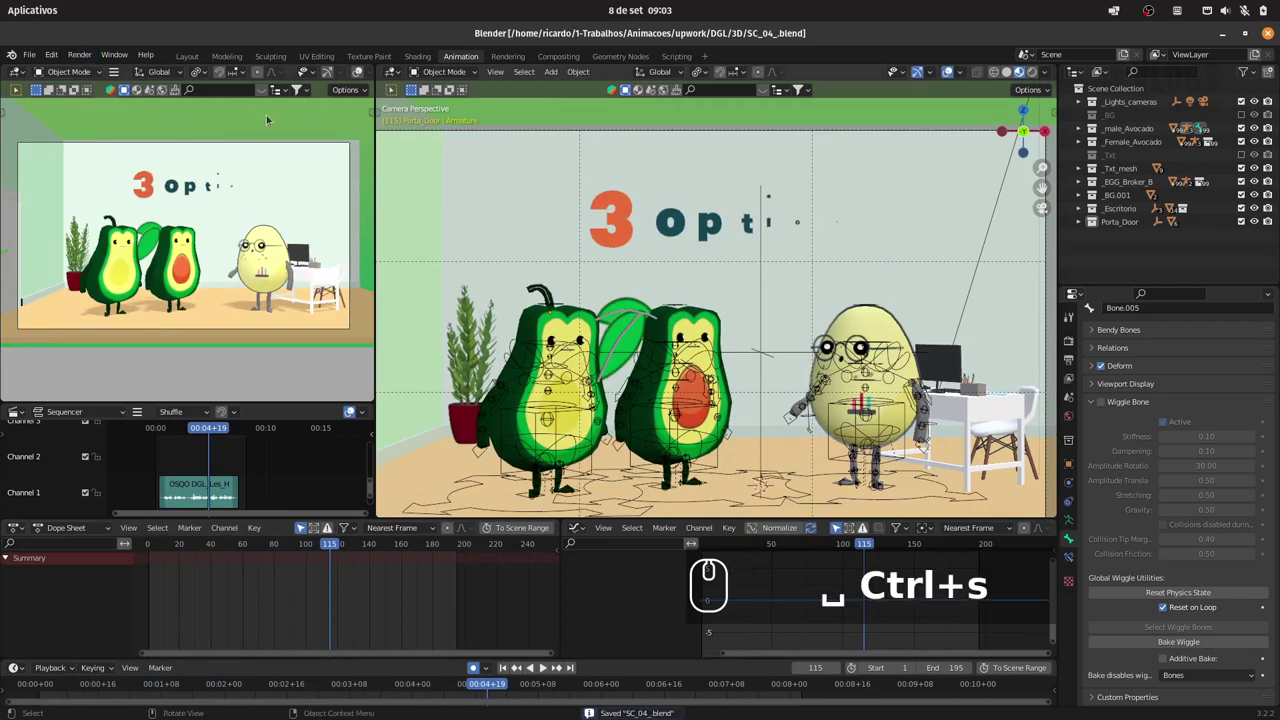
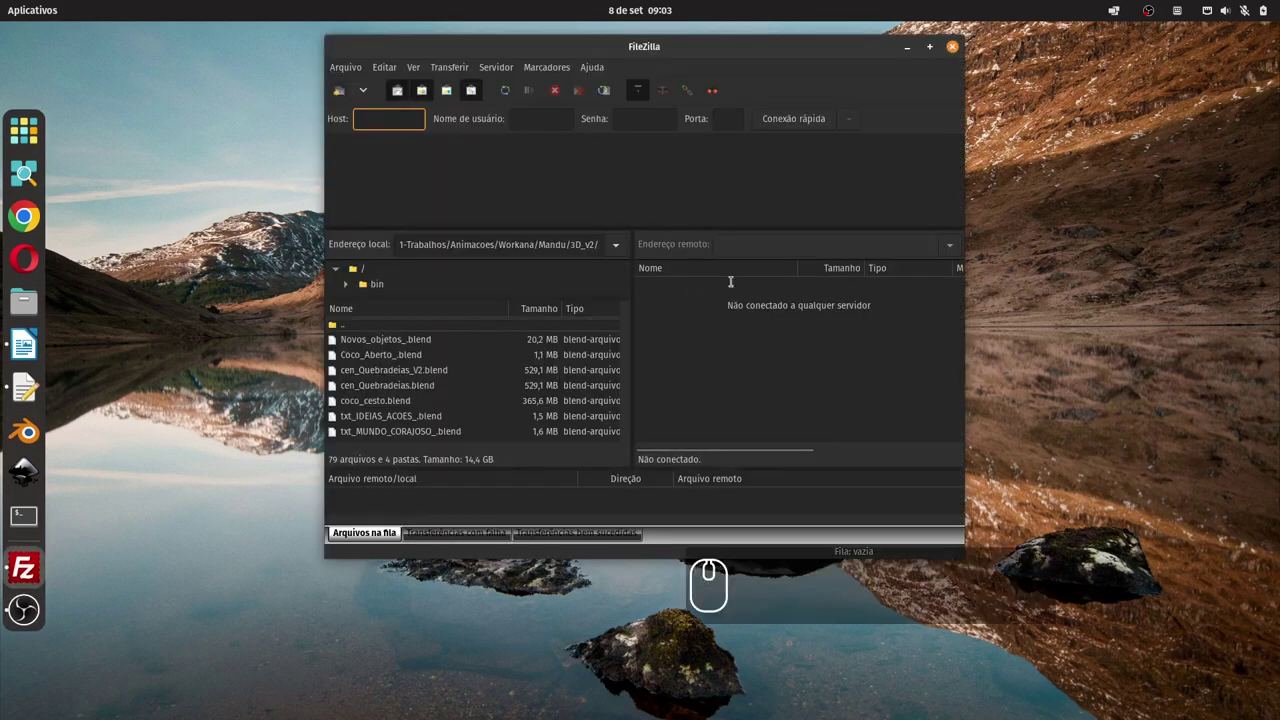
- Connect to the RenderStreet server and drag the project files to /DGL_Render
drag(923, 503, 746, 308)
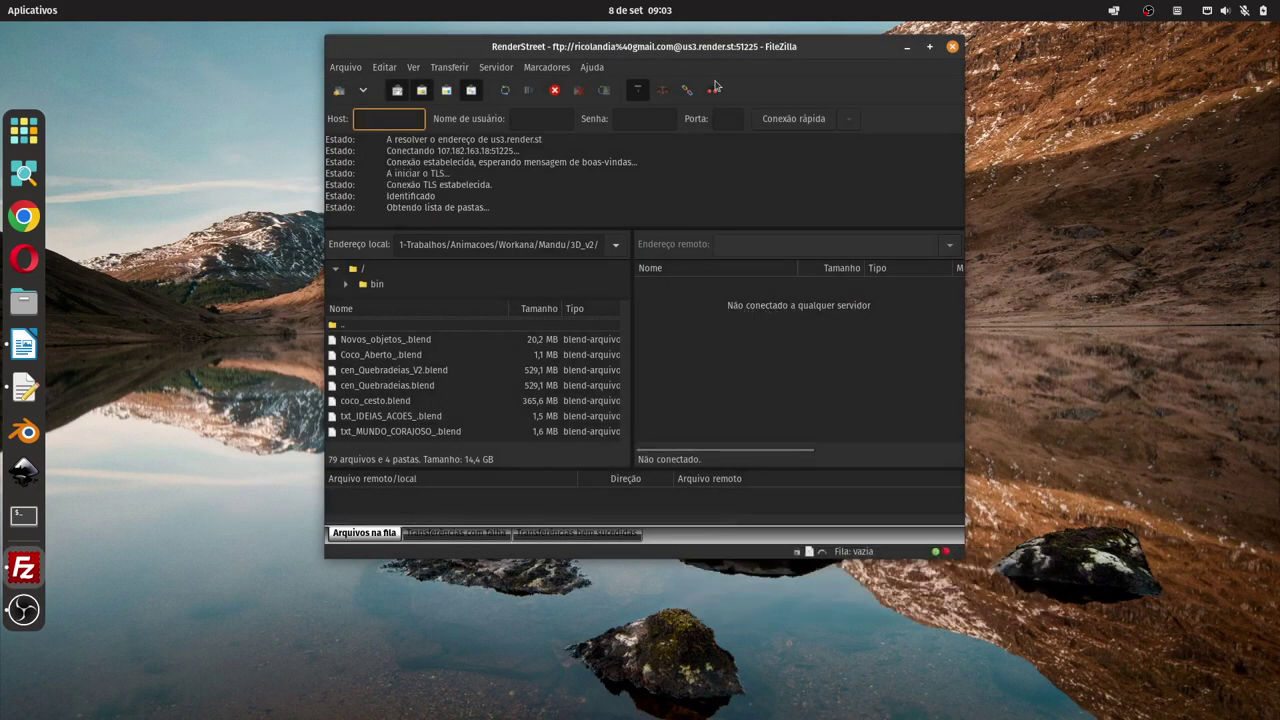
click(659, 49)
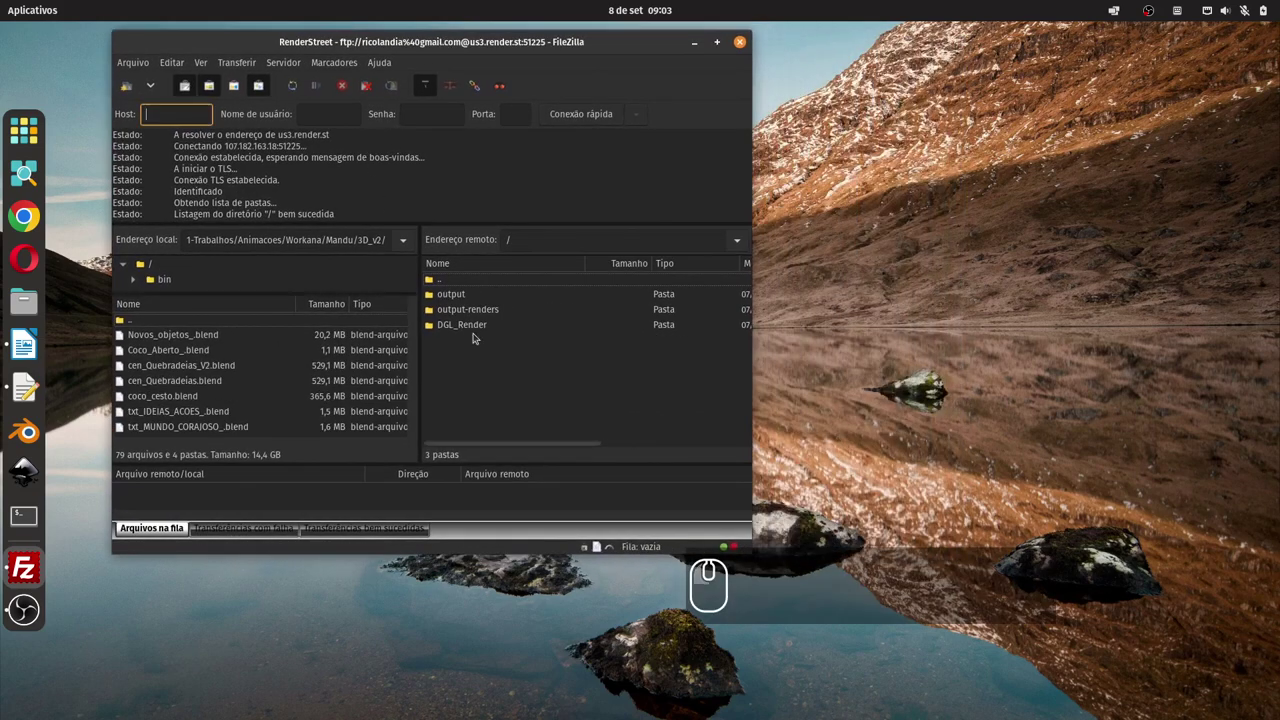
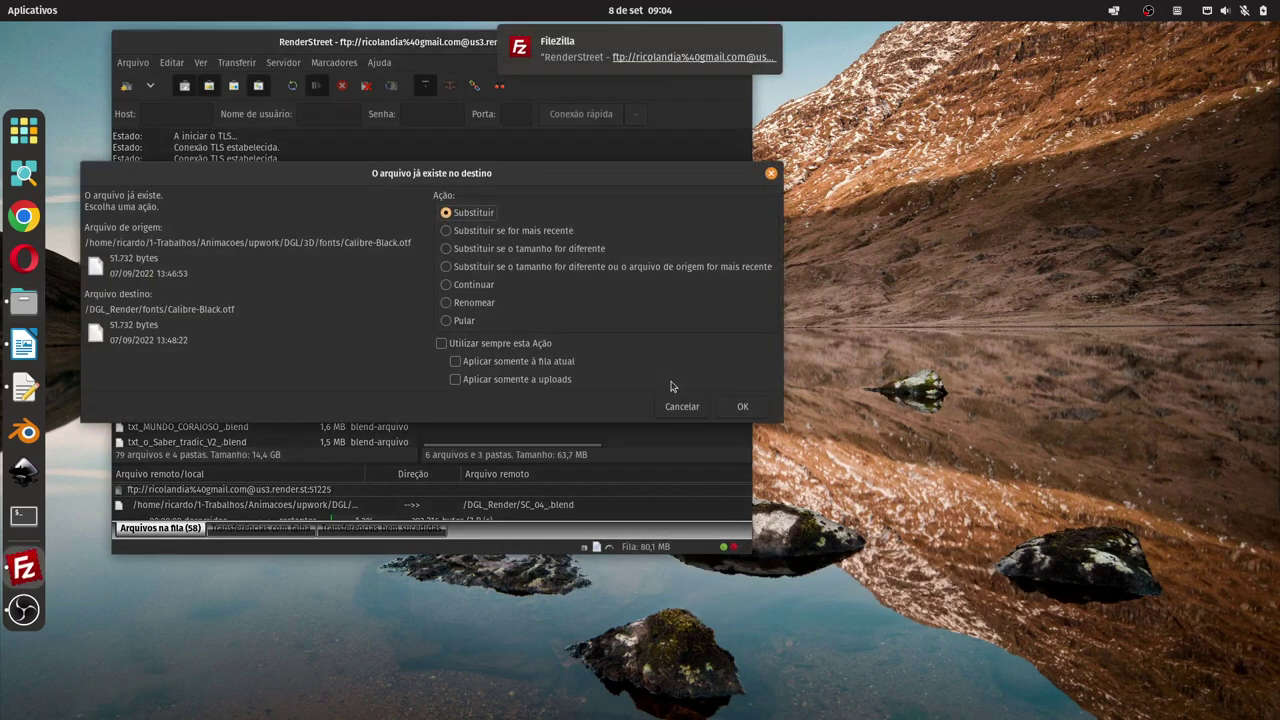
- Choose 'Substituir se for mais recente' for all existing files and continue the upload
click(493, 231)
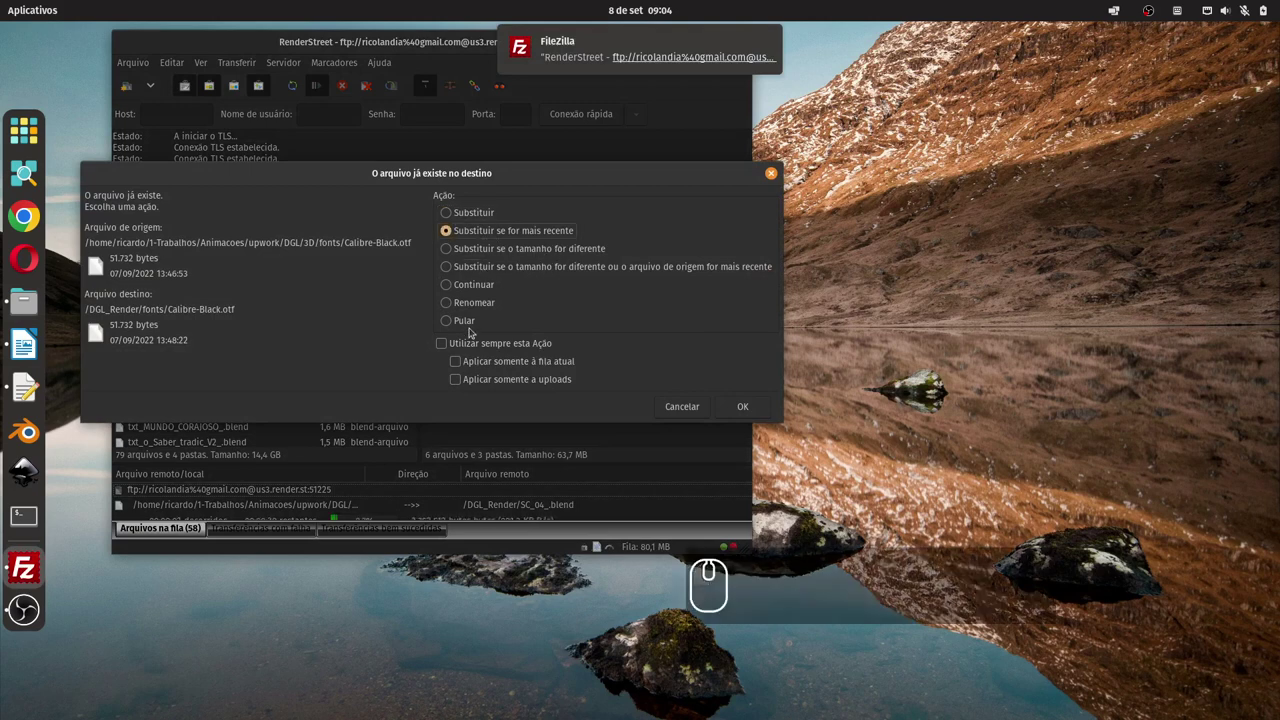
click(470, 336)
click(470, 355)
click(441, 339)
drag(446, 345, 485, 351)
click(750, 408)
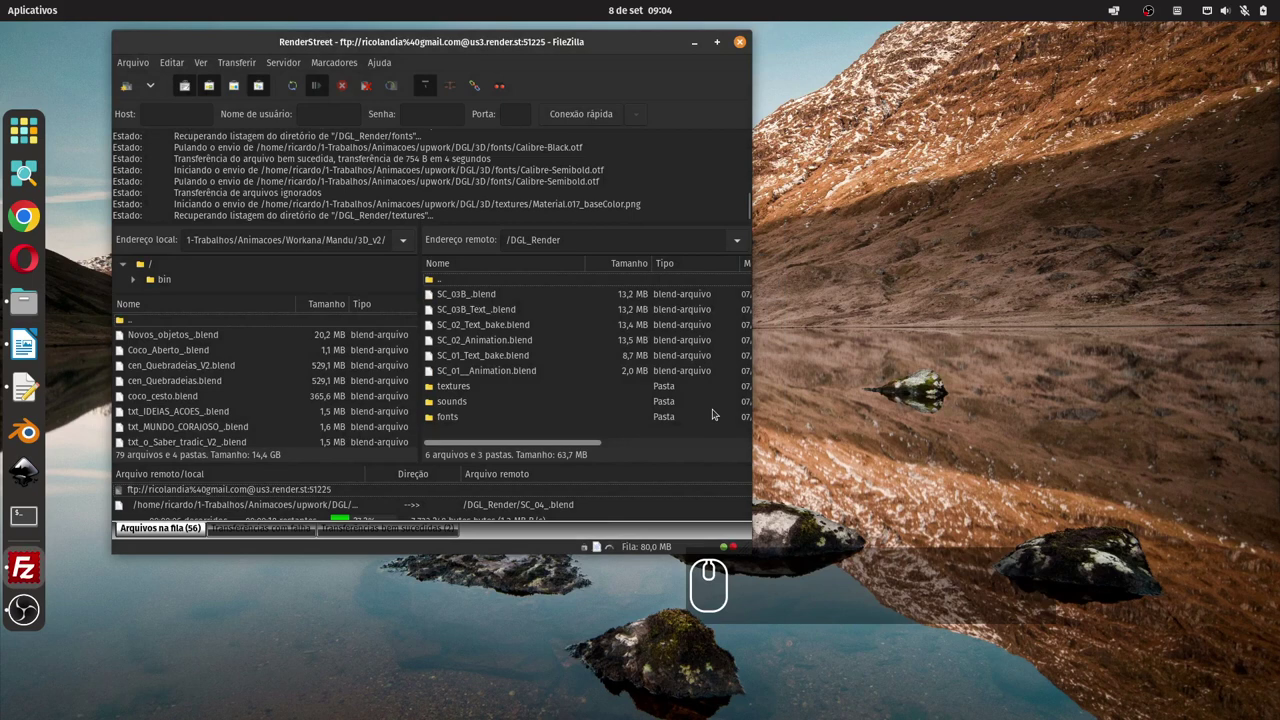
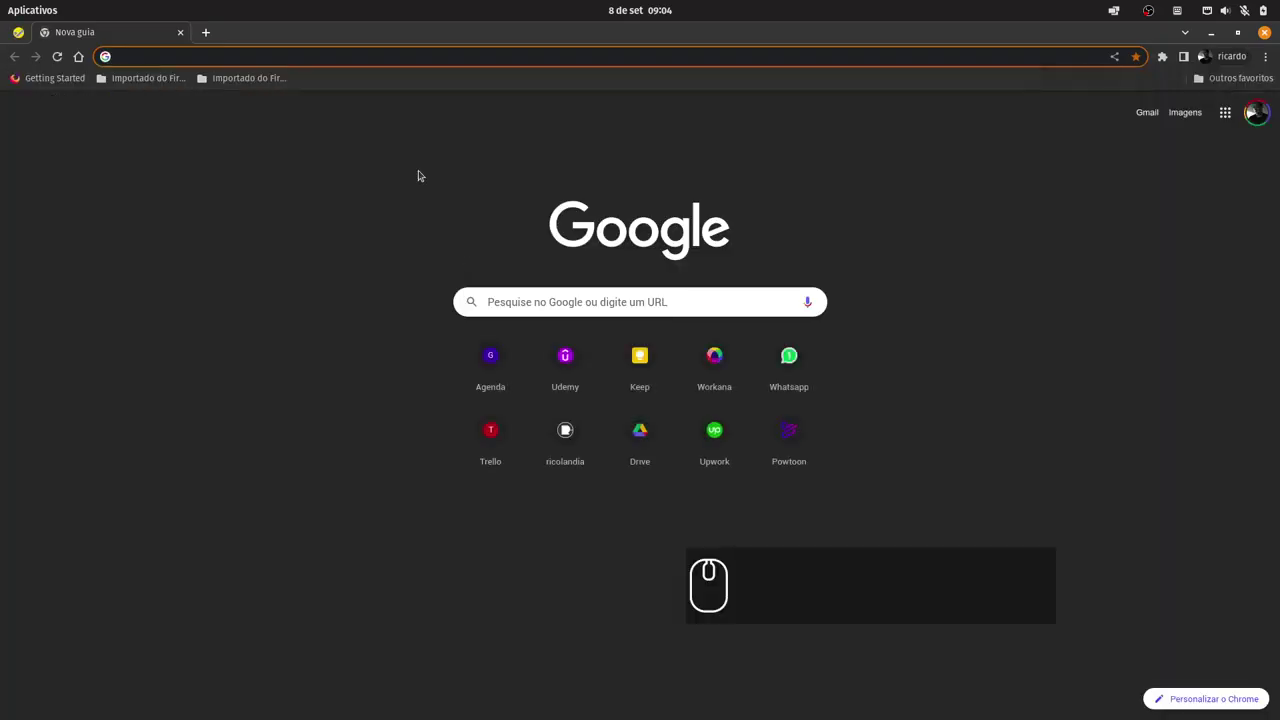
- Go to render.st and start a New job listing the DGL_Render FTP folder
text(render)
key(Return)
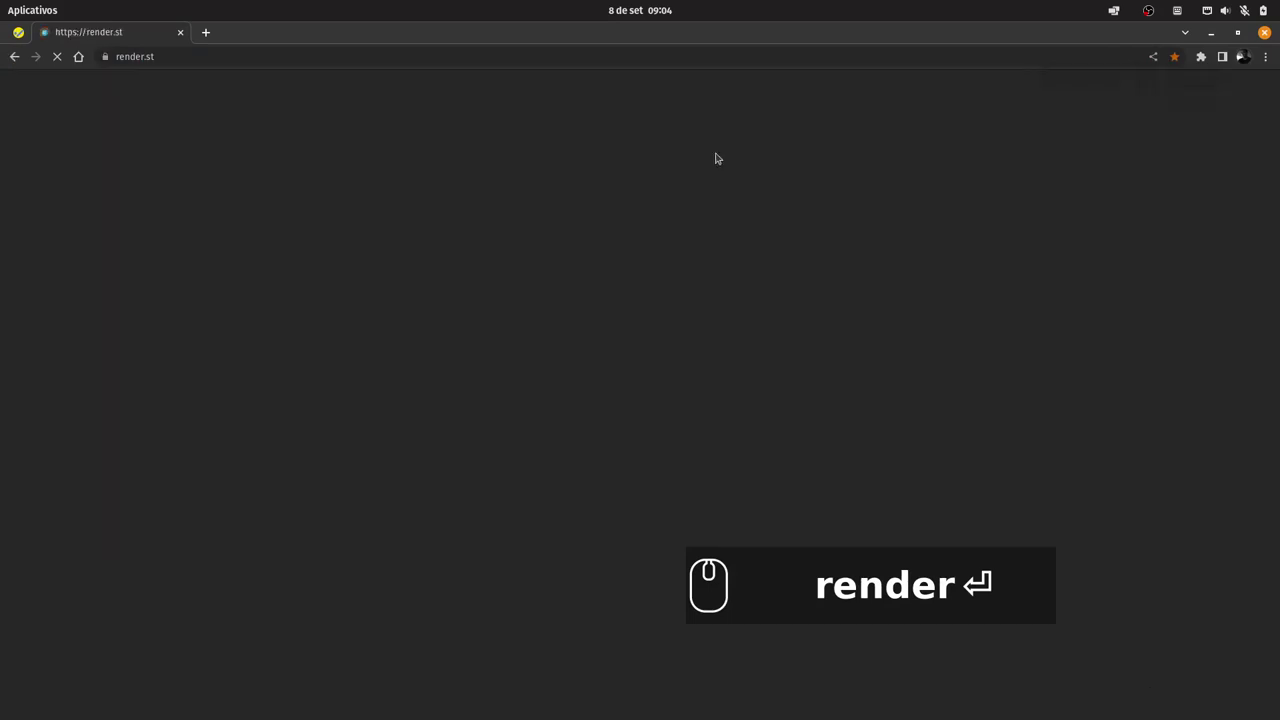
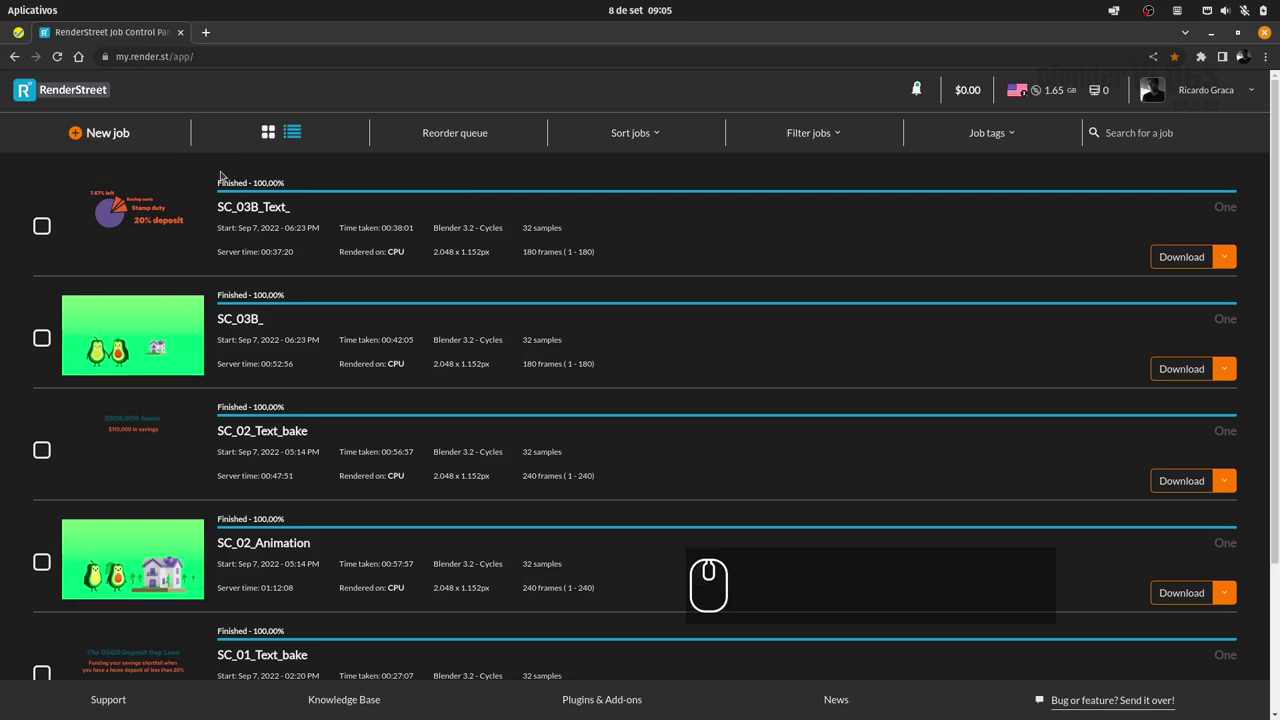
click(80, 134)
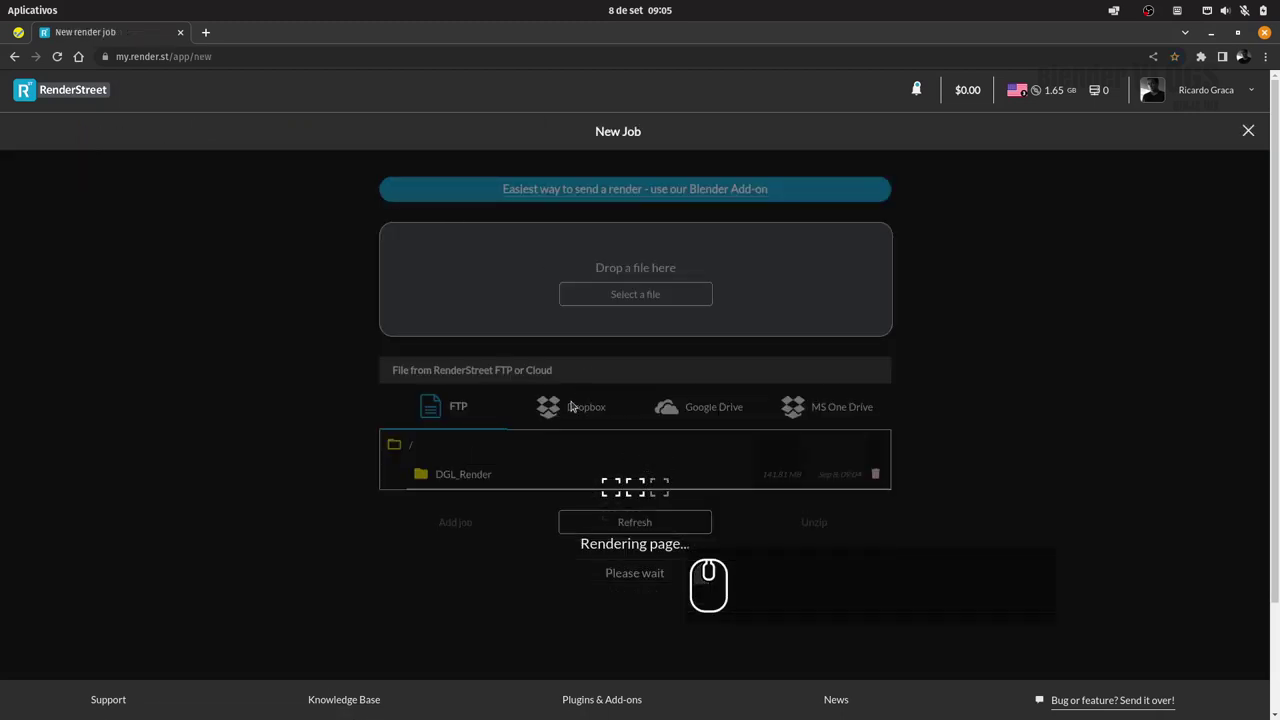